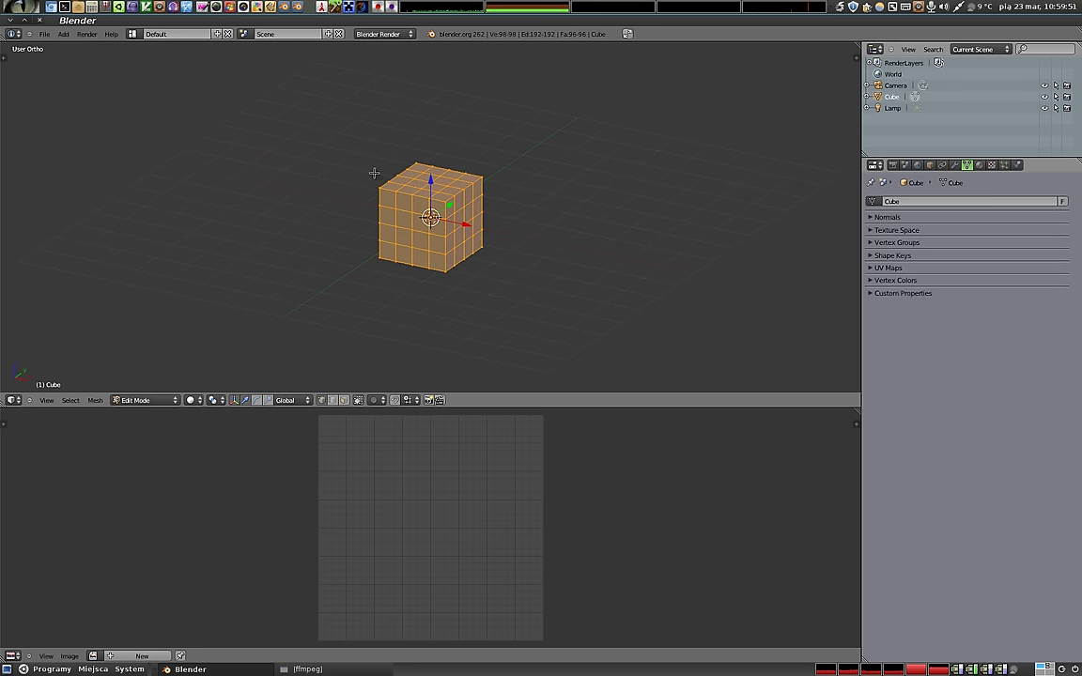
Round the cube toward a sphere, pull one top vertex with soft falloff, then squash it flatter.
key(shift+alt+s)
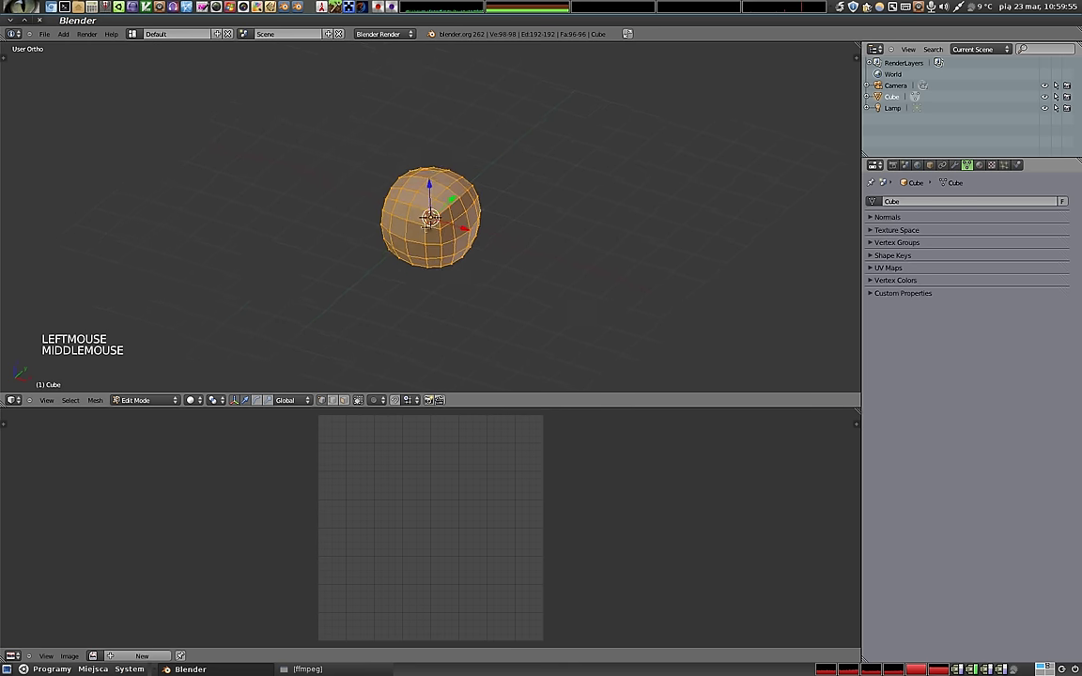
right_click(435, 216)
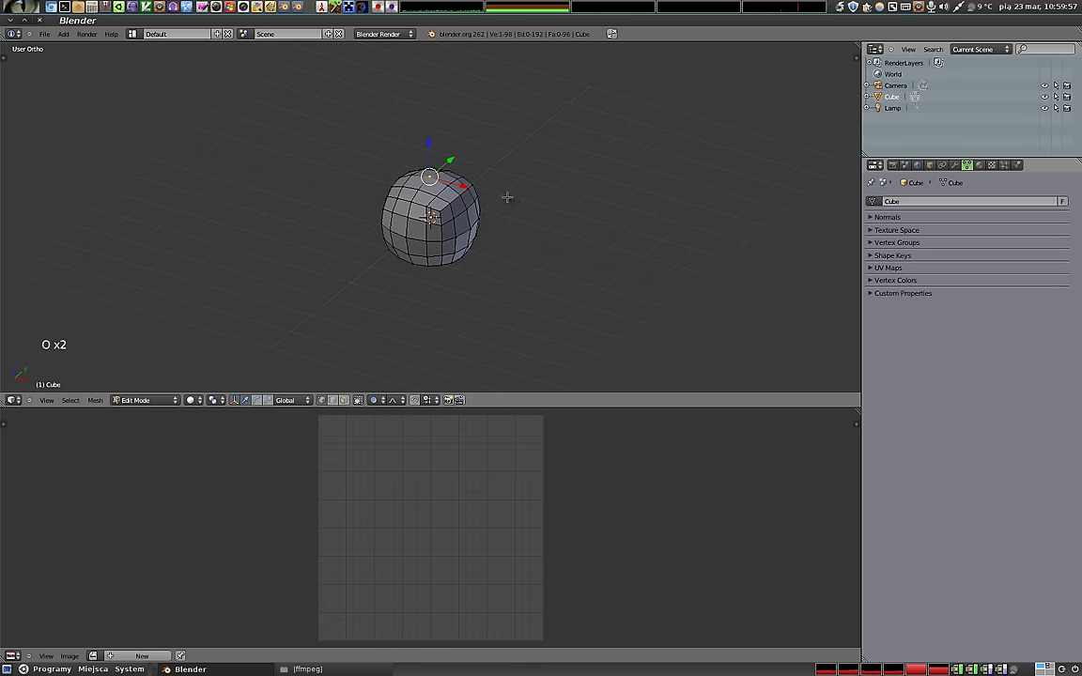
key(g)
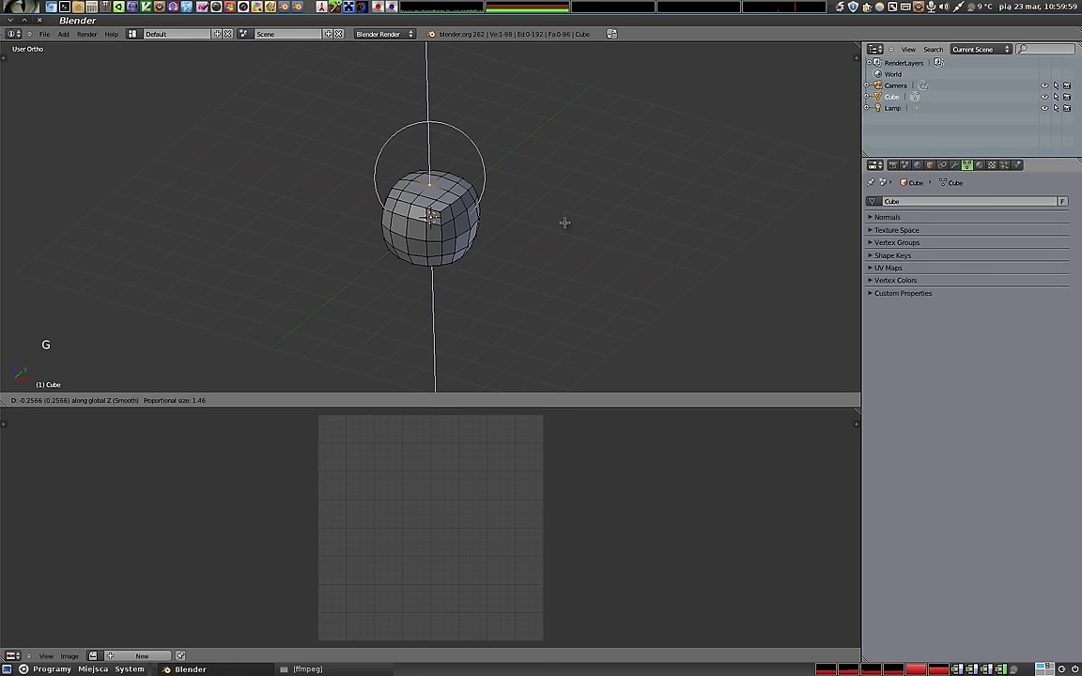
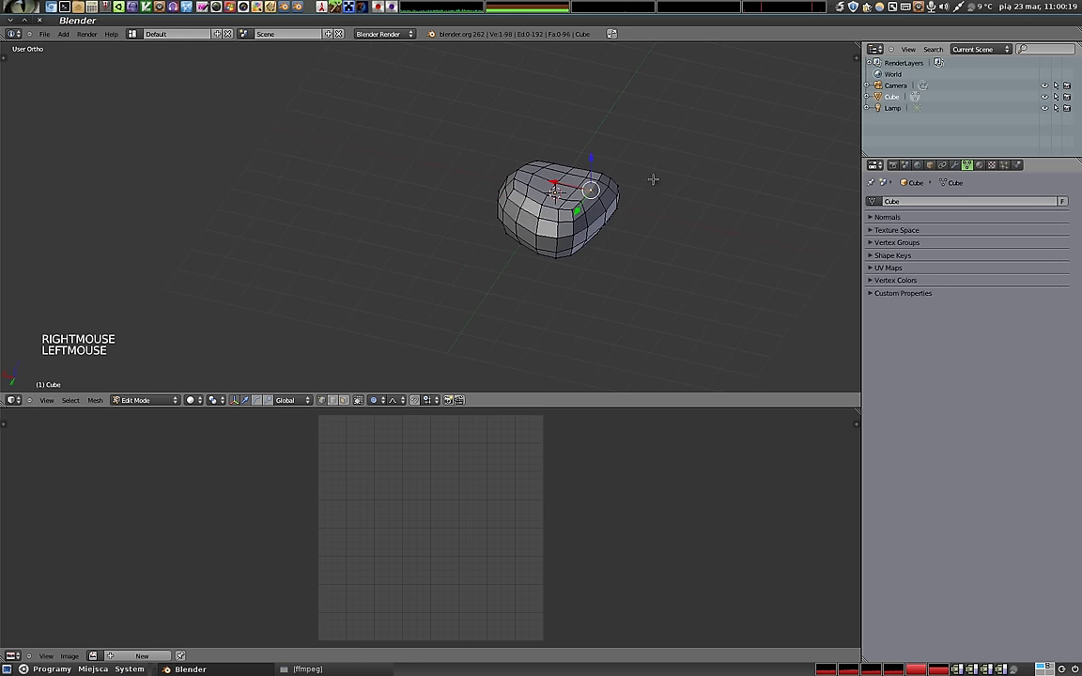
key(r)
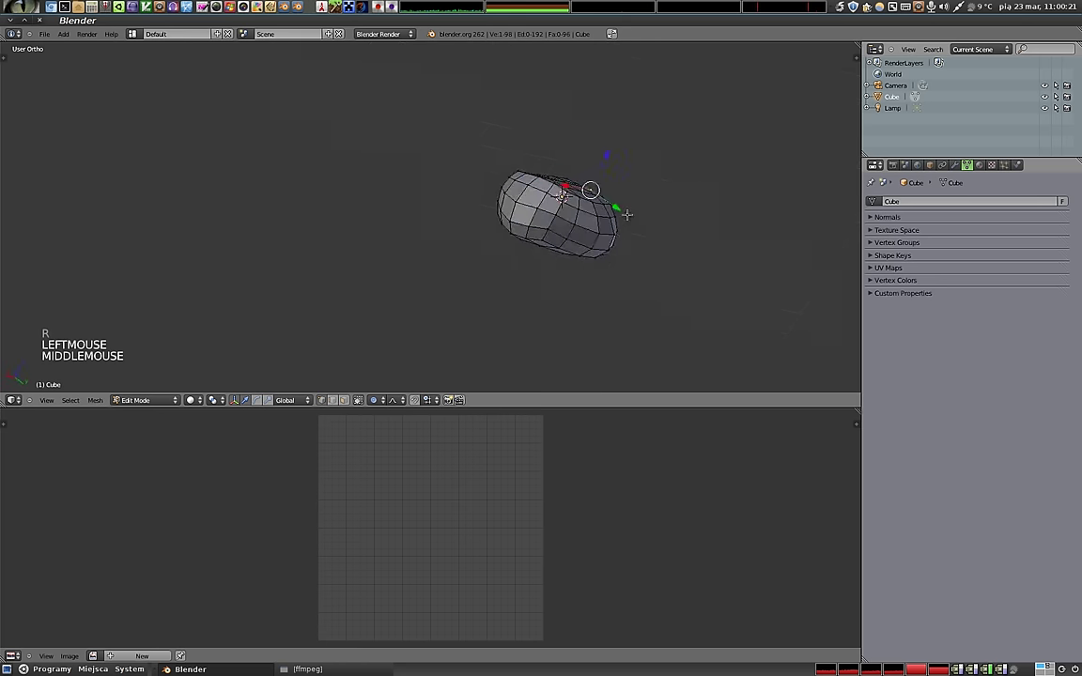
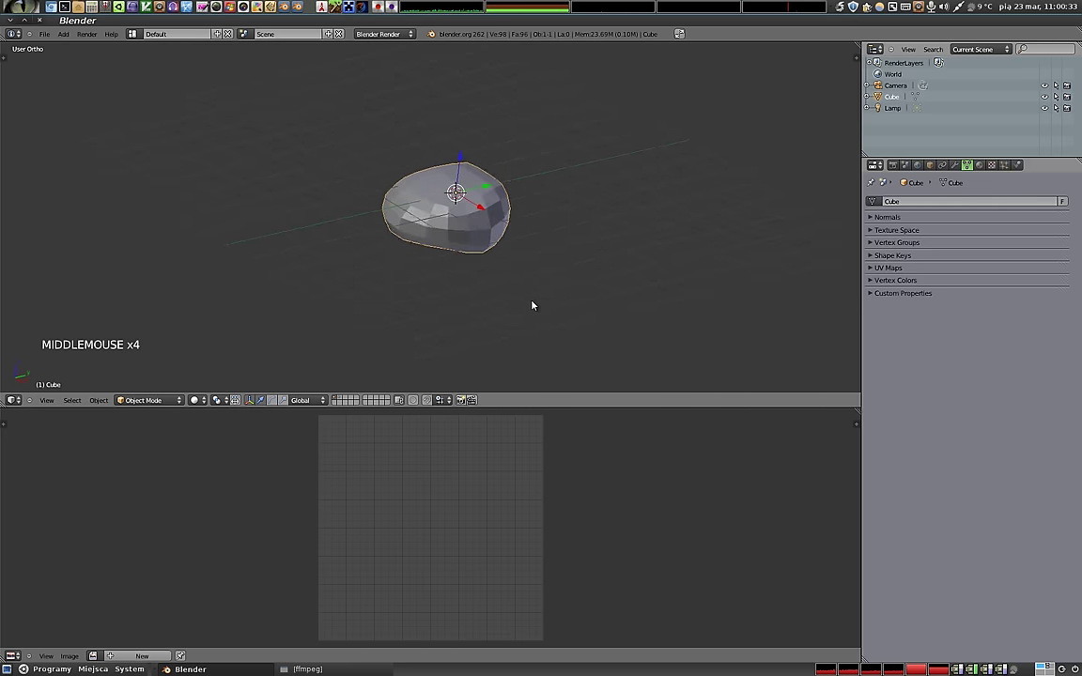
Shade the pebble smooth and set its origin to the centre of its geometry.
key(t)
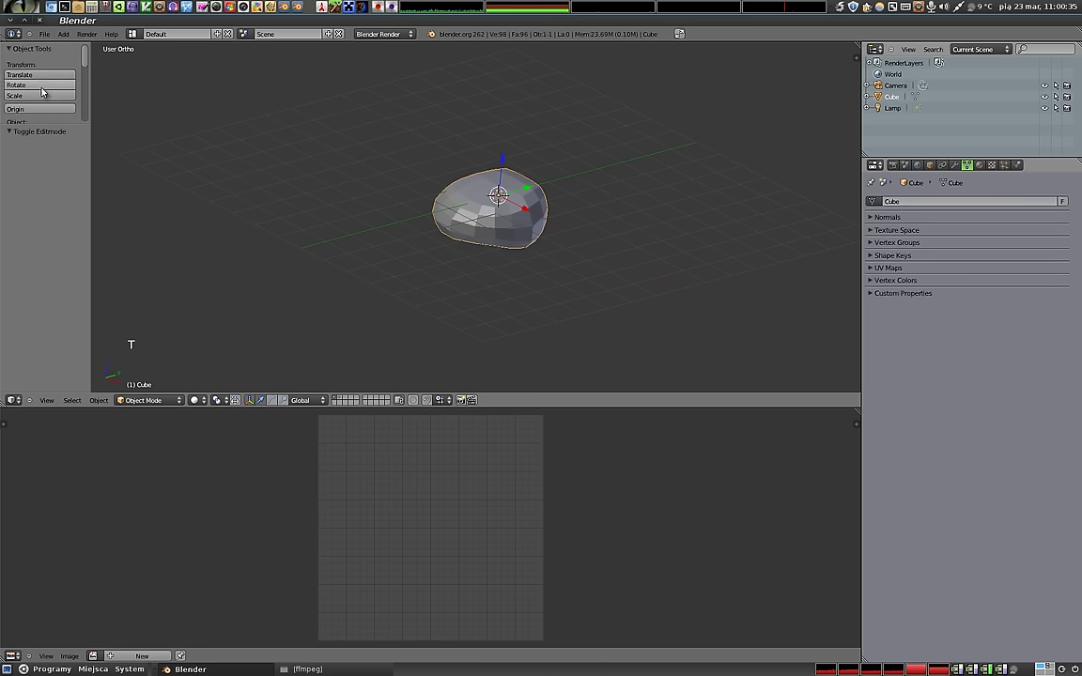
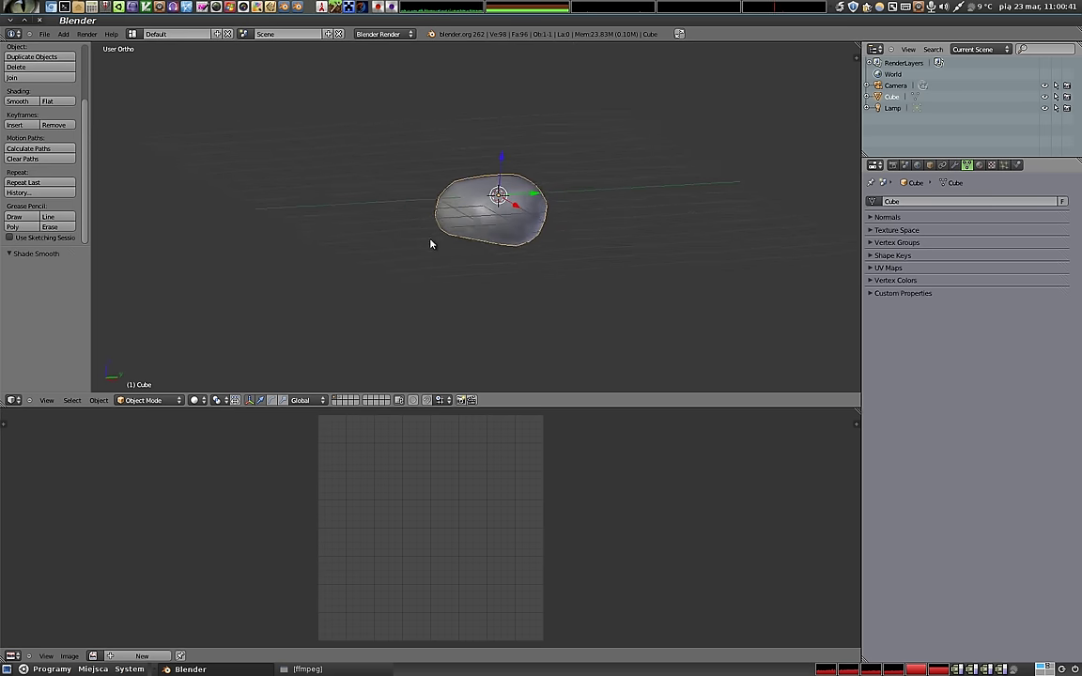
click(503, 168)
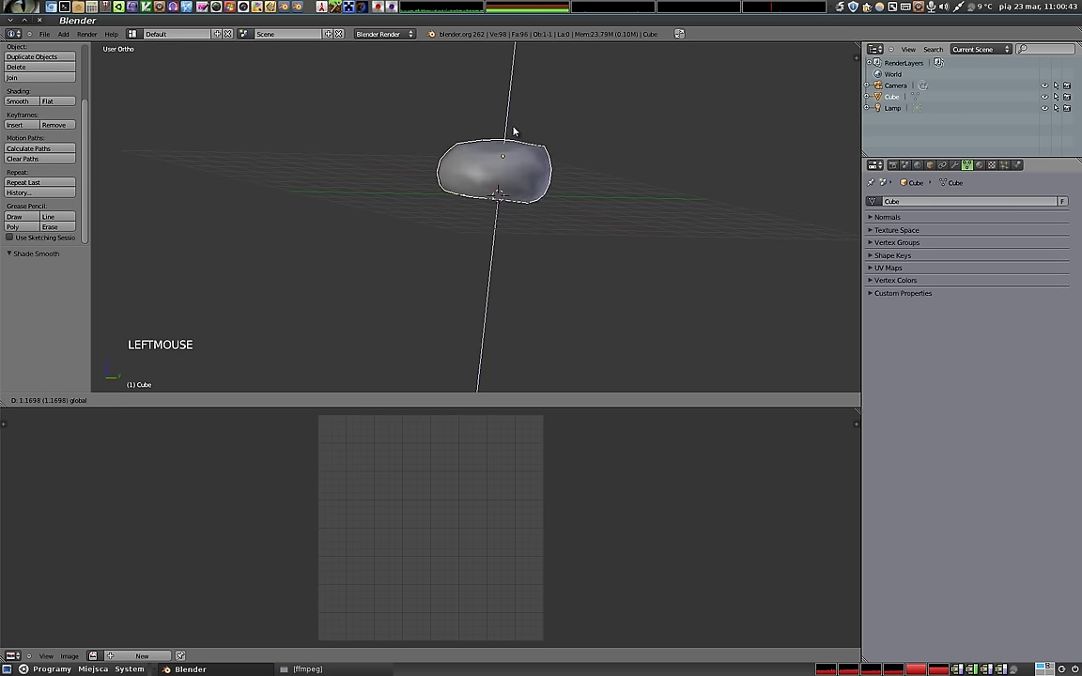
middle_click(363, 267)
middle_click(494, 230)
key(ctrl+shift+alt+c)
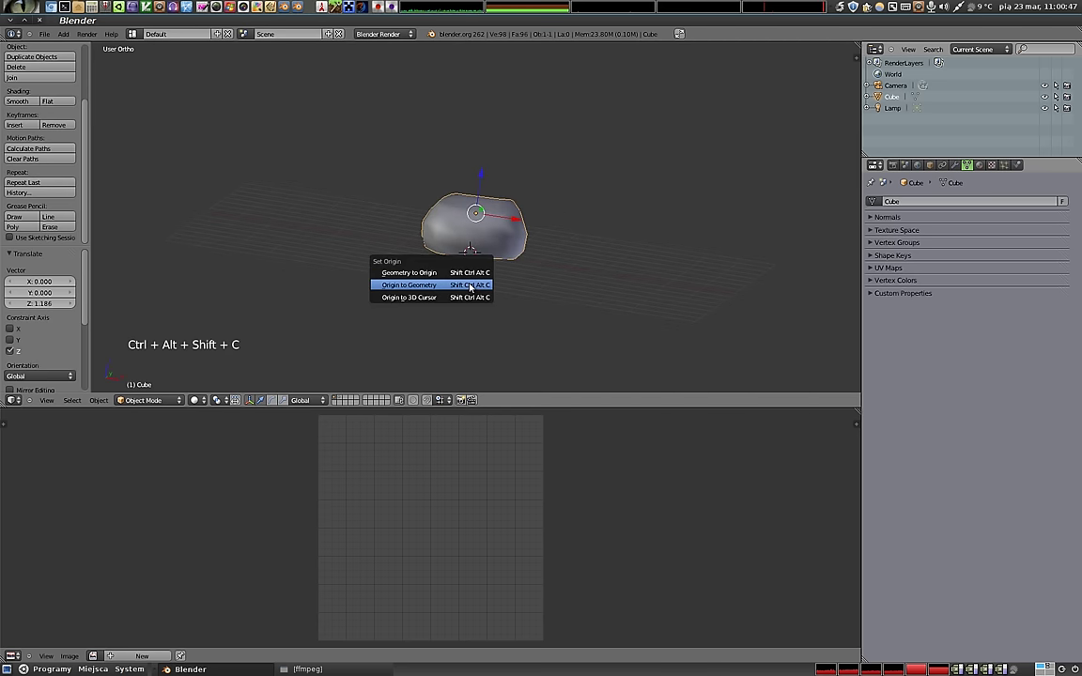
middle_click(489, 233)
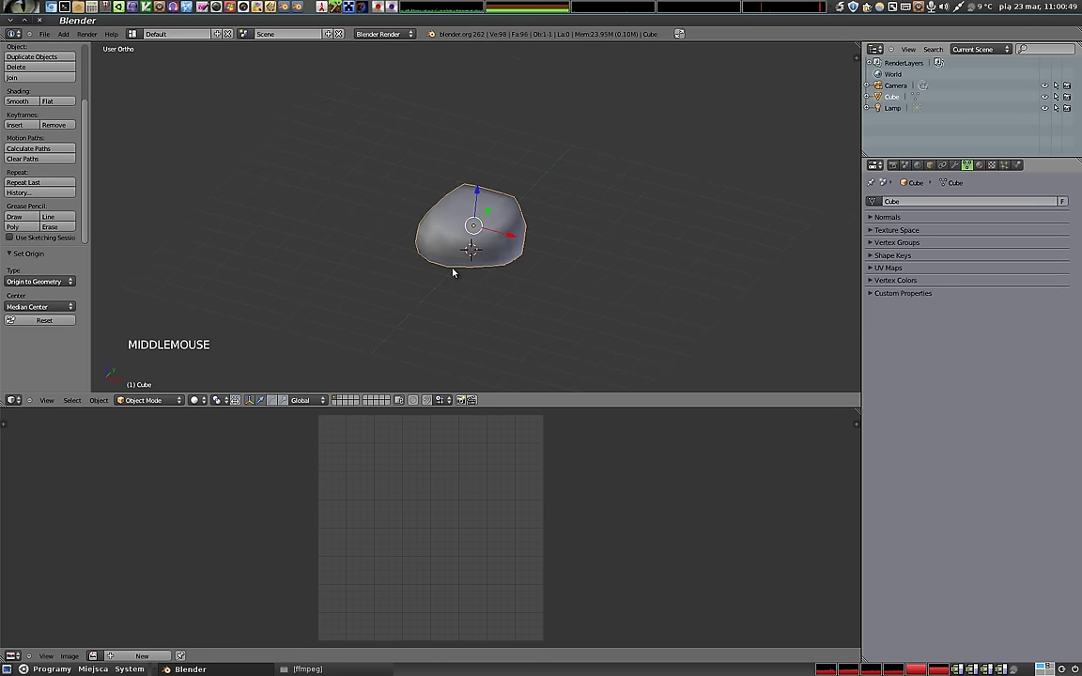
key(KP_Decimal)
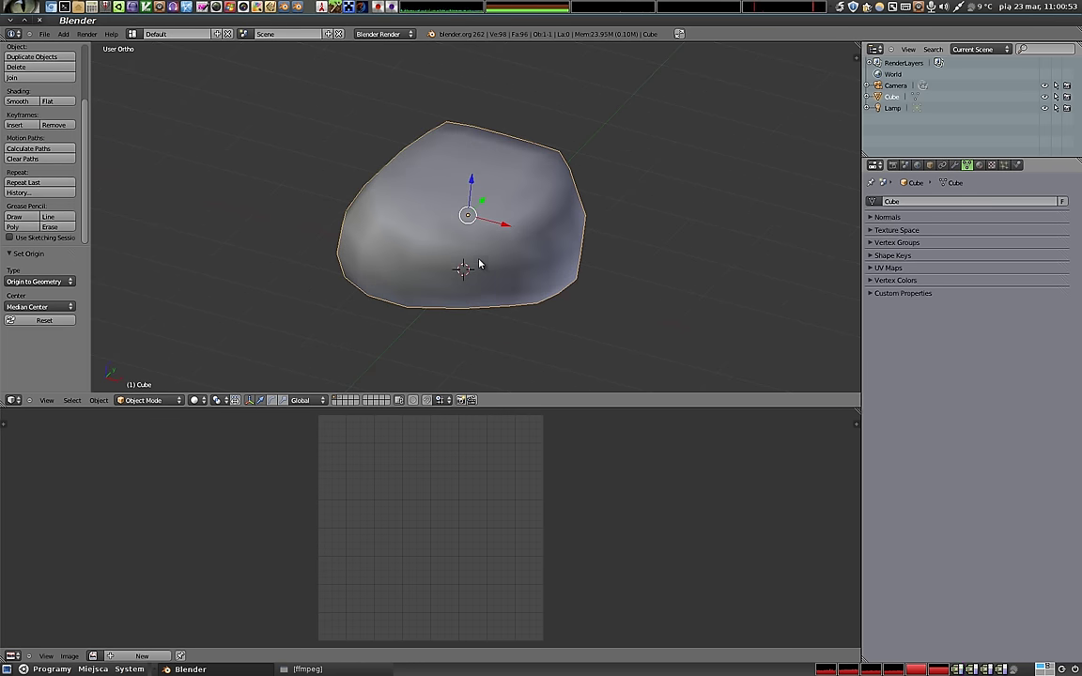
Enter Edit Mode on the pebble, select the whole mesh and start unwrapping it.
middle_click(371, 259)
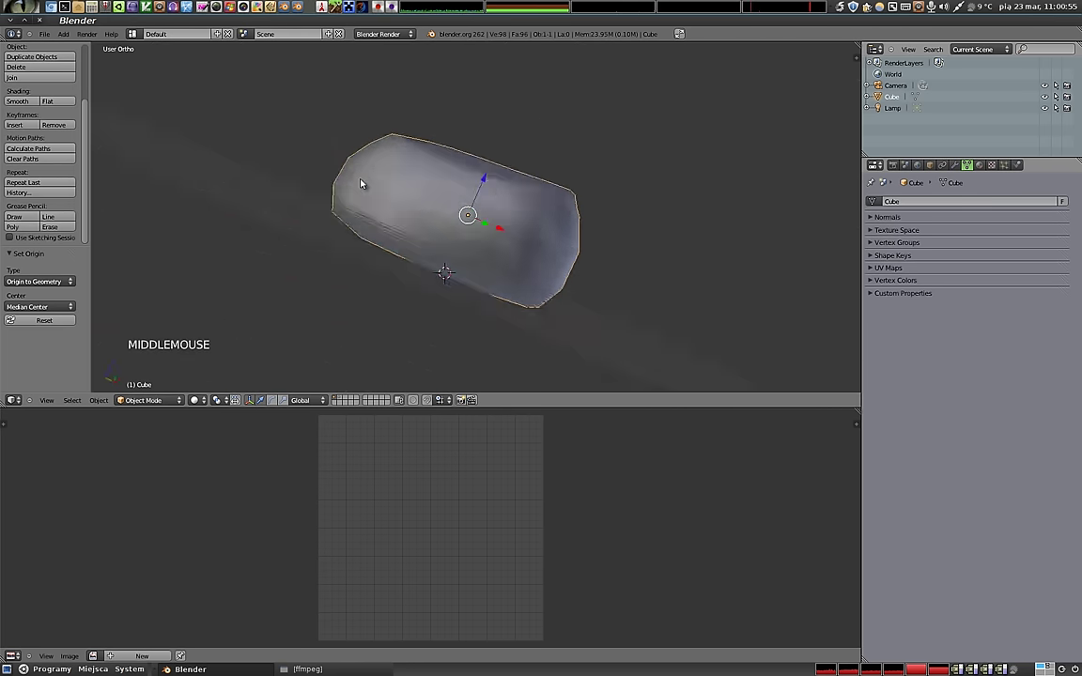
middle_click(395, 111)
middle_click(535, 247)
key(Tab)
middle_click(573, 245)
key(a)
key(a)
key(u)
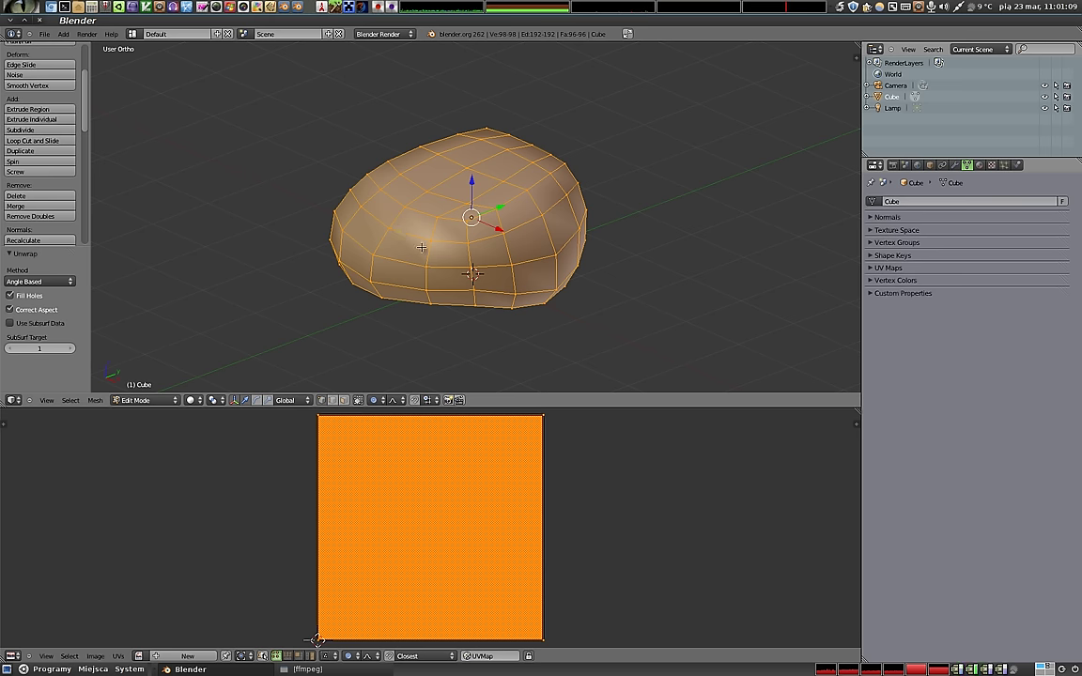
Reselect the whole mesh and unwrap it into UV islands shown in the UV editor.
key(a)
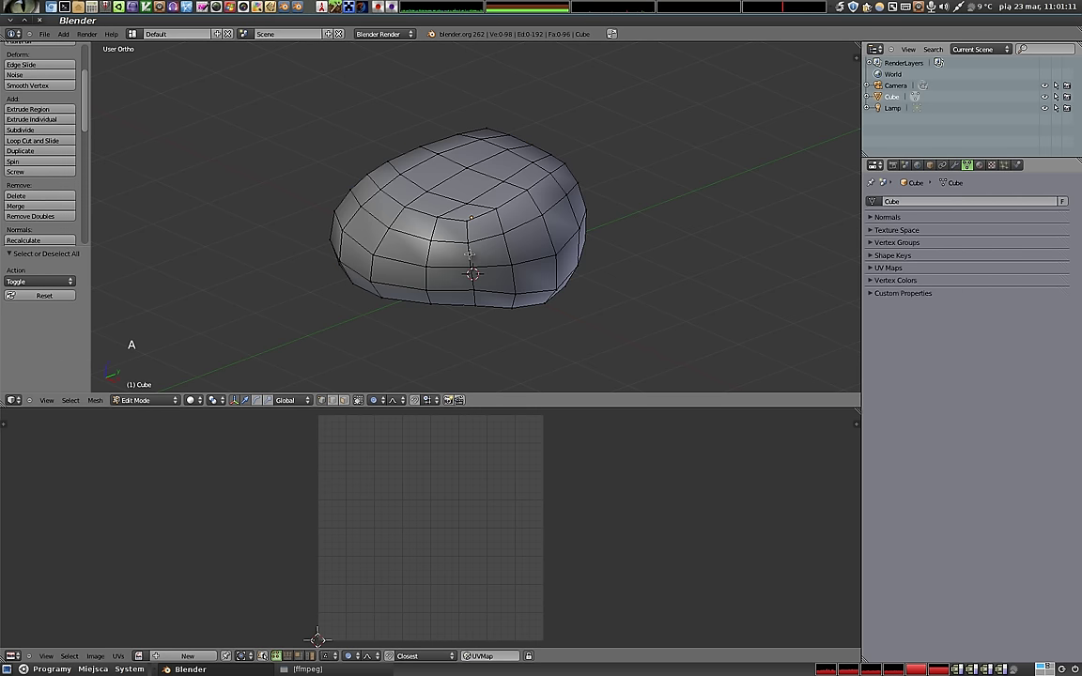
key(a)
key(u)
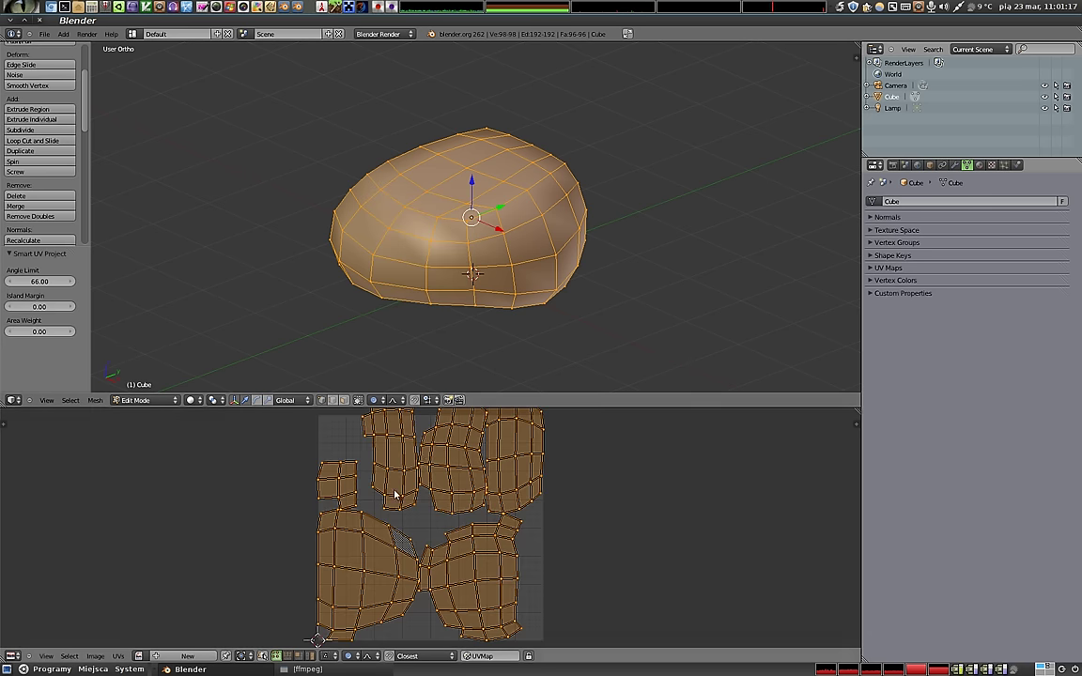
scroll(down, 3)
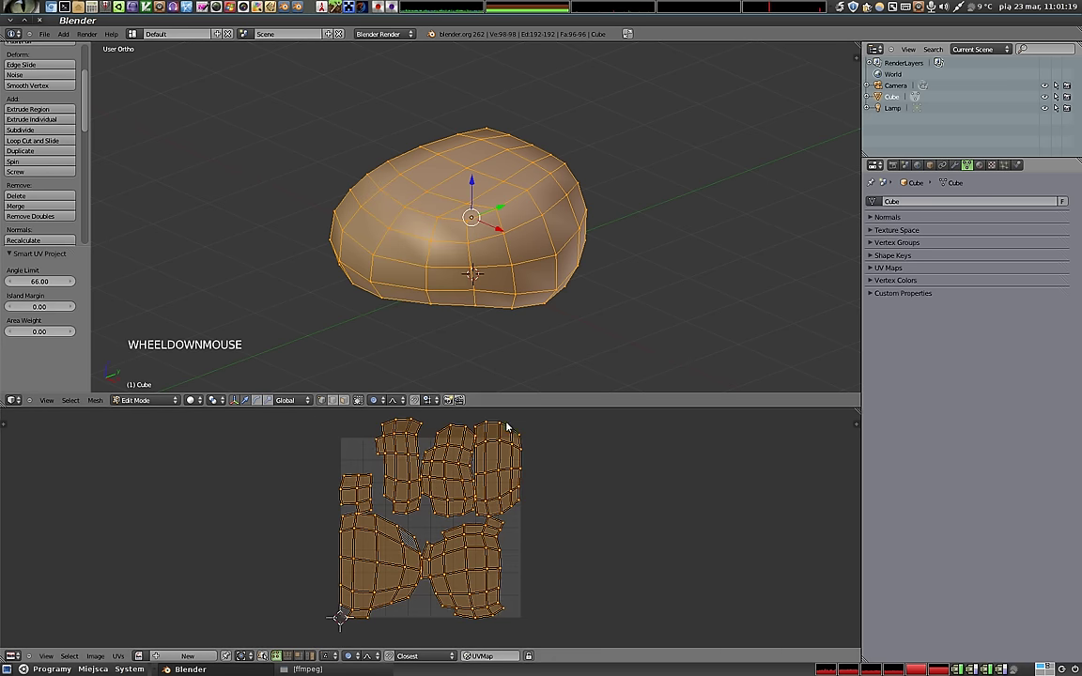
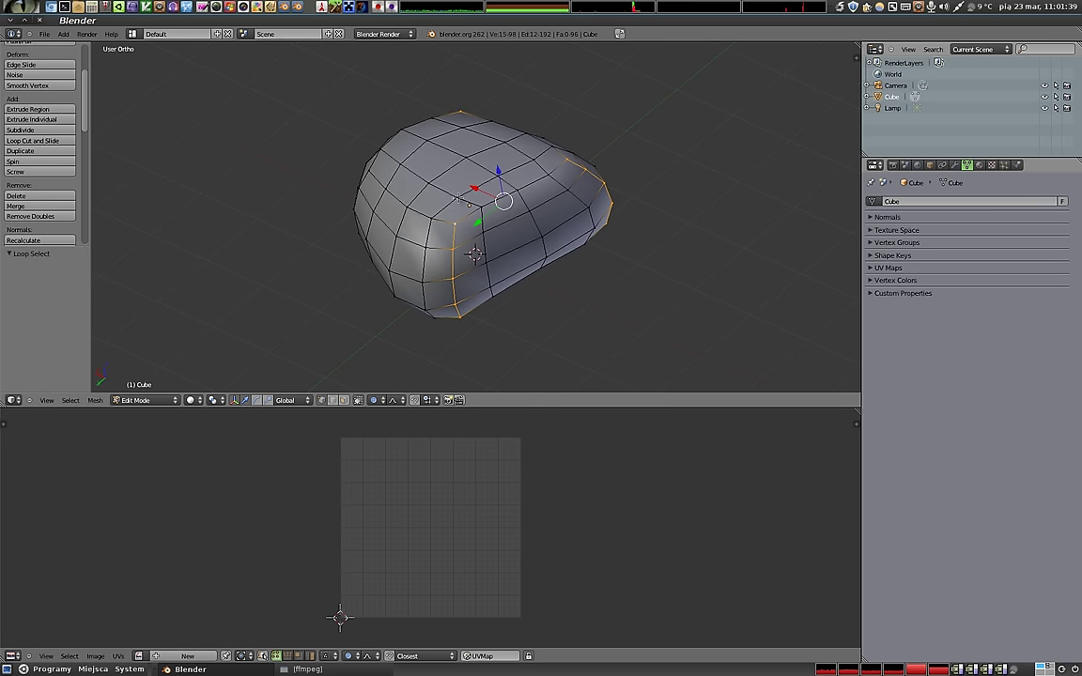
Zoom in, clear the selection and toggle wireframe to pick edge loops for seams.
scroll(up, 3)
scroll(up, 3)
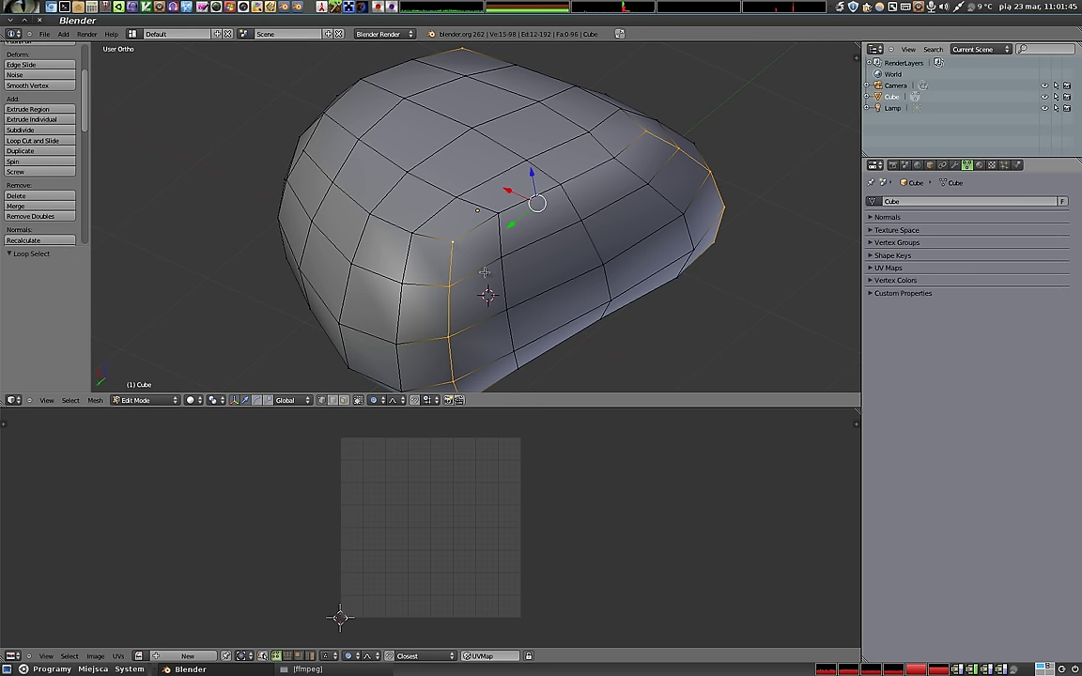
key(a)
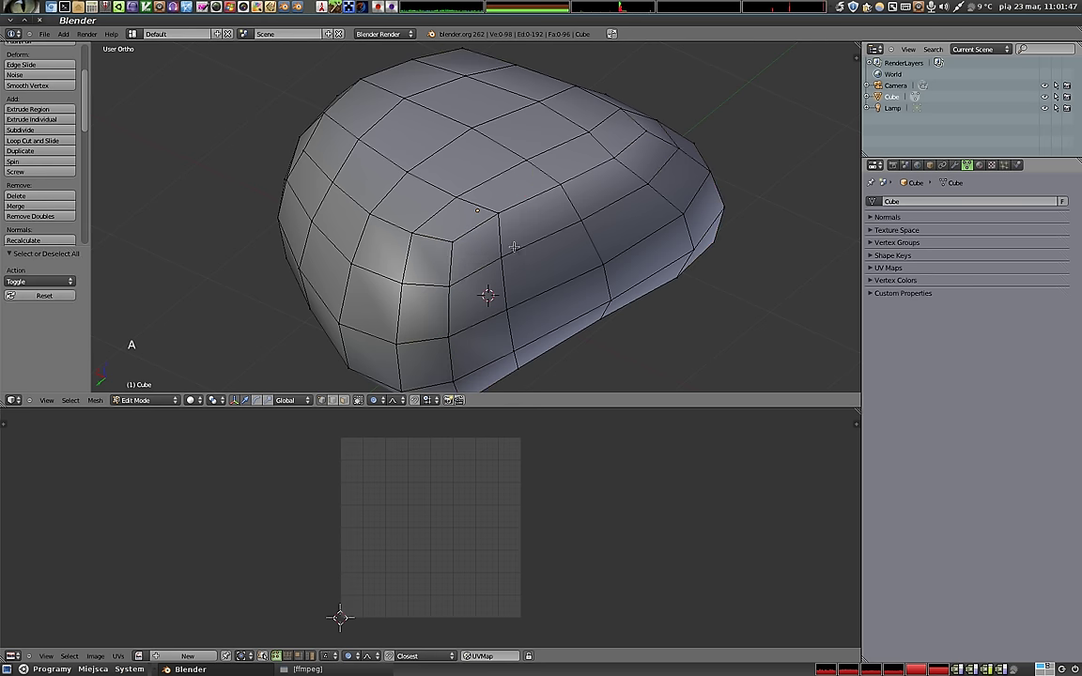
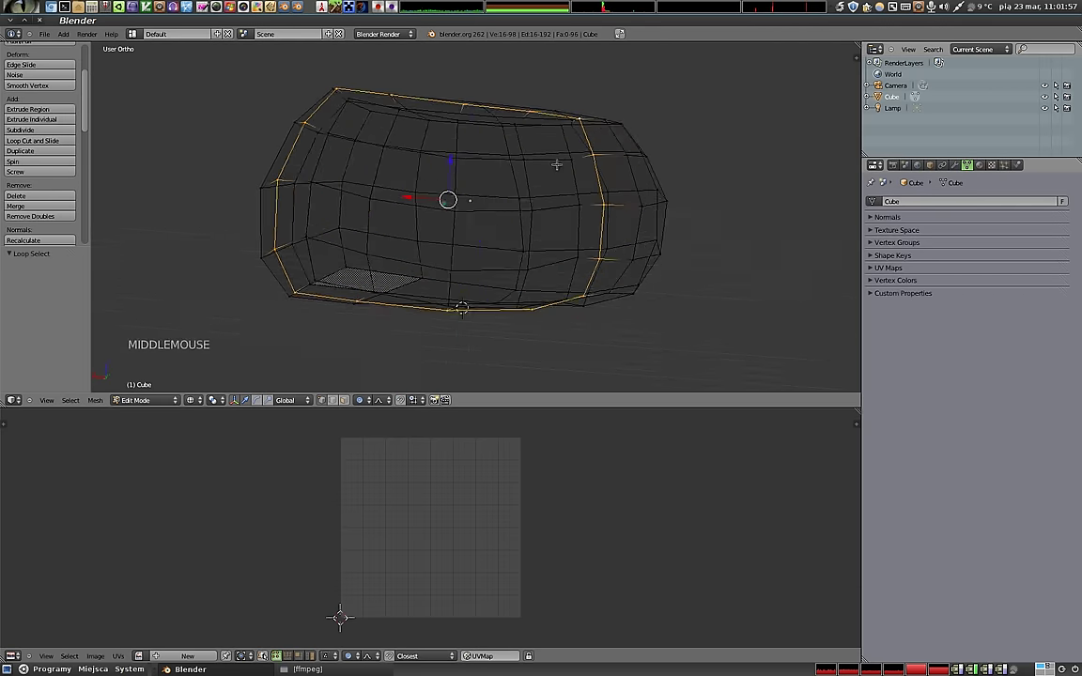
key(a)
key(z)
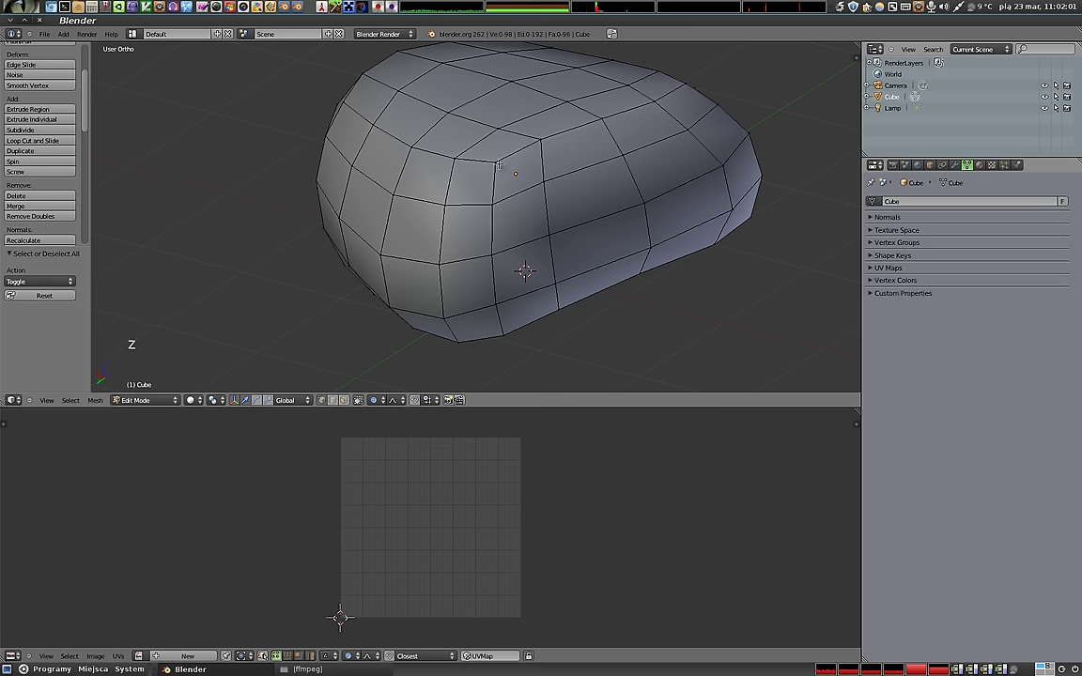
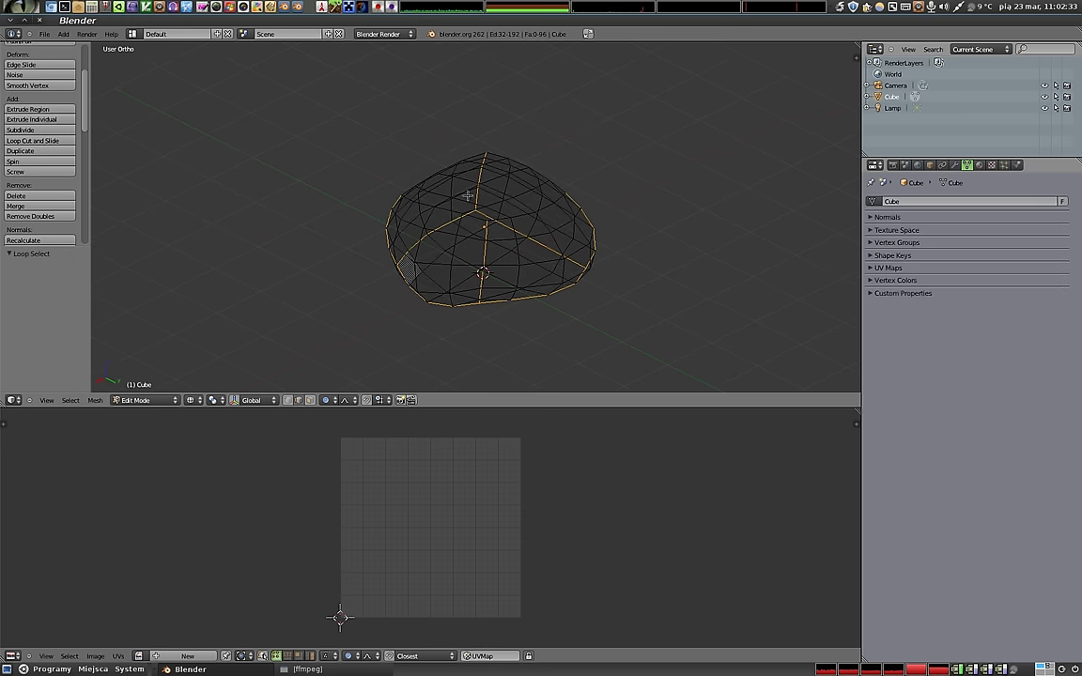
Mark the chosen edge loops as seams, select the whole mesh and unwrap along them.
key(ctrl+e)
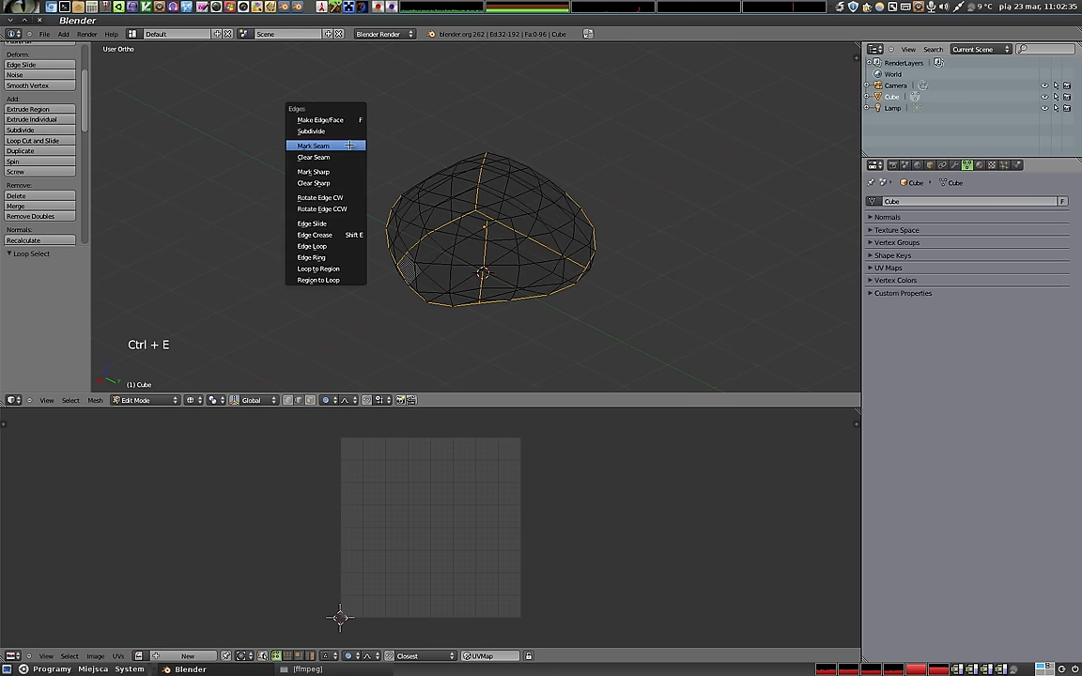
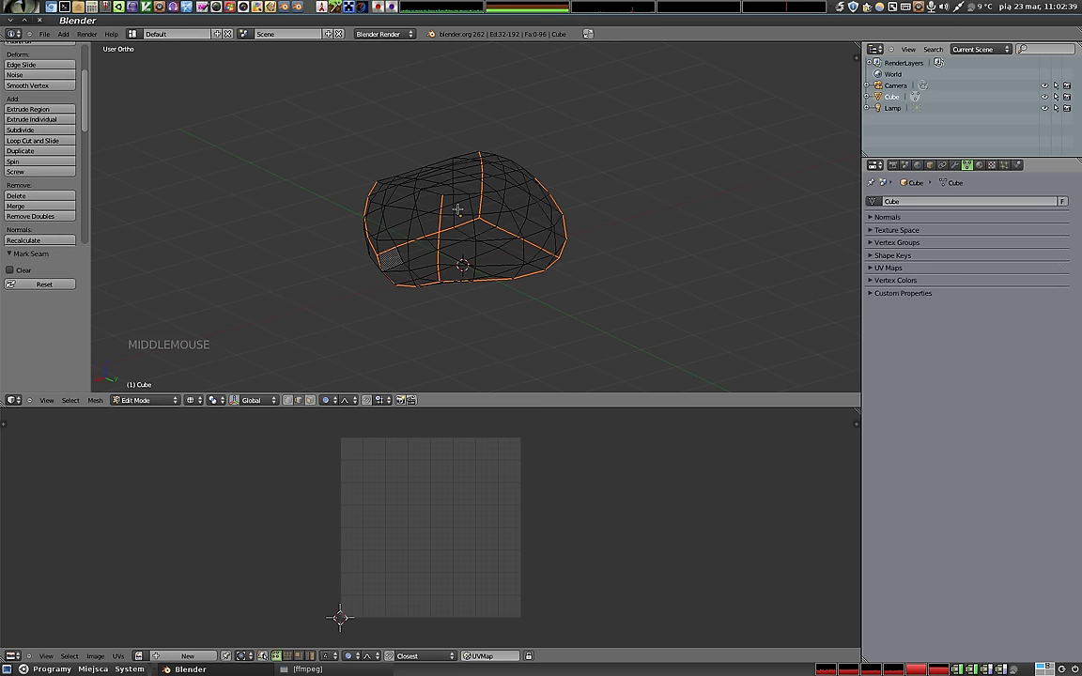
scroll(up, 3)
key(a)
scroll(up, 3)
key(a)
key(u)
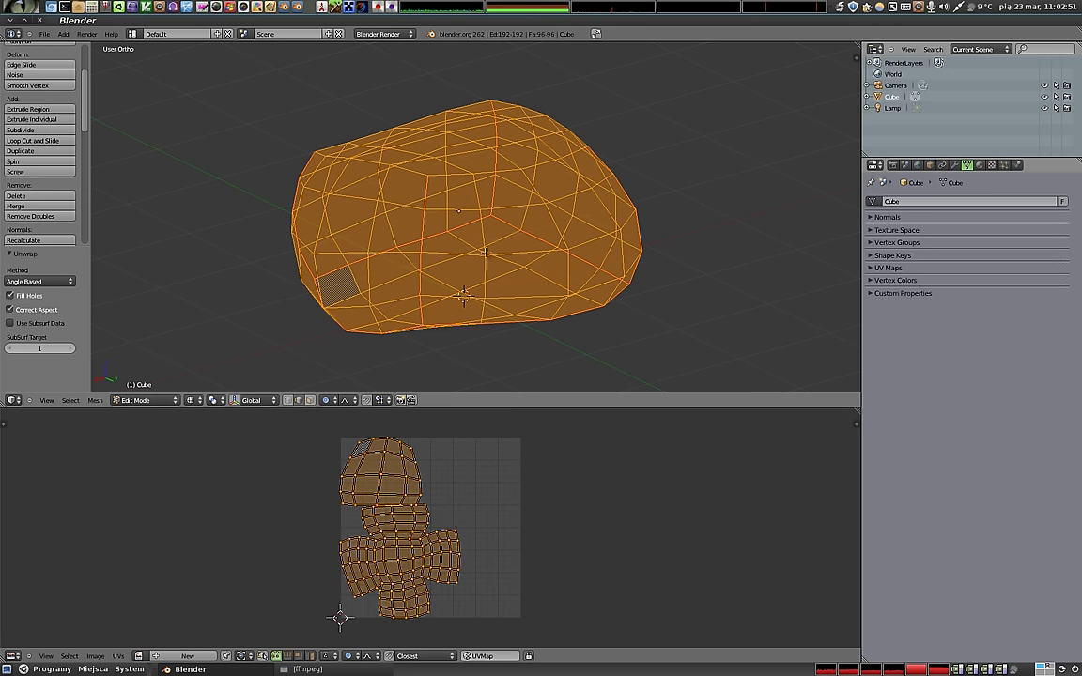
Select the top and lower UV islands in turn, moving and rotating them within the layout.
key(l)
key(g)
key(o)
key(l)
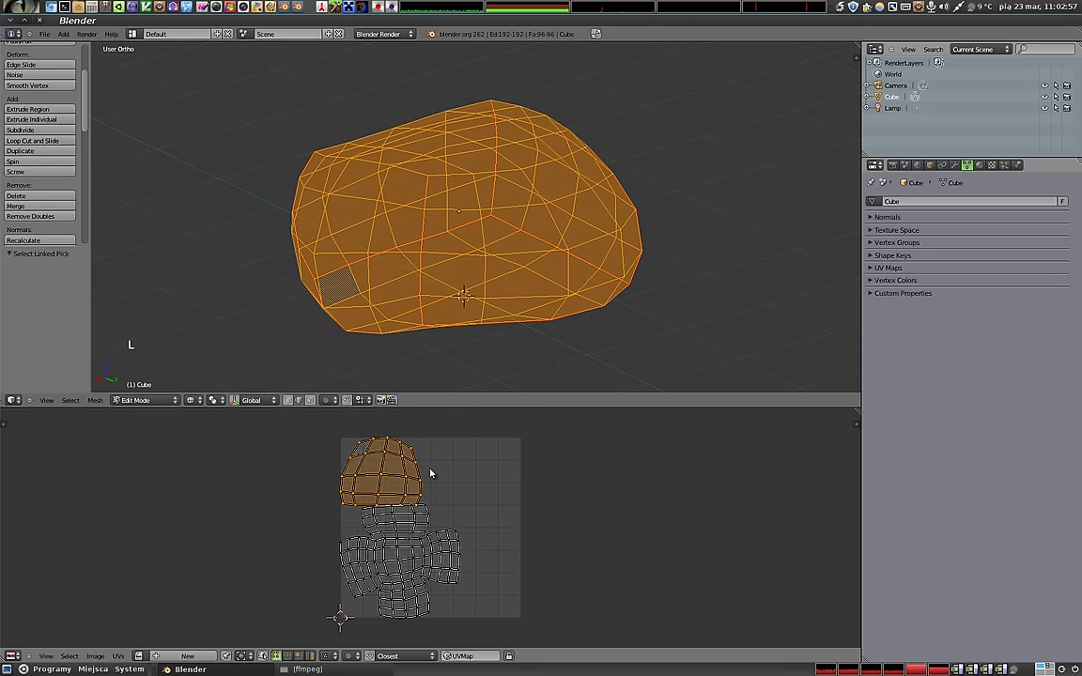
key(g)
click(498, 486)
key(r)
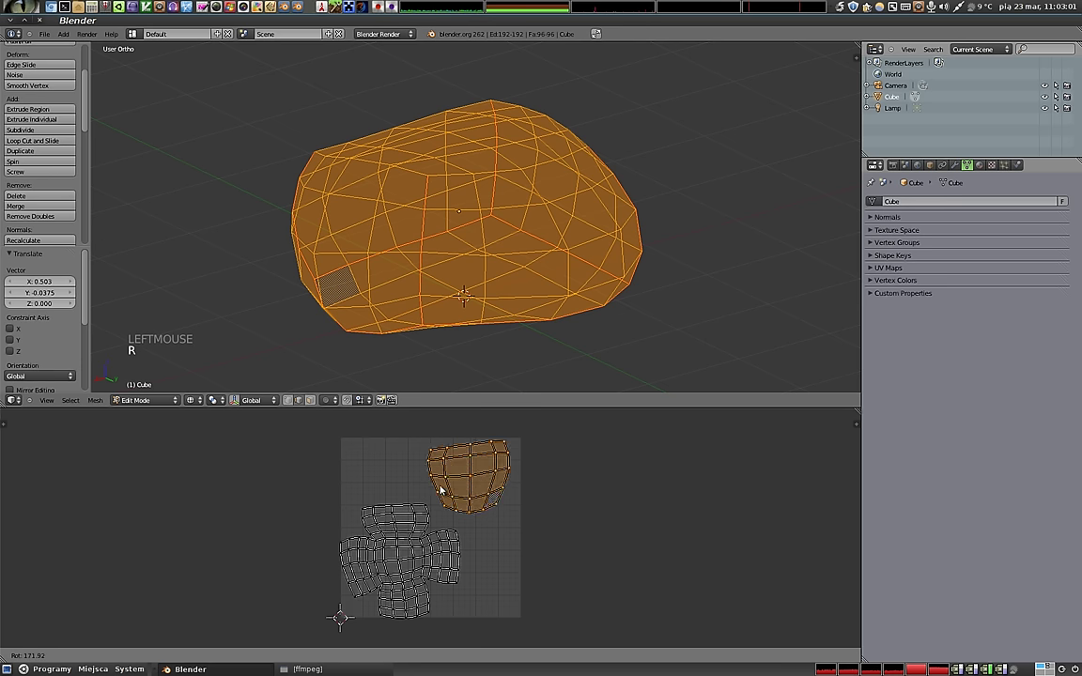
click(441, 489)
key(l)
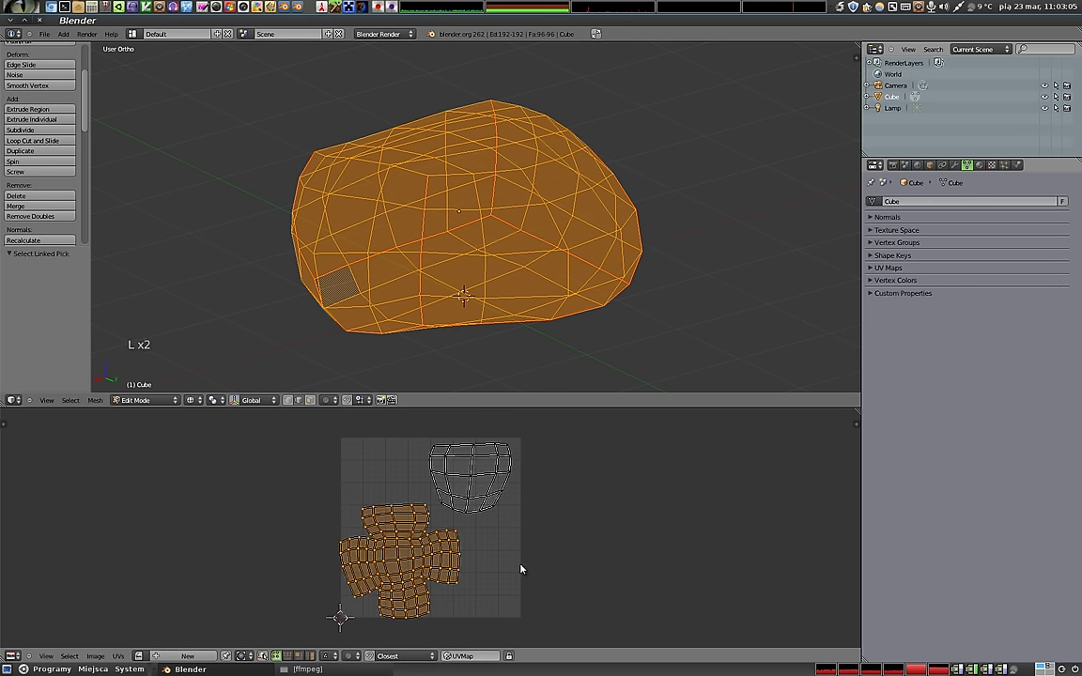
key(g)
click(540, 565)
key(r)
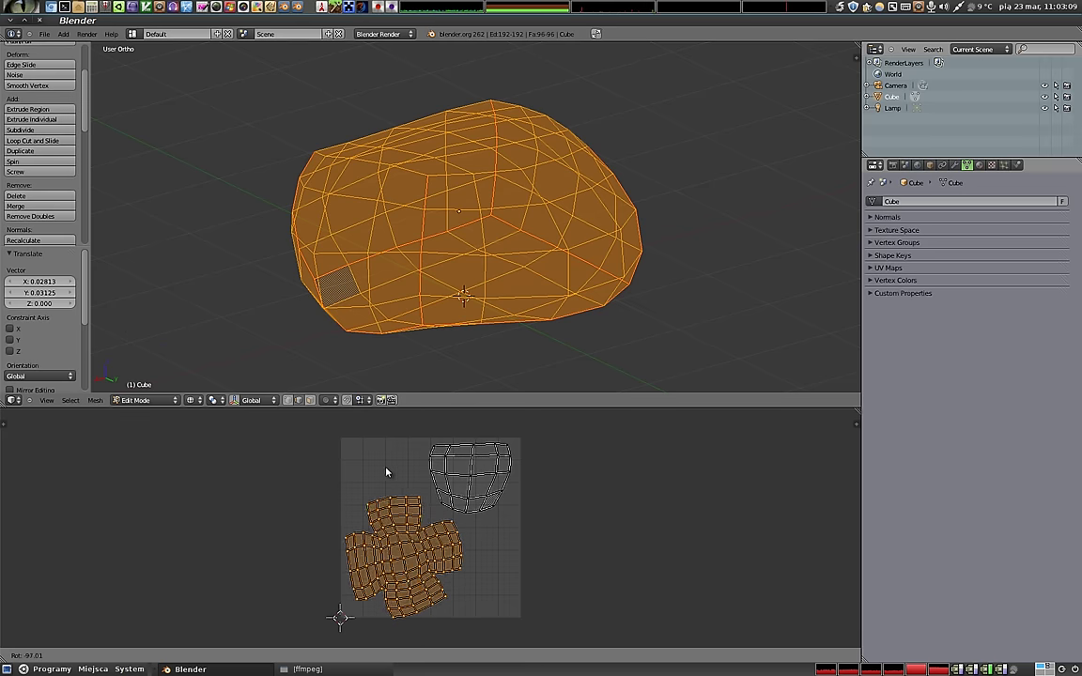
Scale and move a pair of islands, then reposition the top island in its new place.
click(412, 490)
key(s)
click(553, 541)
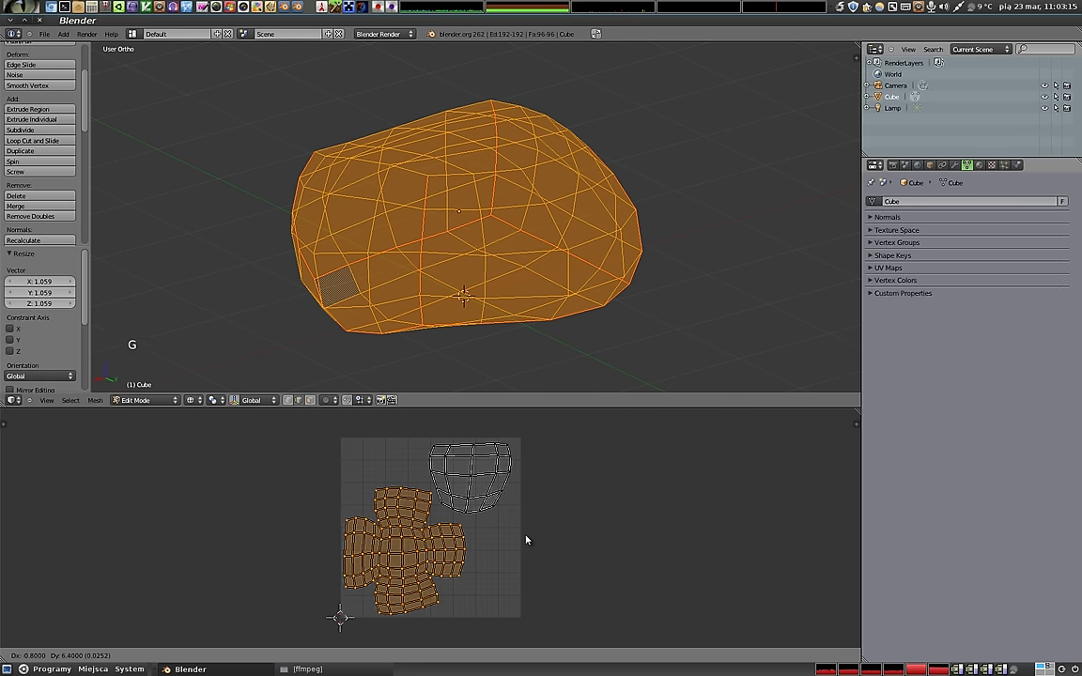
click(528, 537)
key(s)
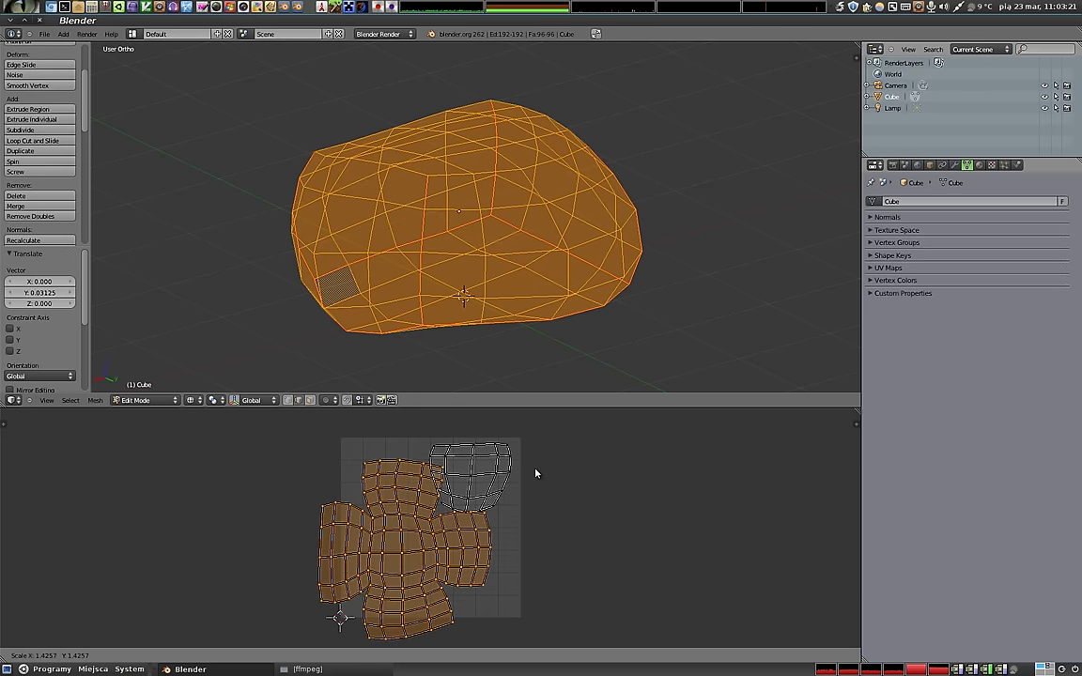
click(525, 476)
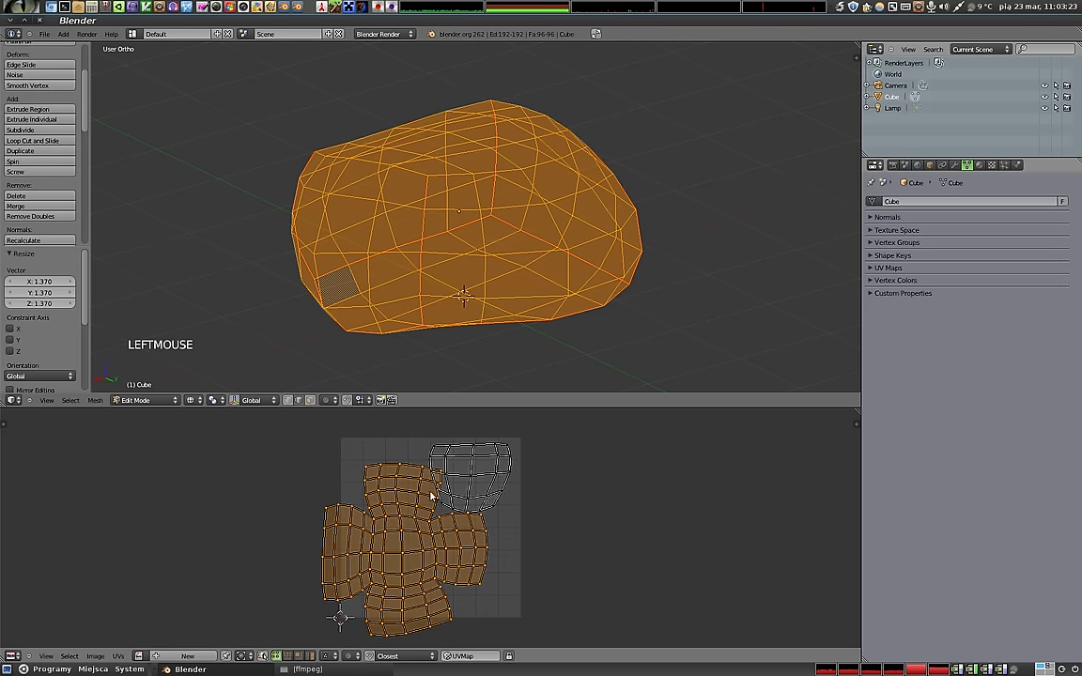
key(l)
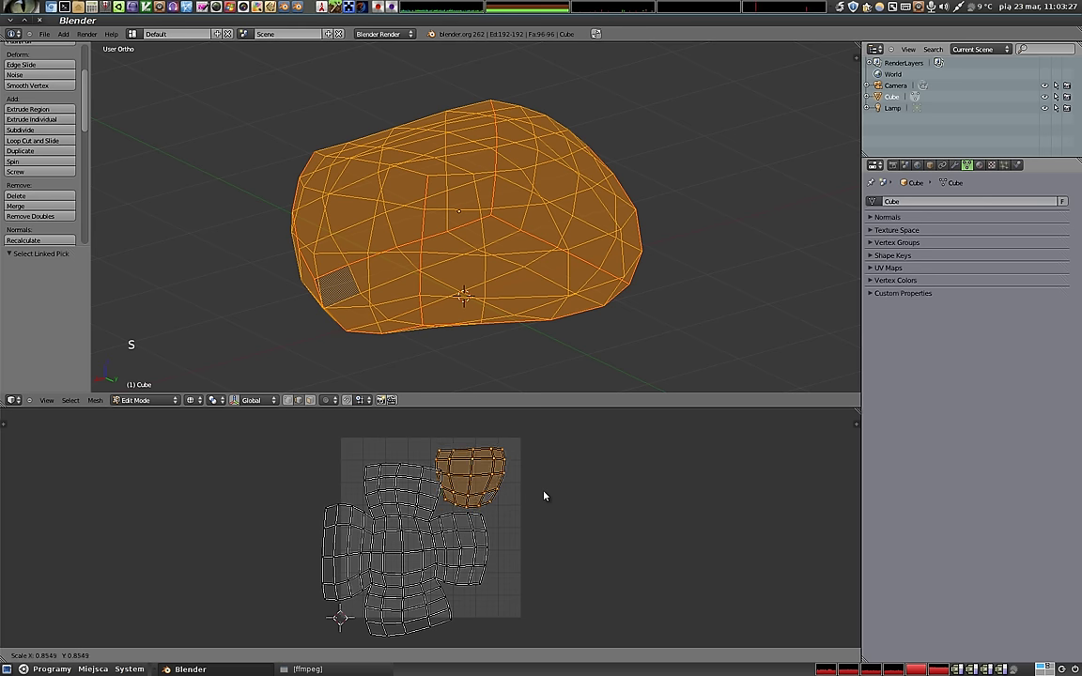
click(537, 496)
key(g)
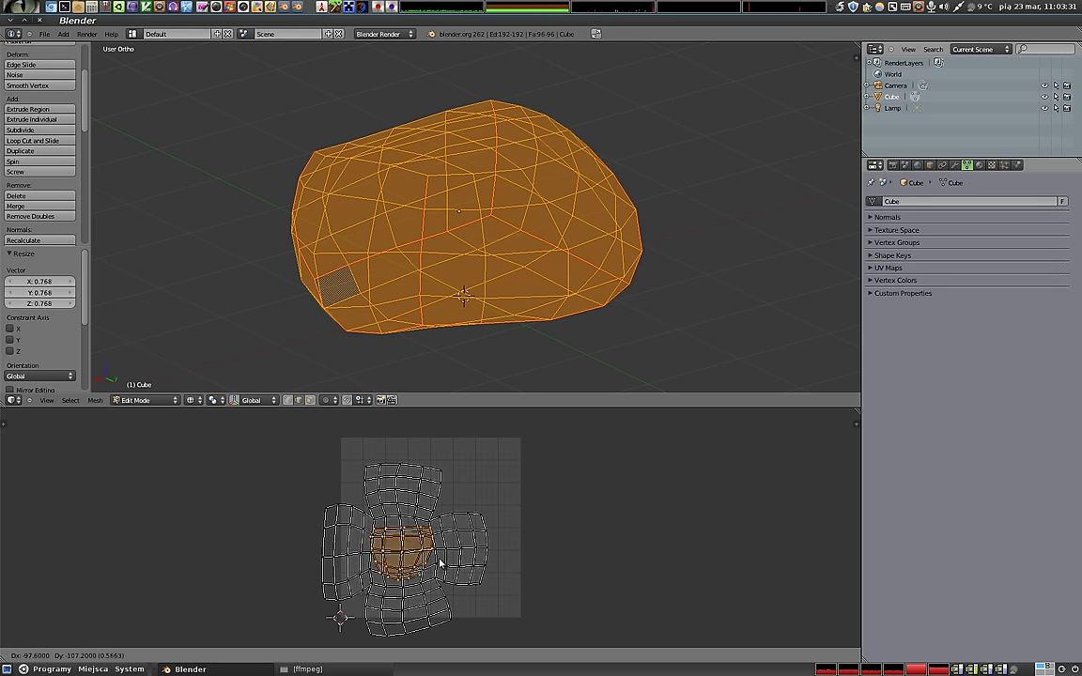
click(524, 483)
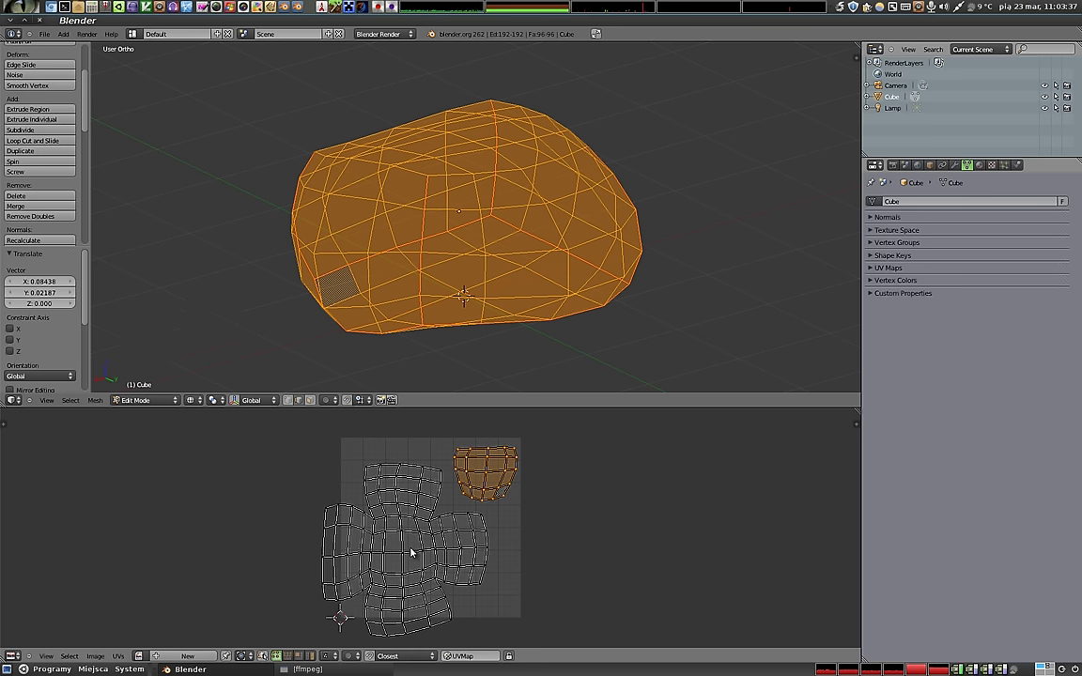
Move the remaining islands inside the texture square, then deselect all islands.
key(l)
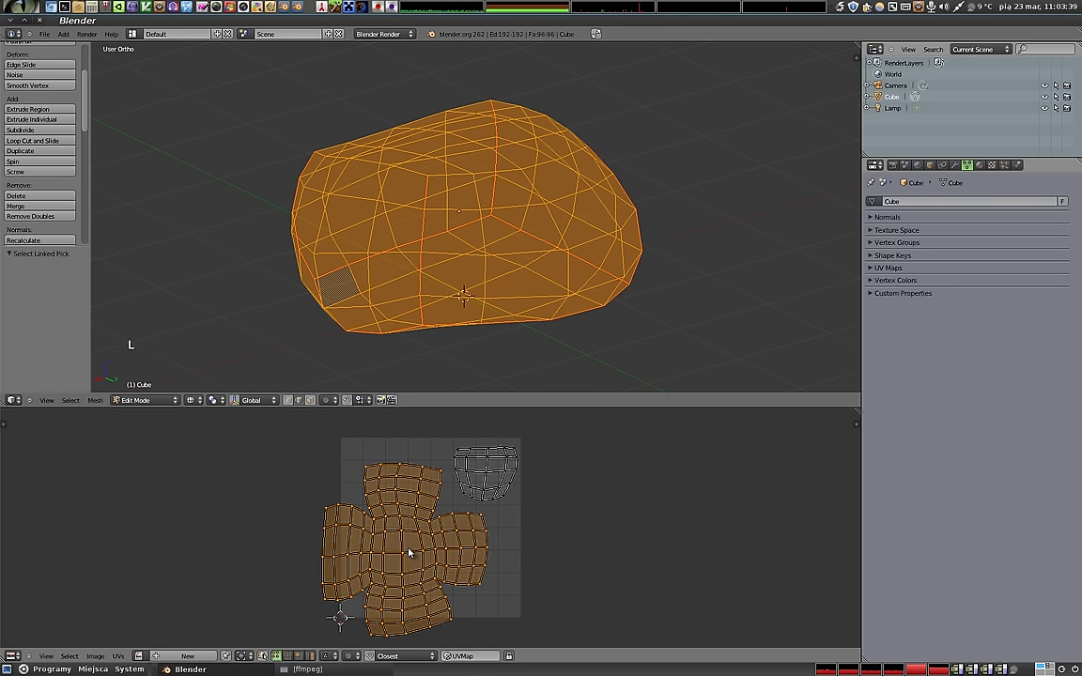
key(g)
click(427, 549)
key(s)
click(491, 579)
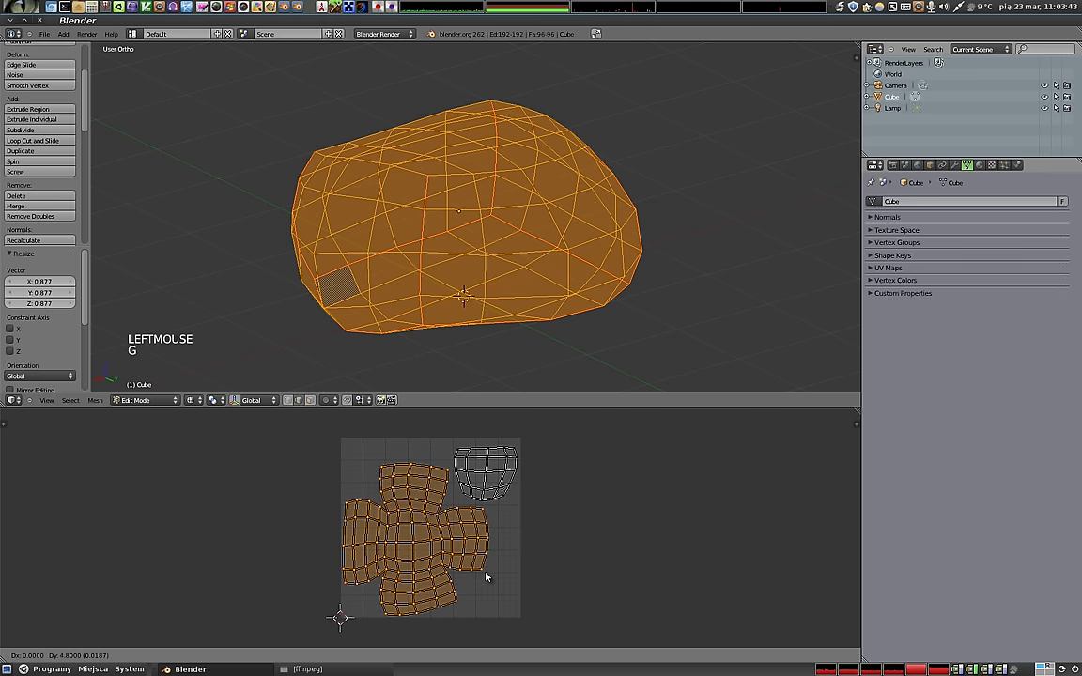
click(489, 574)
key(a)
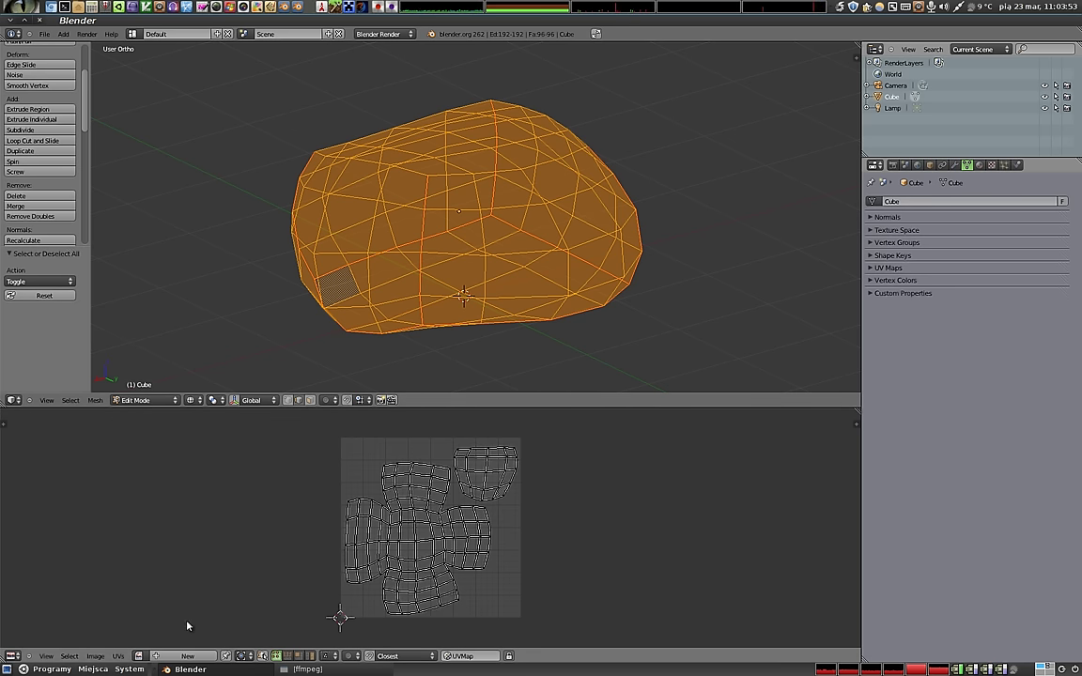
click(189, 658)
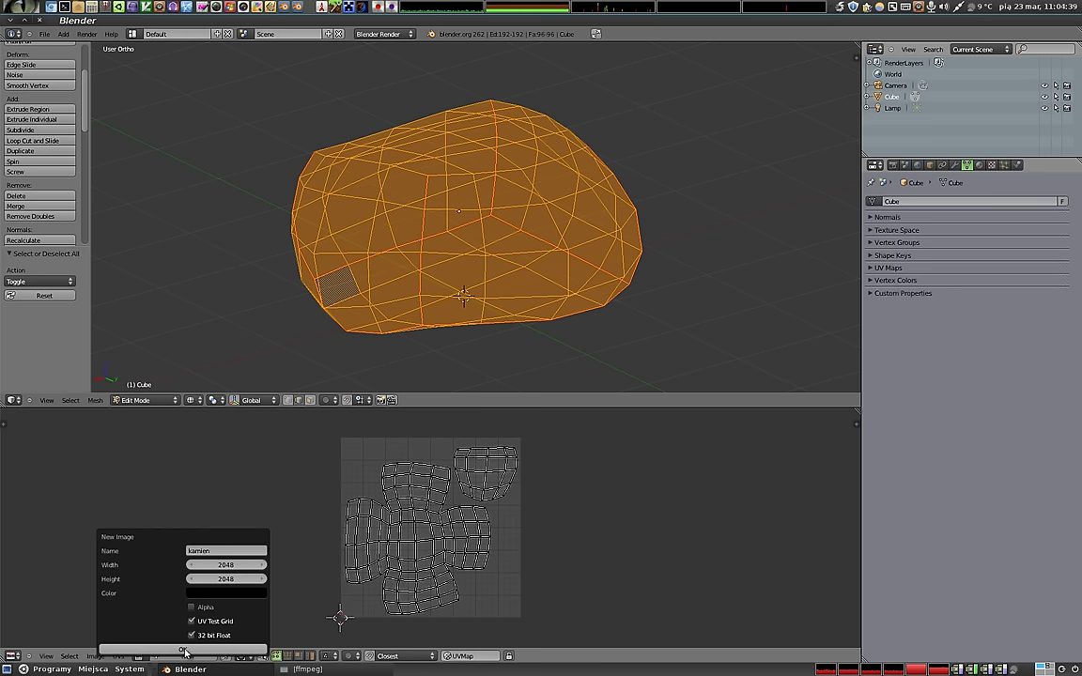
Leave Edit Mode and enable textured solid display so the checker image shows on the pebble.
scroll(down, 3)
scroll(down, 3)
key(Tab)
key(z)
key(n)
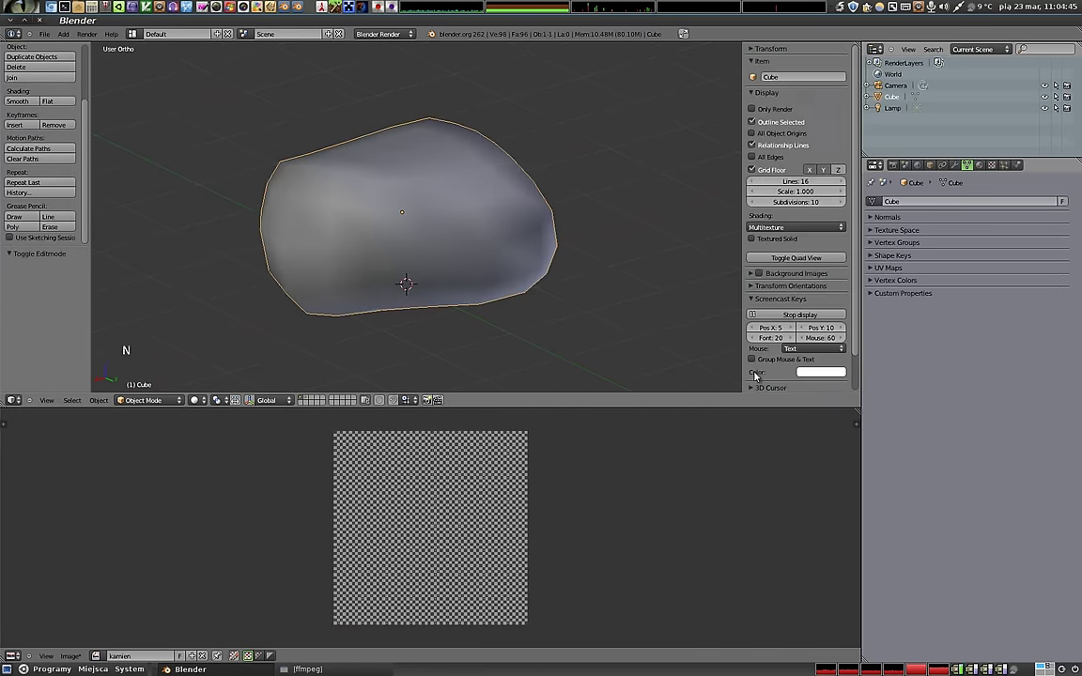
scroll(down, 3)
scroll(down, 3)
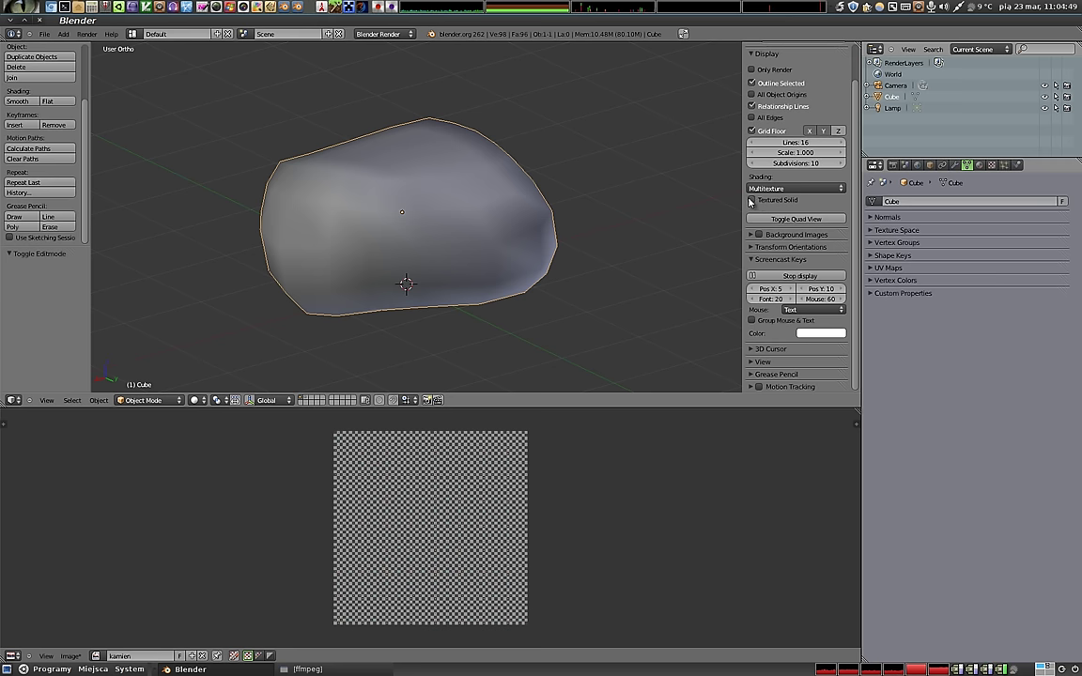
click(756, 200)
Switch to Texture Paint mode and dab a first white stroke onto the pebble.
middle_click(342, 254)
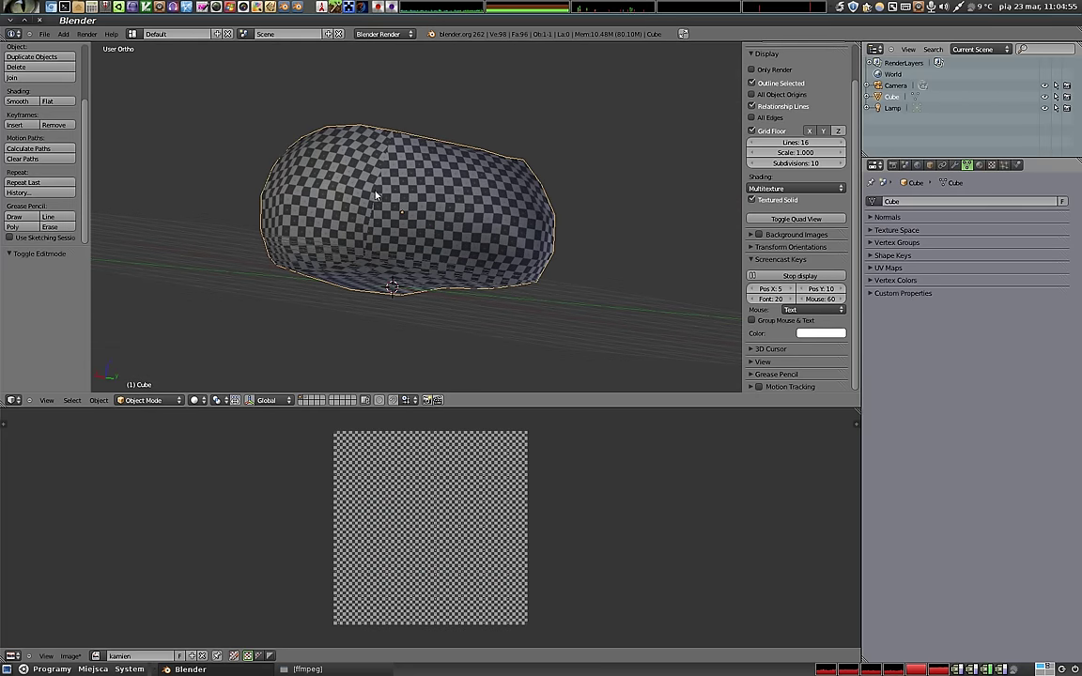
middle_click(454, 199)
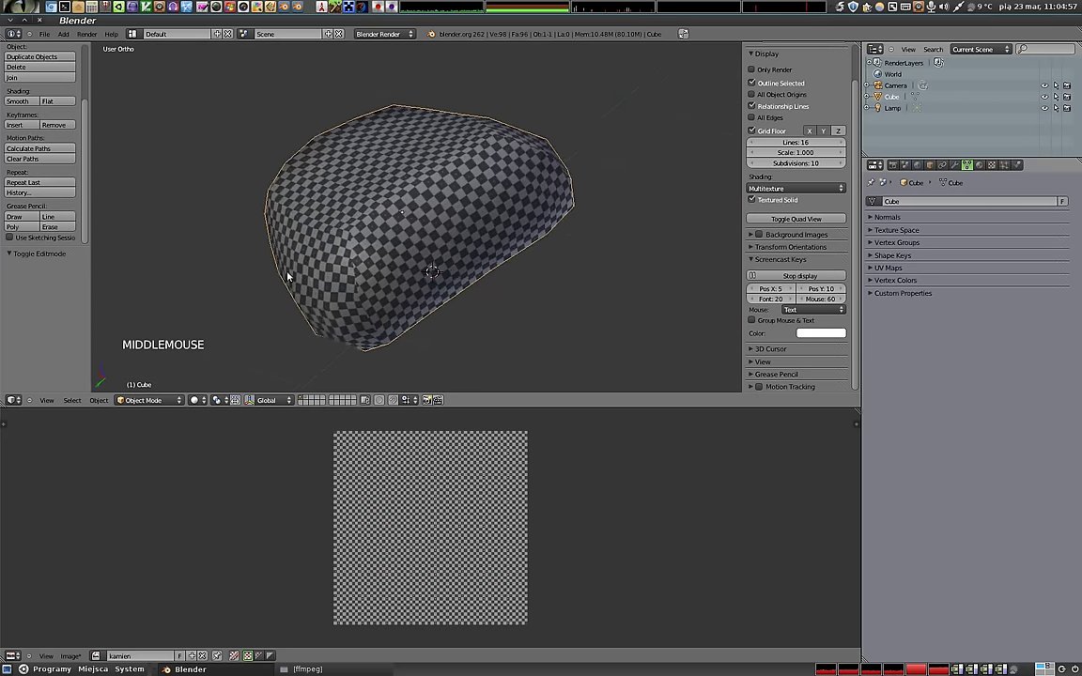
middle_click(327, 287)
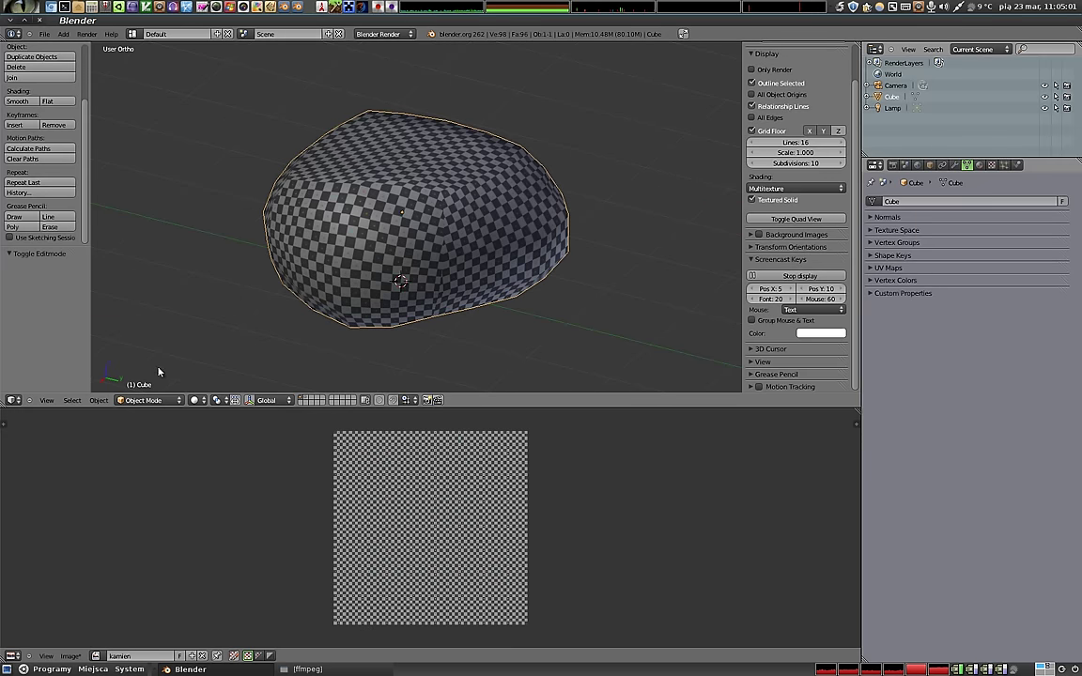
click(146, 342)
click(406, 234)
Give the brush the cloudy noise texture and paint a mottled grey patch on the pebble's side.
click(381, 246)
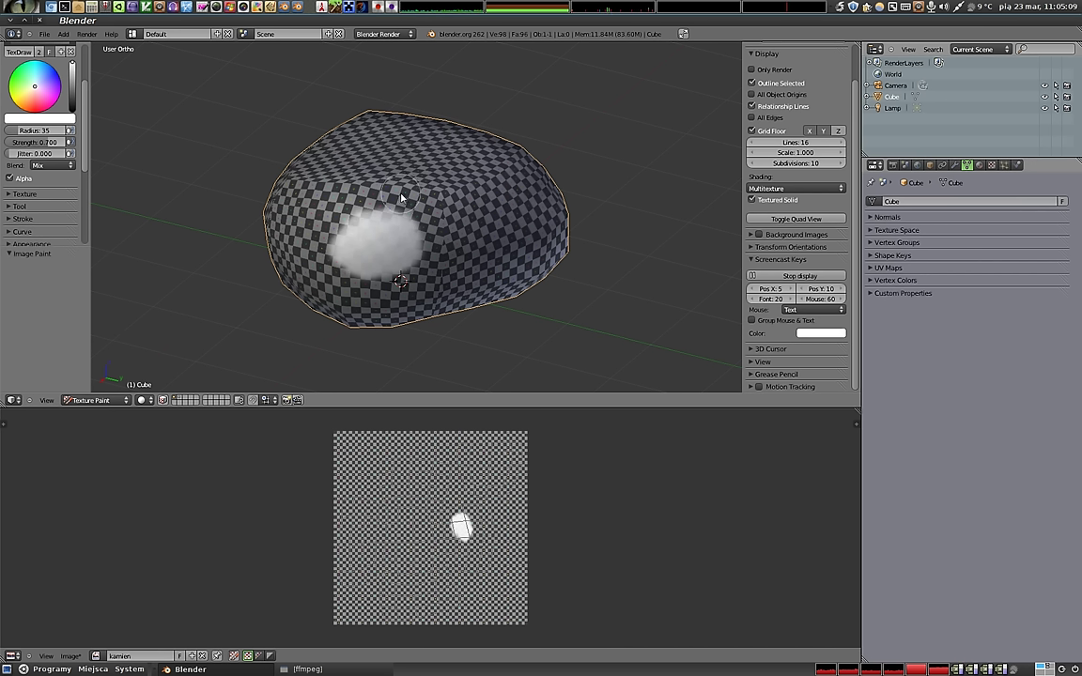
click(12, 197)
scroll(down, 3)
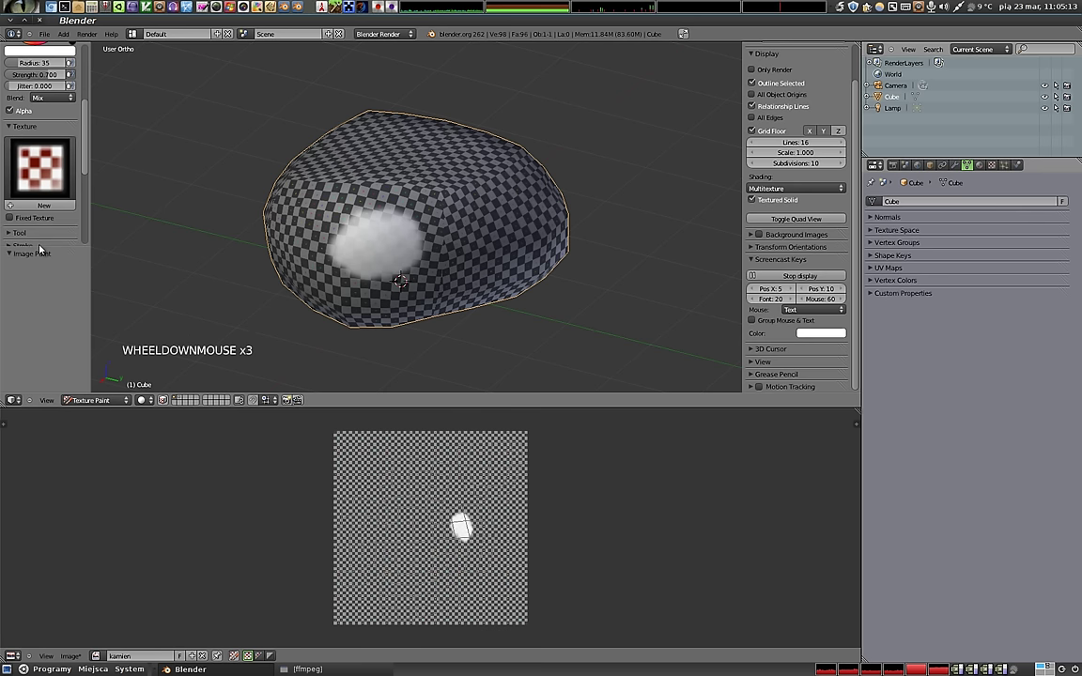
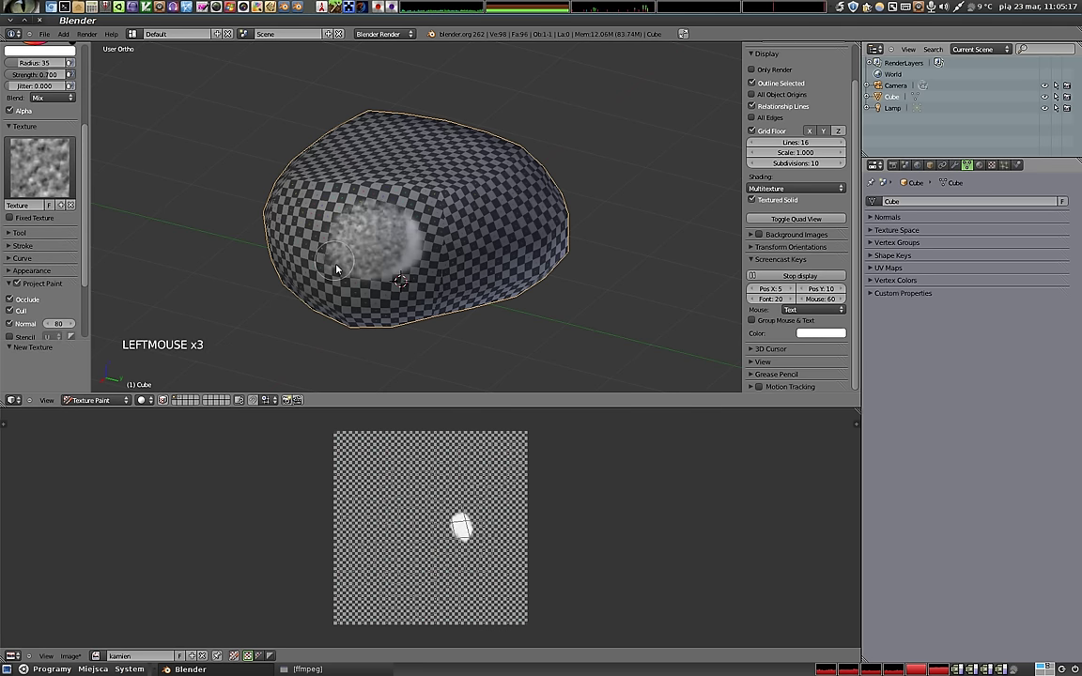
click(327, 248)
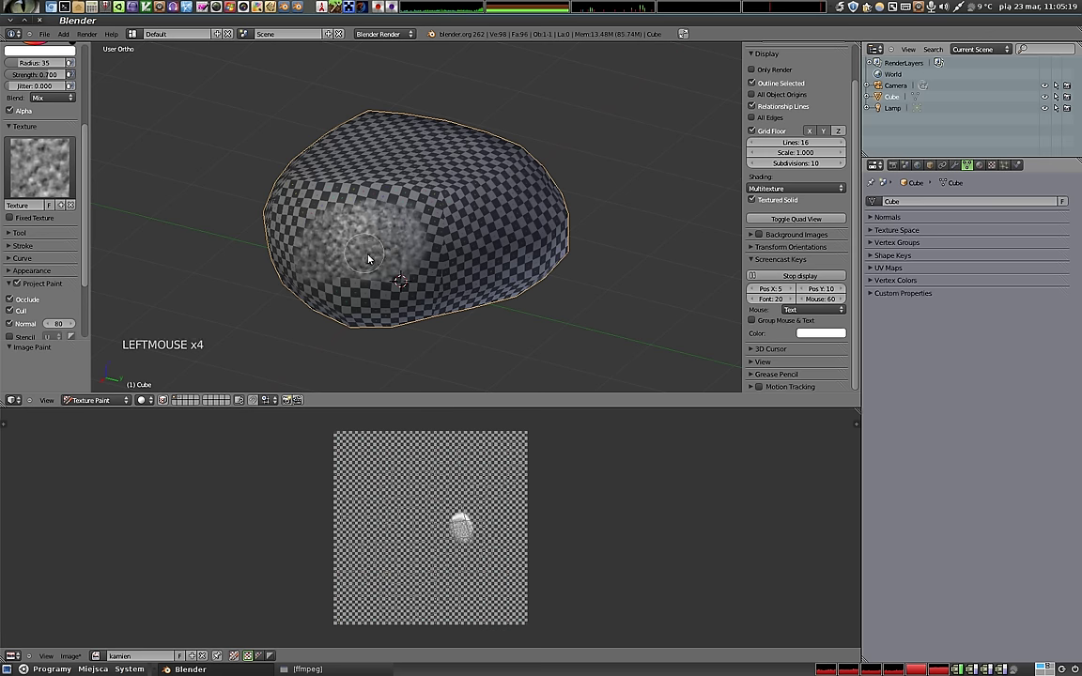
scroll(up, 3)
middle_click(368, 260)
Fit the painted image in view and switch the brush texture back to the checker.
middle_click(415, 216)
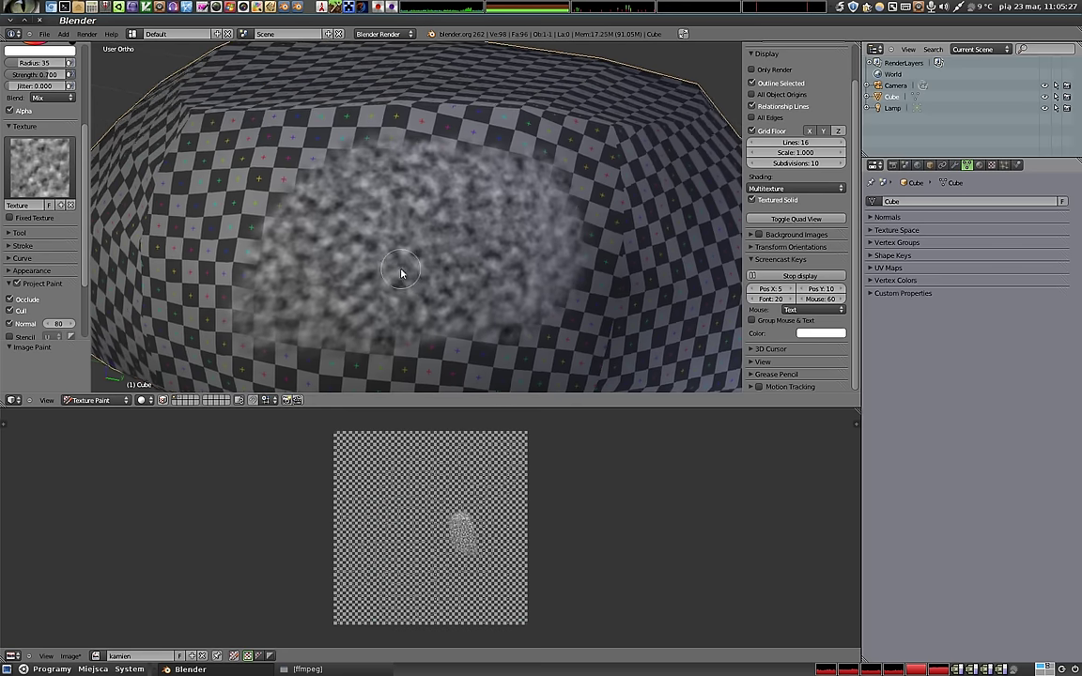
scroll(down, 3)
middle_click(401, 272)
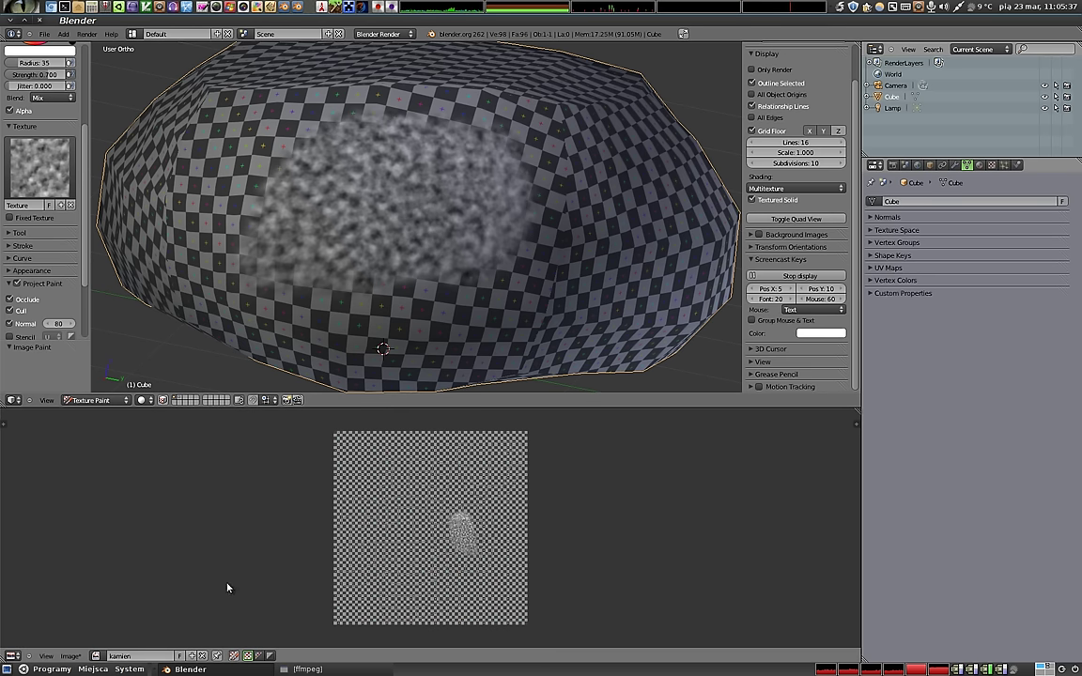
click(236, 659)
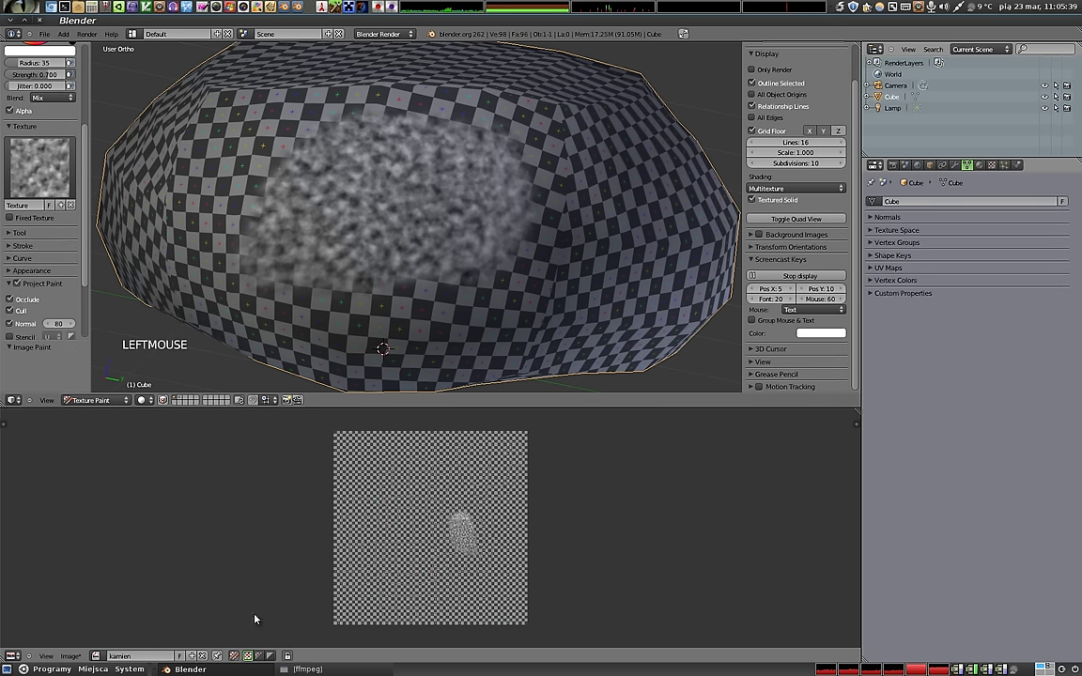
key(n)
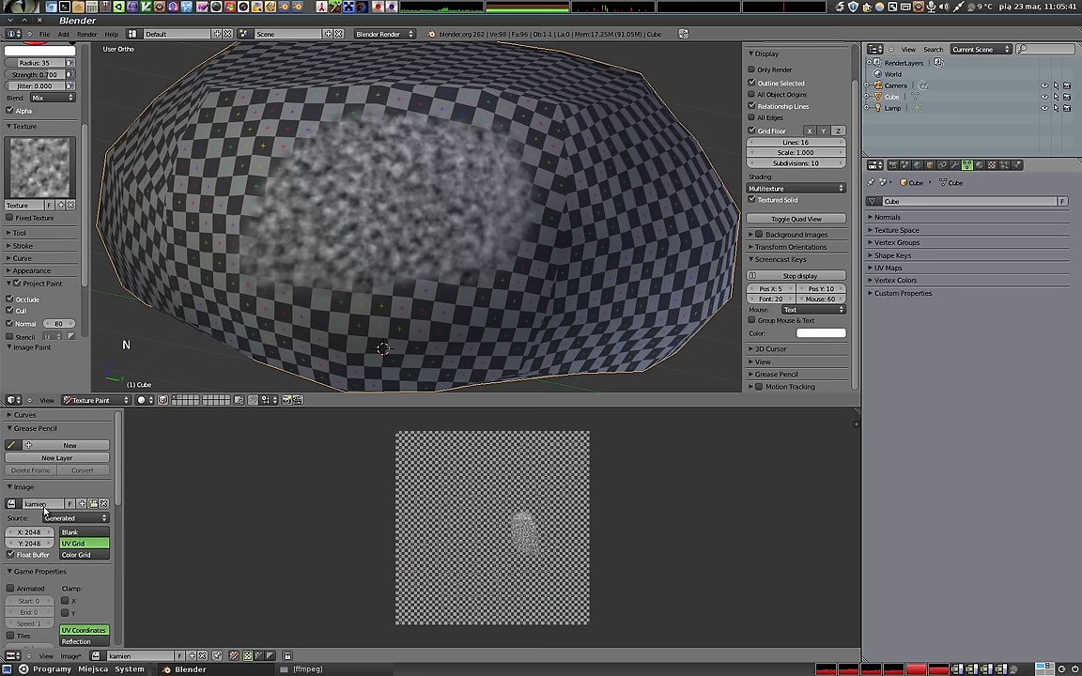
click(12, 488)
click(14, 434)
click(12, 454)
click(15, 471)
click(50, 522)
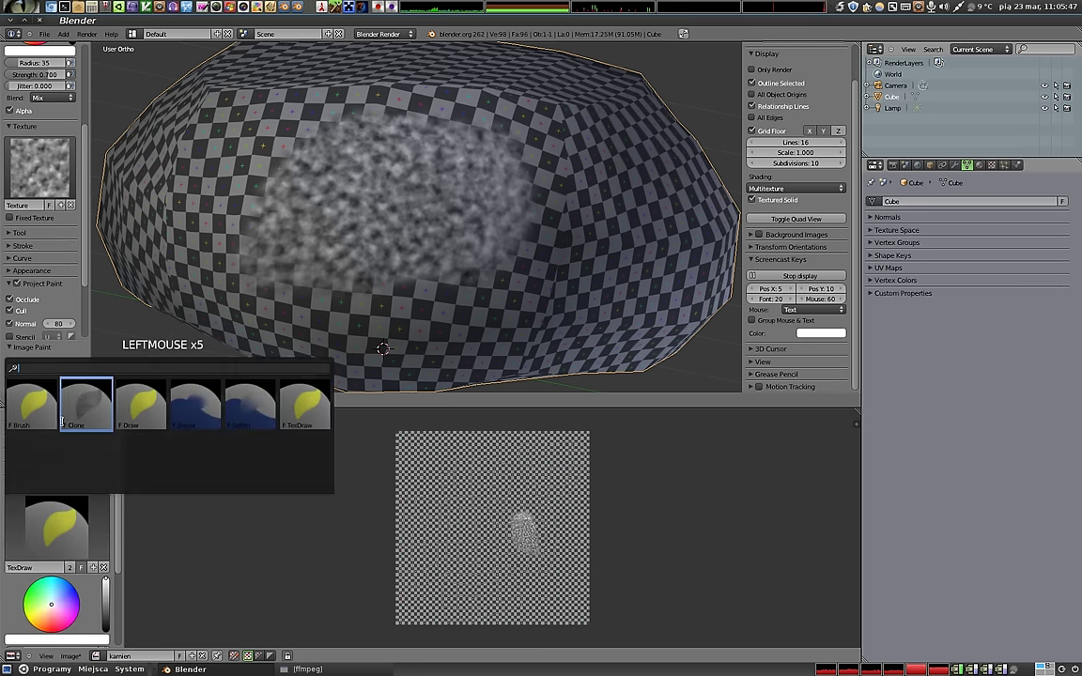
scroll(down, 3)
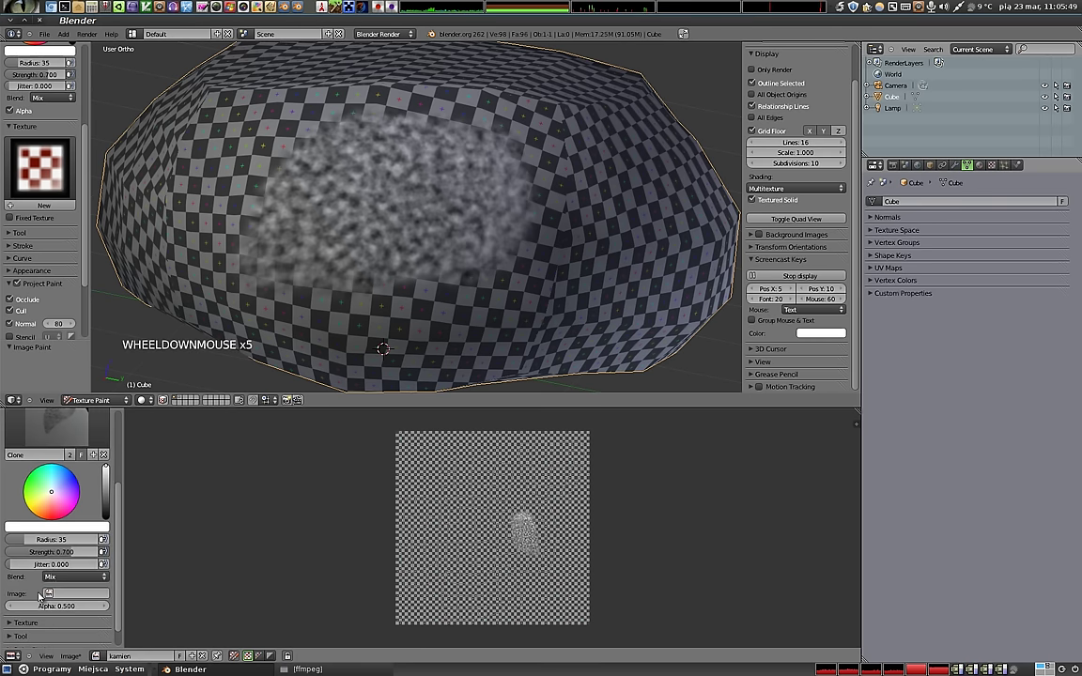
click(49, 597)
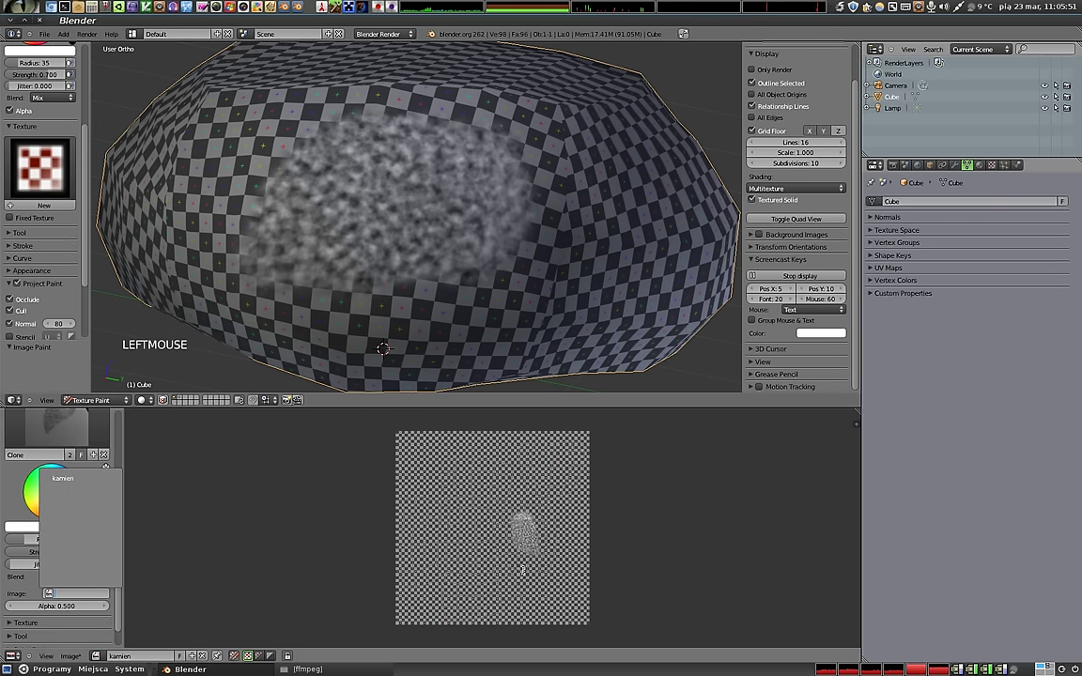
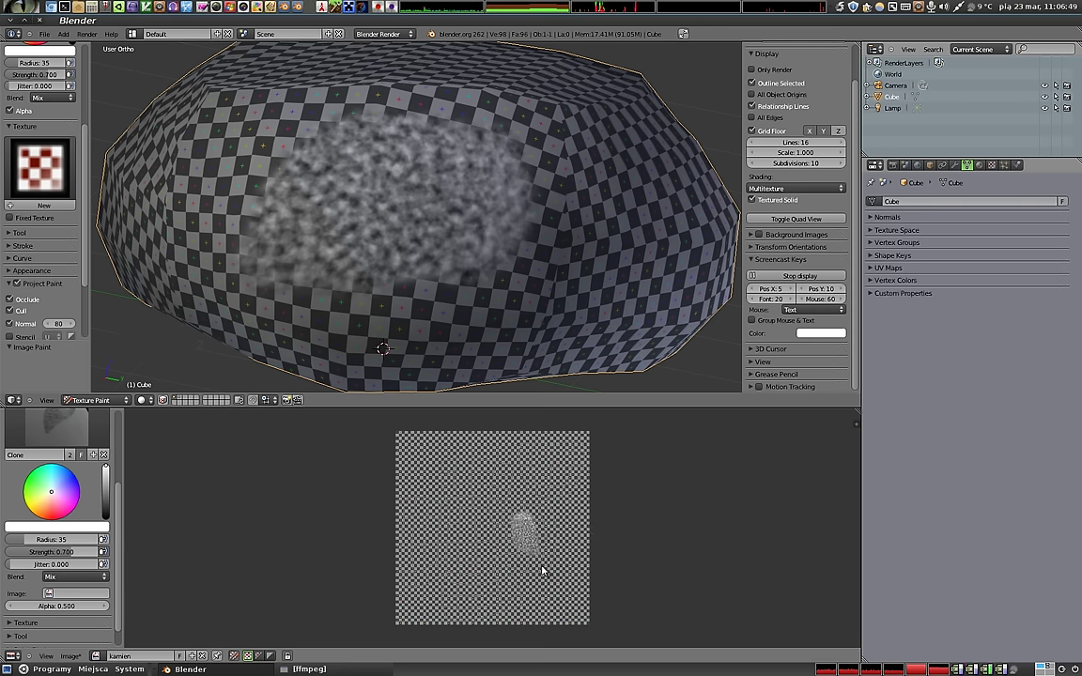
Load the rock photo RockLayered0015_L.jpg into the image editor as a clone source.
click(71, 660)
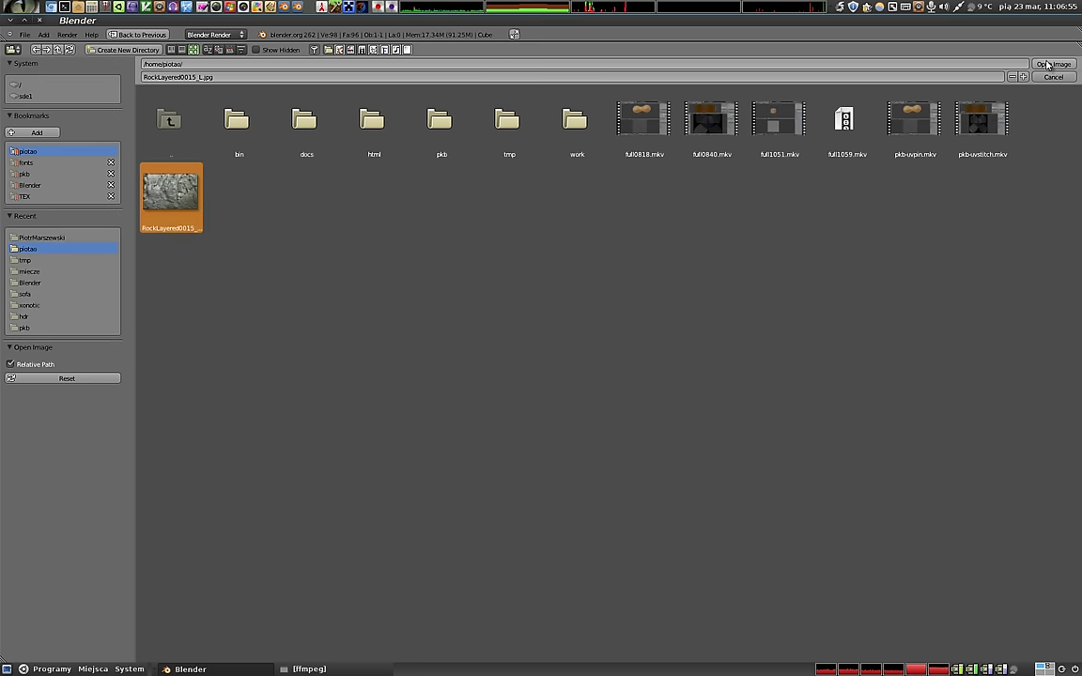
click(1058, 68)
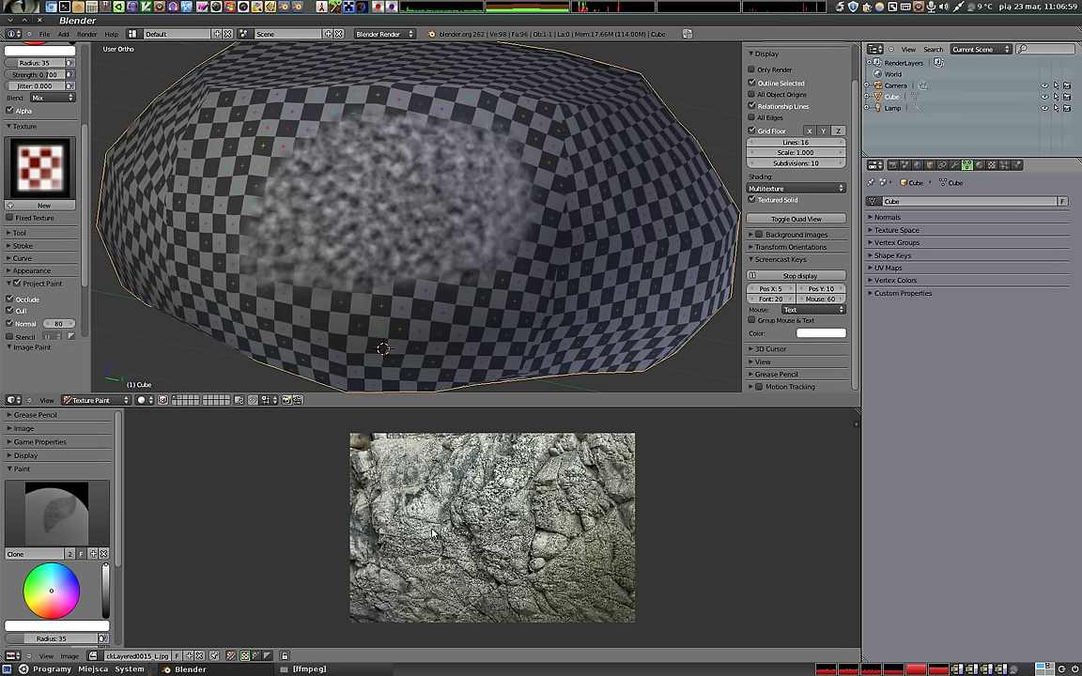
Set brush Radius 112 and Strength 0.935 and clone rock texture onto the pebble's right side.
click(95, 660)
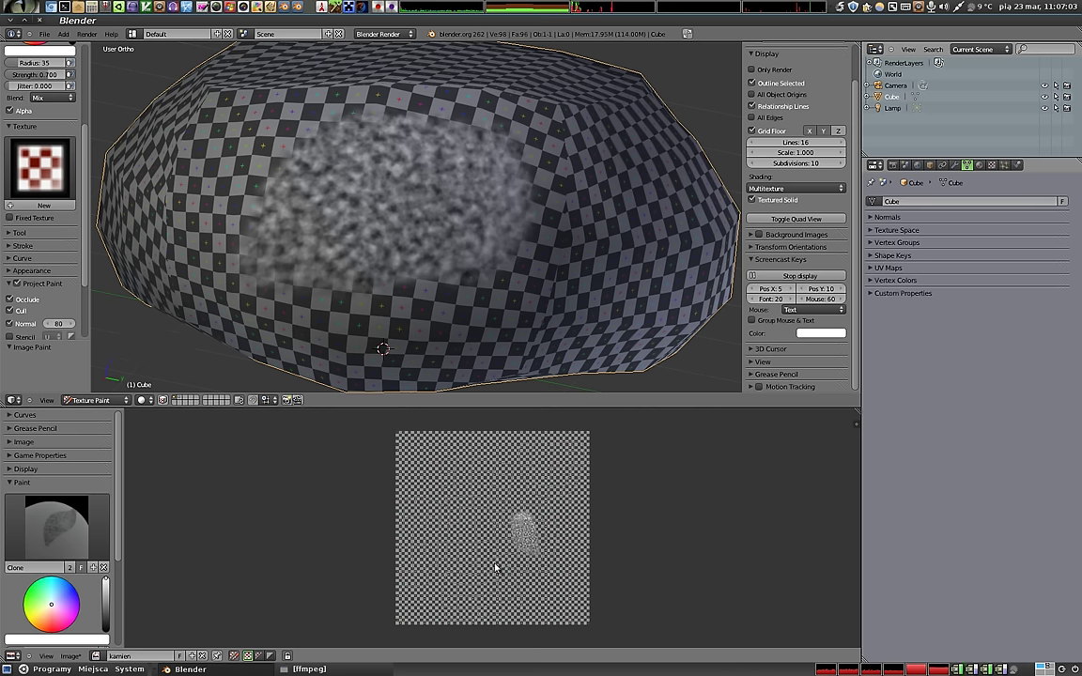
scroll(down, 3)
click(53, 572)
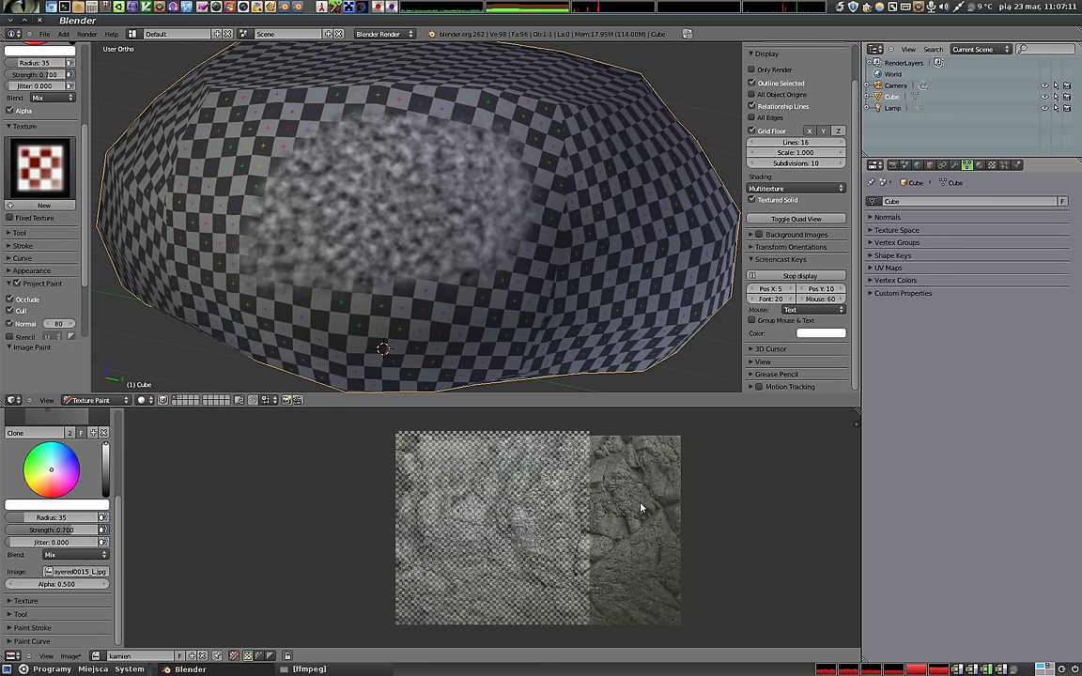
right_click(626, 535)
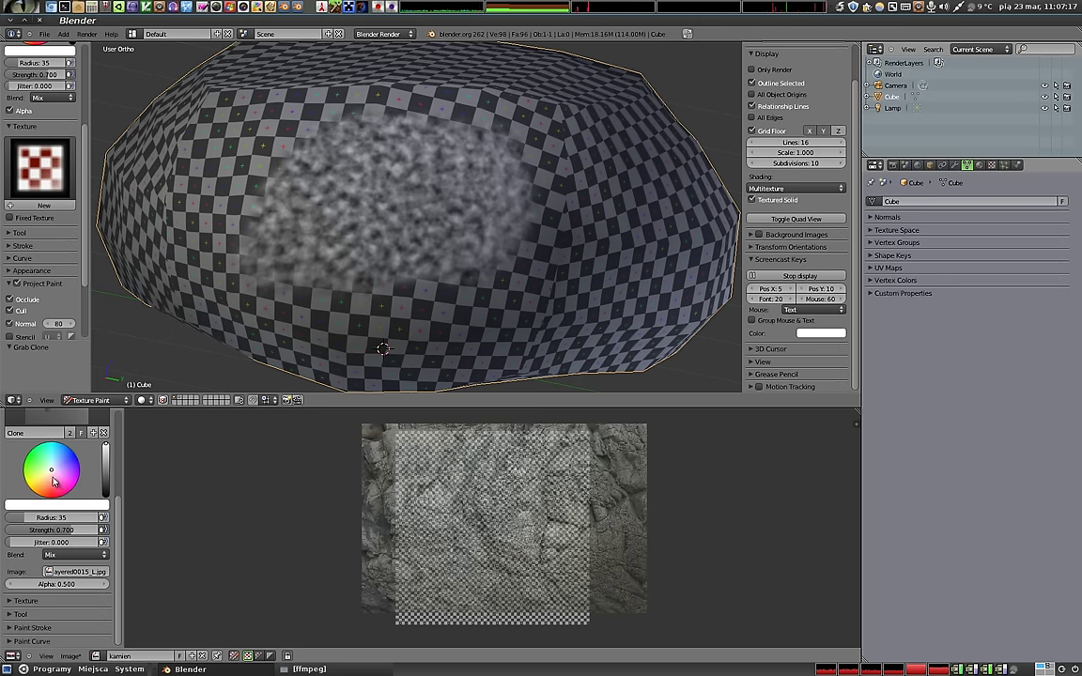
click(40, 519)
click(79, 532)
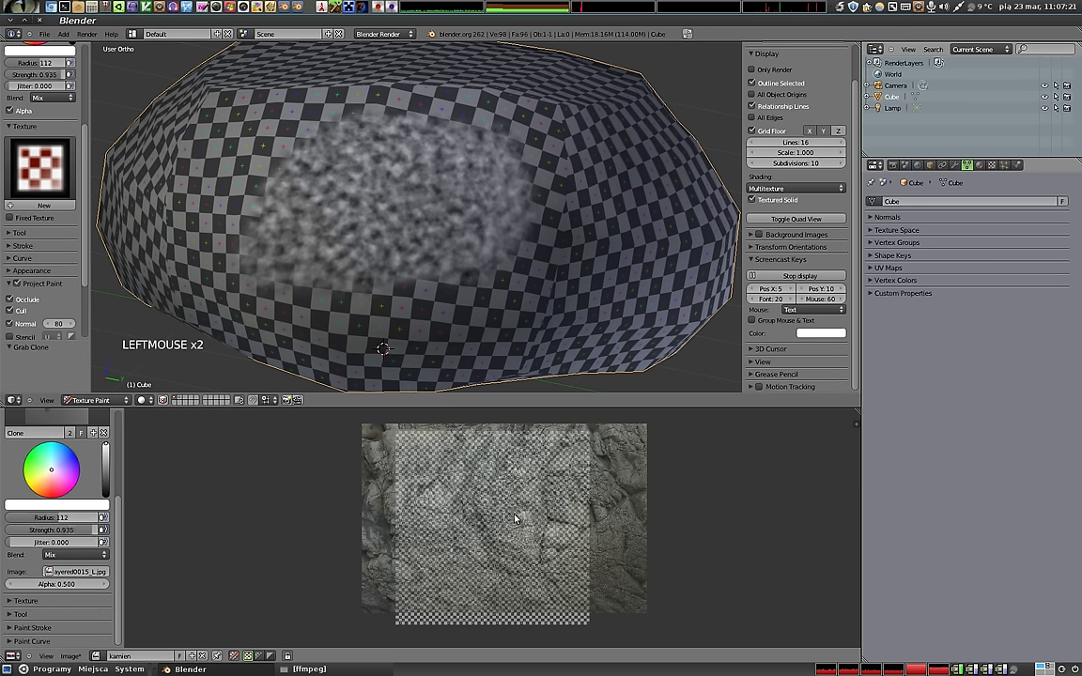
scroll(down, 3)
scroll(up, 3)
click(474, 458)
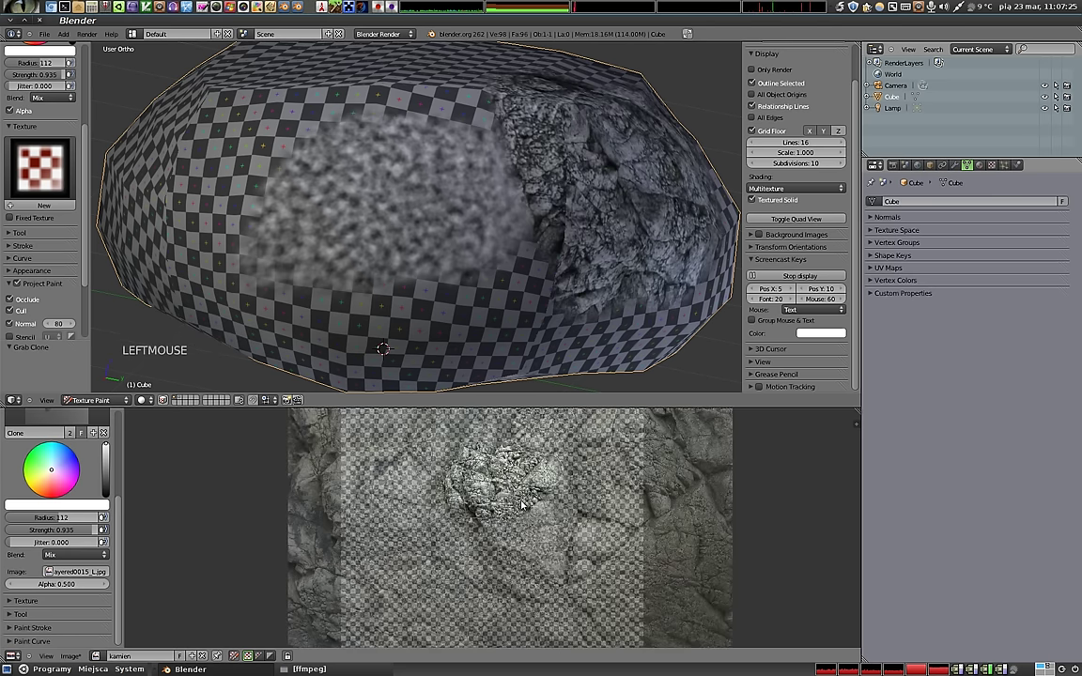
Orbit and paint another clone stroke, then collapse panels in the brush tool shelf.
middle_click(515, 232)
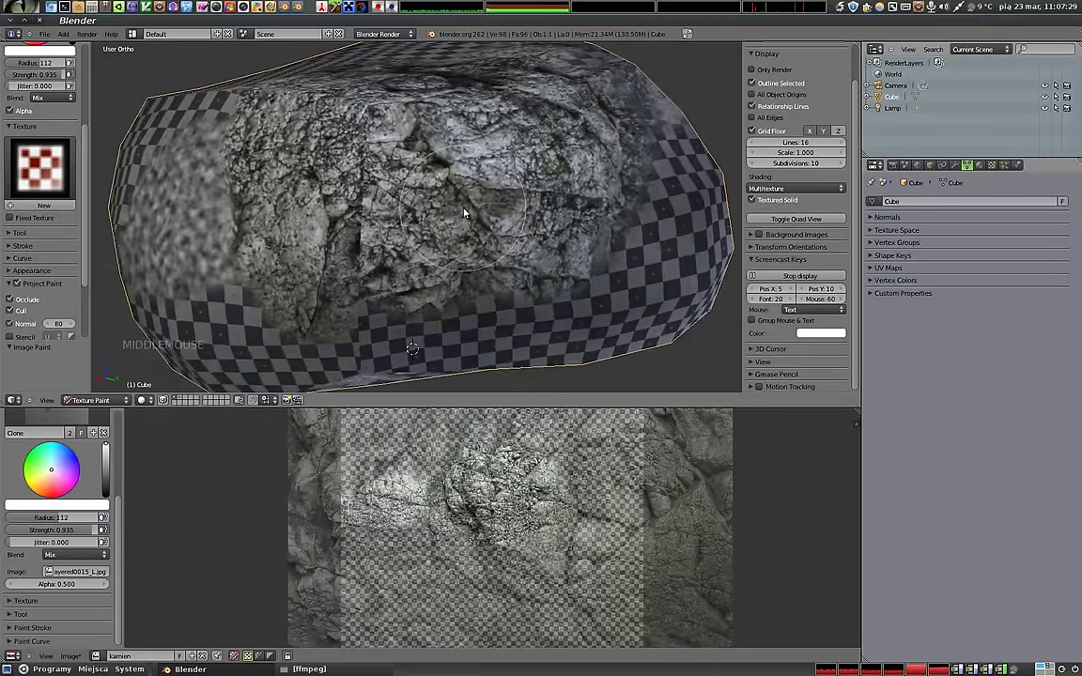
middle_click(394, 230)
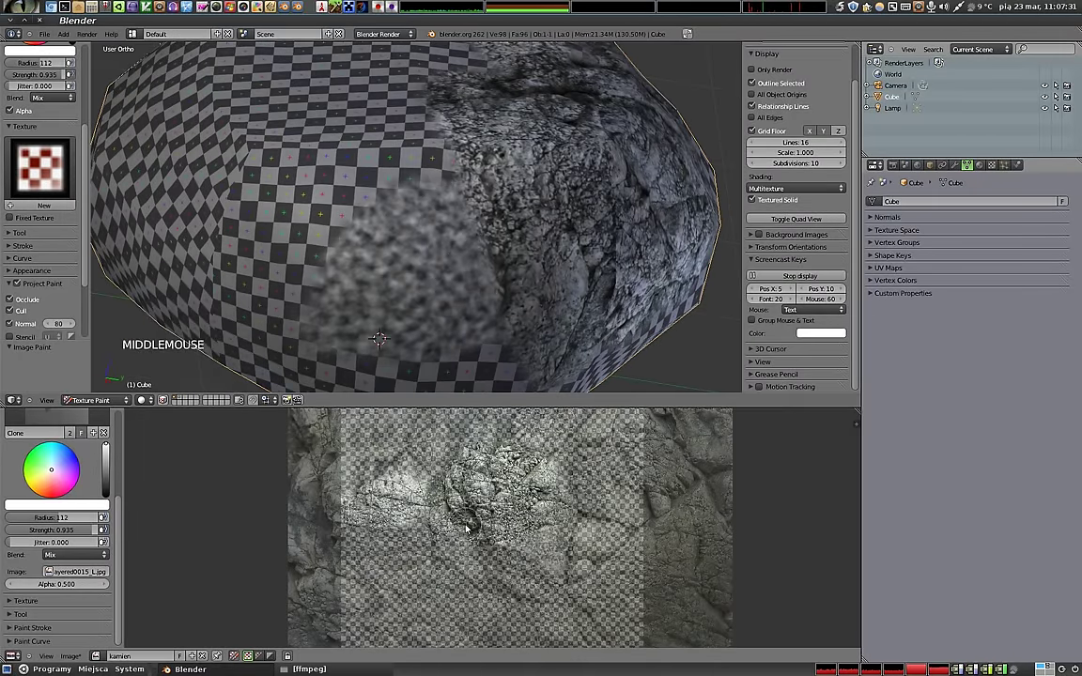
click(446, 475)
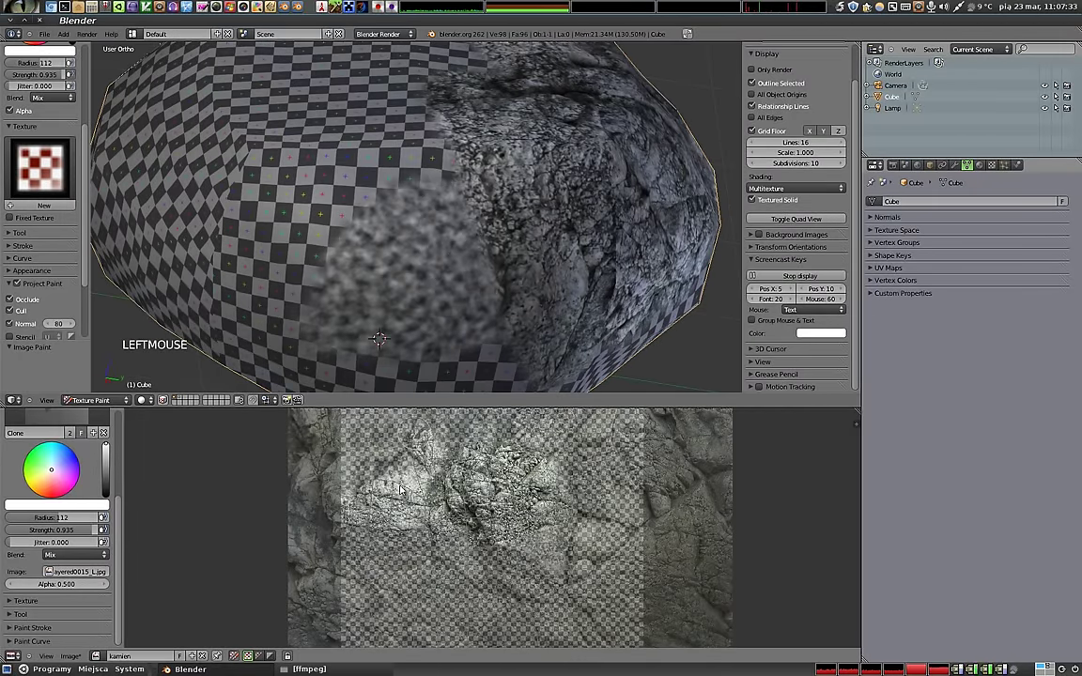
scroll(up, 3)
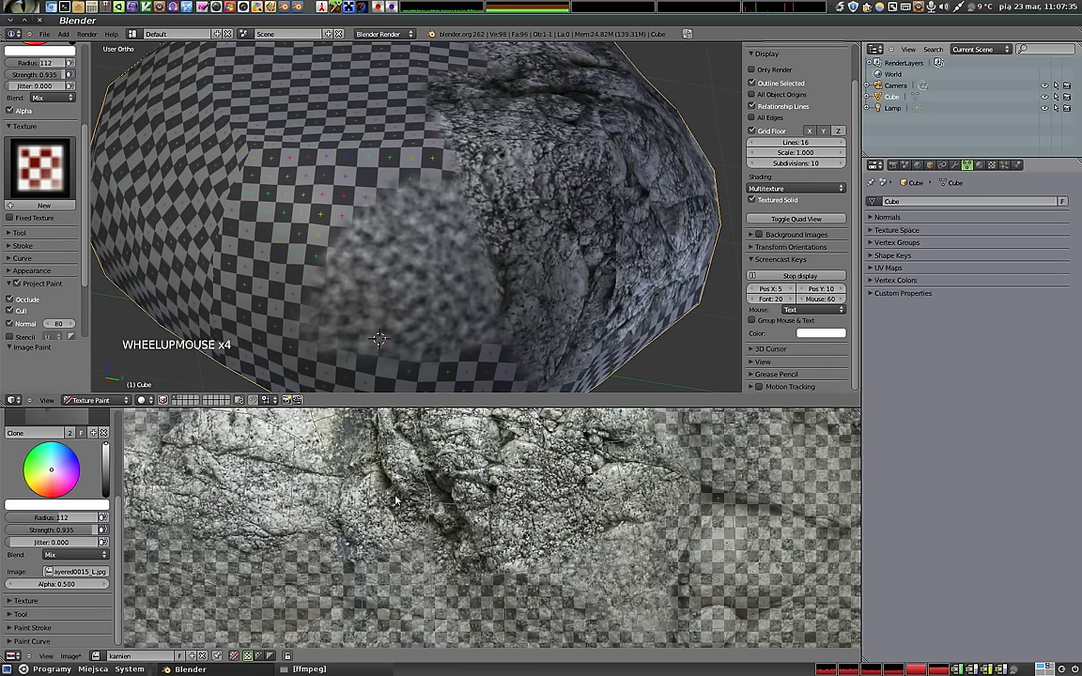
scroll(up, 3)
scroll(up, 3)
click(10, 470)
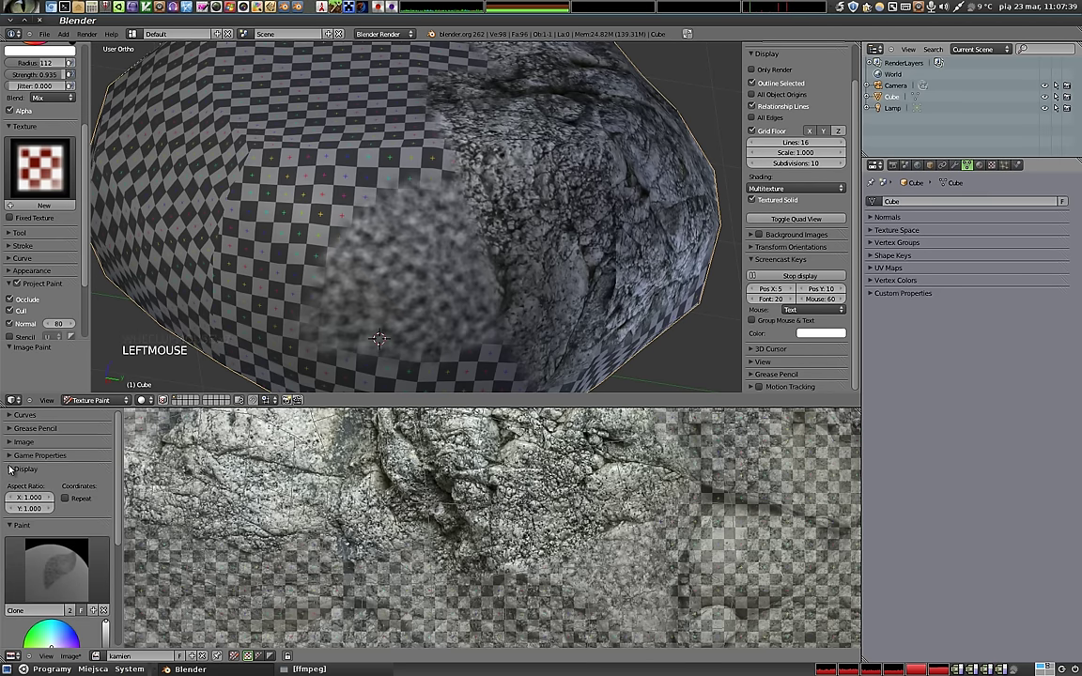
click(13, 470)
scroll(down, 3)
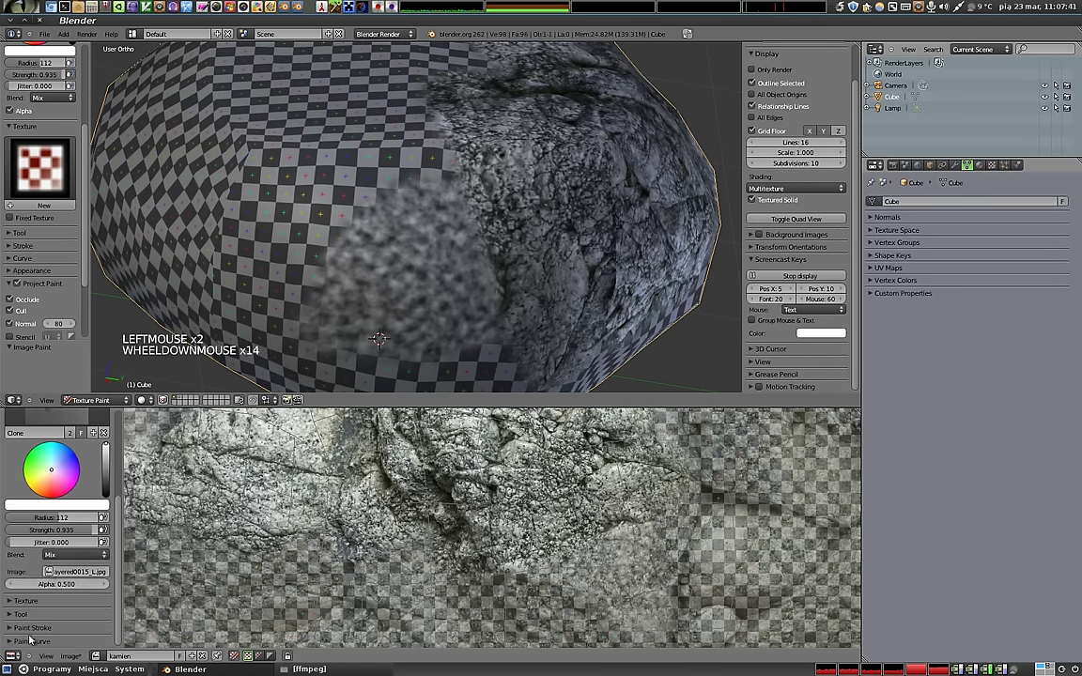
scroll(down, 3)
scroll(up, 3)
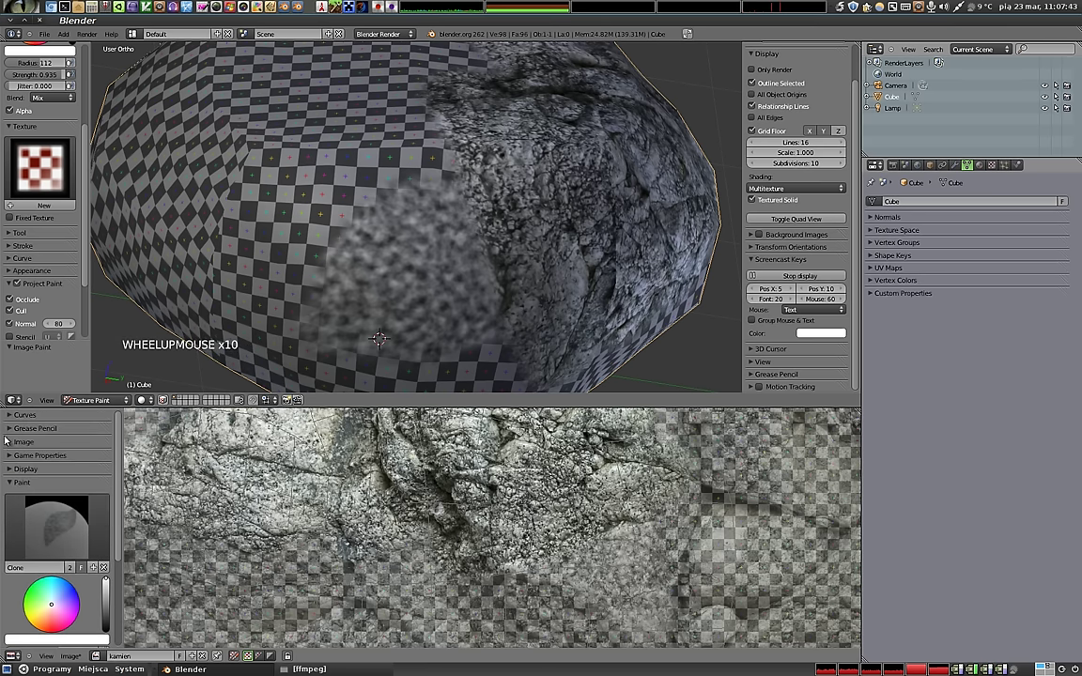
Toggle the remaining tool-shelf panels and return to the pebble's mesh over the rock image.
click(13, 456)
click(11, 456)
click(11, 445)
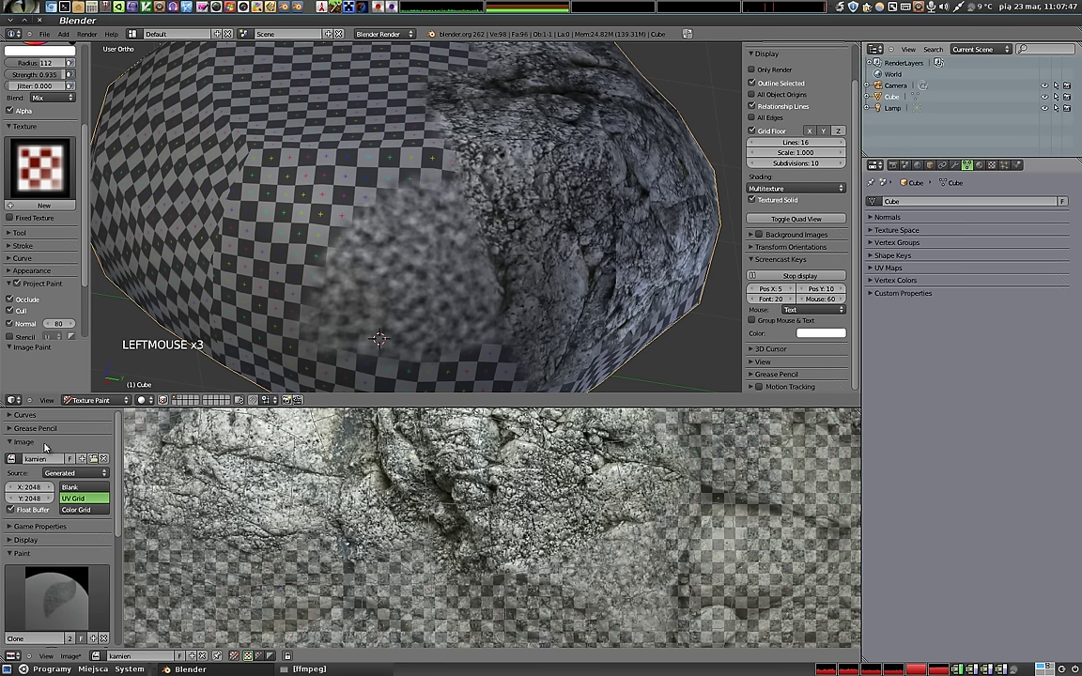
click(13, 445)
double_click(12, 428)
click(14, 469)
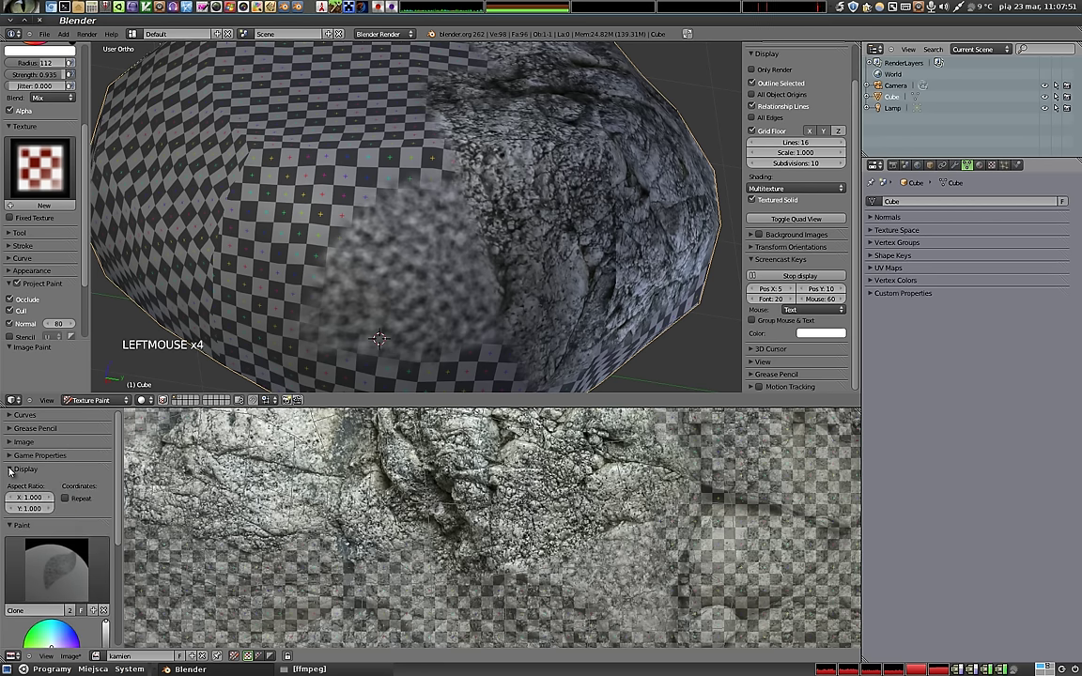
click(15, 469)
scroll(down, 3)
scroll(down, 3)
click(240, 659)
scroll(up, 3)
key(Tab)
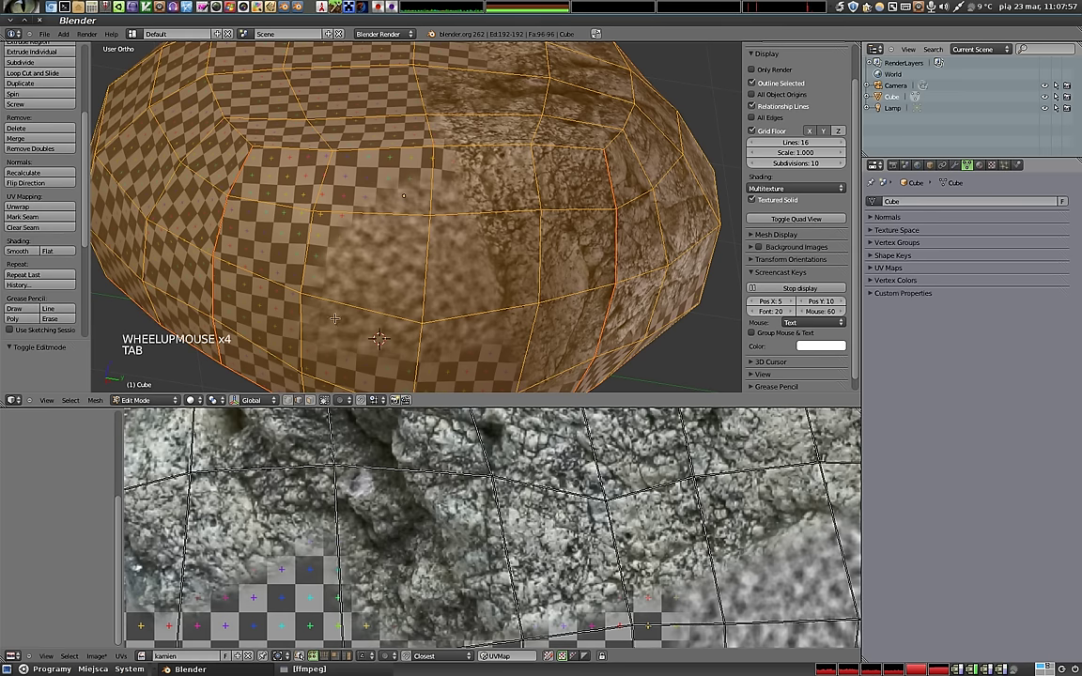
scroll(down, 3)
scroll(up, 3)
click(14, 495)
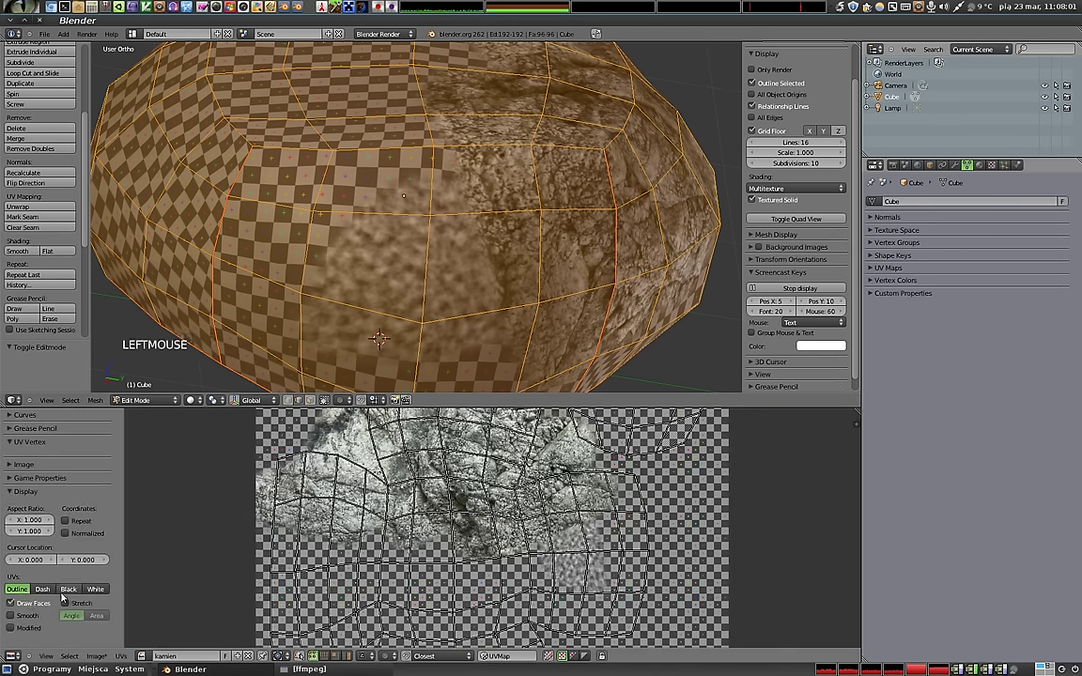
click(75, 594)
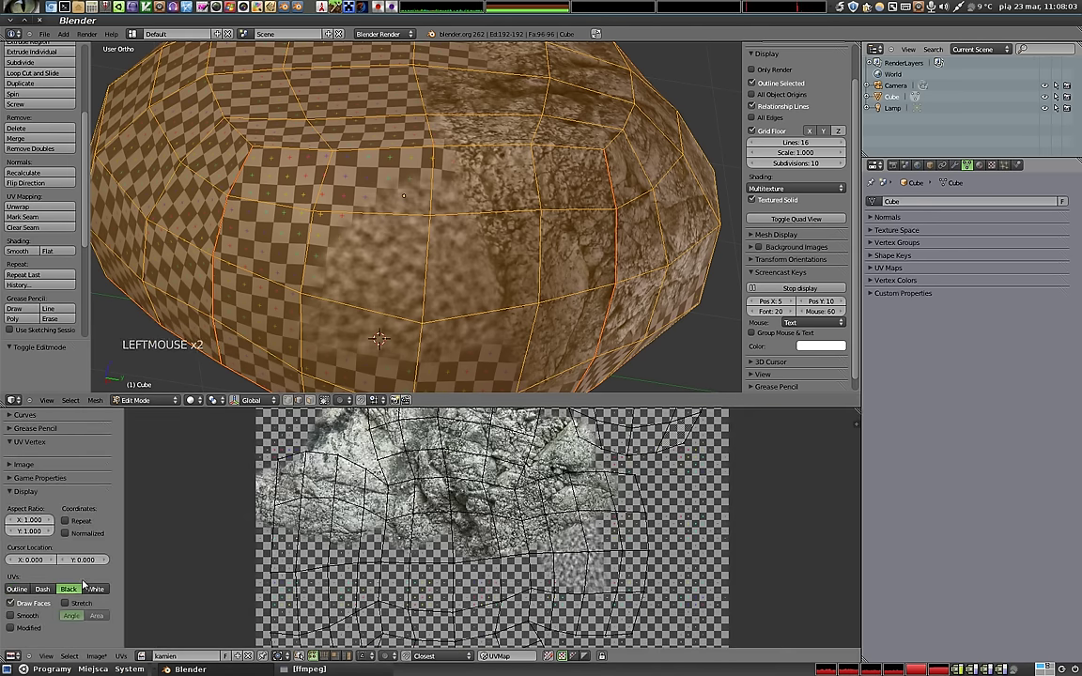
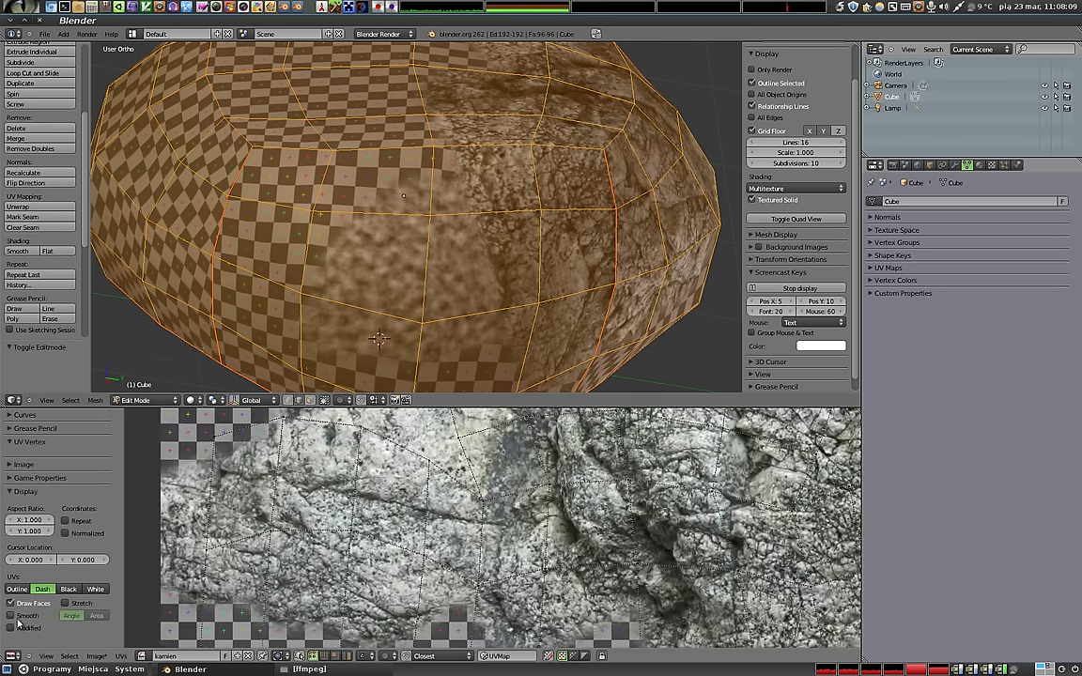
click(12, 621)
click(19, 592)
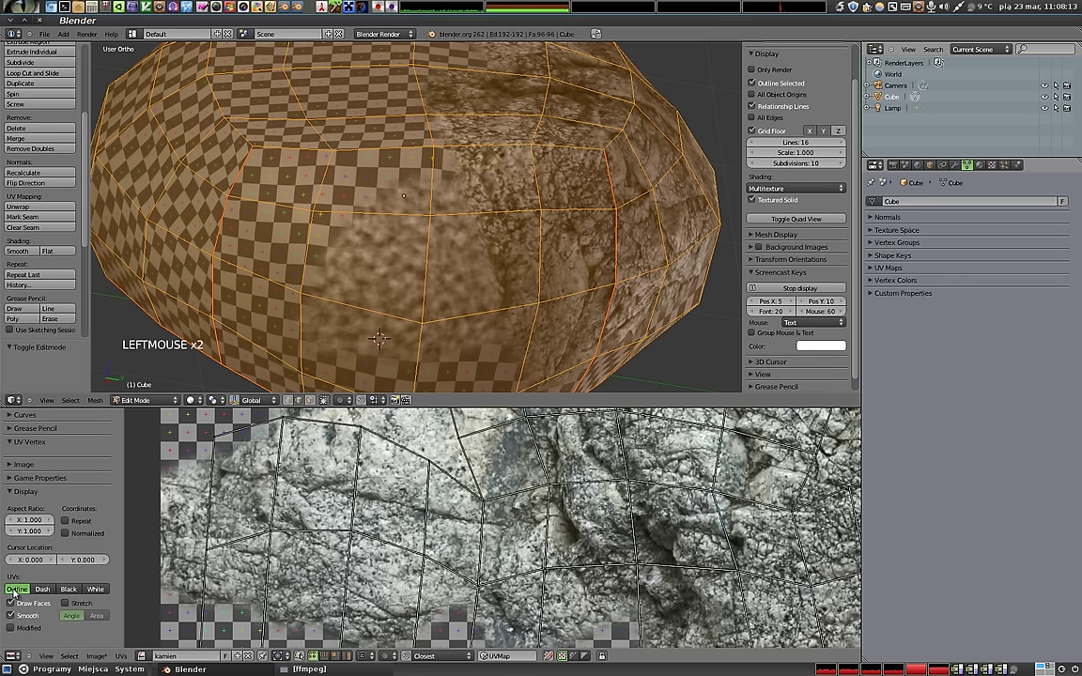
click(78, 591)
click(97, 591)
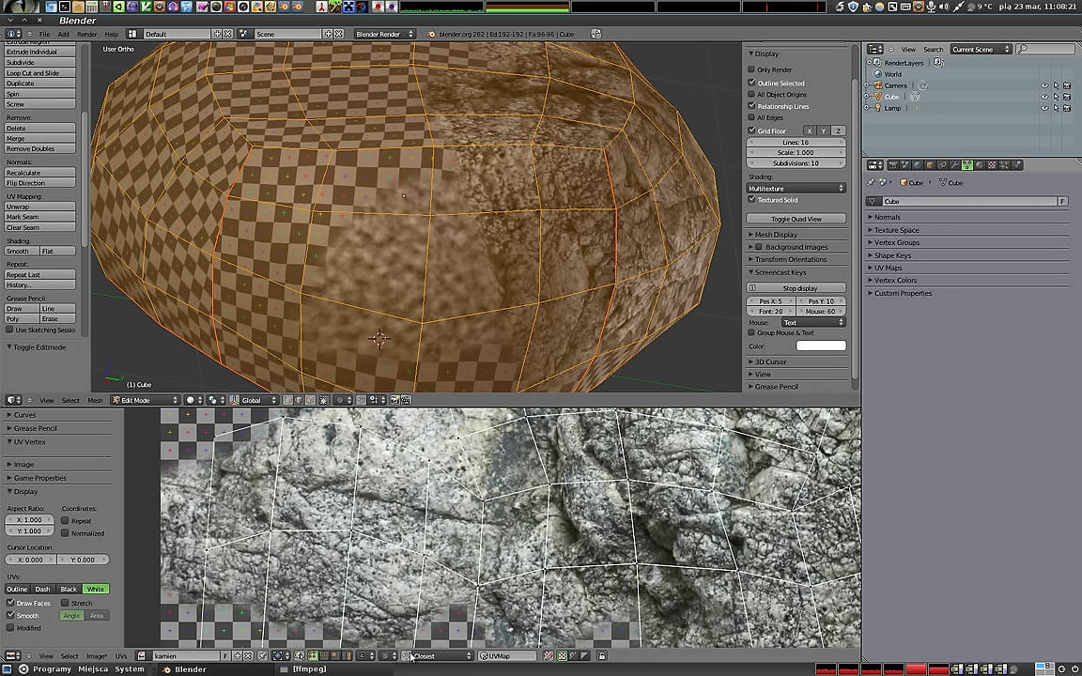
click(554, 660)
scroll(down, 3)
click(265, 504)
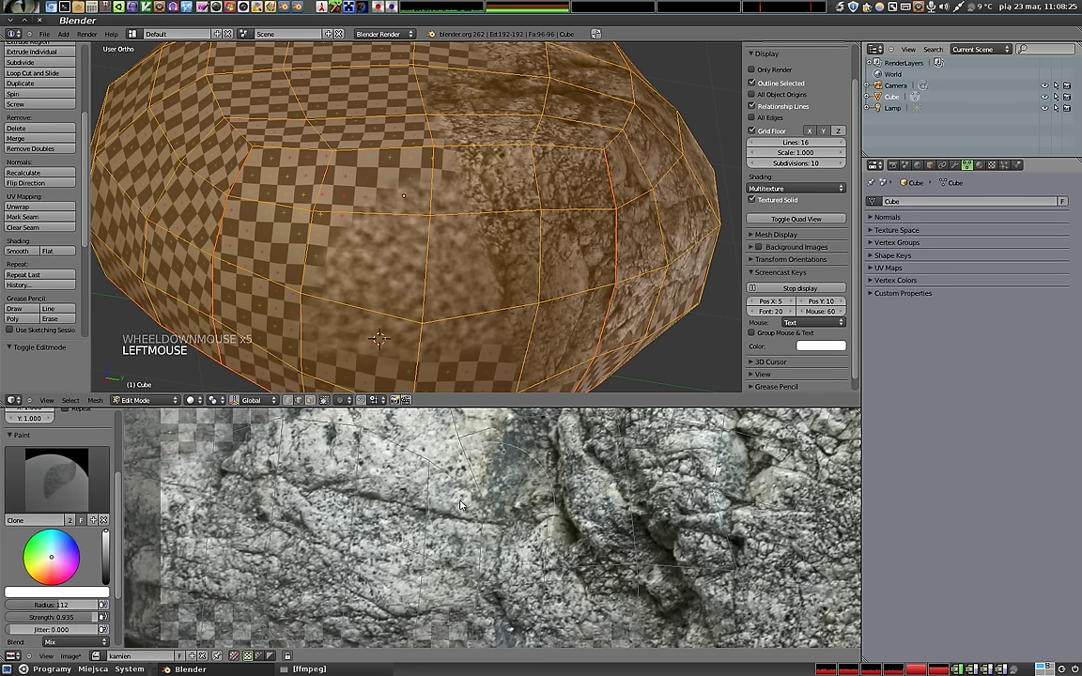
scroll(down, 3)
click(377, 468)
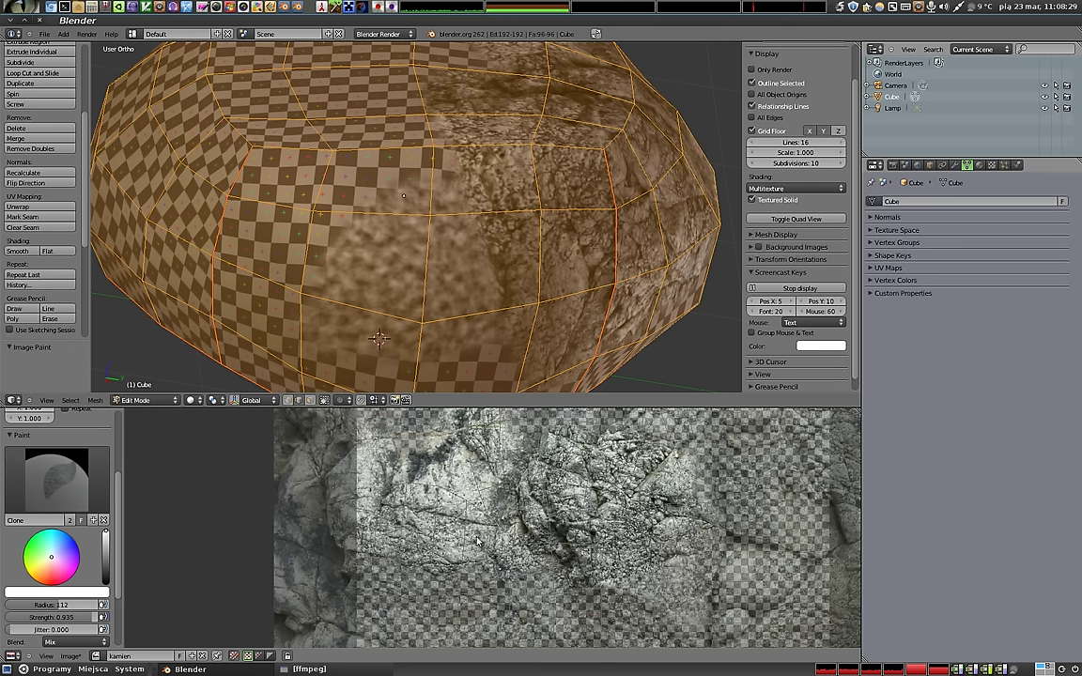
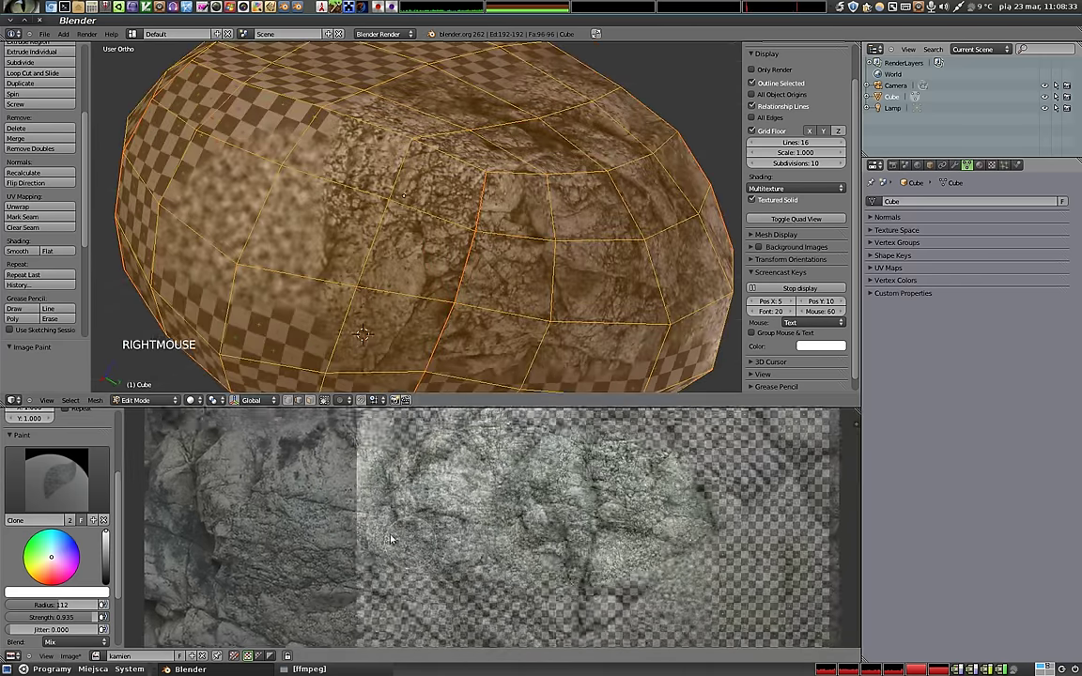
click(483, 535)
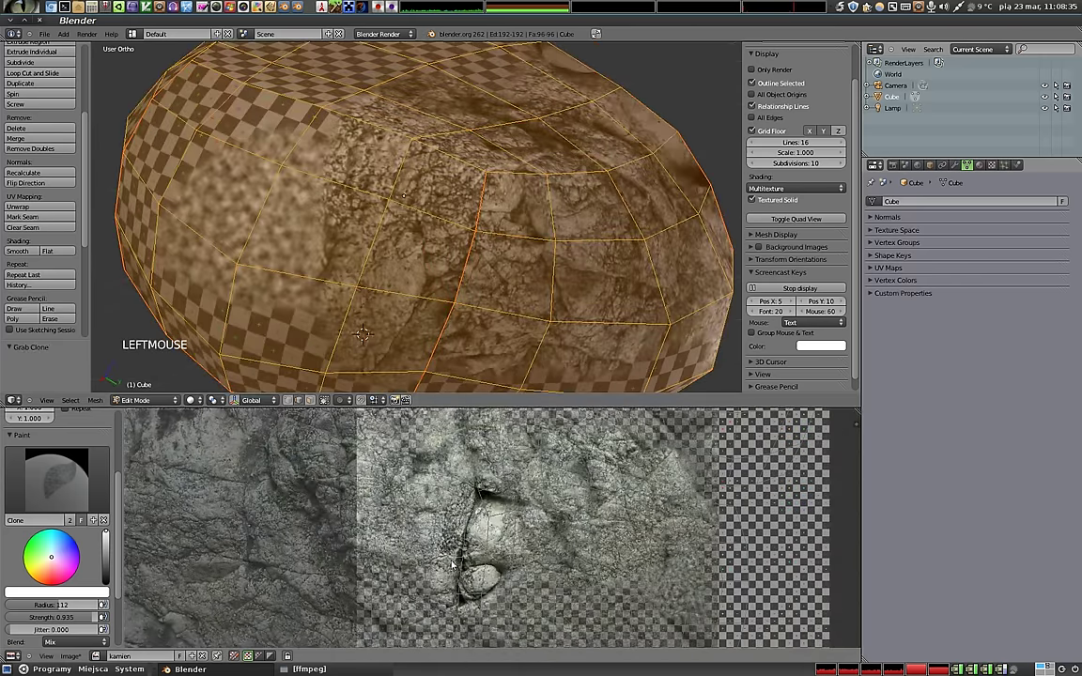
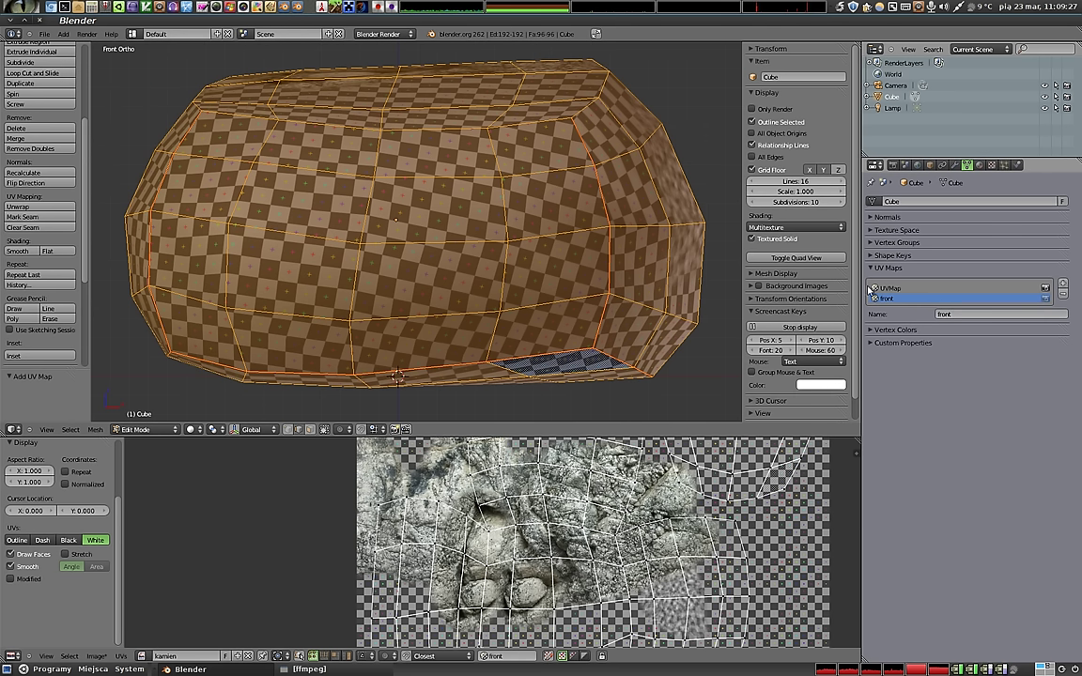
Rename the pebble's original UV map to malowanka, keeping the new map front.
click(900, 291)
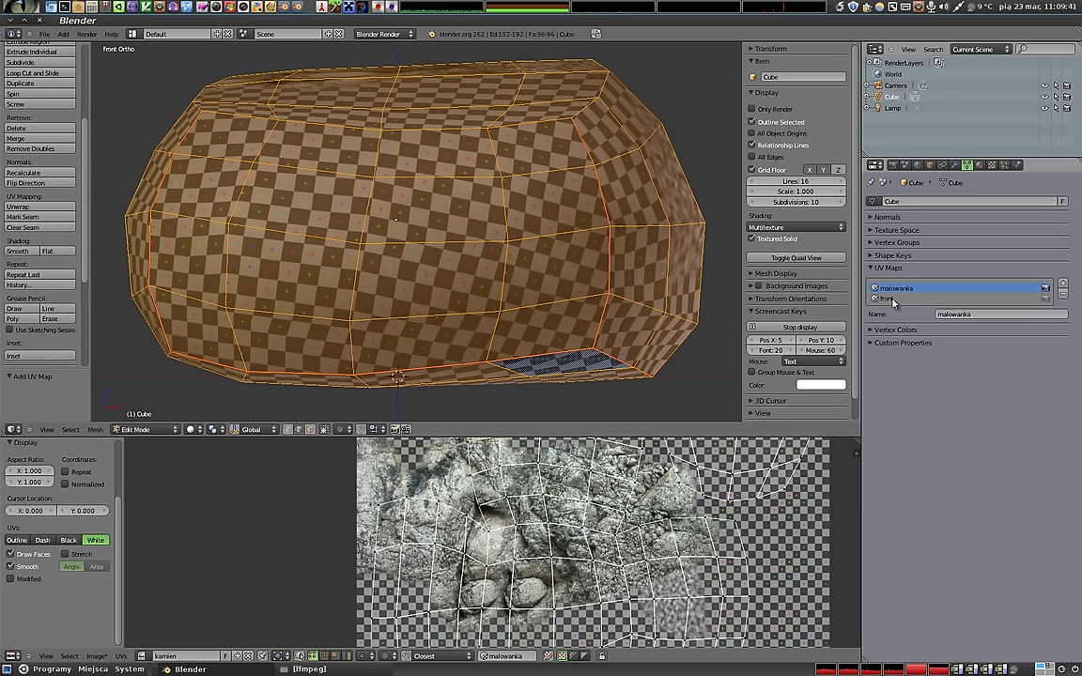
Activate the front UV map, project it from the front view and assign the brown rock photo.
click(908, 289)
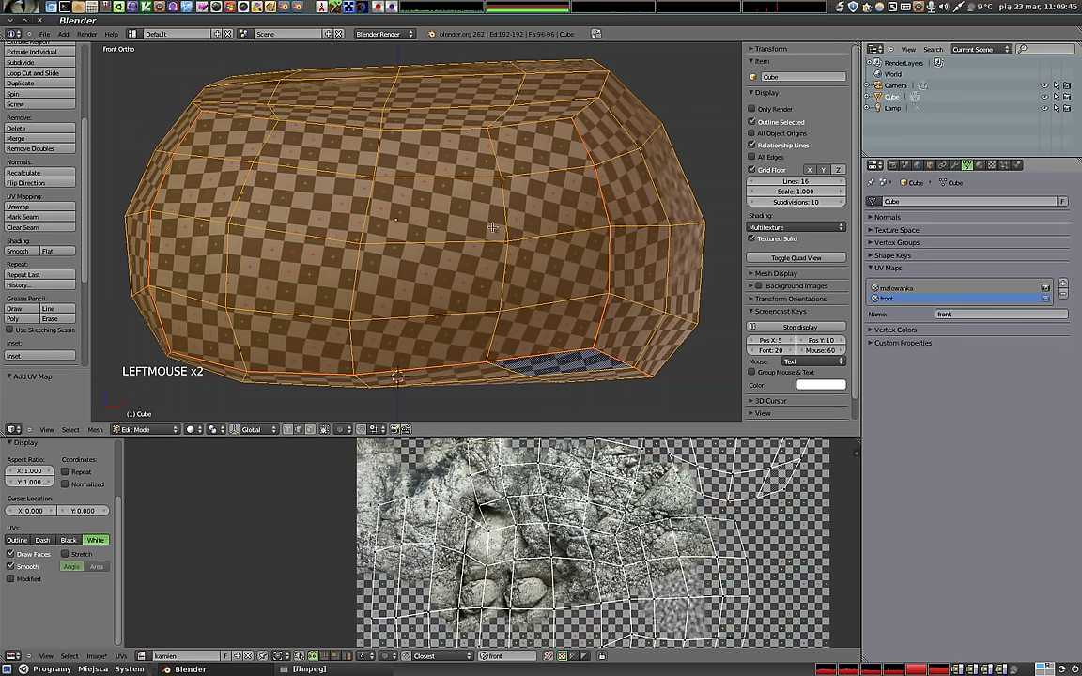
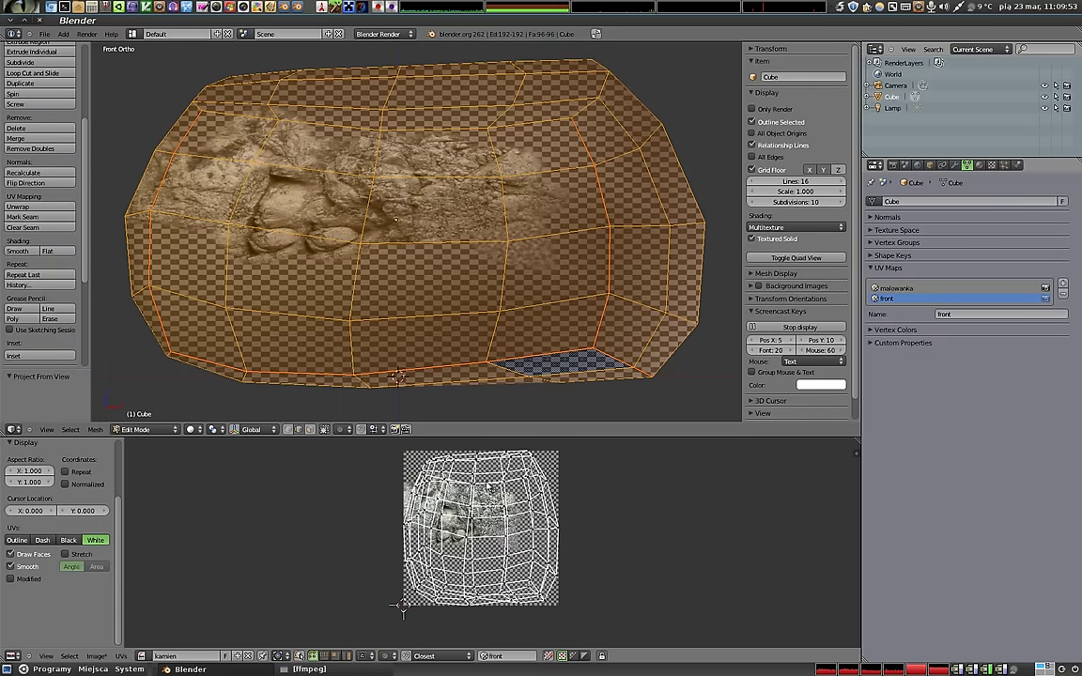
key(Tab)
key(Tab)
key(a)
click(148, 657)
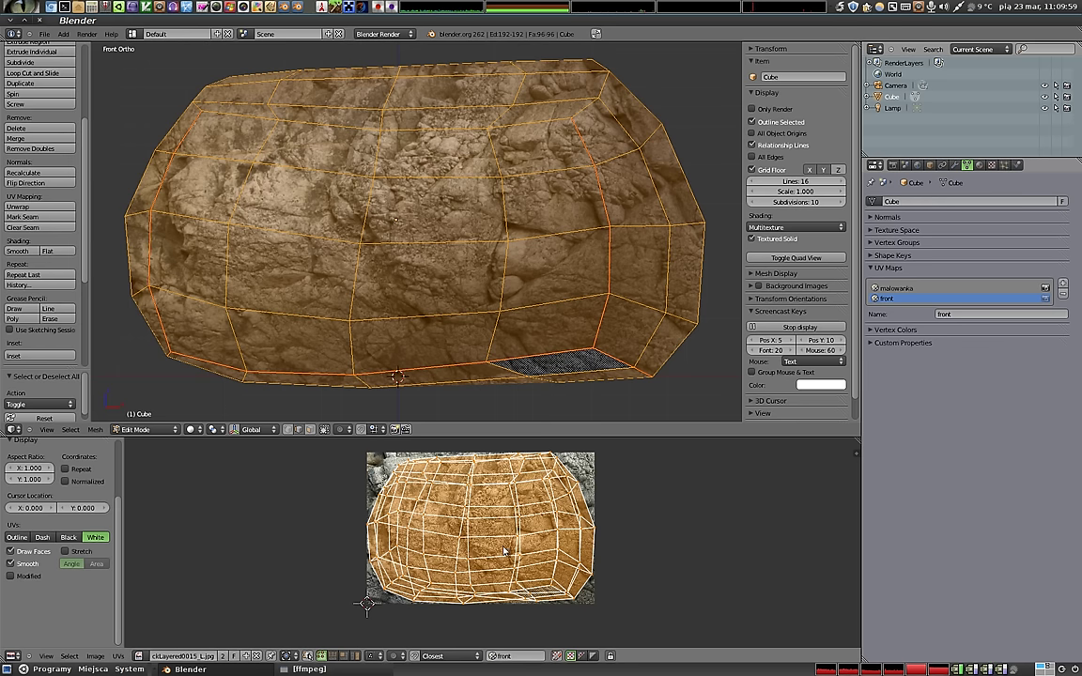
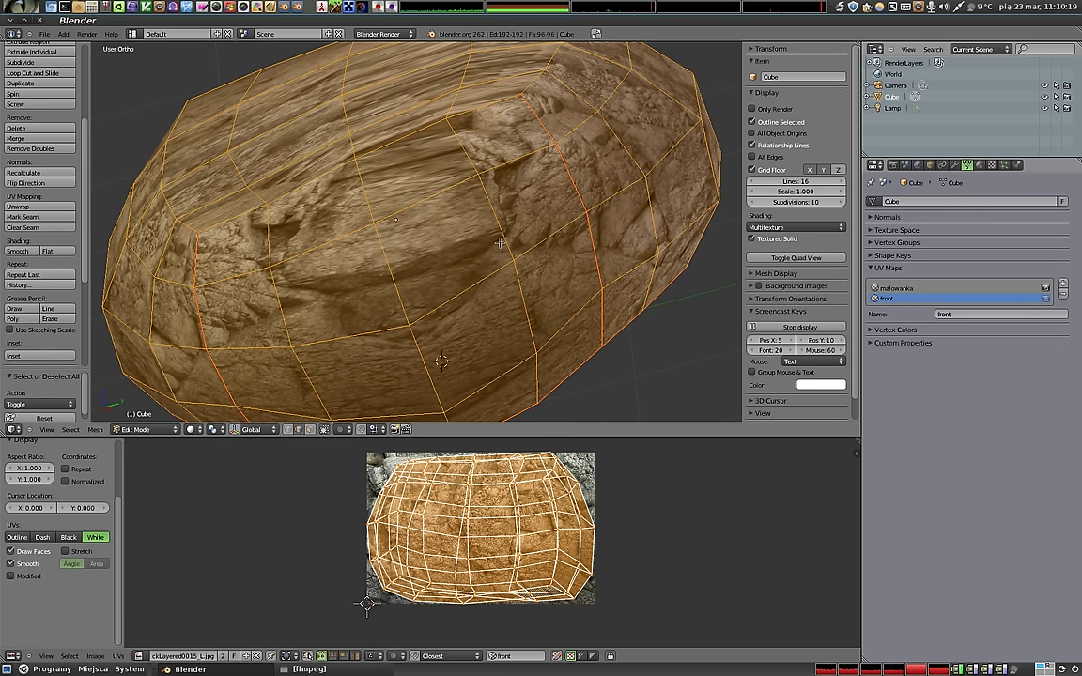
Add further UV maps, cycle through front, gora and bok, then leave malowanka active.
click(1064, 283)
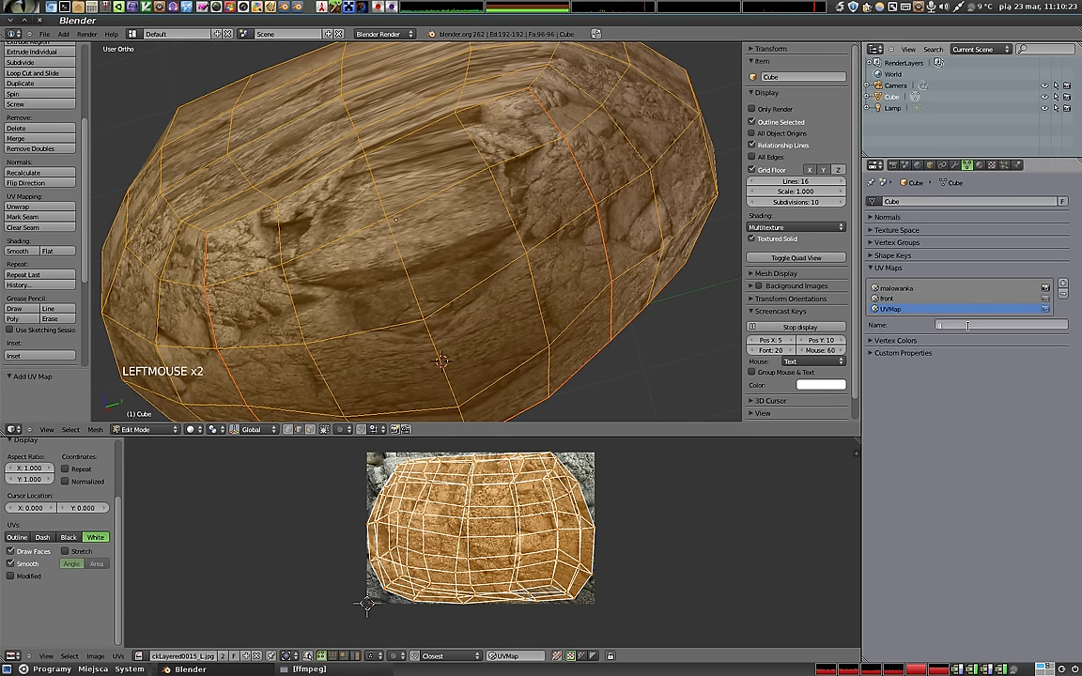
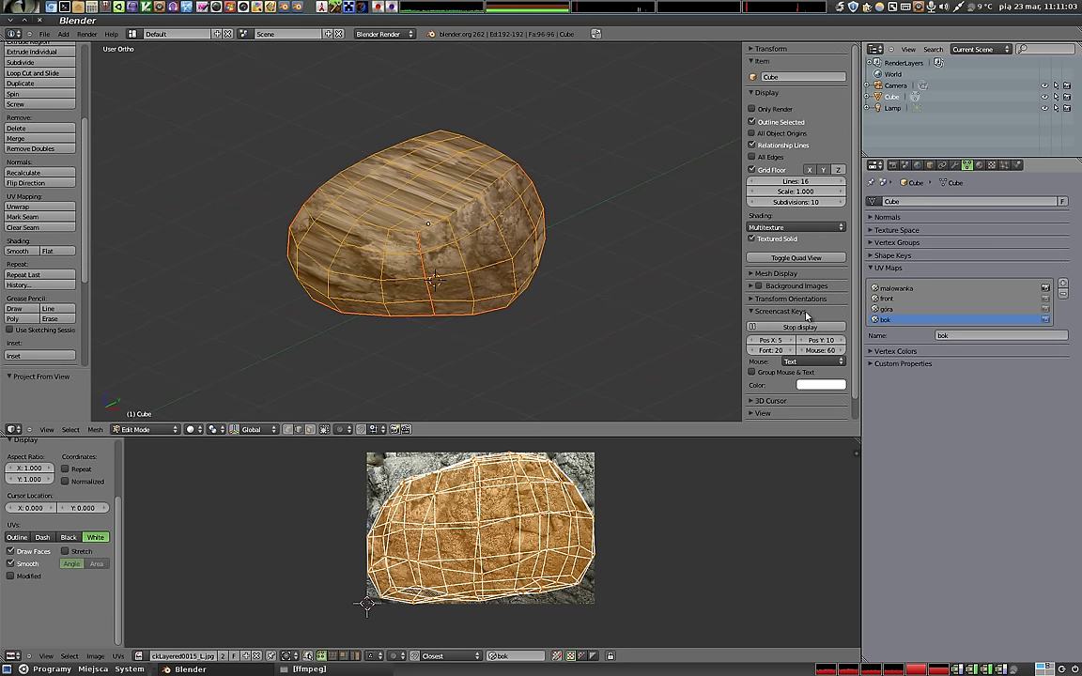
click(901, 303)
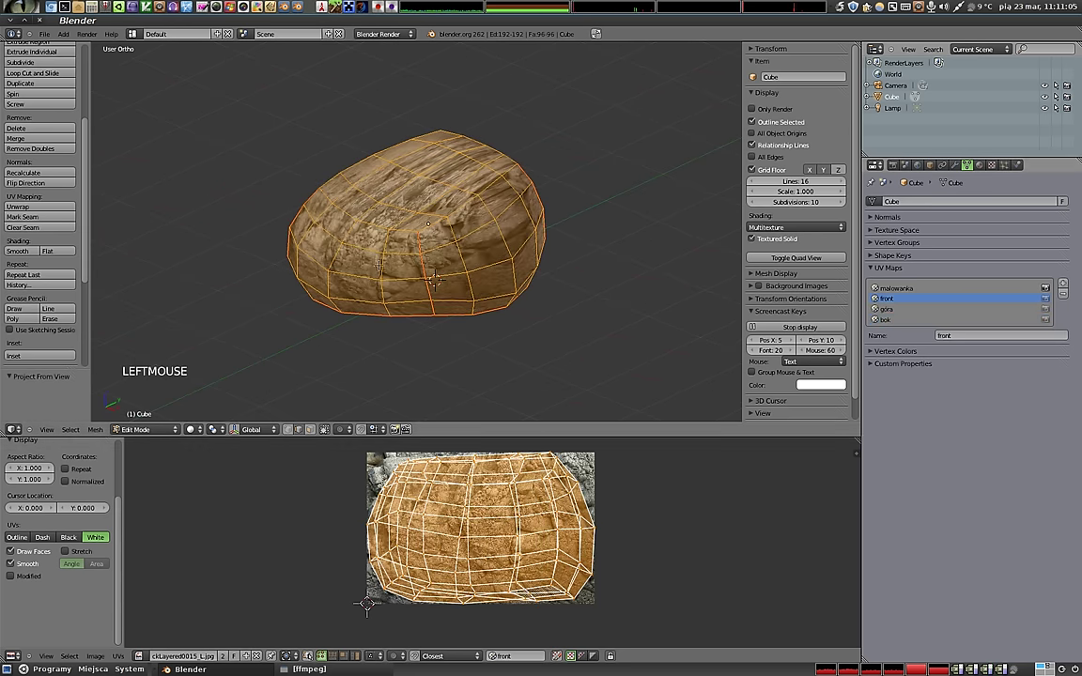
click(896, 314)
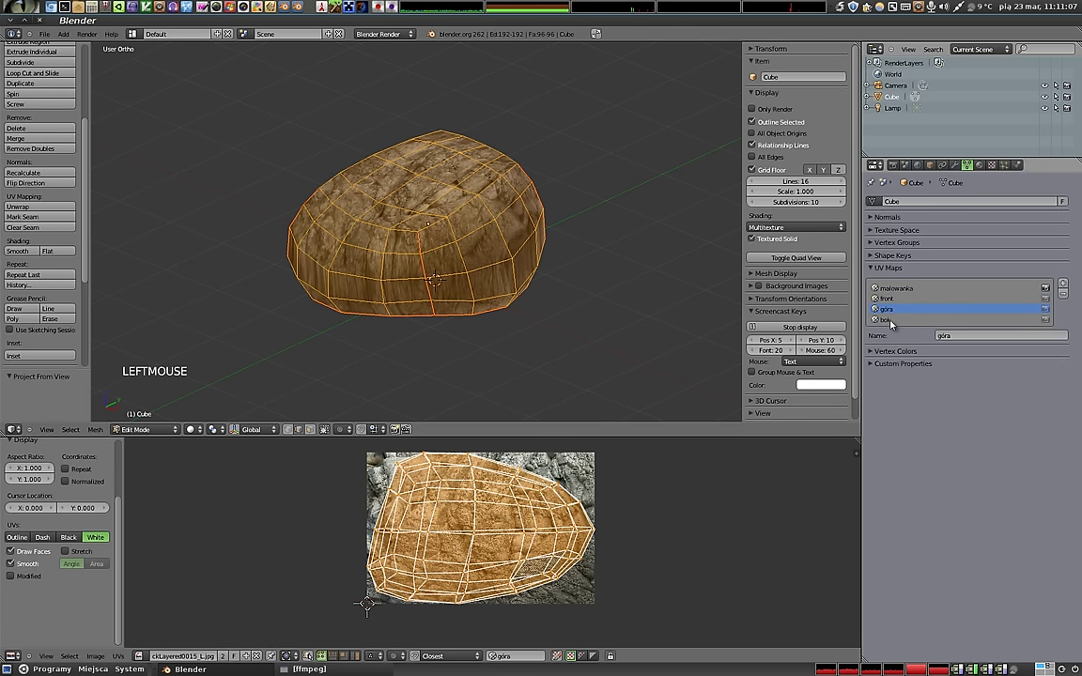
click(900, 313)
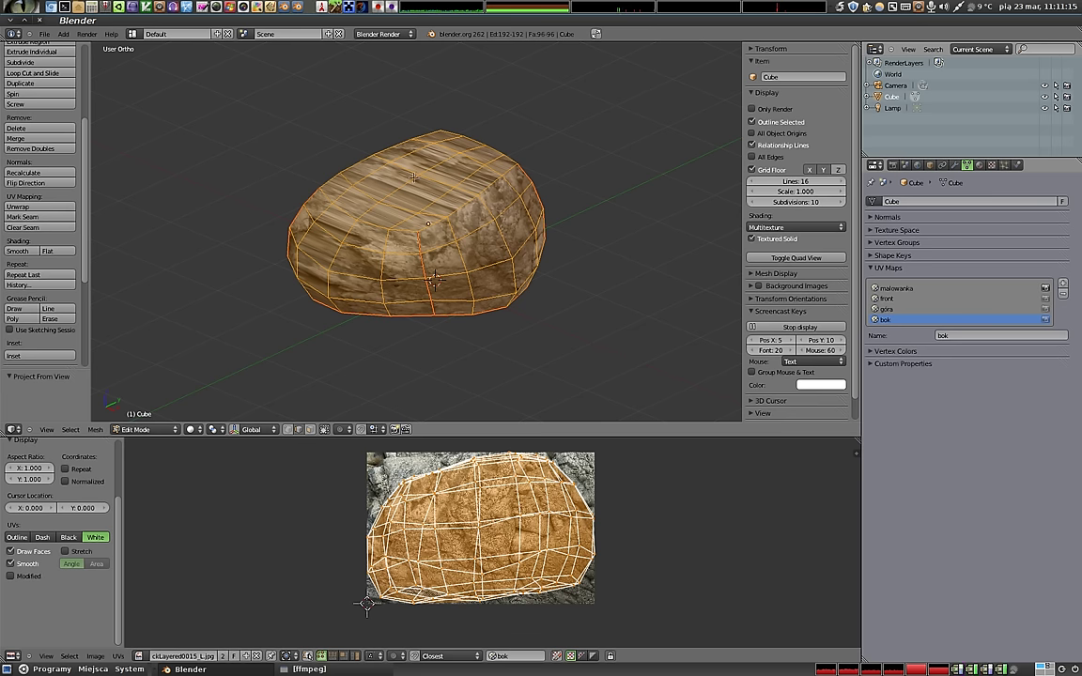
click(910, 292)
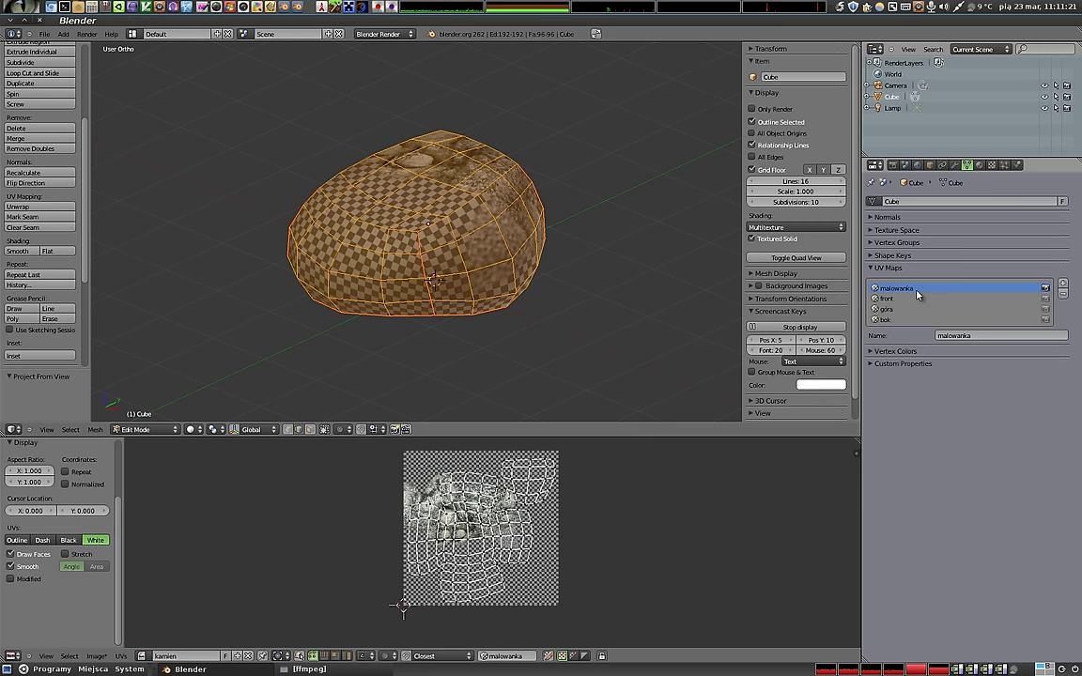
Hide the N panel and switch the stone into Texture Paint mode.
key(n)
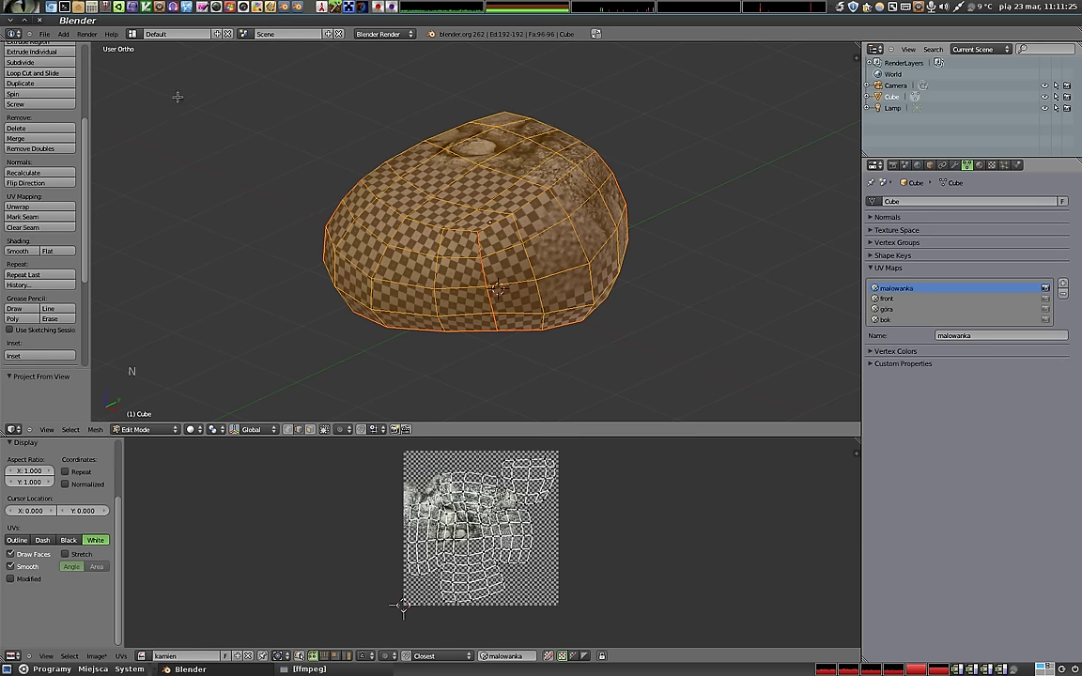
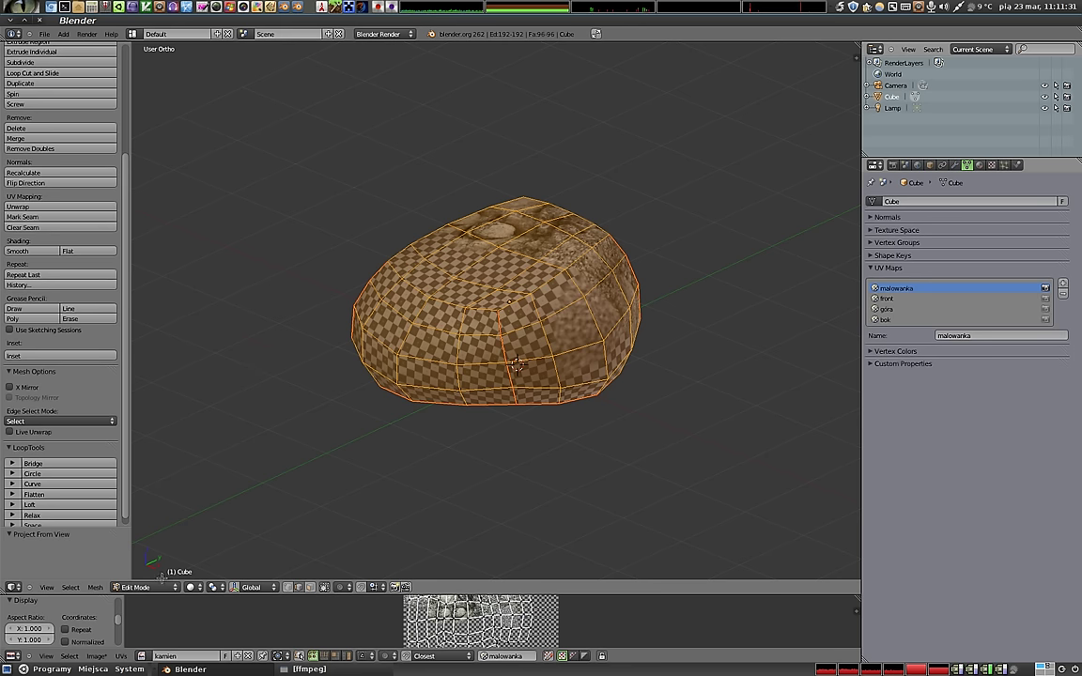
click(161, 595)
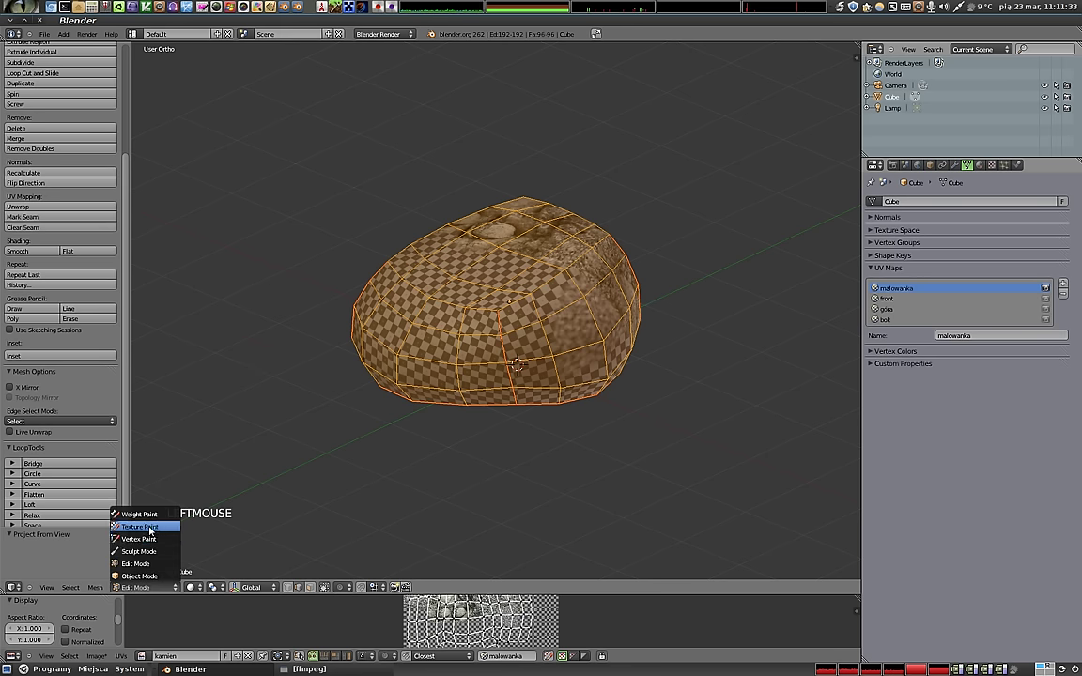
middle_click(465, 330)
click(497, 313)
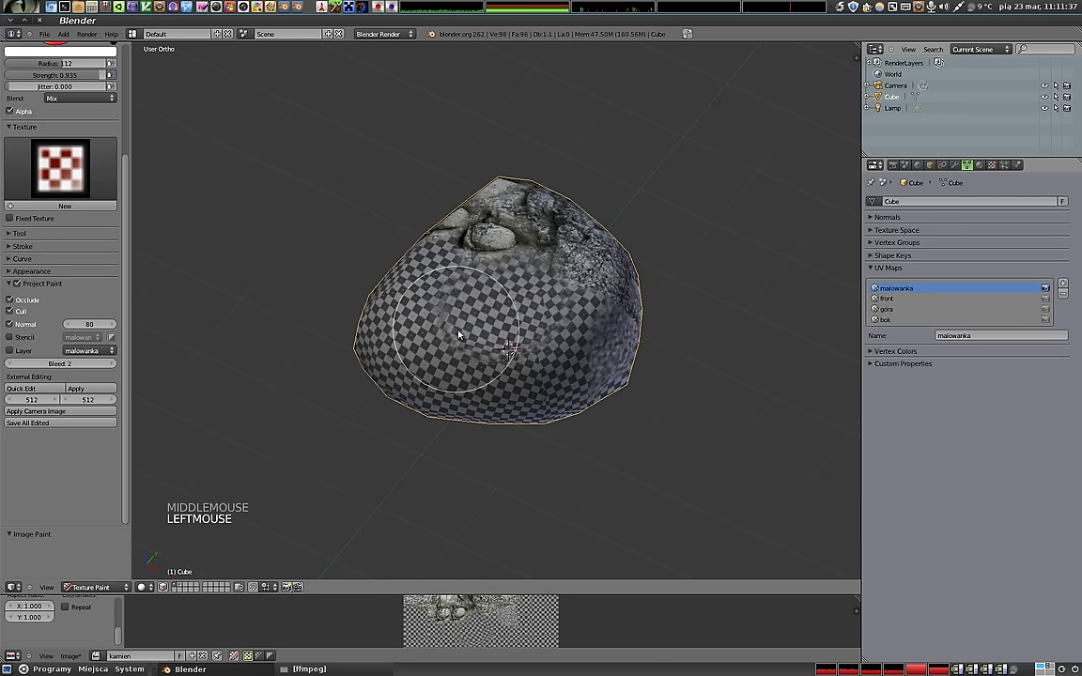
scroll(up, 3)
Paint first clone strokes onto the stone's front face and orbit to check them.
click(61, 101)
click(520, 296)
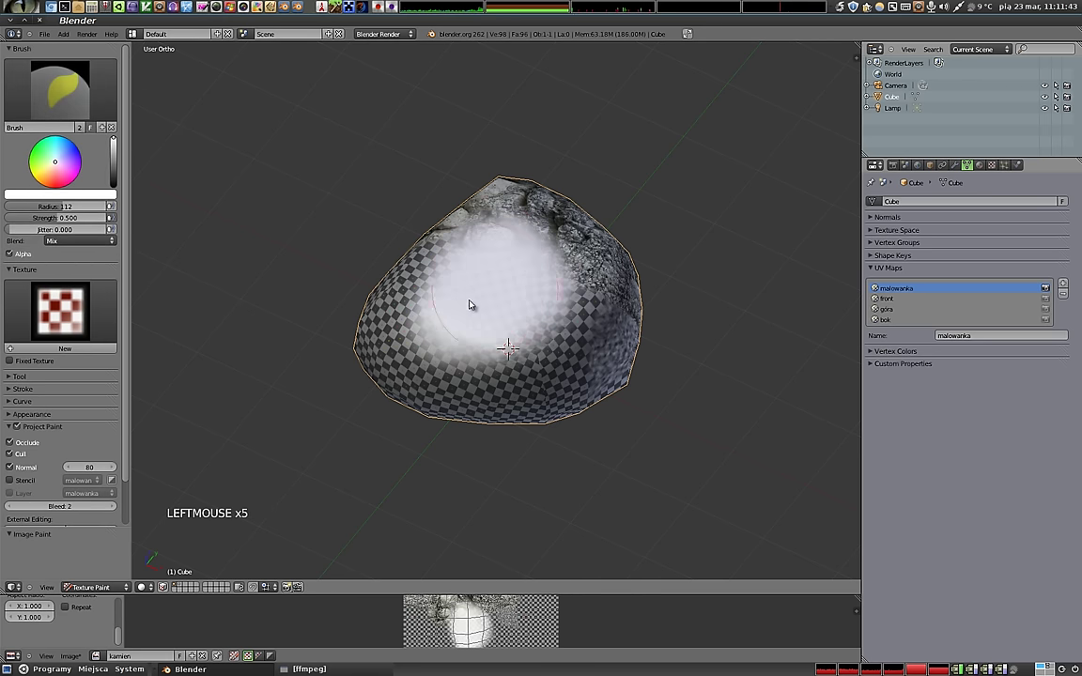
middle_click(513, 406)
middle_click(618, 332)
Clone rock photo detail onto the stone's front, then onto one side.
click(73, 109)
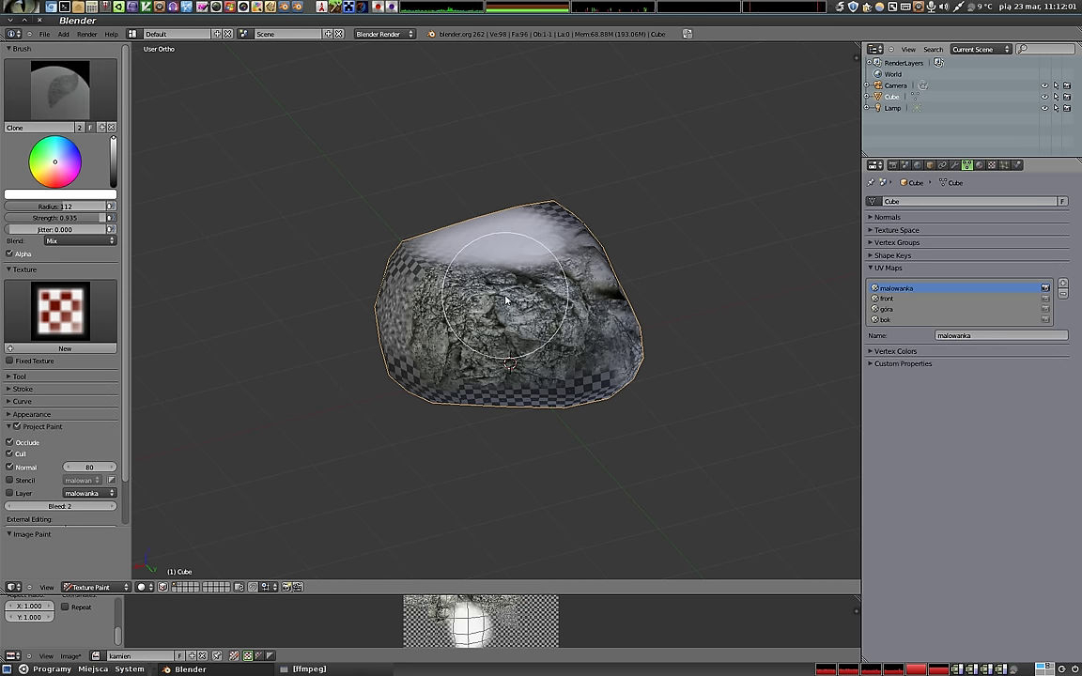
click(494, 330)
click(455, 308)
middle_click(578, 300)
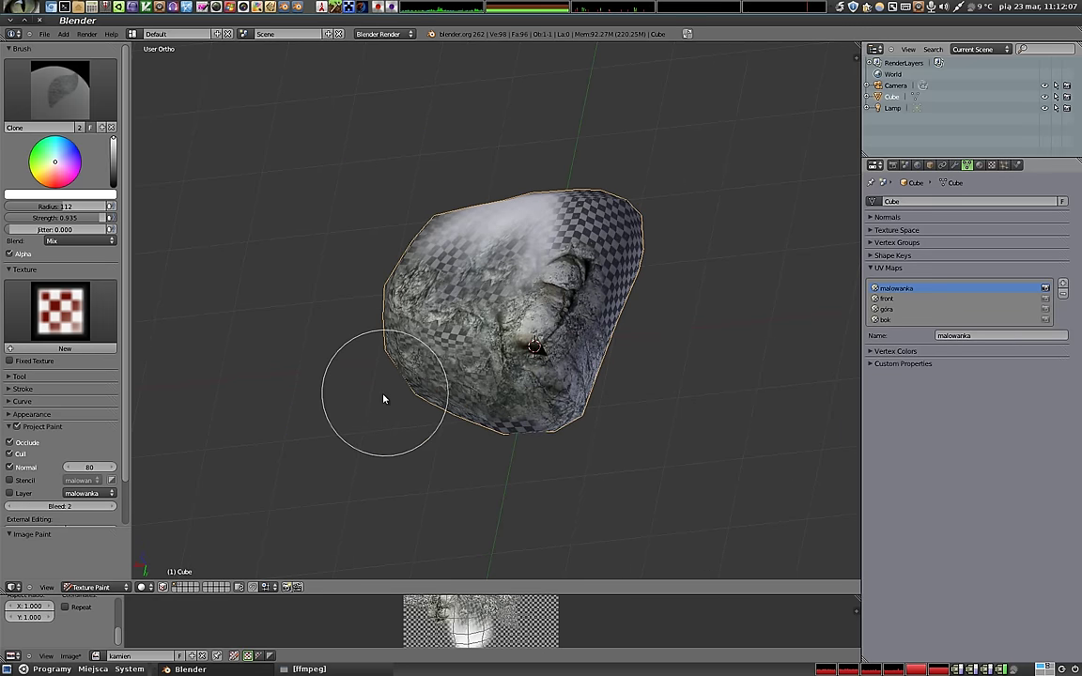
click(454, 322)
click(460, 362)
scroll(up, 3)
scroll(up, 3)
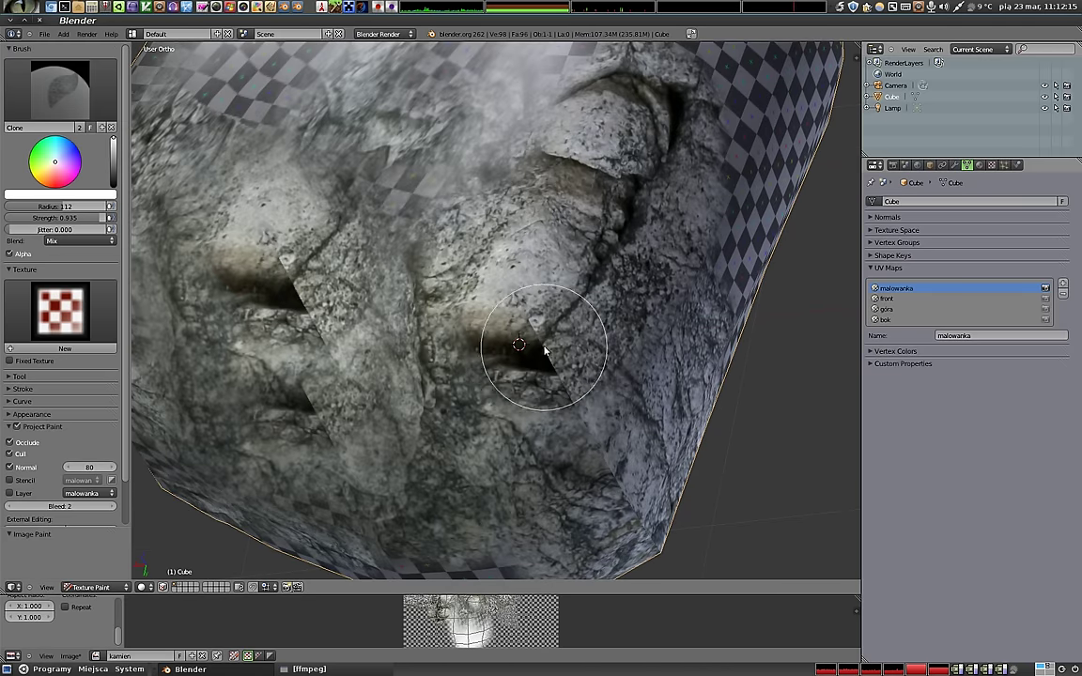
Clone rock texture over the checkered area on the next side of the stone.
middle_click(547, 407)
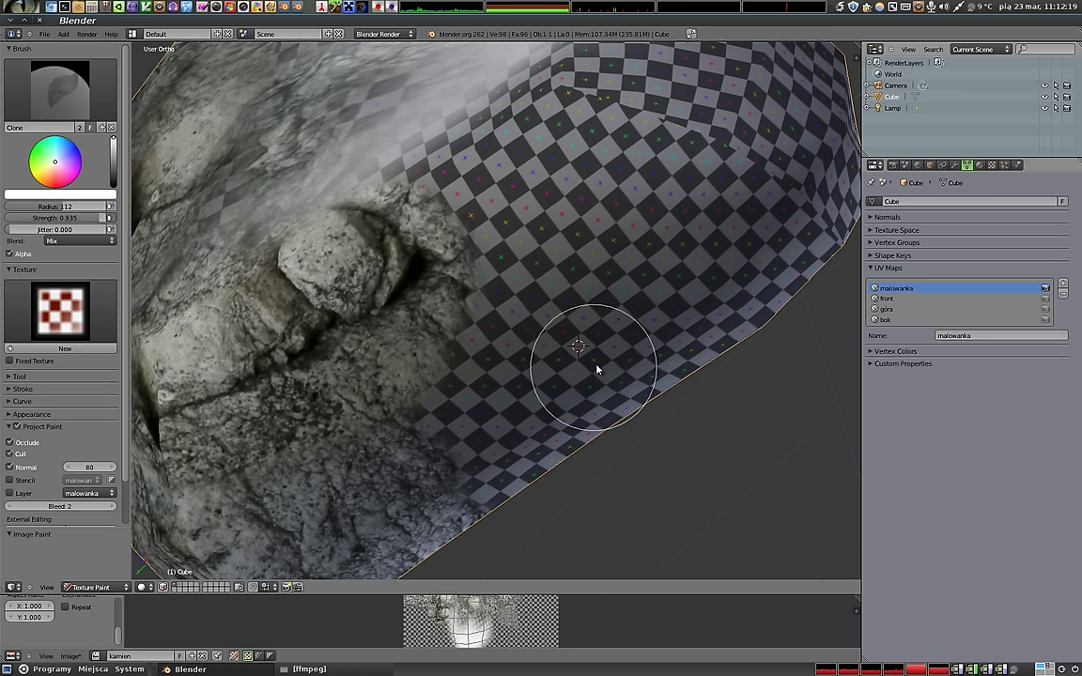
click(323, 259)
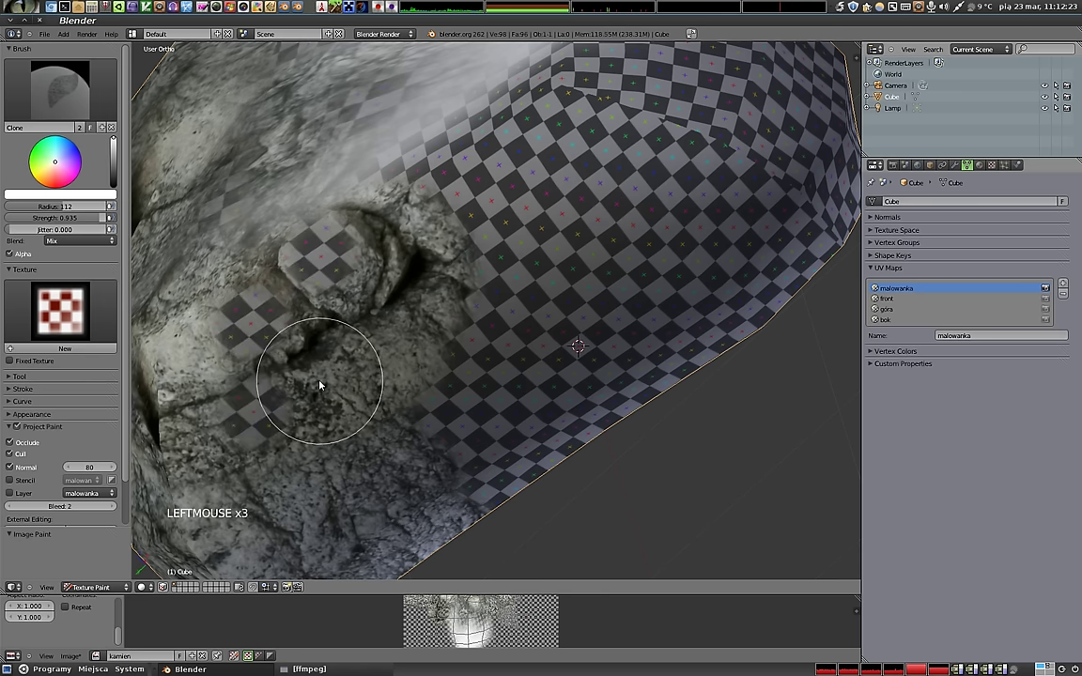
click(309, 315)
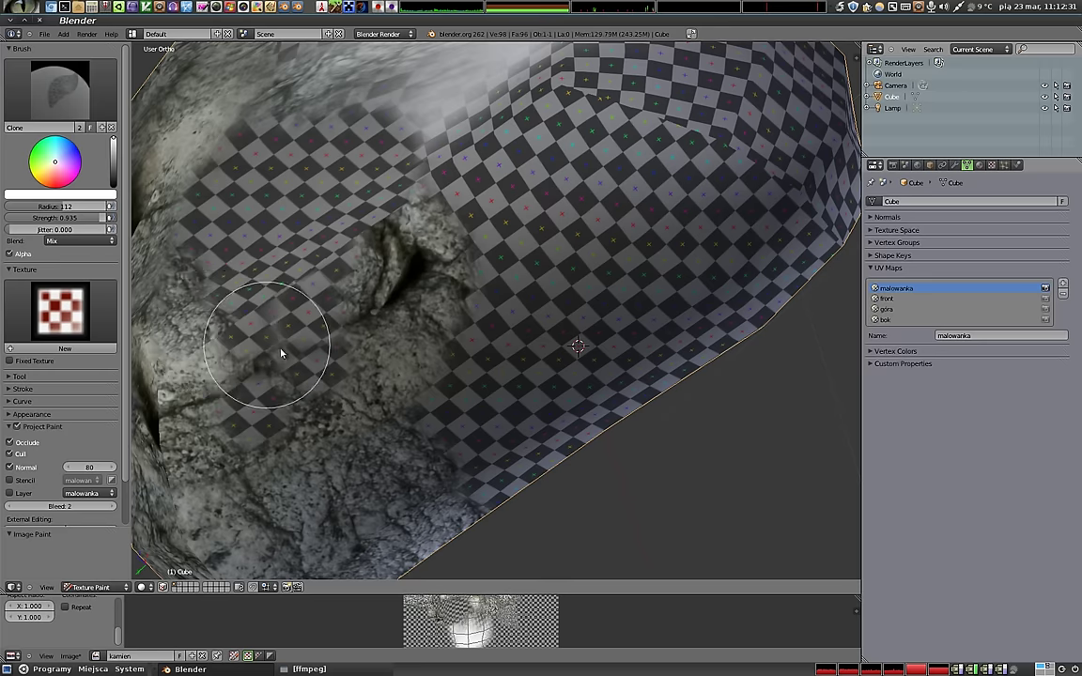
middle_click(672, 209)
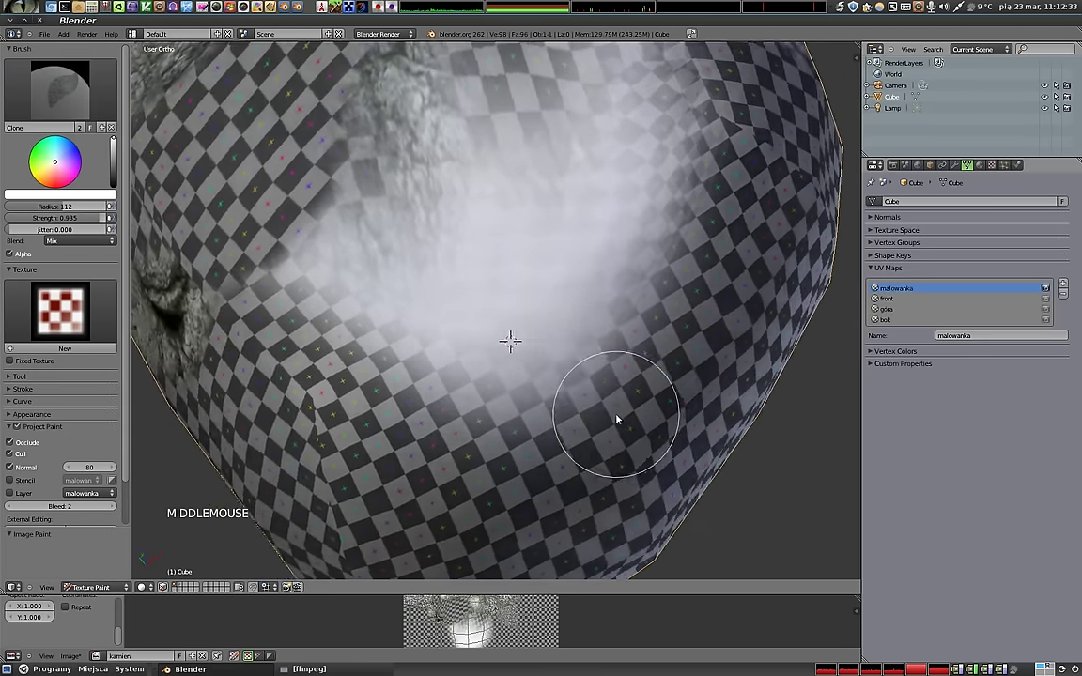
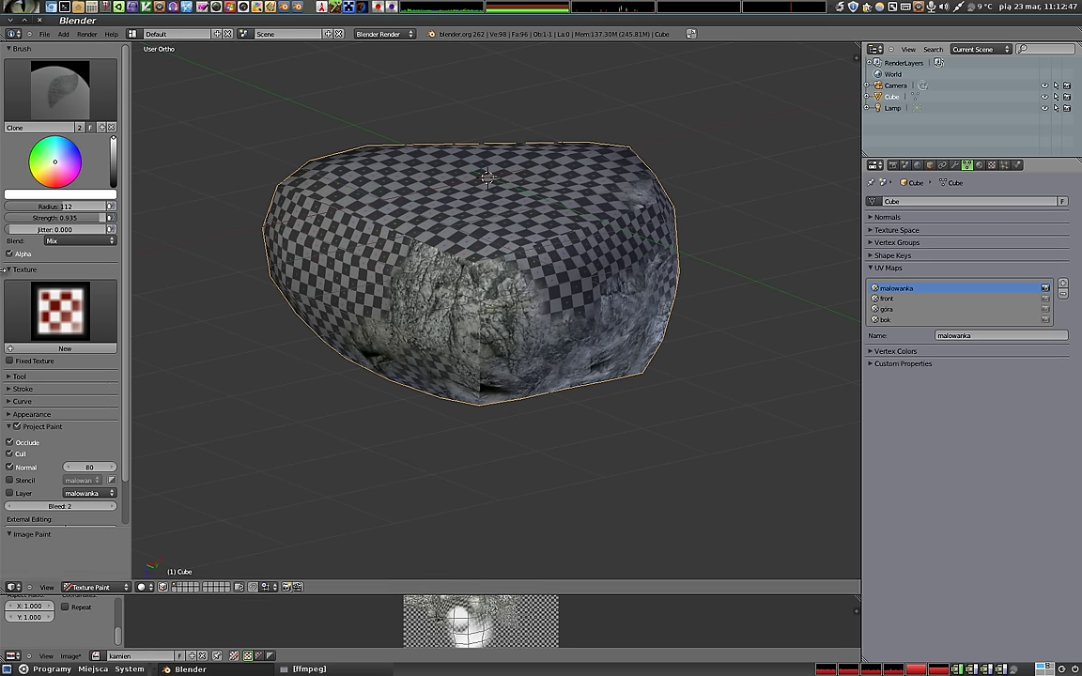
Adjust tool-shelf brush settings and make malowanka the UV map being painted.
click(15, 271)
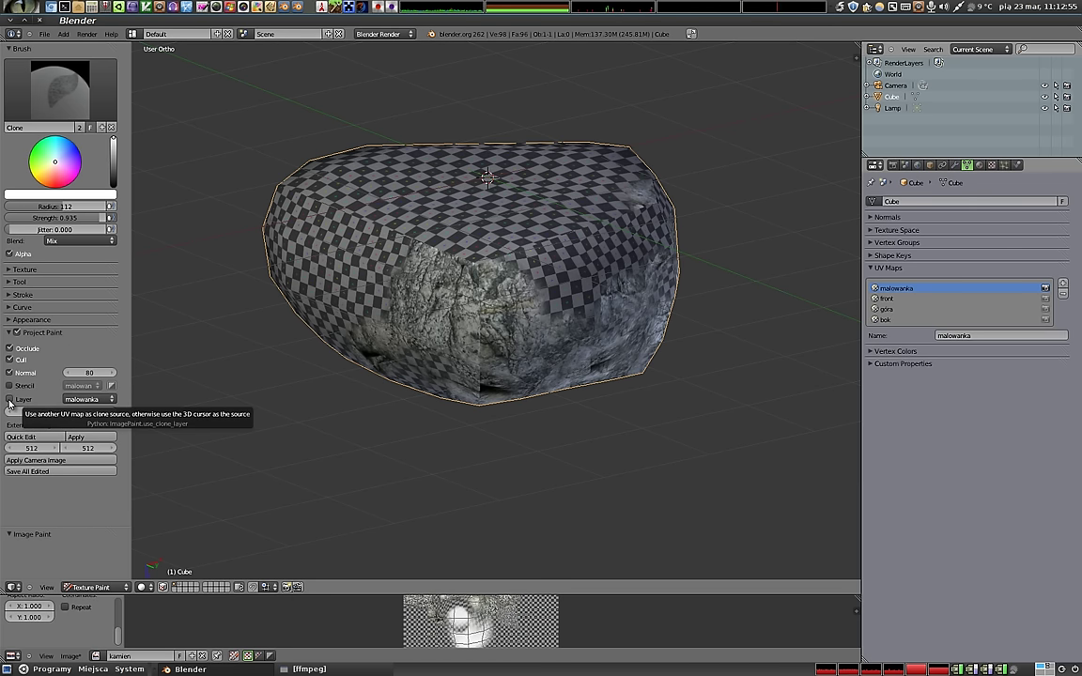
click(14, 404)
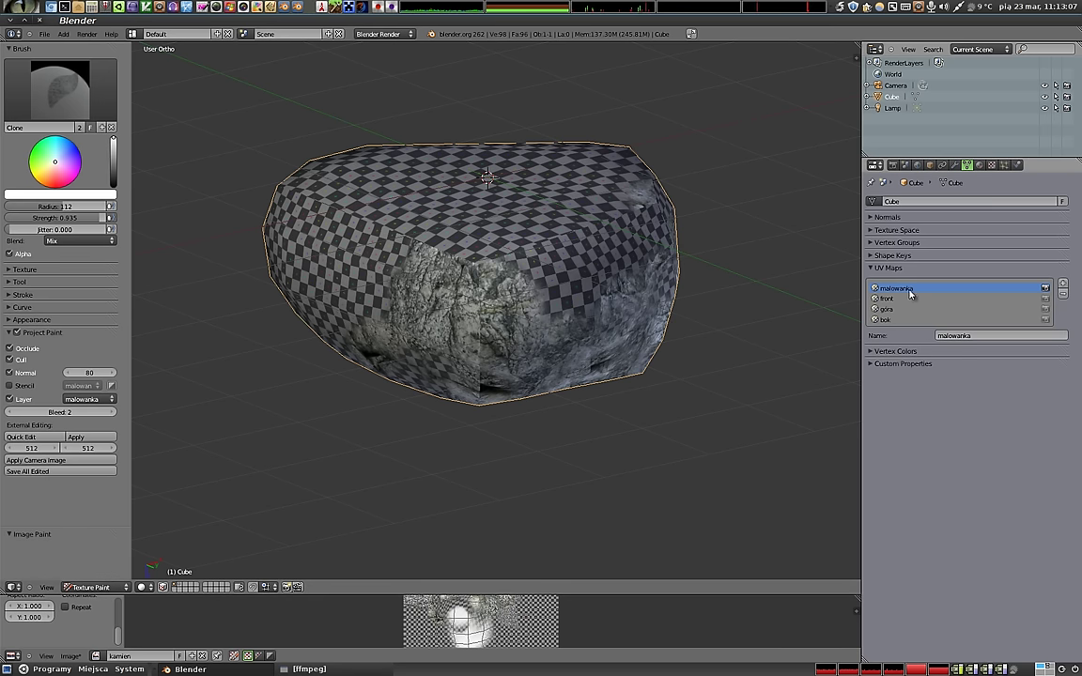
click(907, 291)
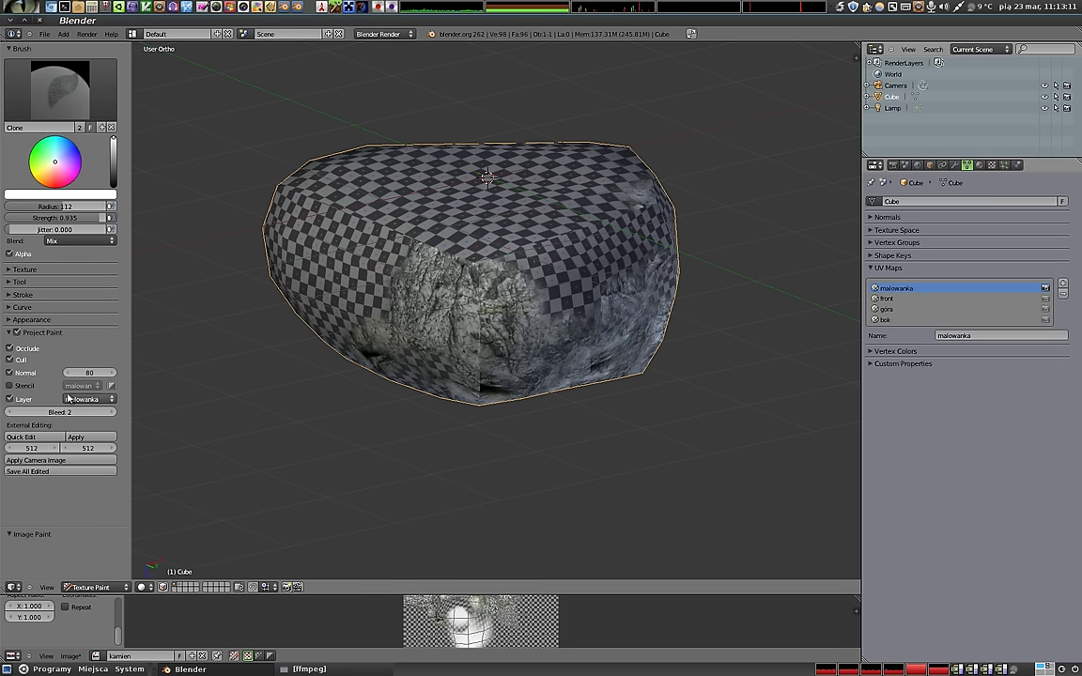
Paint clone strokes across the front face, bringing checker back over some rock detail.
click(512, 280)
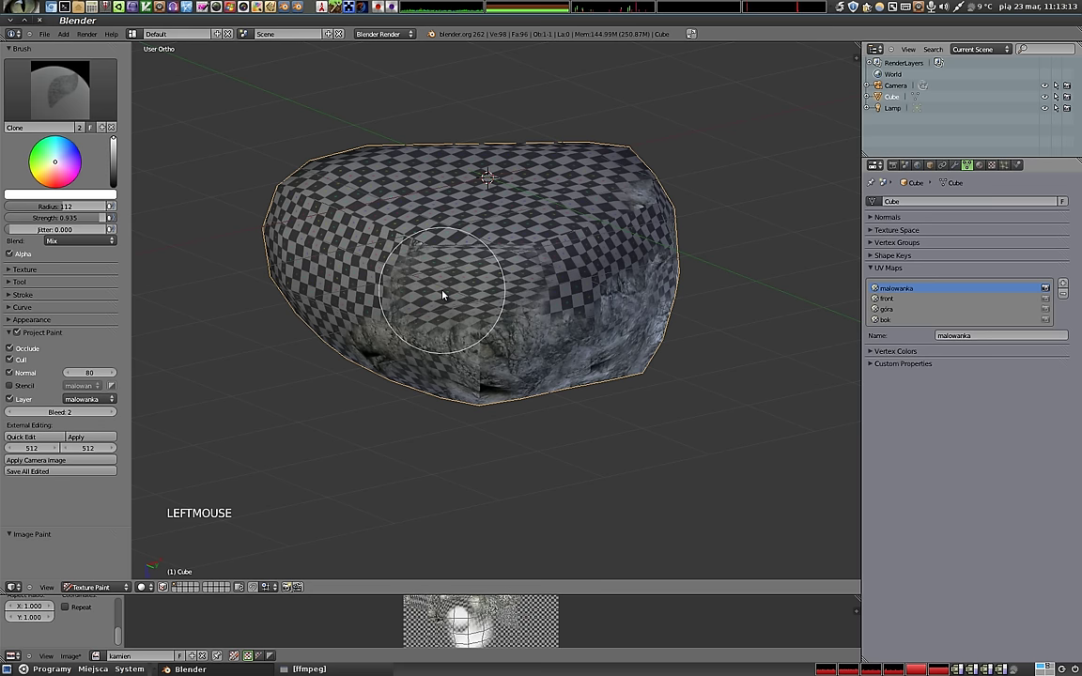
click(885, 302)
click(892, 310)
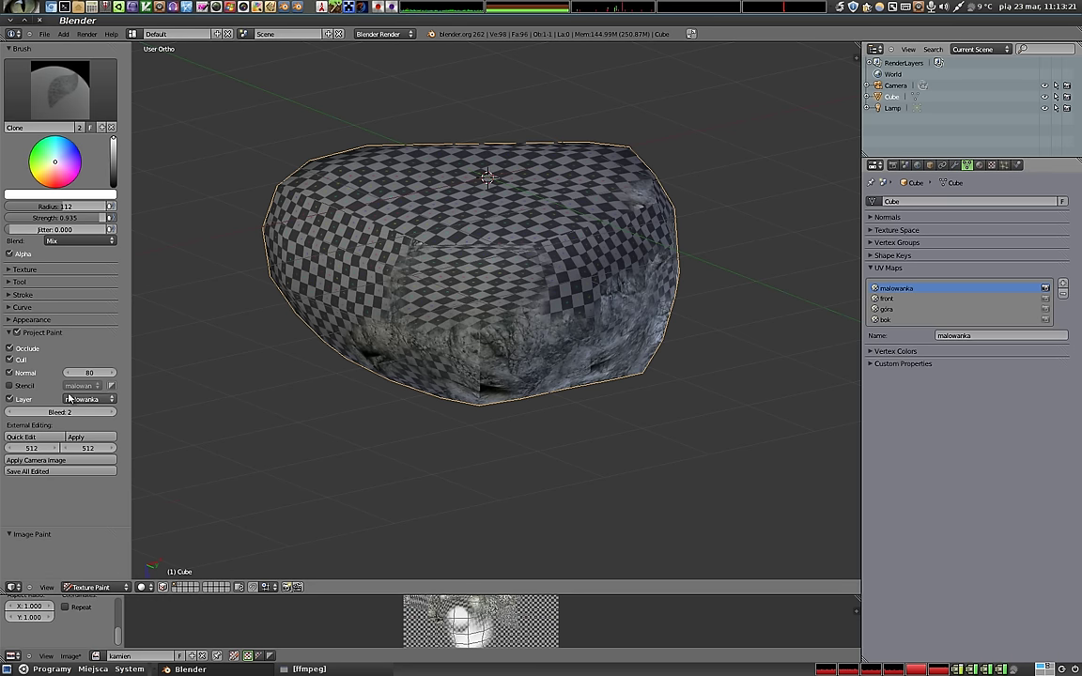
click(75, 400)
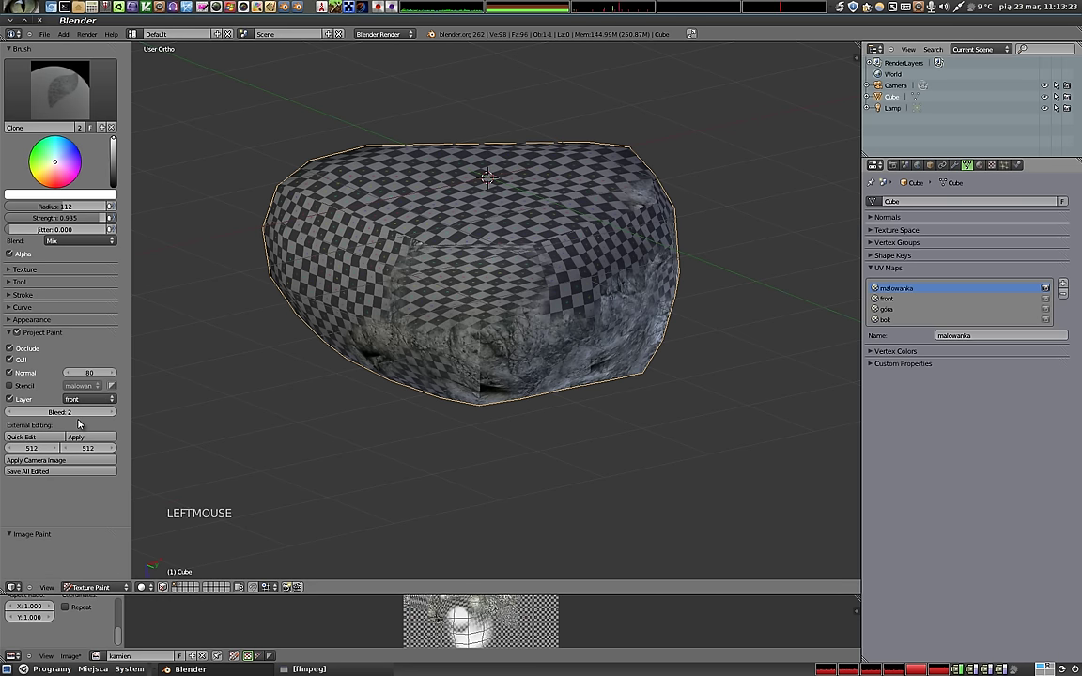
Clone rock texture over the checkered front areas, orbiting between strokes.
click(547, 258)
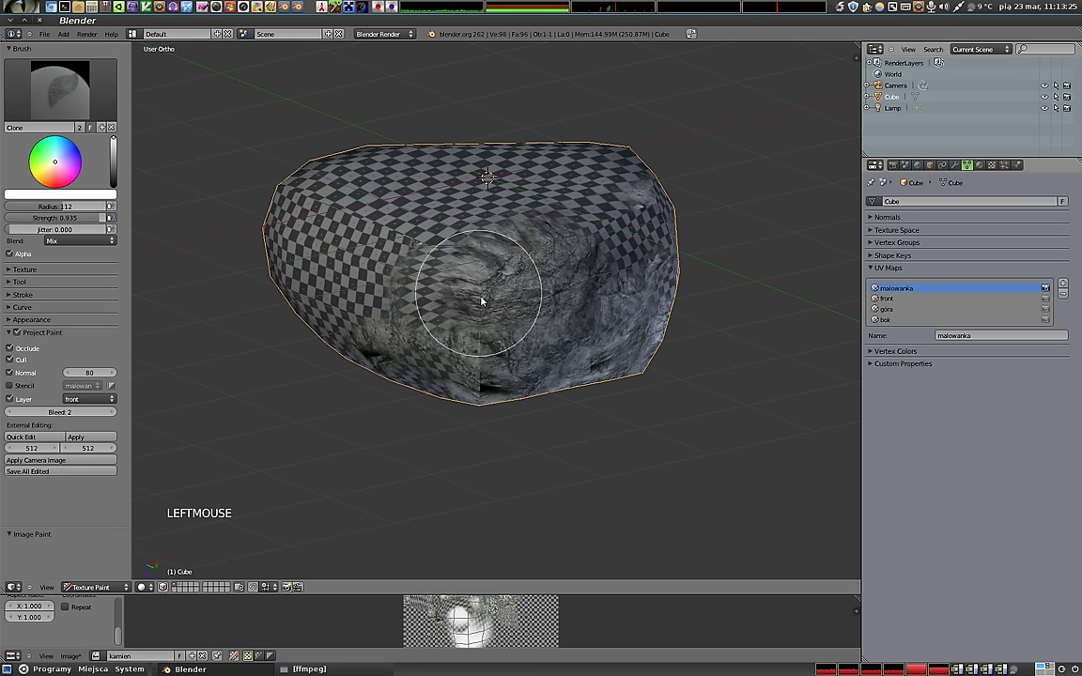
middle_click(584, 348)
click(429, 257)
middle_click(468, 301)
click(434, 275)
middle_click(529, 302)
click(429, 289)
scroll(up, 3)
middle_click(503, 152)
Work around the pebble covering further checkered patches with cloned rock.
click(452, 354)
middle_click(367, 317)
click(565, 330)
middle_click(556, 383)
click(583, 326)
middle_click(491, 404)
click(531, 252)
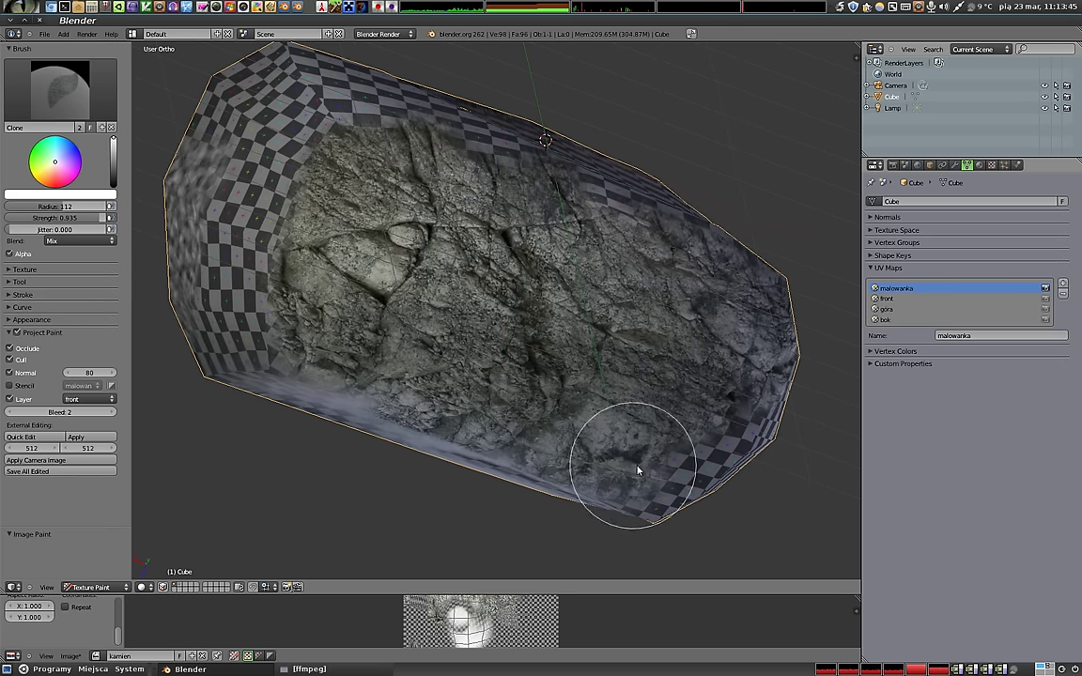
middle_click(686, 407)
Clone rock detail onto the stone's side and over its checkered top.
click(568, 256)
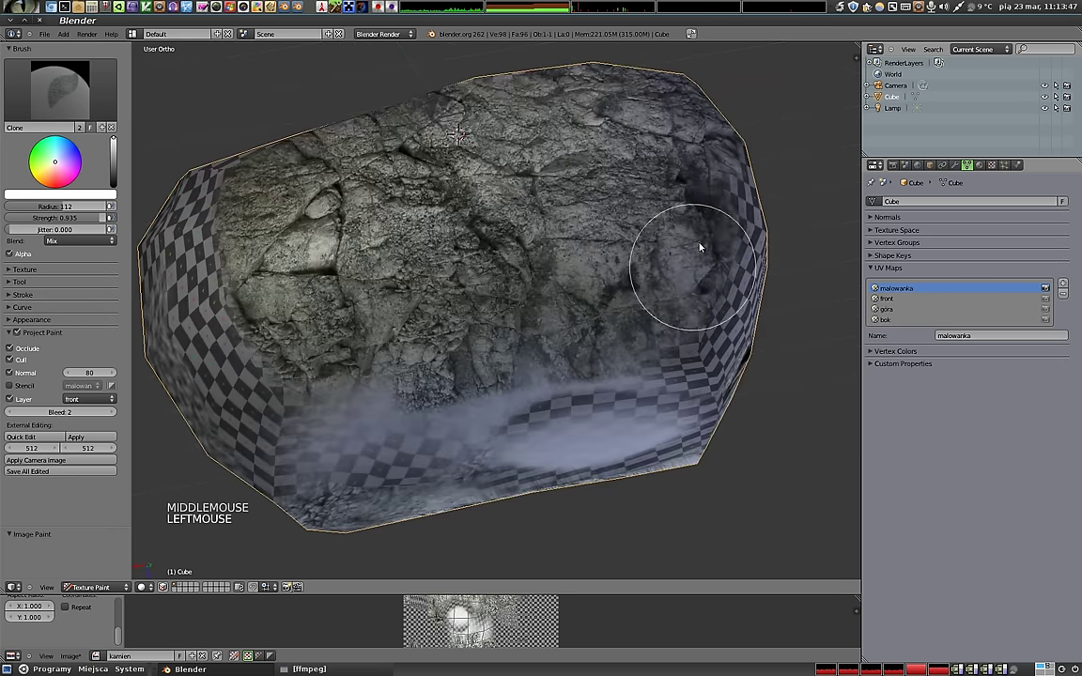
click(492, 245)
middle_click(519, 255)
click(466, 287)
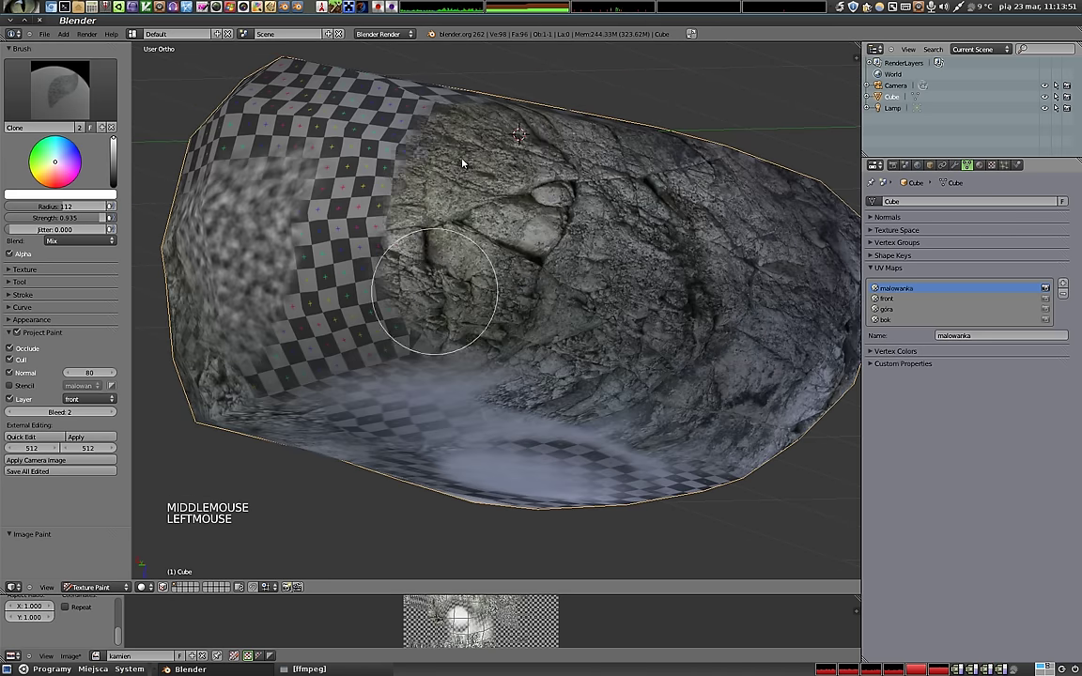
middle_click(606, 206)
click(470, 292)
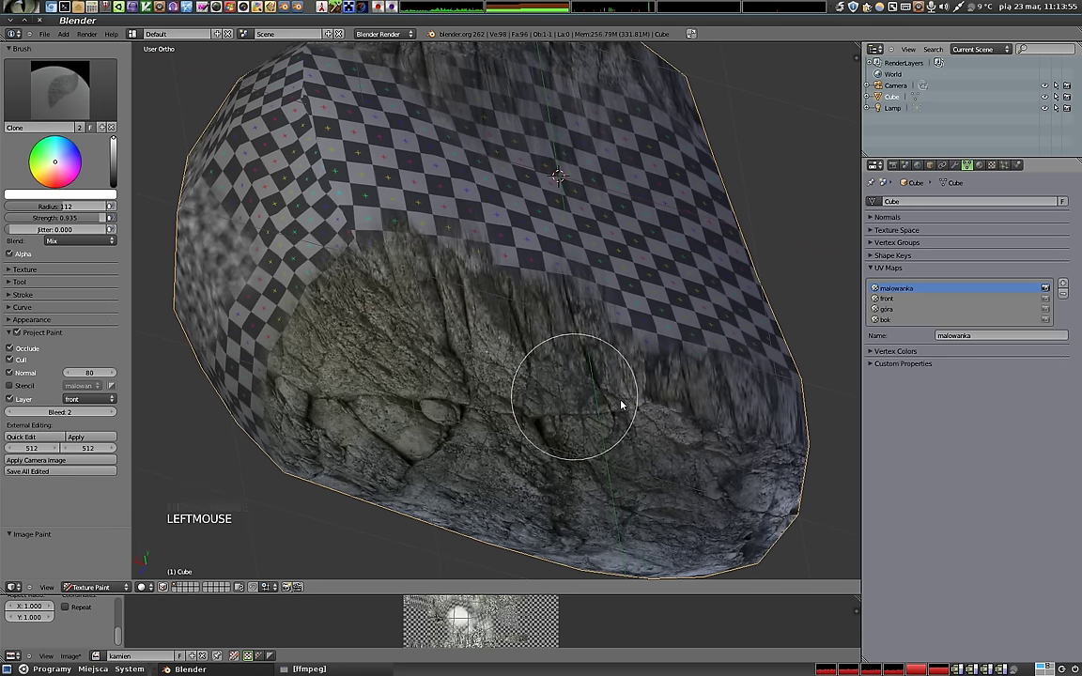
middle_click(436, 390)
click(576, 224)
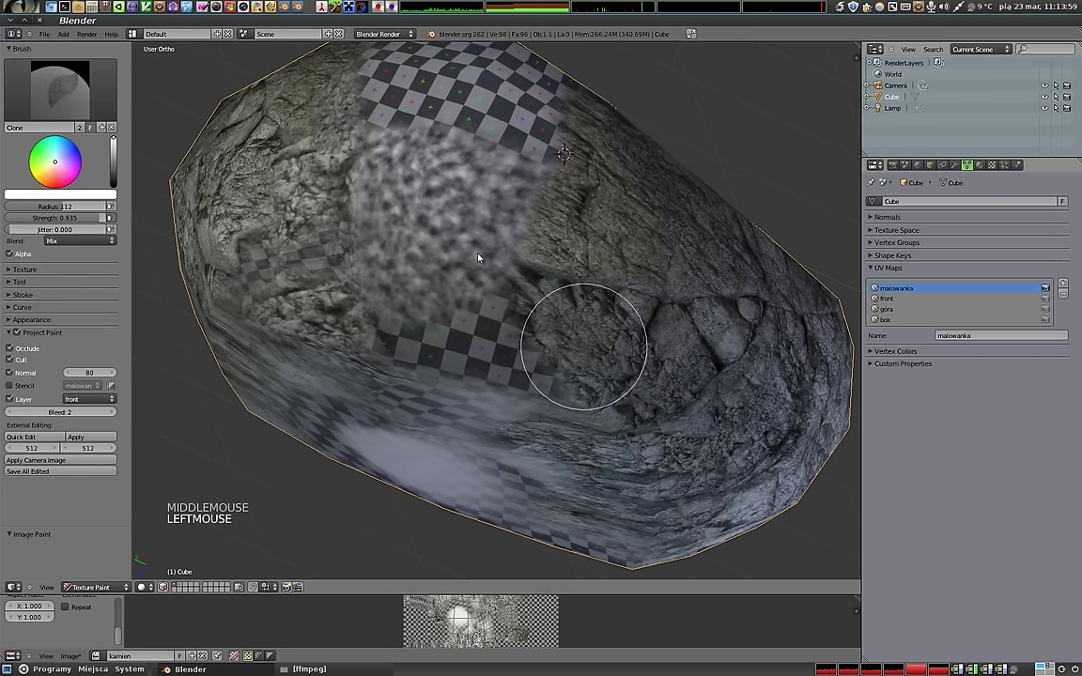
click(468, 177)
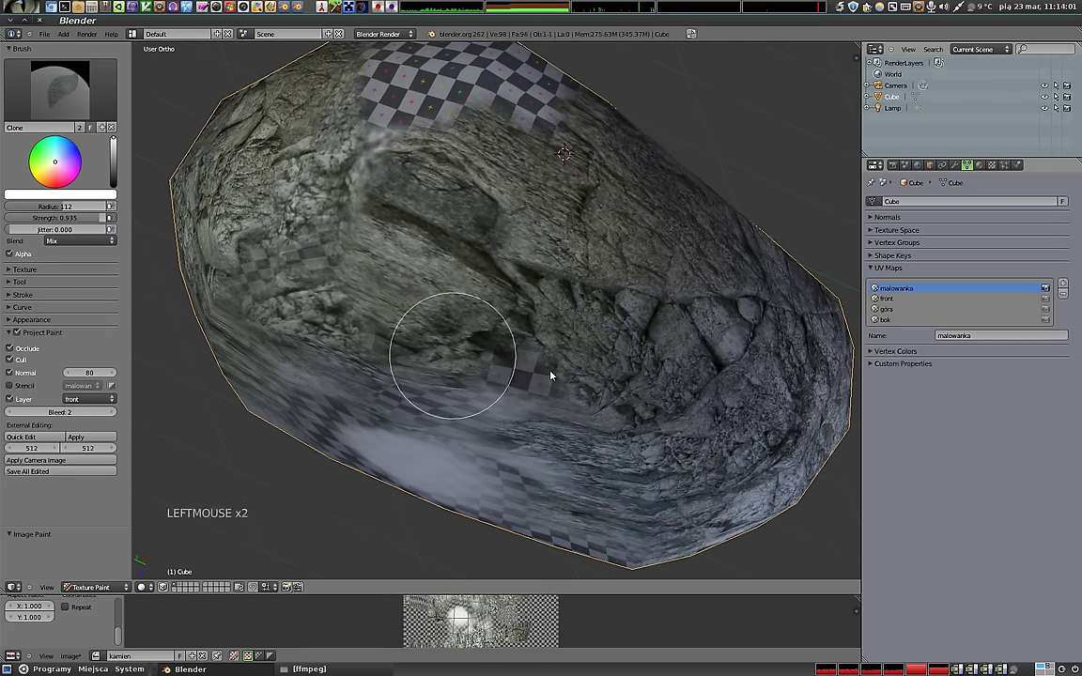
middle_click(446, 143)
Snap to a straight side view and clone rock over the checkered patch and front.
key(KP_1)
middle_click(674, 372)
key(KP_3)
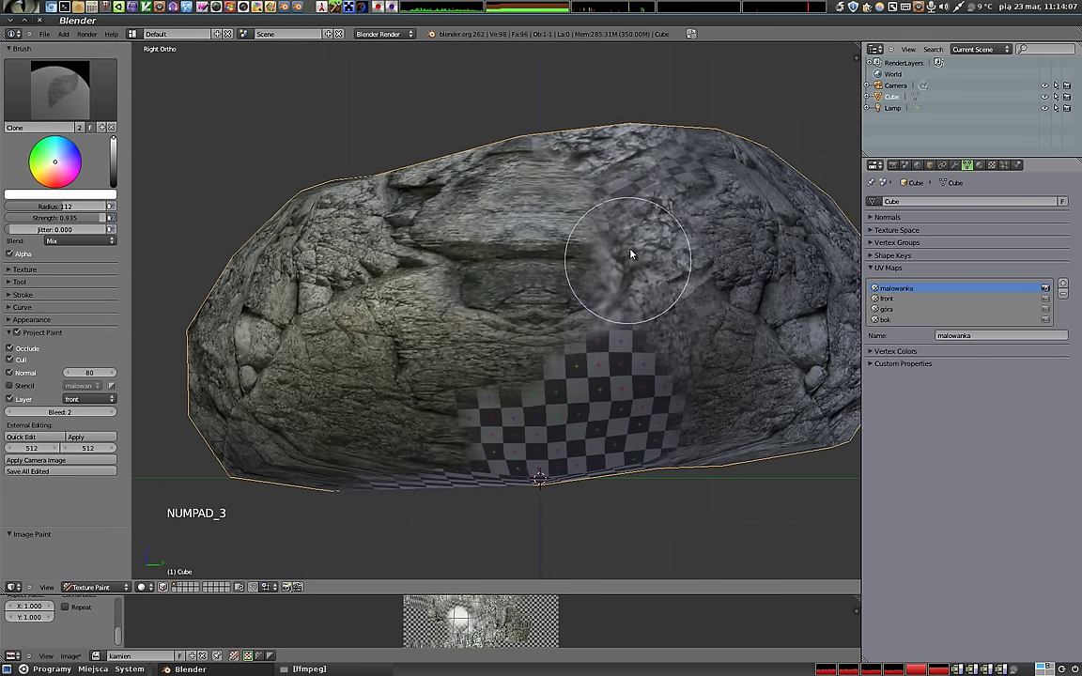
click(73, 400)
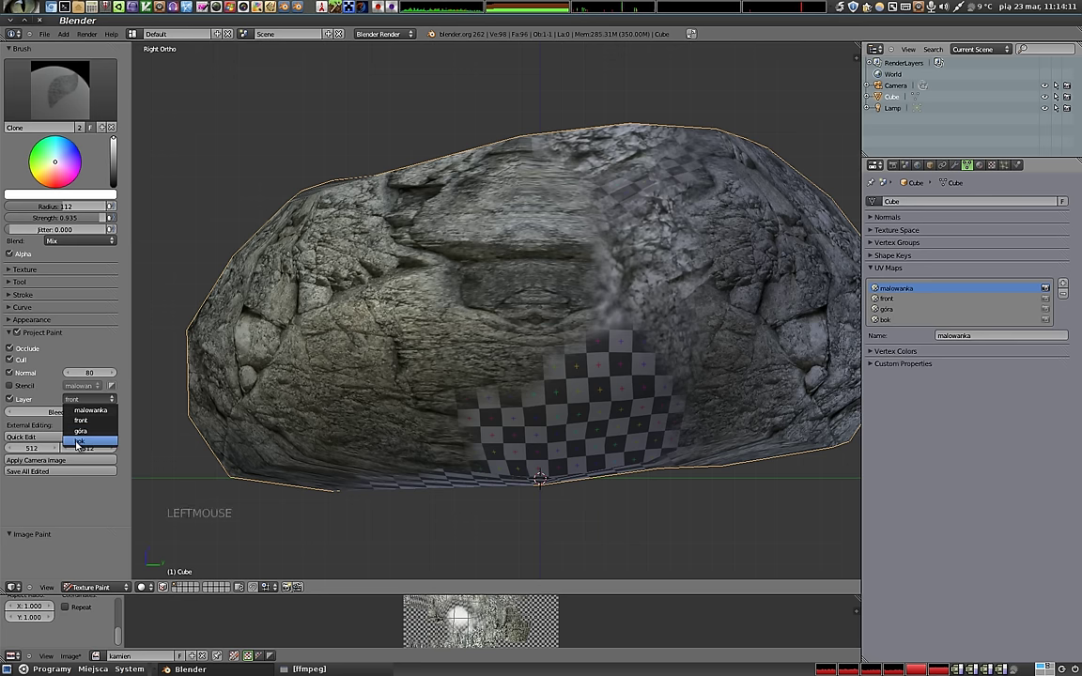
click(472, 310)
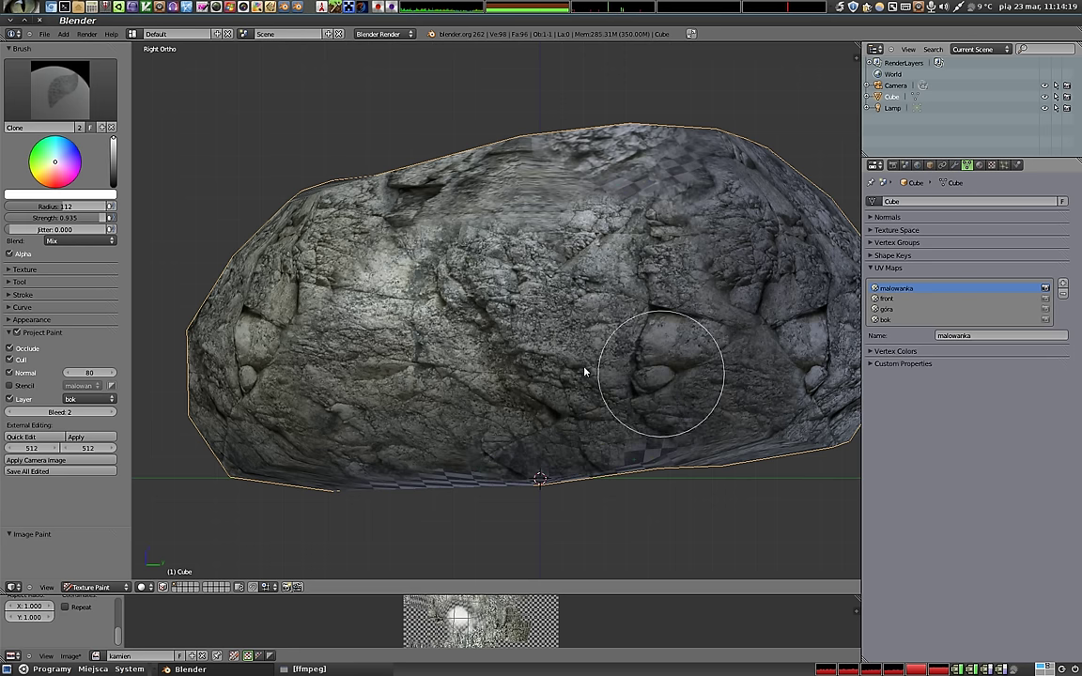
click(751, 250)
click(684, 251)
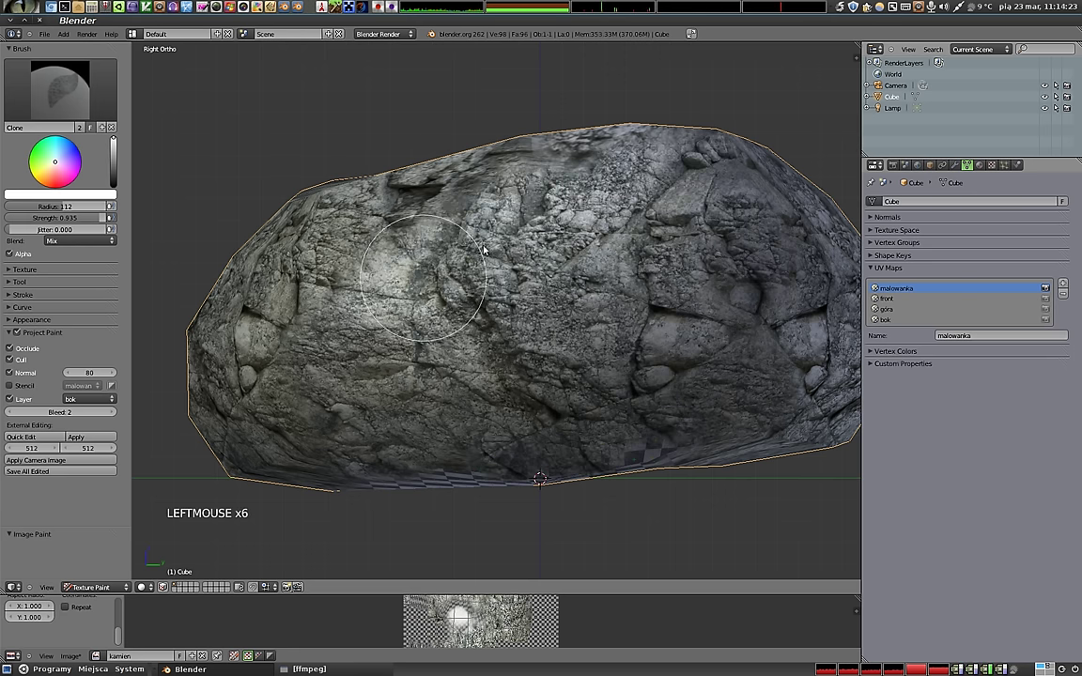
Fix a smeared top area and cover the checkered side patch with rock texture.
middle_click(575, 289)
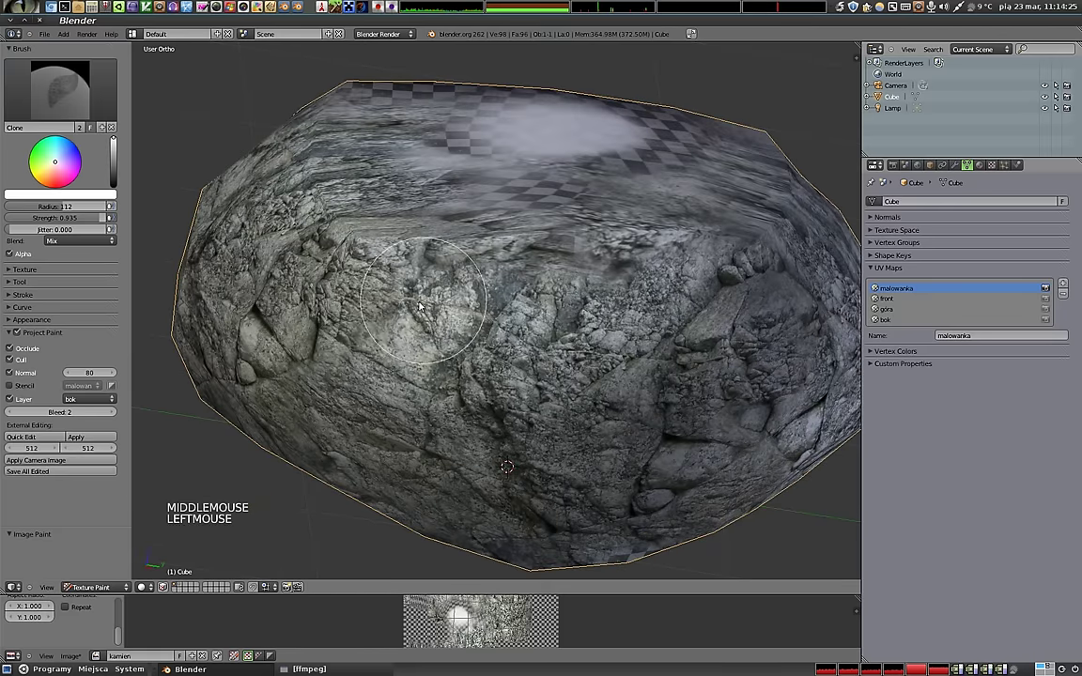
click(541, 318)
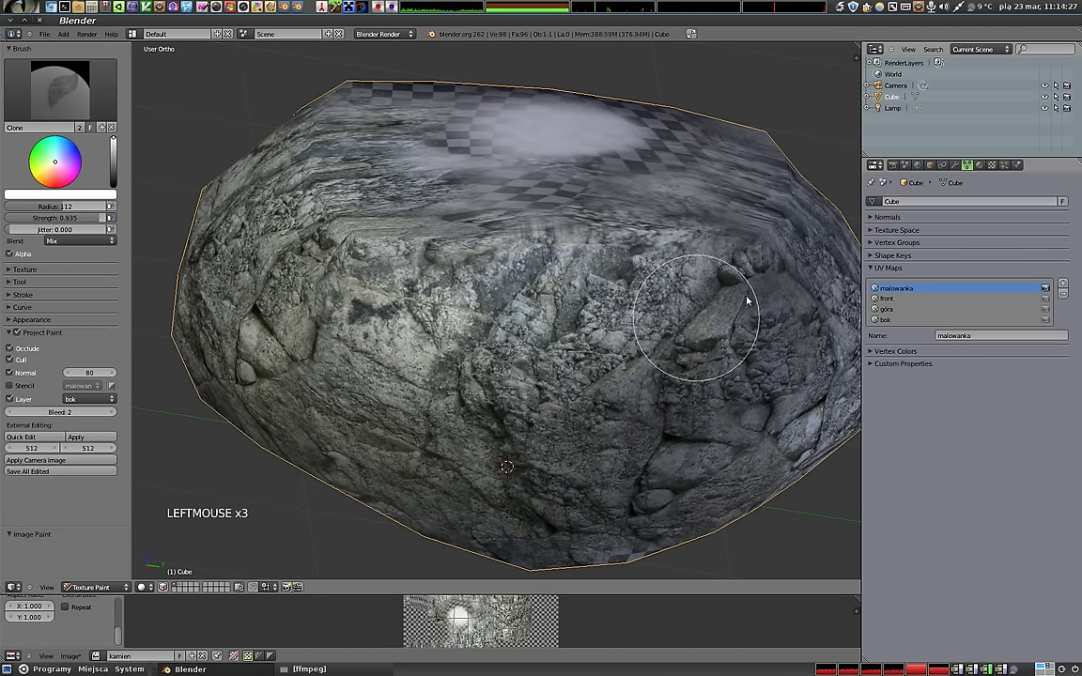
middle_click(562, 421)
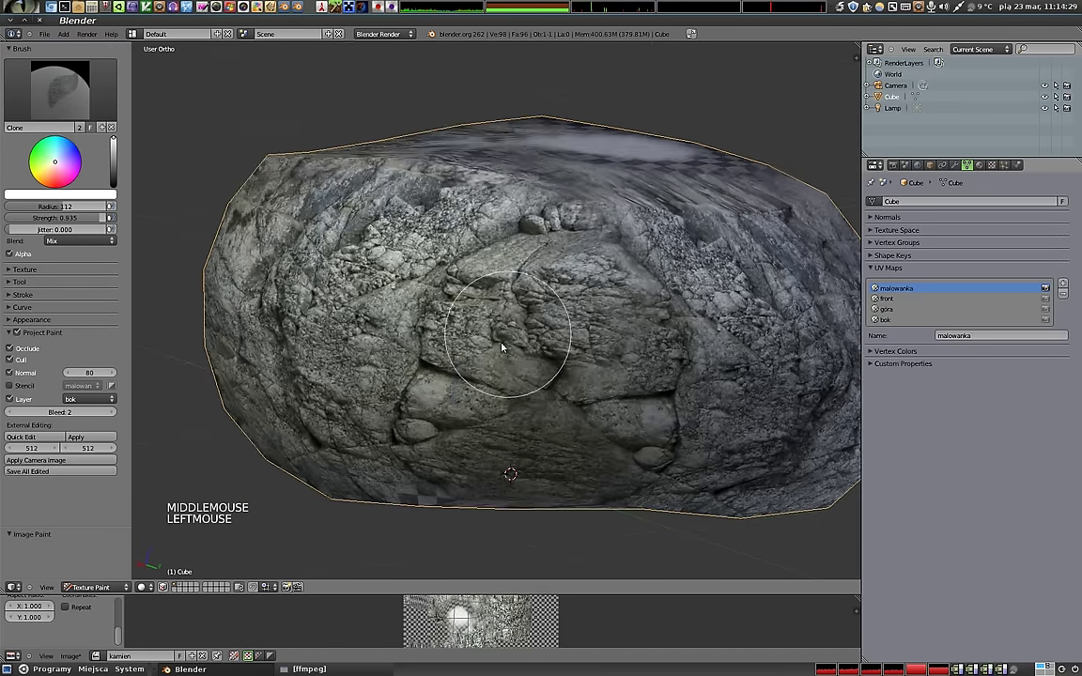
middle_click(429, 427)
click(555, 269)
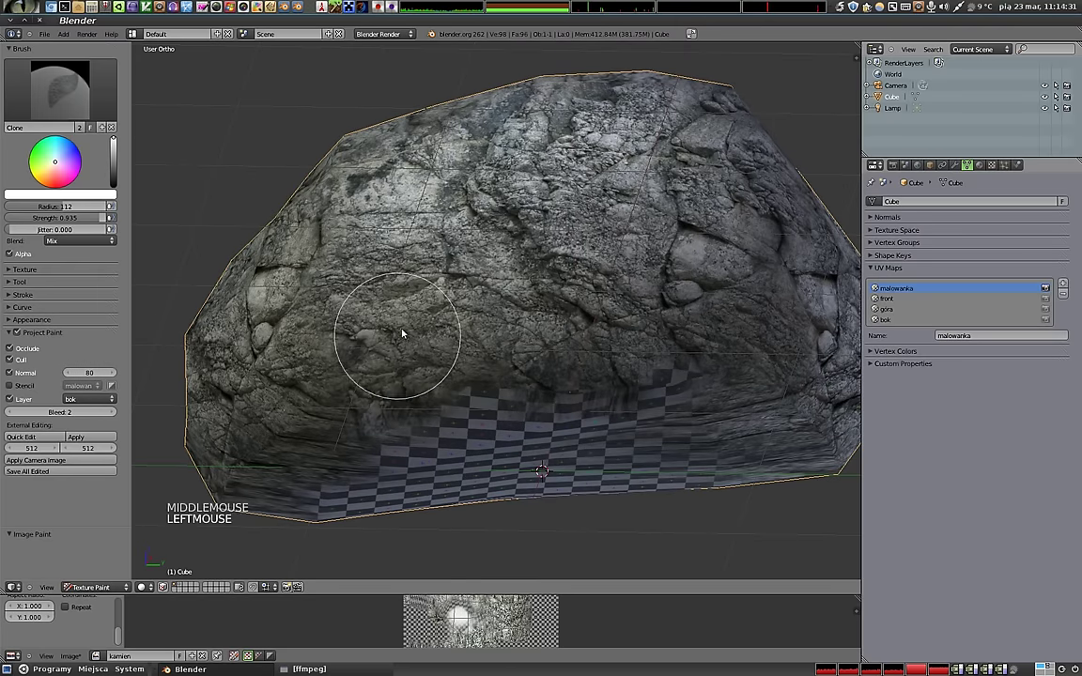
middle_click(509, 223)
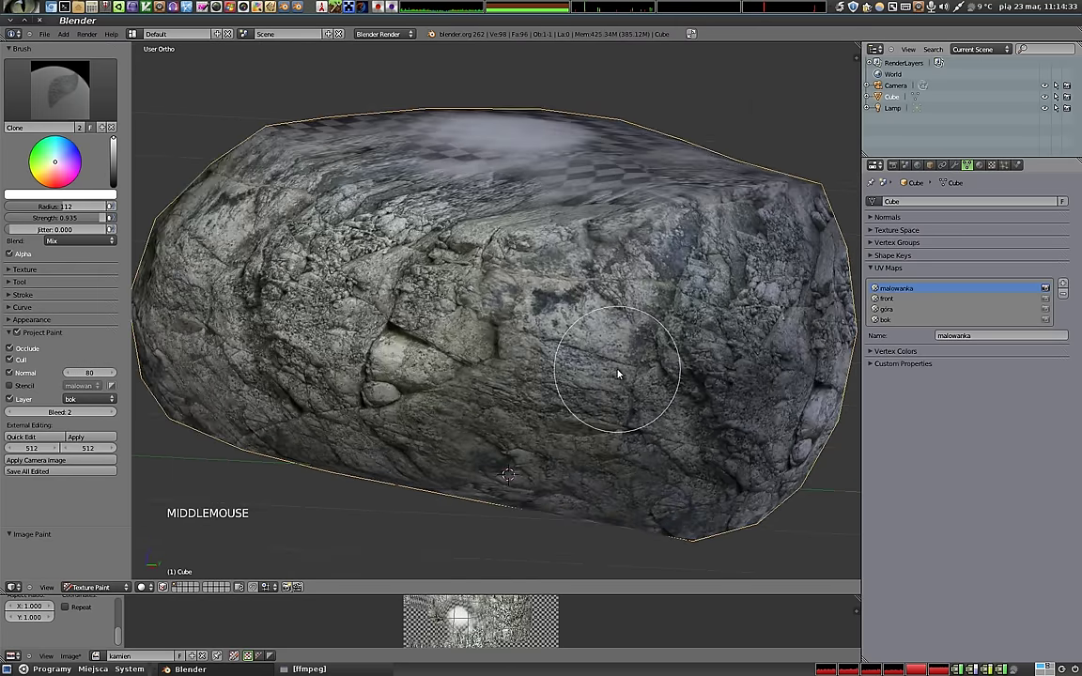
middle_click(452, 414)
middle_click(458, 357)
click(654, 278)
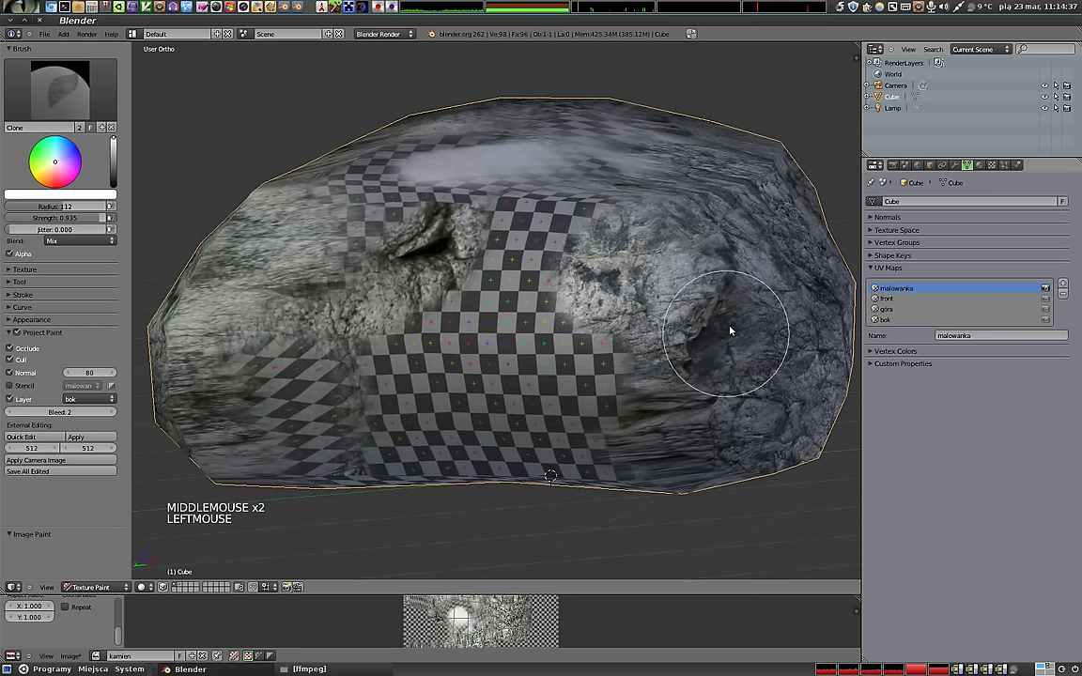
click(757, 409)
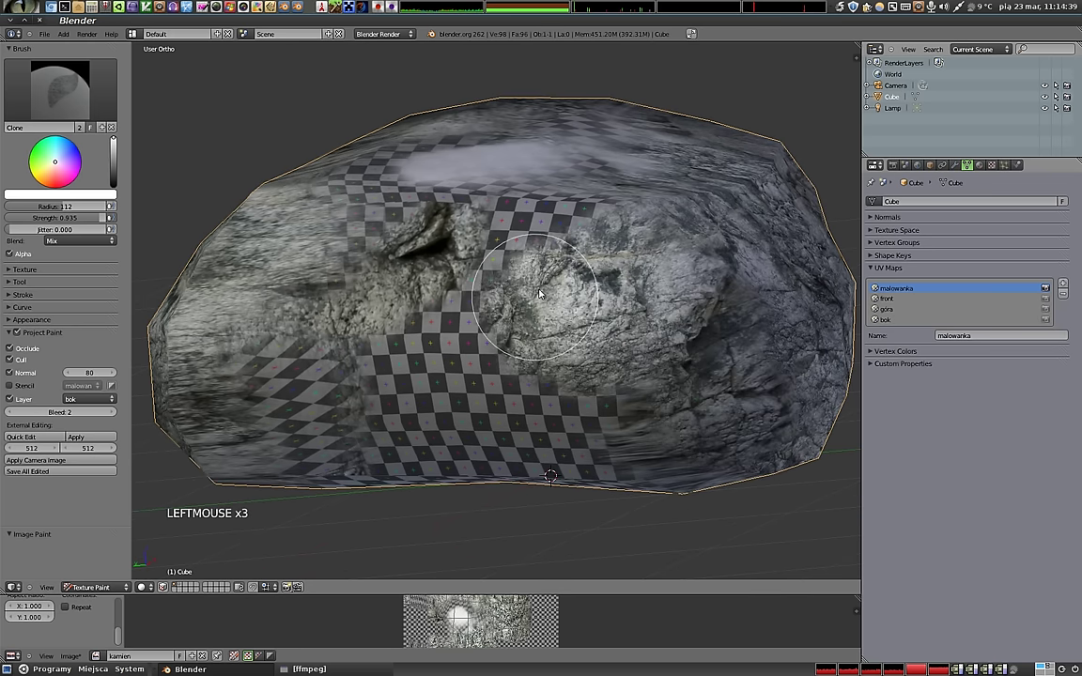
click(322, 350)
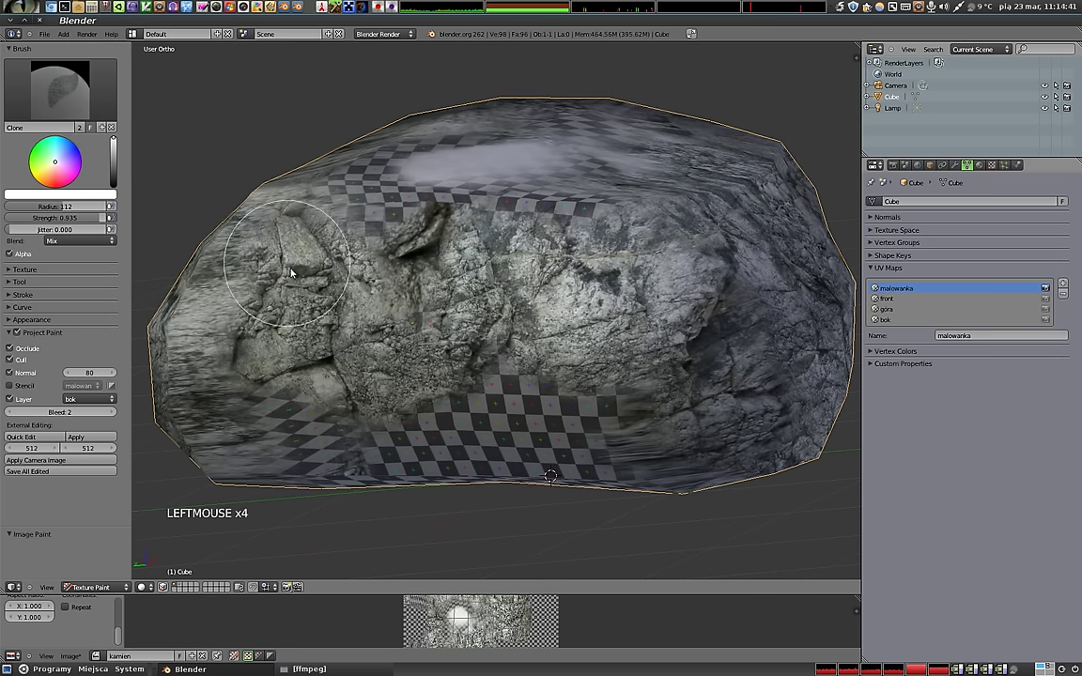
Clone rock over another side and the remaining checkered squares on top.
middle_click(486, 324)
click(551, 303)
click(526, 420)
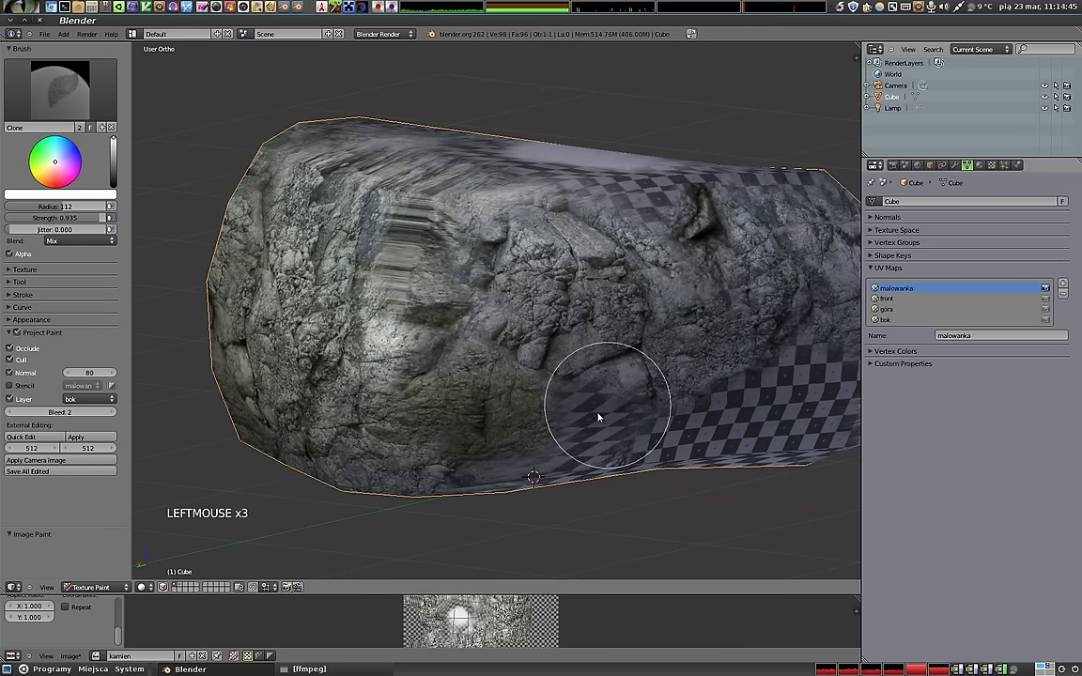
middle_click(628, 314)
click(363, 372)
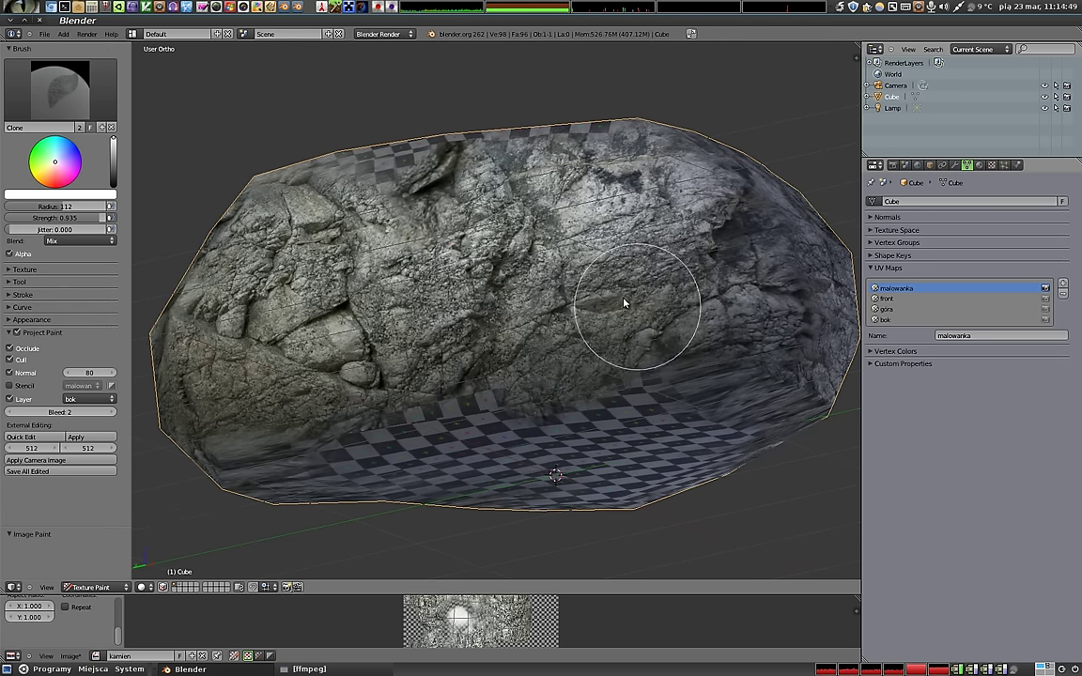
middle_click(472, 266)
click(597, 376)
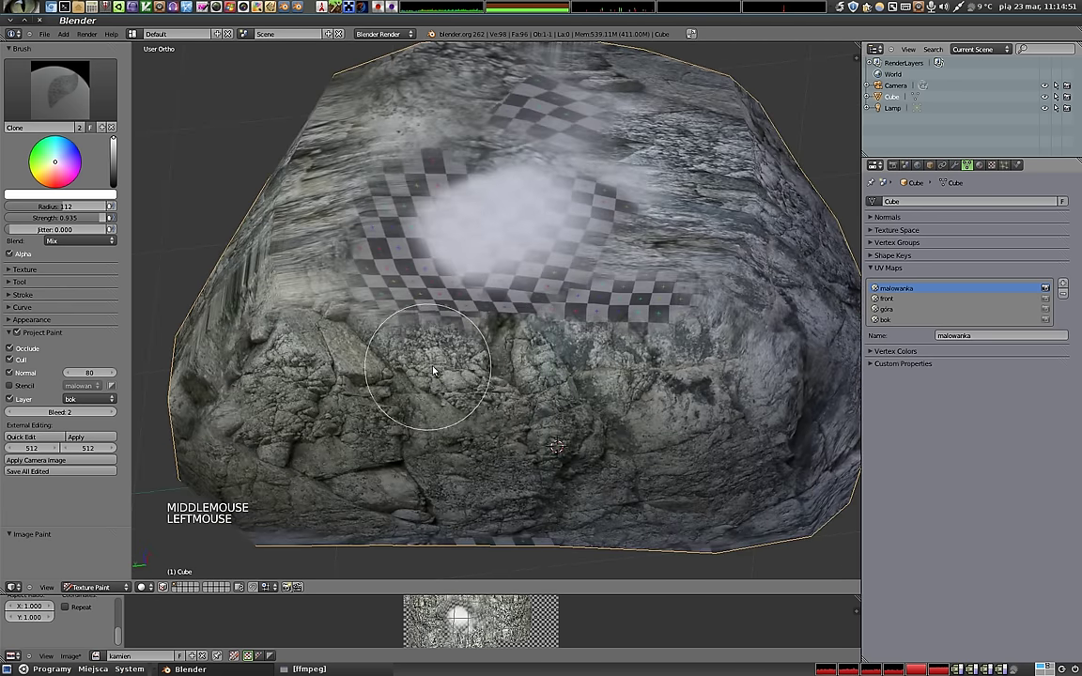
click(477, 293)
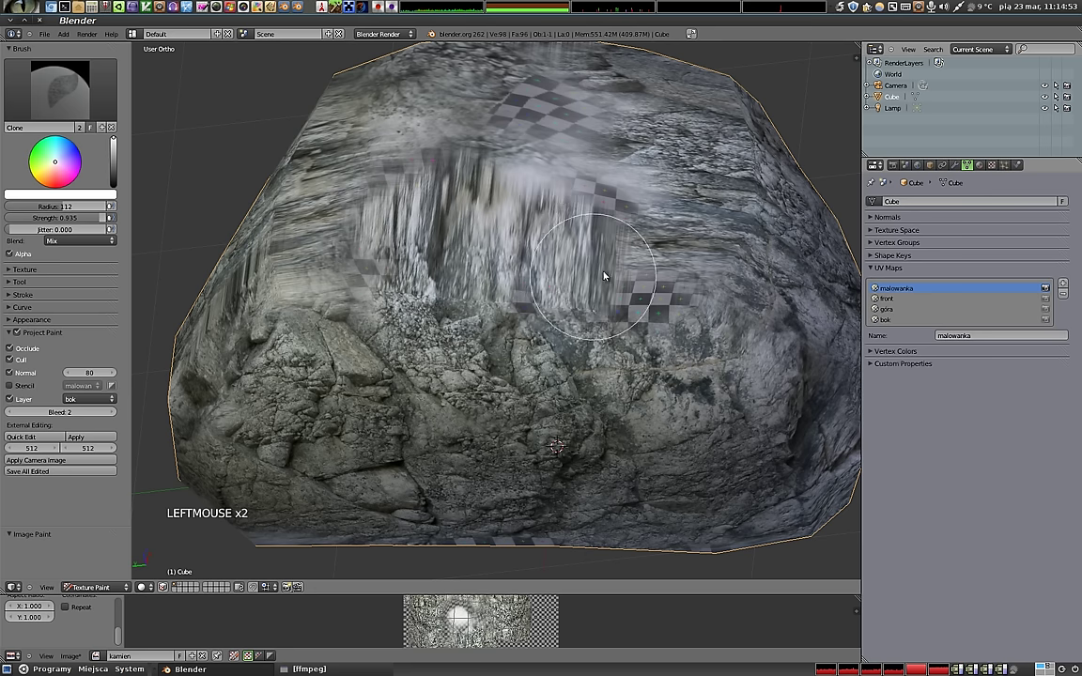
click(88, 402)
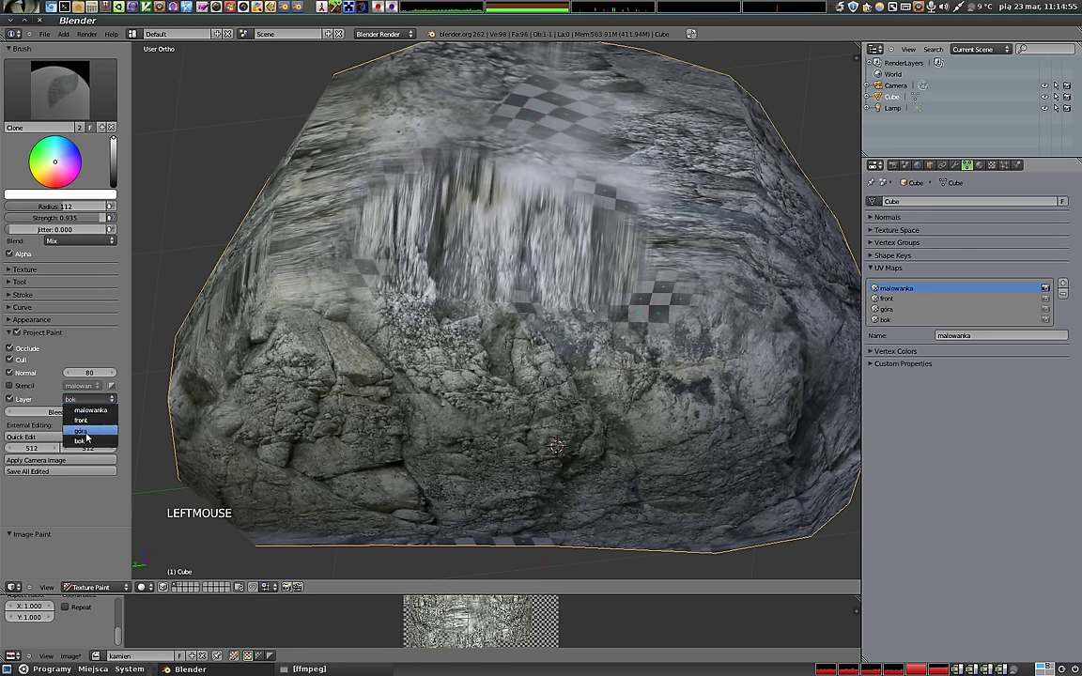
click(418, 232)
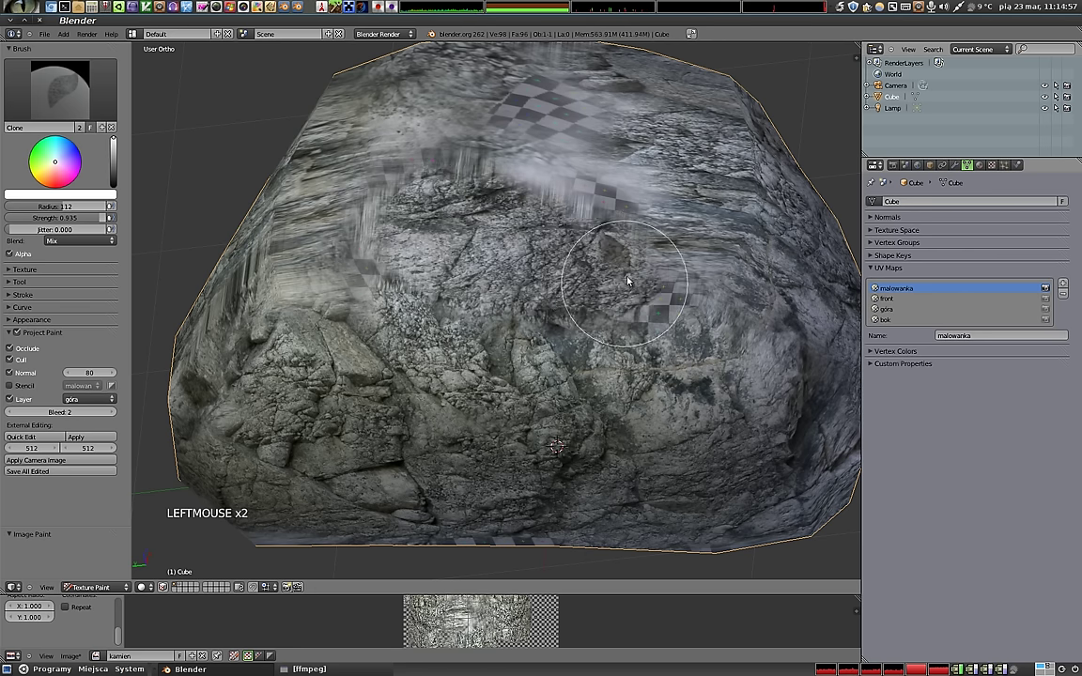
middle_click(539, 403)
click(596, 315)
middle_click(530, 333)
Toggle edit mode briefly, then paint rock detail over leftover checkered spots.
key(Tab)
key(Tab)
middle_click(555, 202)
click(514, 326)
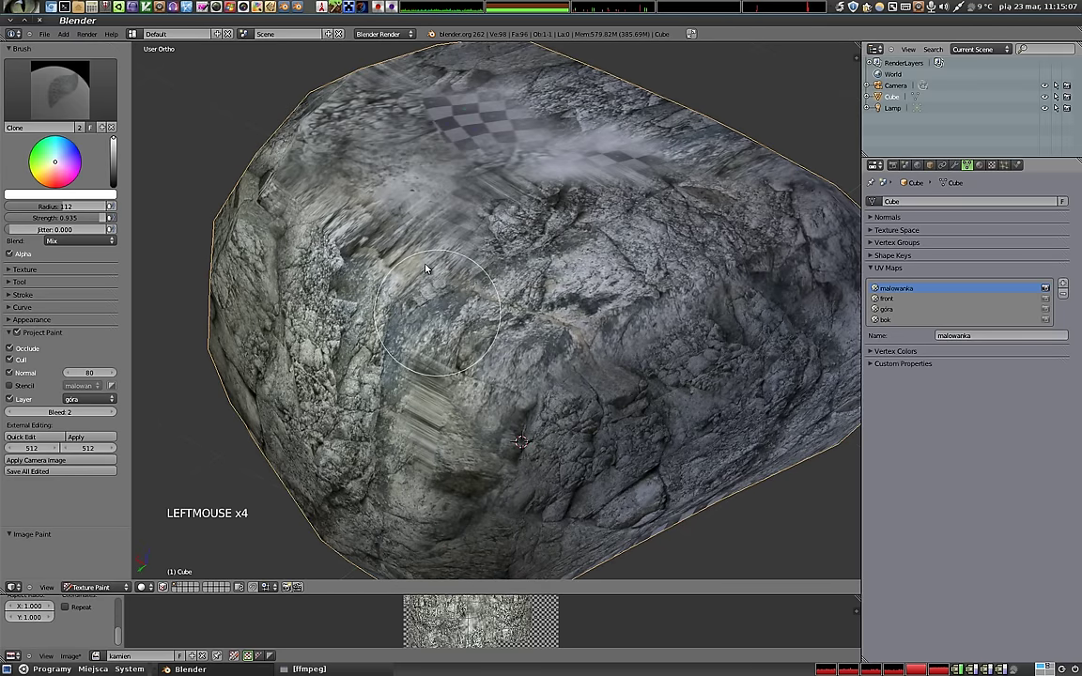
middle_click(610, 429)
click(515, 282)
click(583, 364)
click(445, 254)
middle_click(445, 255)
click(397, 311)
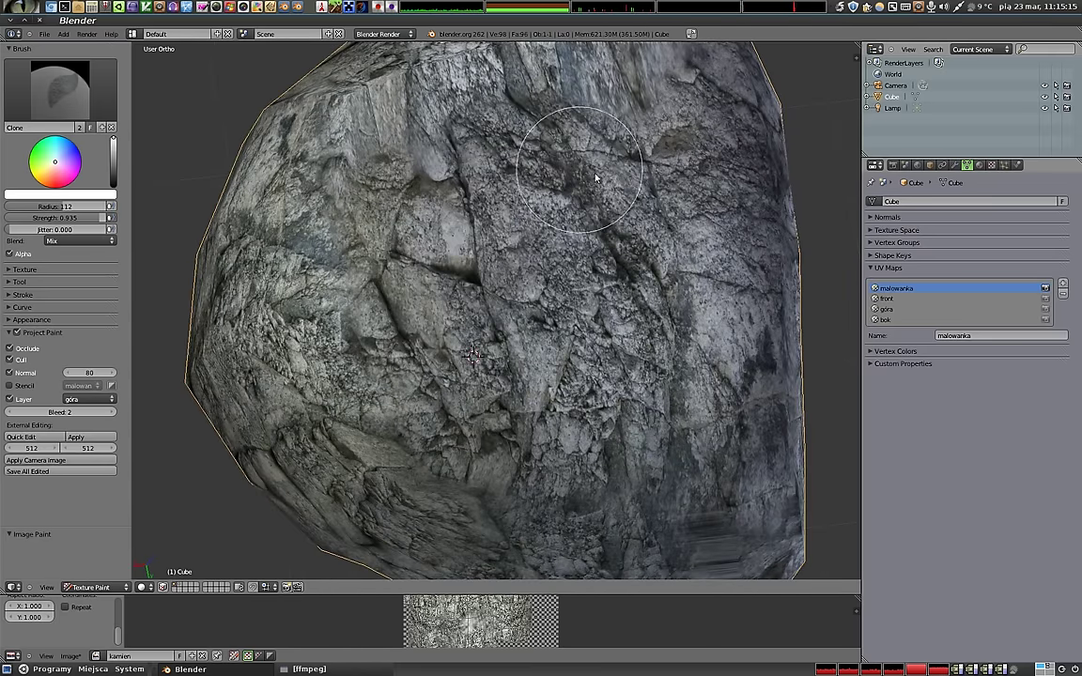
Inspect the pebble from all sides and clone rock over a blurry area.
middle_click(523, 378)
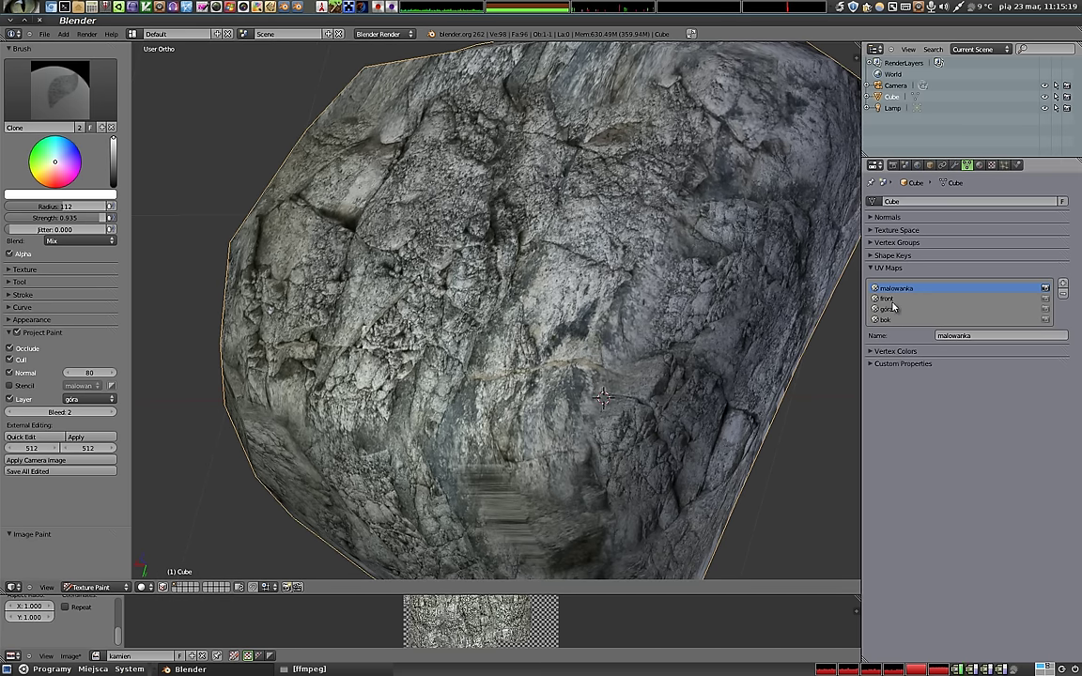
middle_click(433, 327)
middle_click(652, 335)
middle_click(494, 379)
middle_click(344, 234)
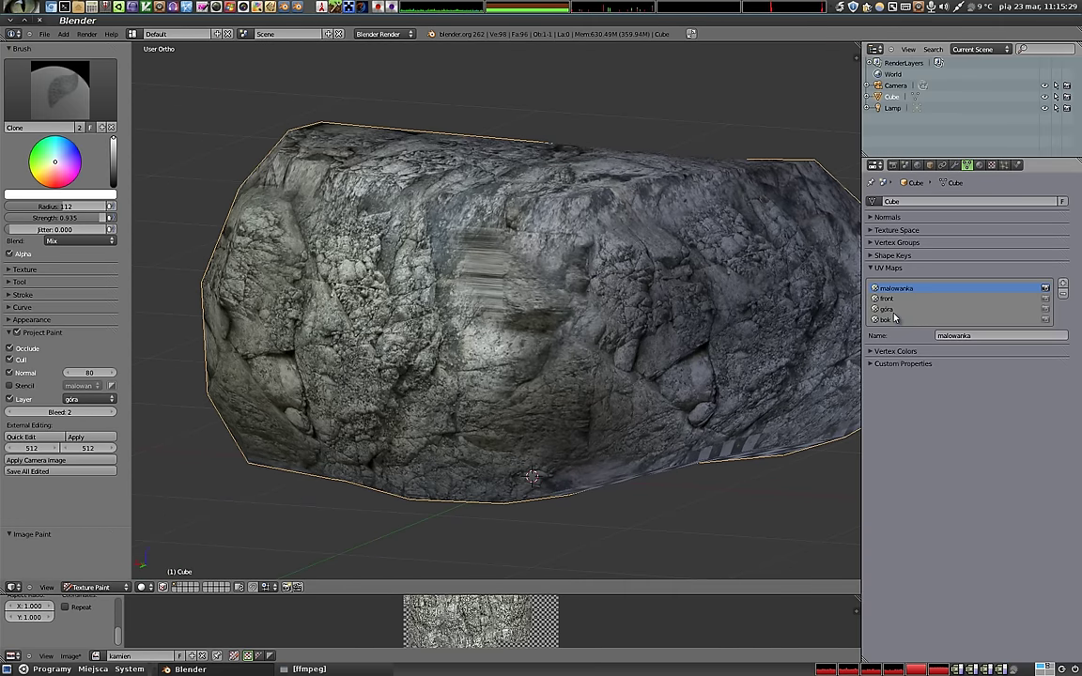
middle_click(629, 297)
middle_click(609, 345)
click(548, 312)
click(650, 318)
Add final rock touch-ups around the pebble until no checker remains visible.
middle_click(486, 298)
click(543, 318)
click(508, 397)
middle_click(473, 288)
click(454, 194)
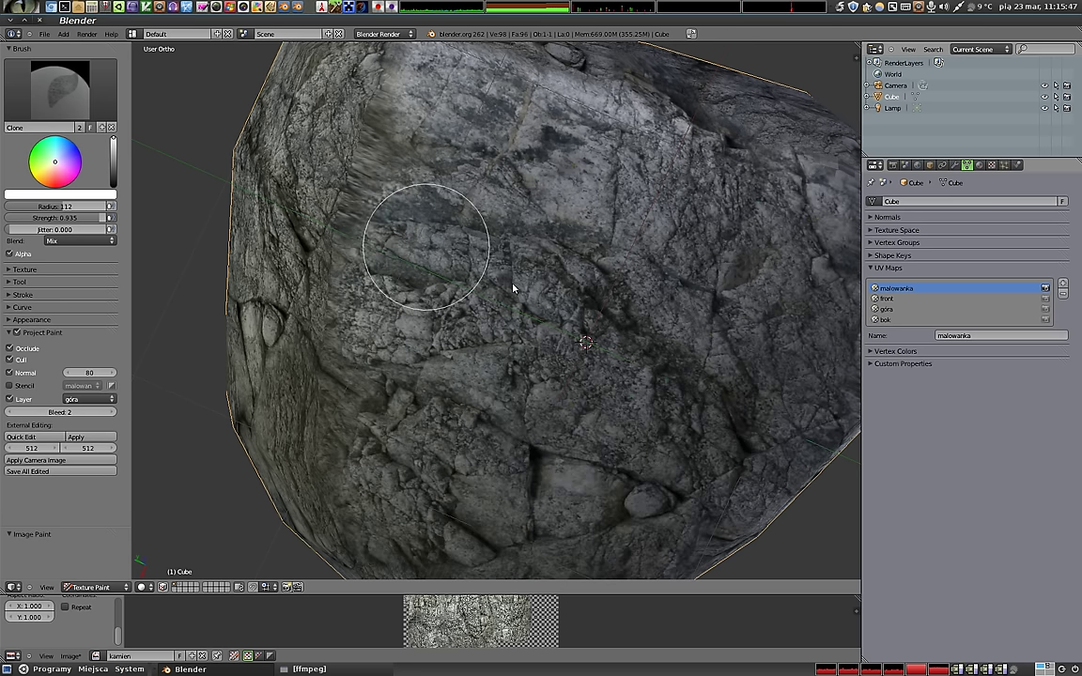
middle_click(623, 286)
middle_click(315, 368)
middle_click(571, 417)
click(543, 251)
middle_click(561, 182)
middle_click(699, 335)
click(596, 240)
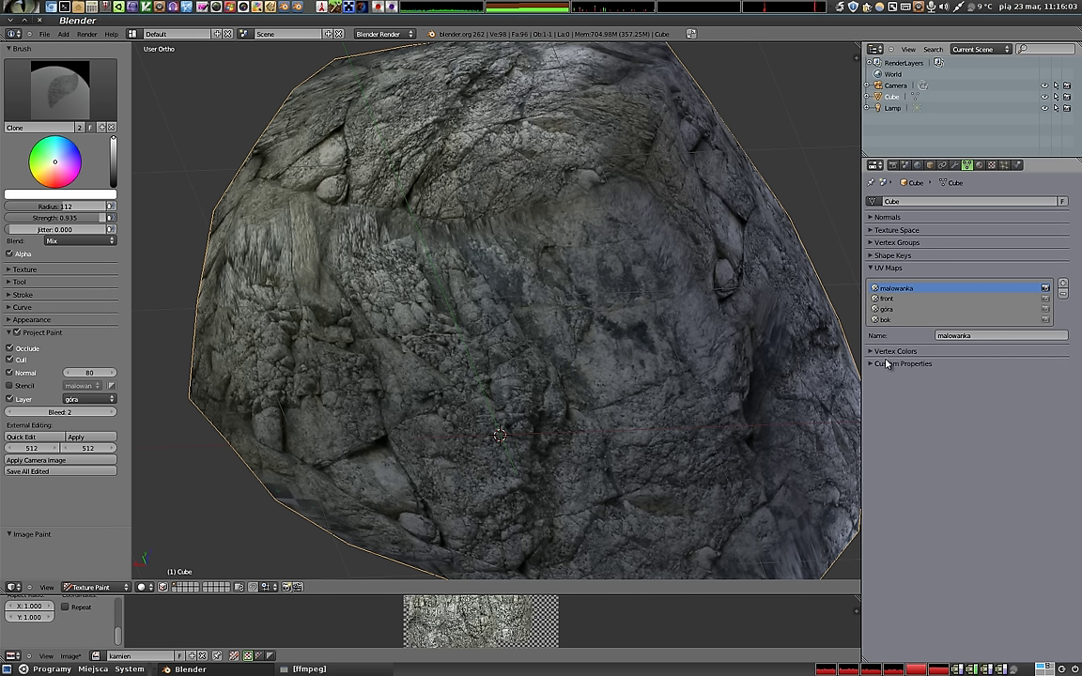
Add a new UV map named UVMap to the pebble, keeping malowanka active for Texture Paint.
click(1070, 289)
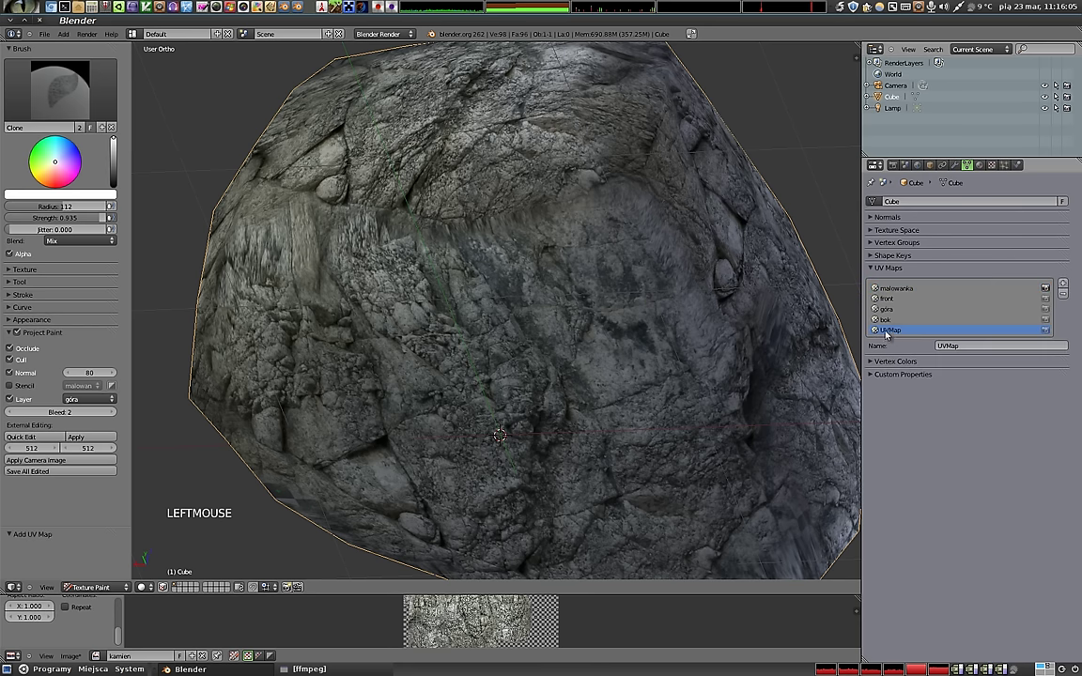
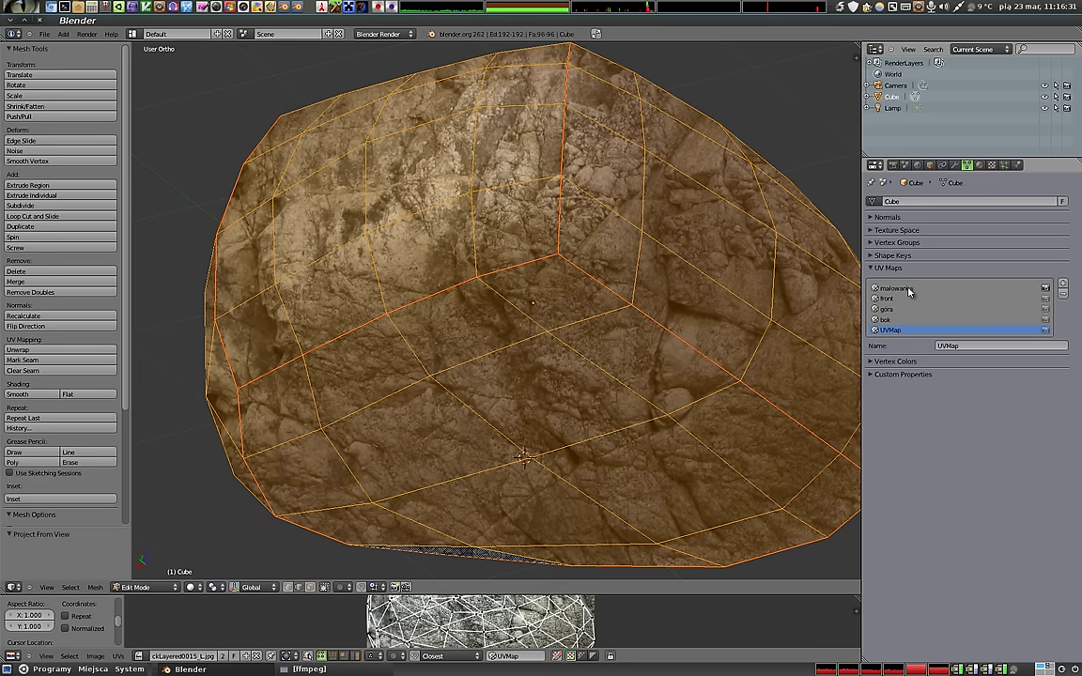
click(908, 292)
key(Tab)
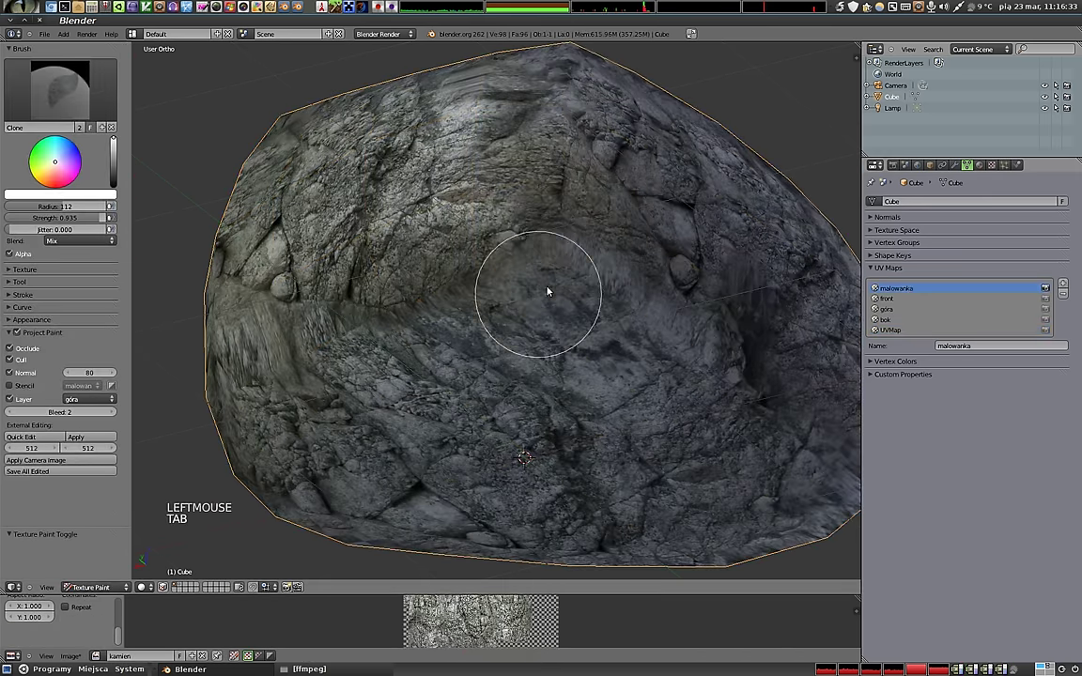
Clone rock detail over the pebble's blurry spots and smeared areas on two sides.
click(78, 401)
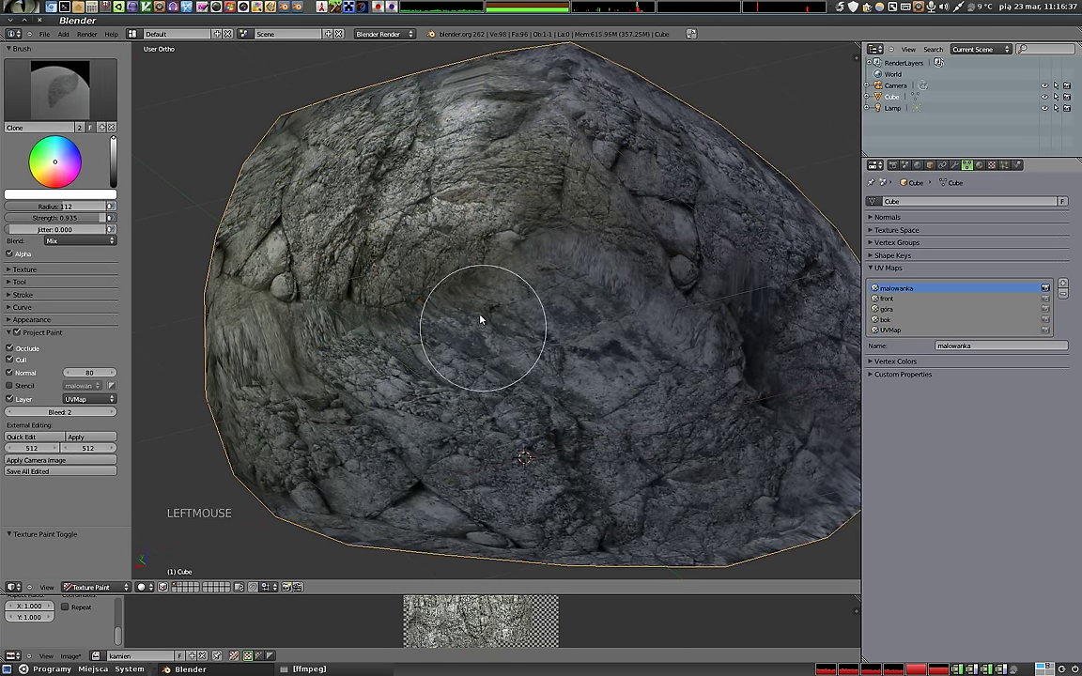
click(474, 249)
click(510, 245)
key(f)
click(561, 309)
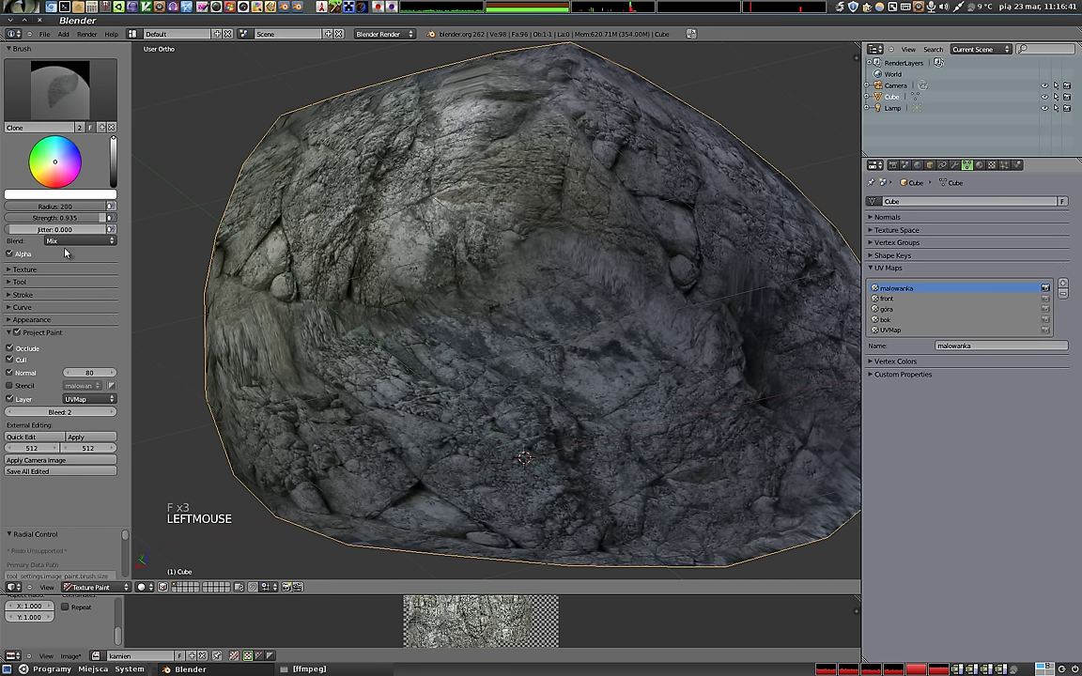
click(98, 217)
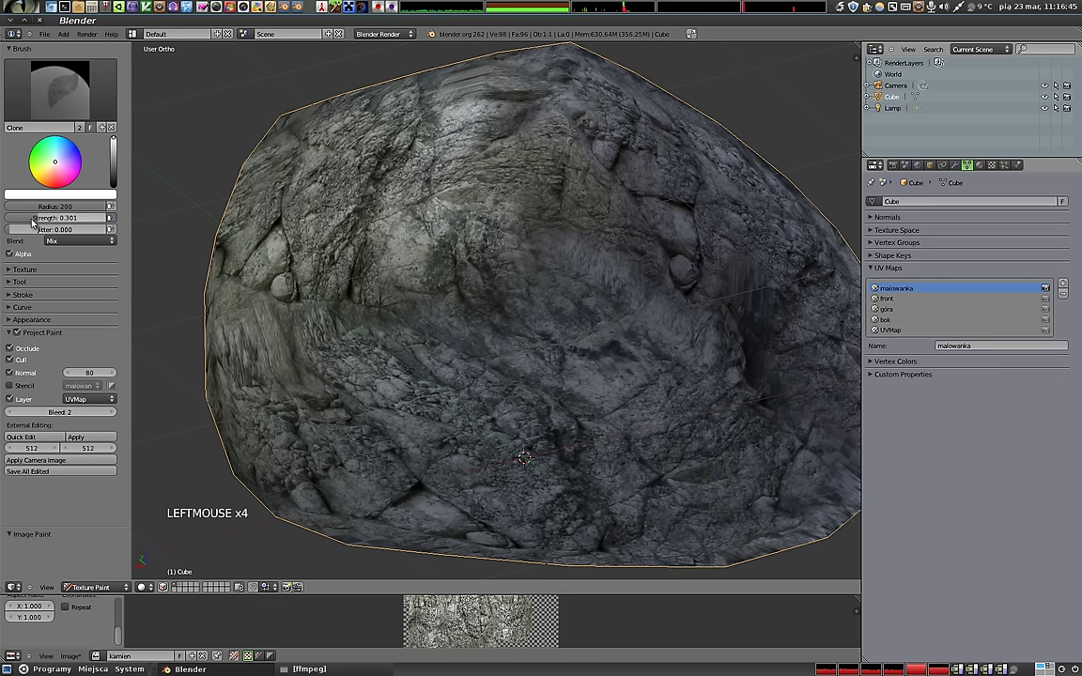
click(313, 307)
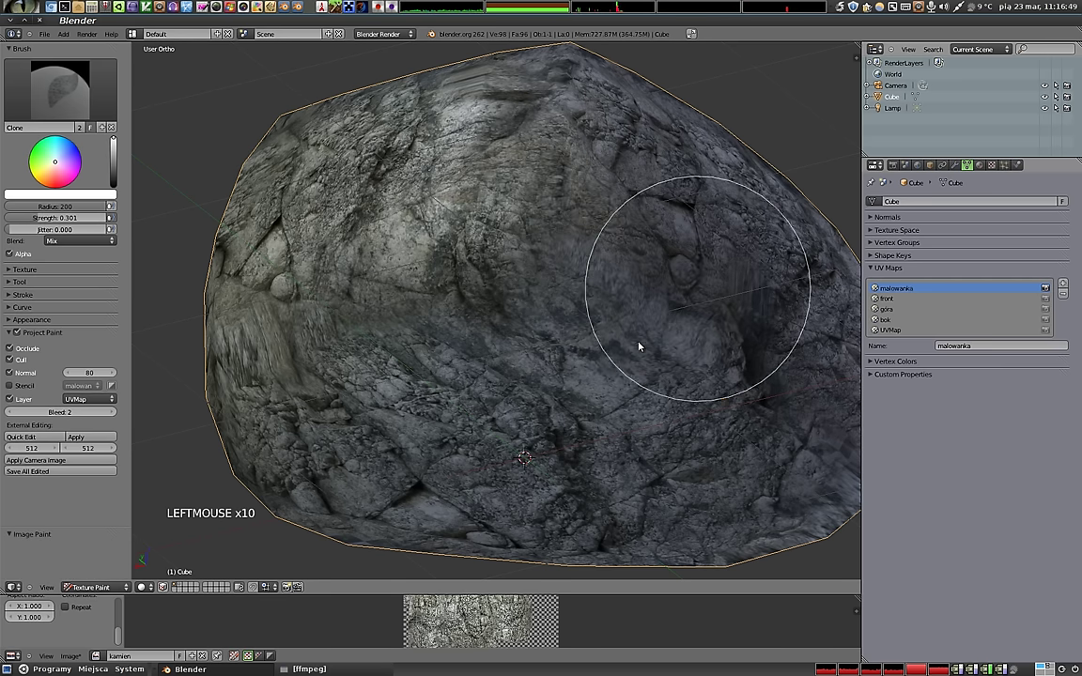
middle_click(521, 232)
click(524, 275)
click(484, 283)
click(483, 372)
Orbit and zoom around the pebble to inspect the whole painted surface.
middle_click(464, 199)
middle_click(672, 390)
middle_click(437, 244)
middle_click(654, 249)
middle_click(410, 329)
scroll(up, 3)
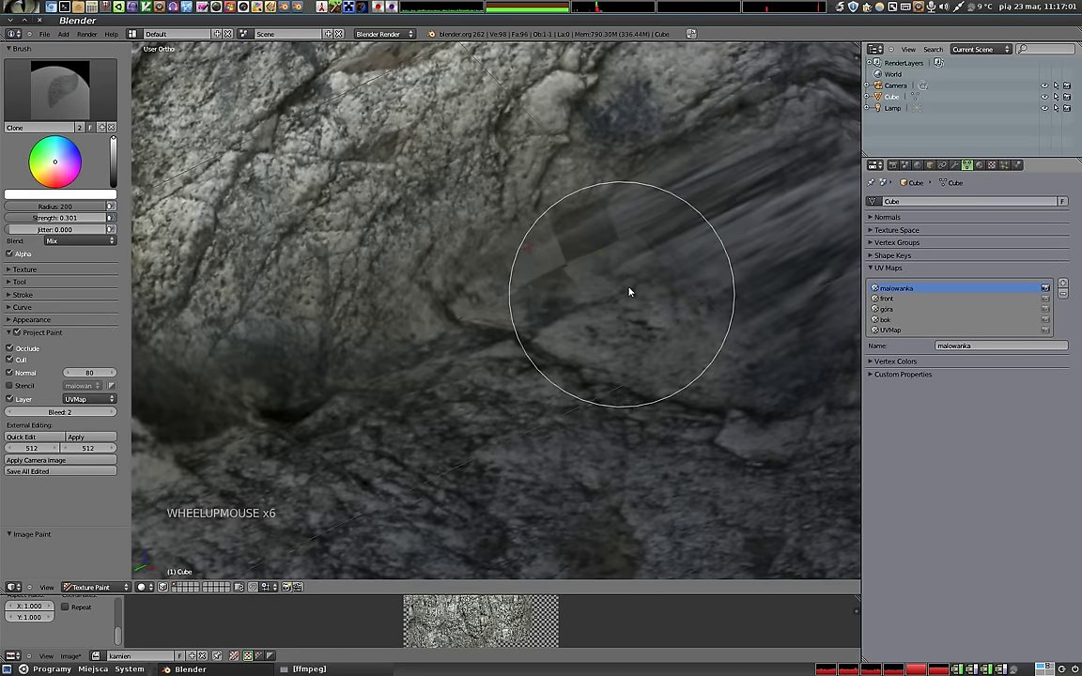
scroll(down, 3)
middle_click(517, 220)
scroll(down, 3)
middle_click(574, 260)
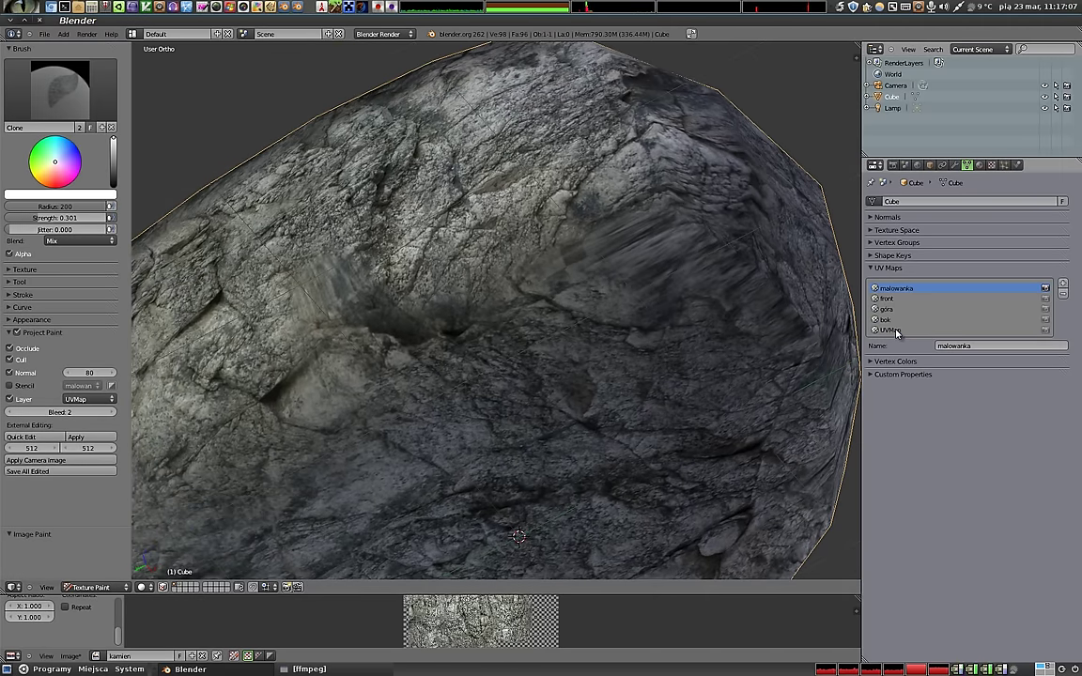
With the UVMap map active, clone rock detail across the pebble and over its smeared area.
click(901, 334)
key(Tab)
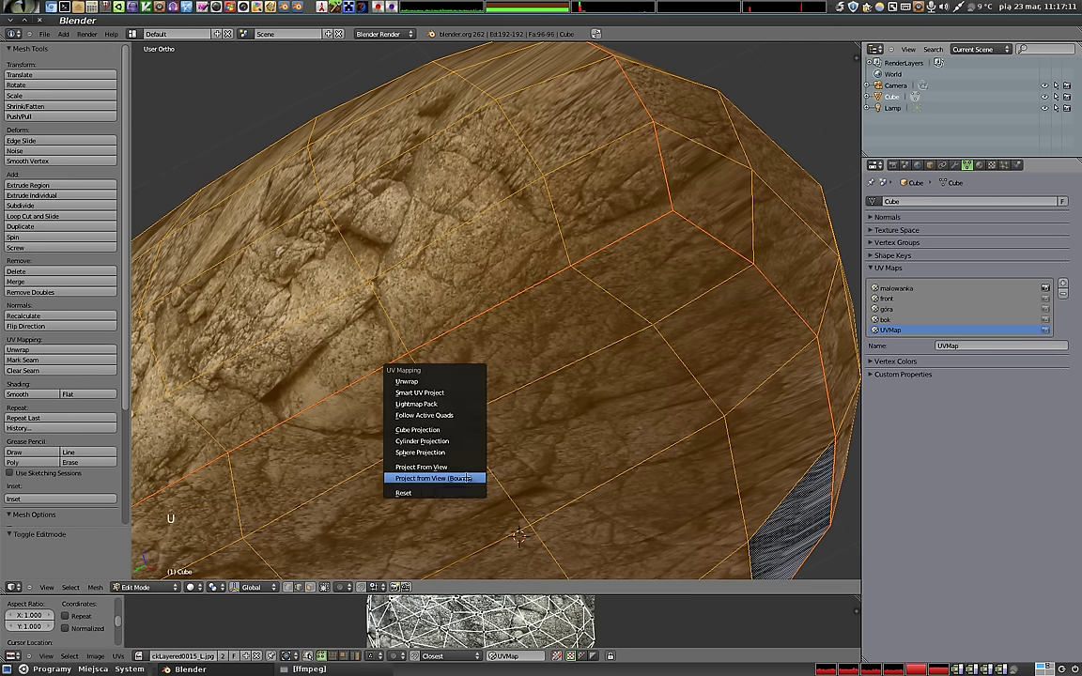
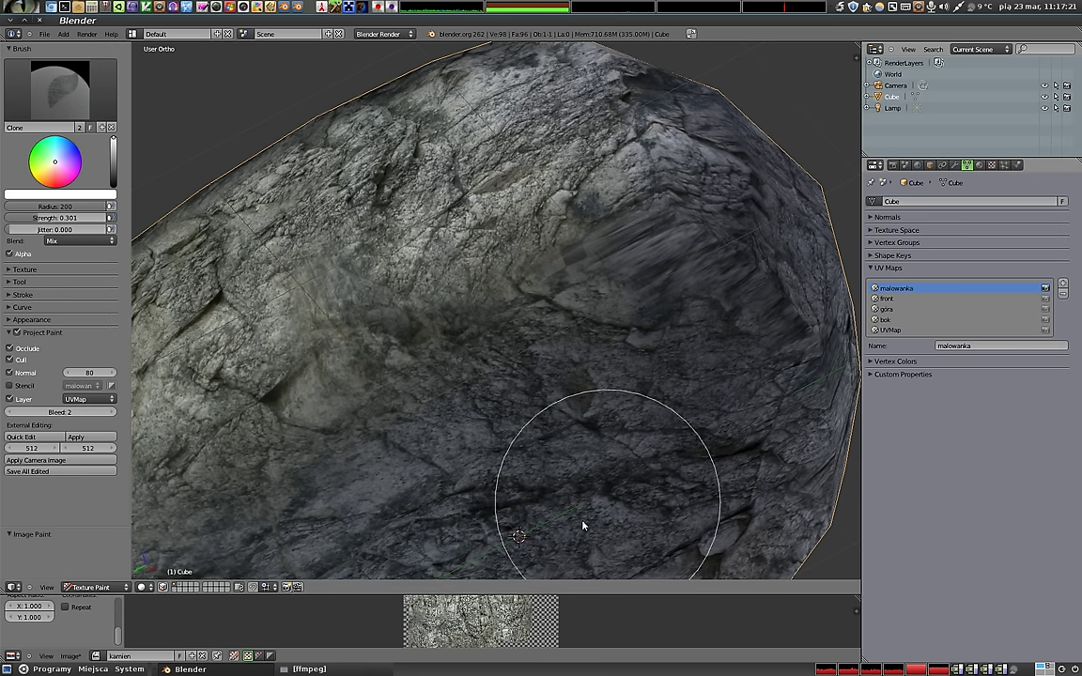
click(361, 370)
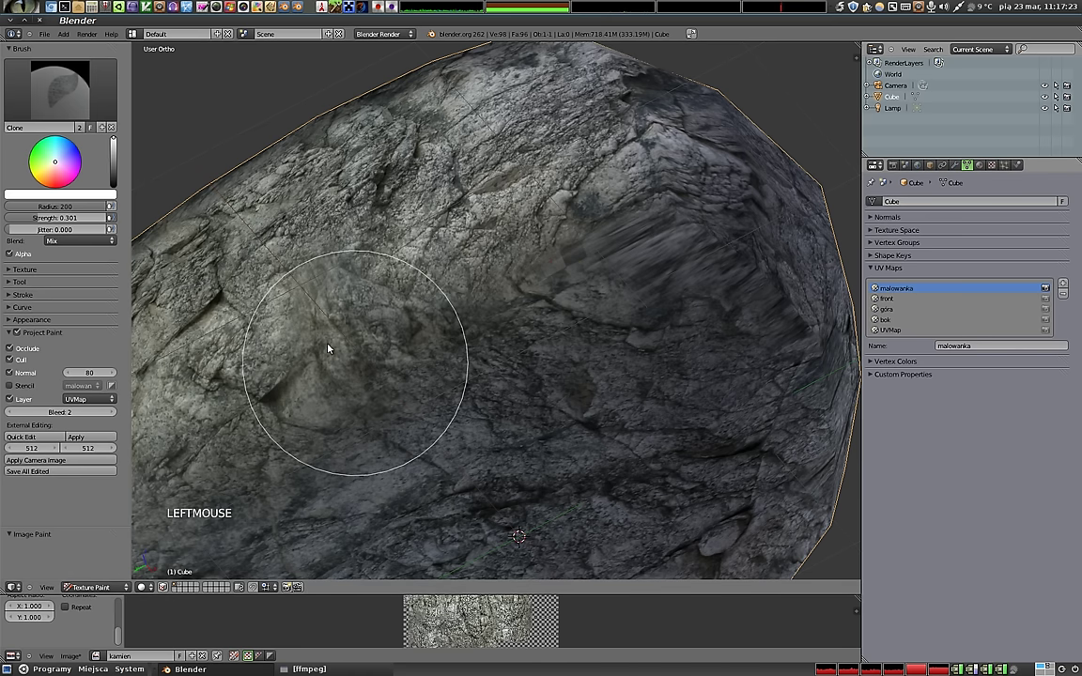
click(311, 398)
click(297, 425)
click(300, 411)
click(444, 328)
click(577, 280)
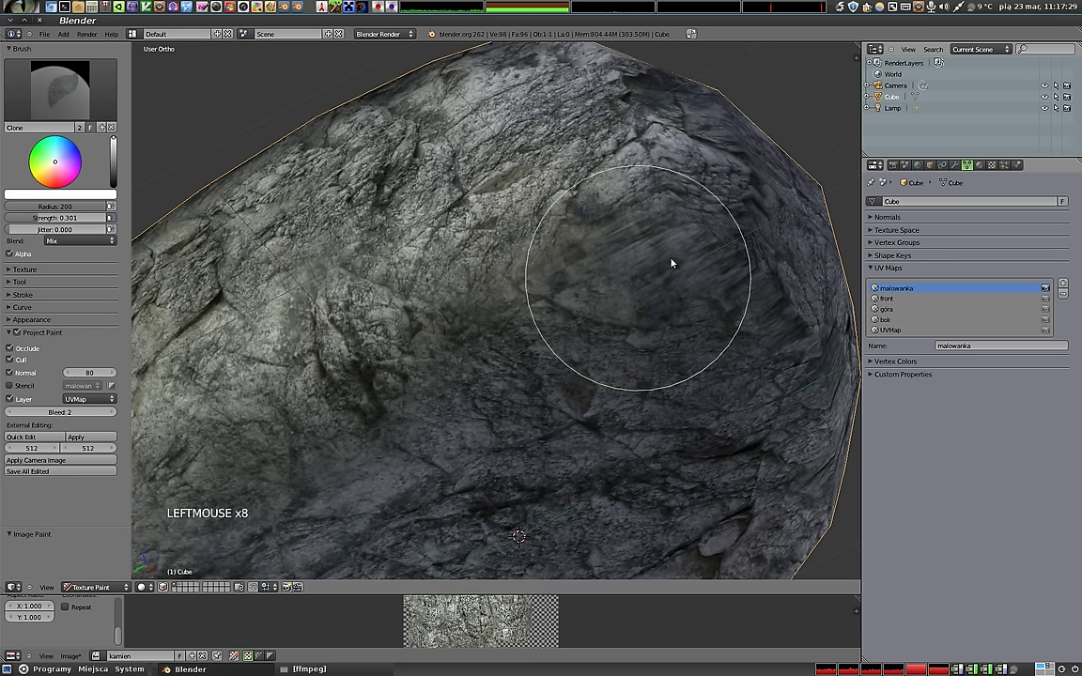
click(614, 284)
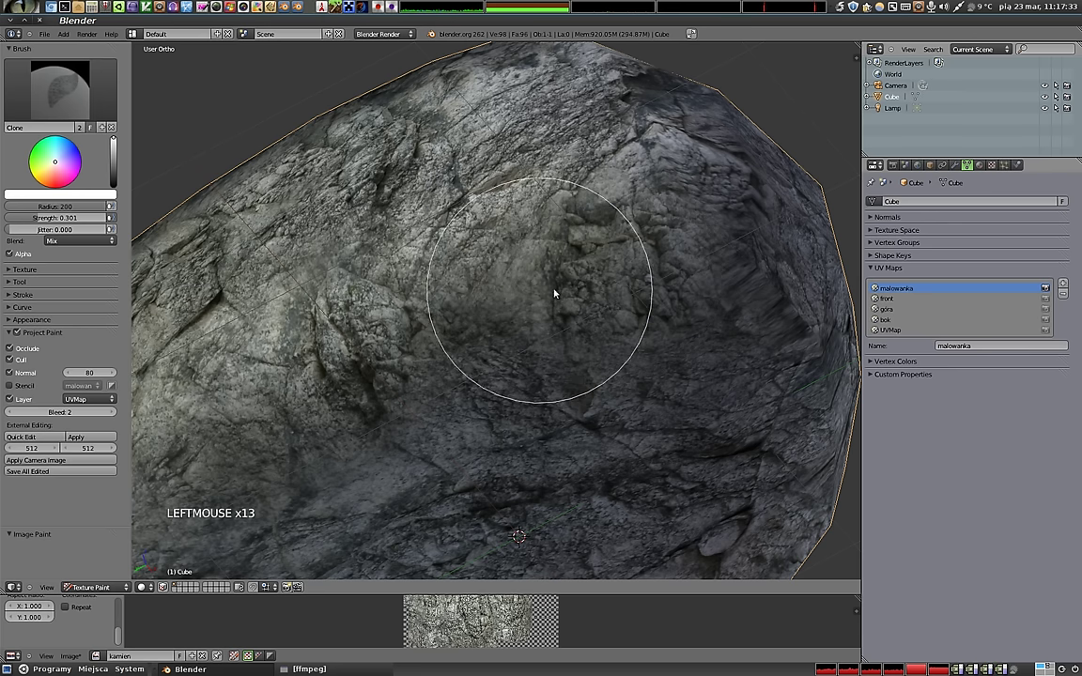
click(669, 268)
Orbit to another side of the pebble and clone rock detail there as well.
middle_click(531, 178)
middle_click(405, 280)
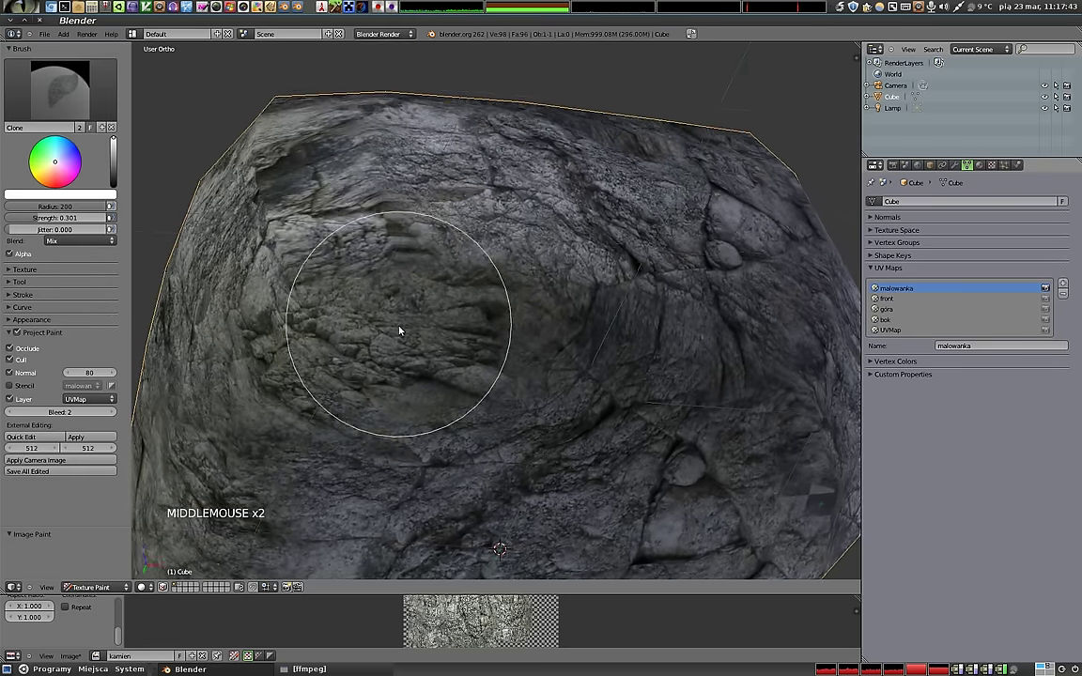
click(467, 348)
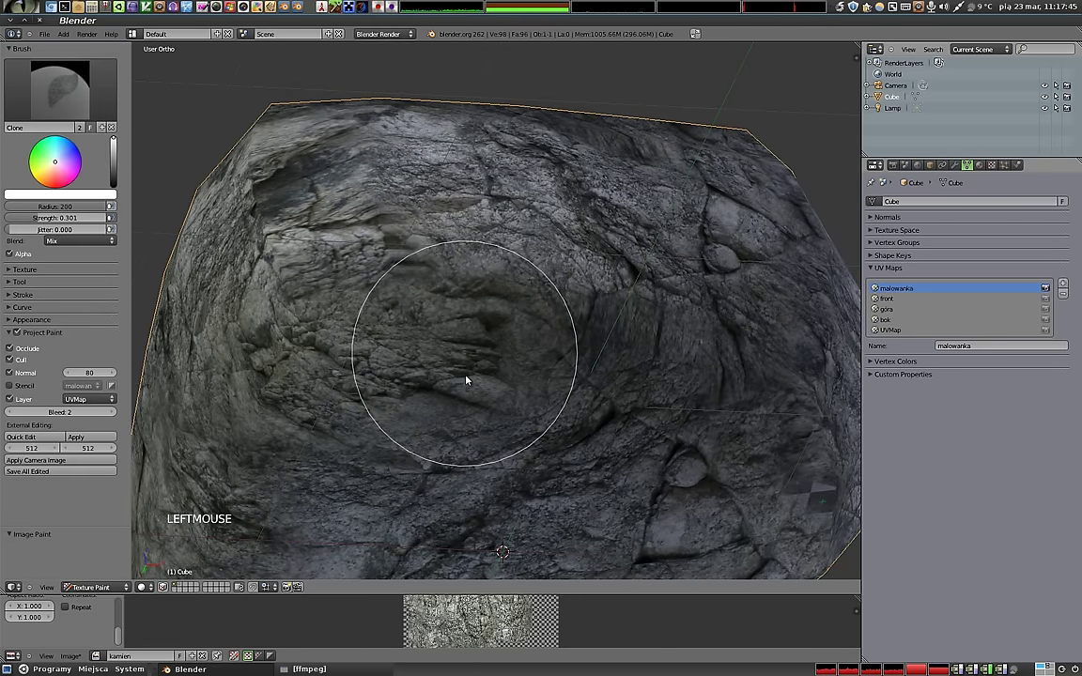
click(476, 379)
middle_click(475, 221)
middle_click(670, 414)
middle_click(599, 351)
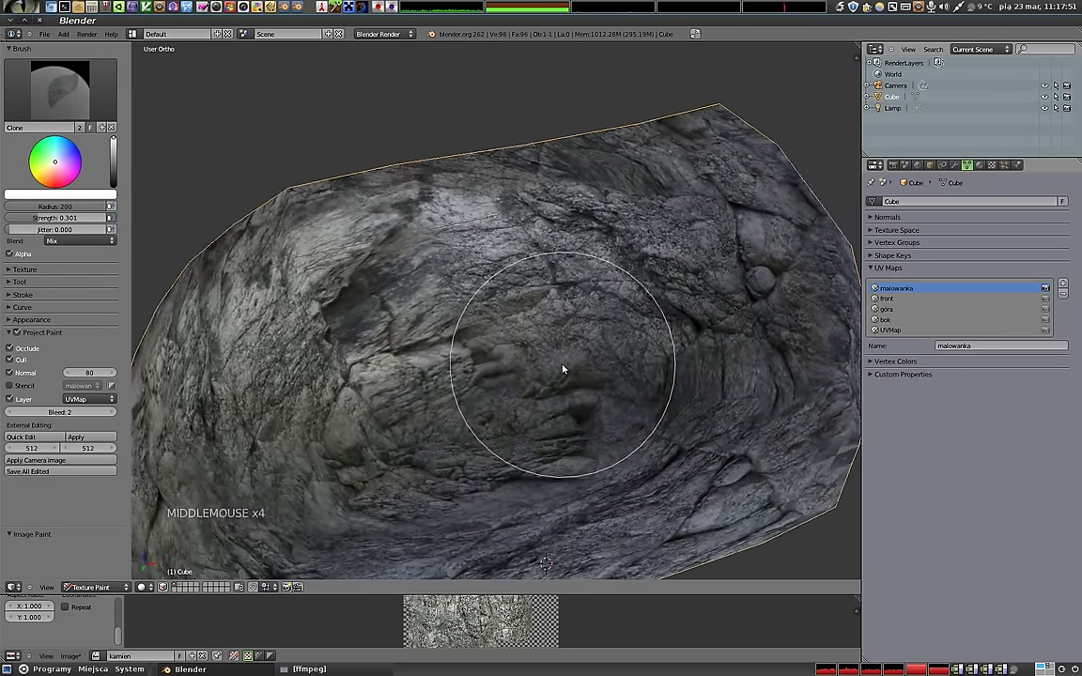
Re-project UVMap from the current view in Edit Mode, then make malowanka active again.
click(902, 336)
key(Tab)
key(u)
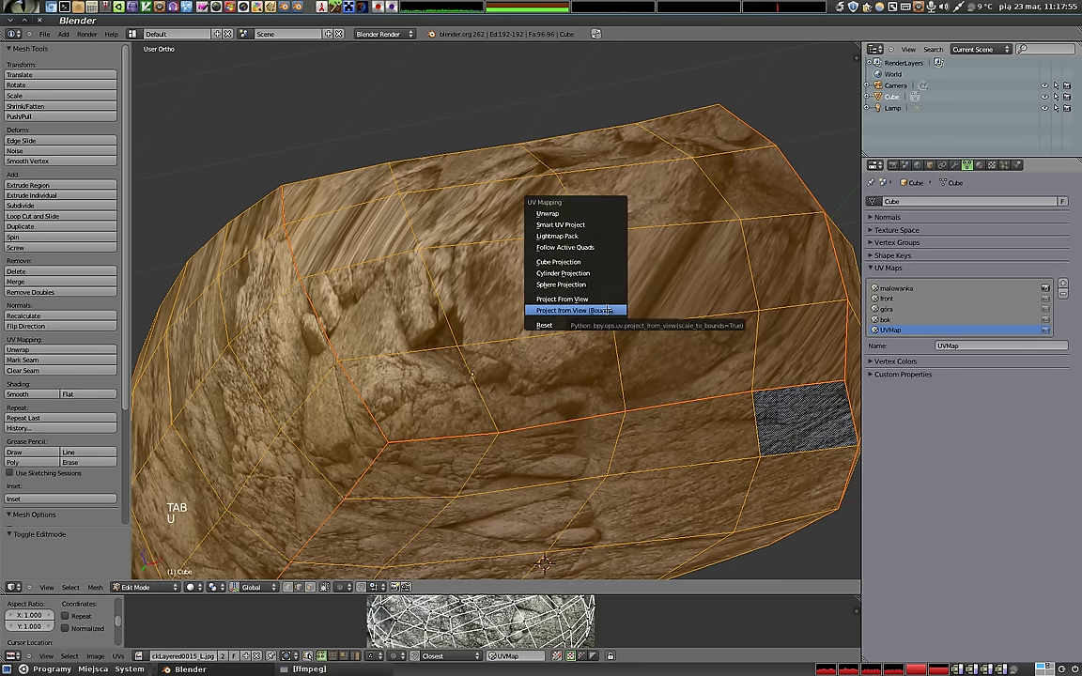
key(Tab)
click(902, 290)
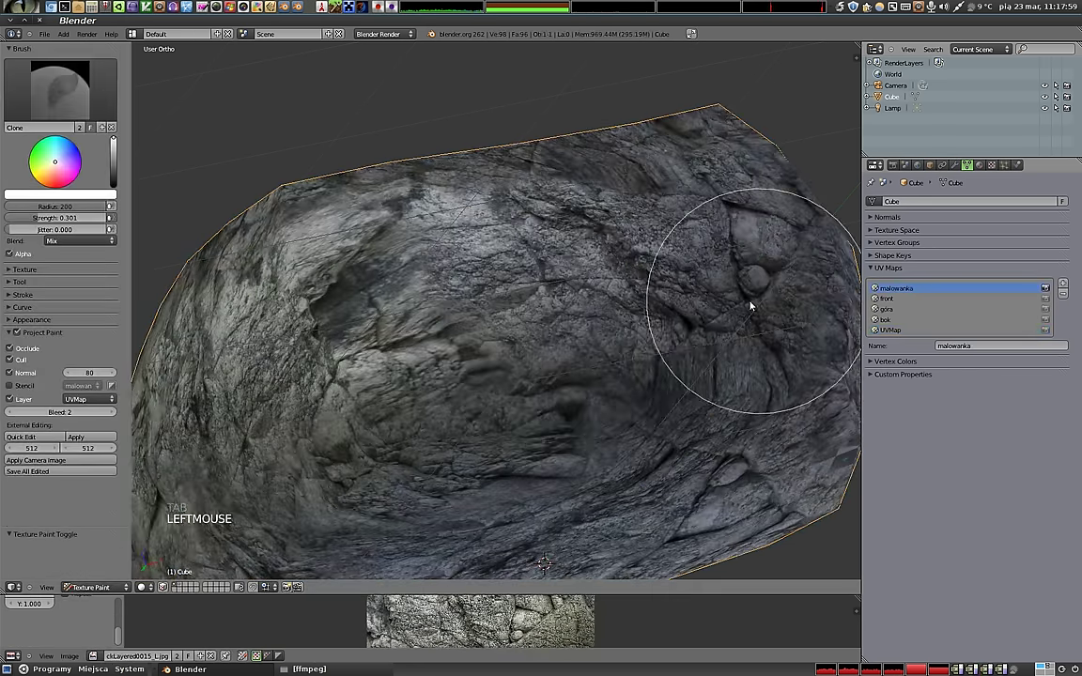
Clone more rock detail onto the pebble surface from the re-projected photo, orbiting between strokes.
click(415, 357)
click(395, 348)
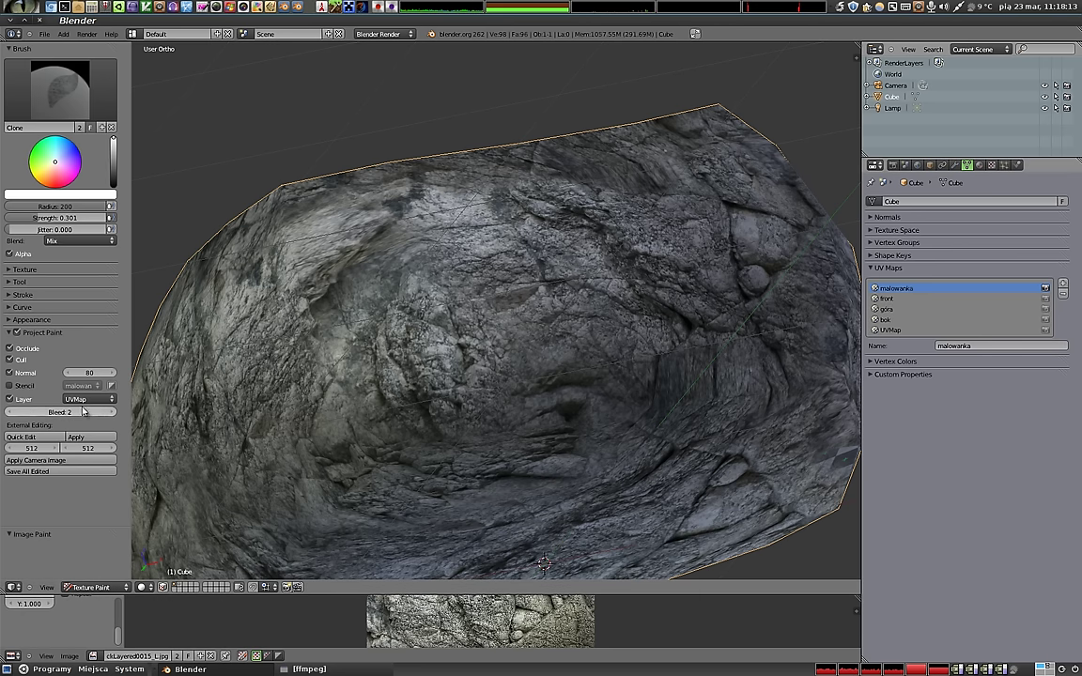
click(84, 399)
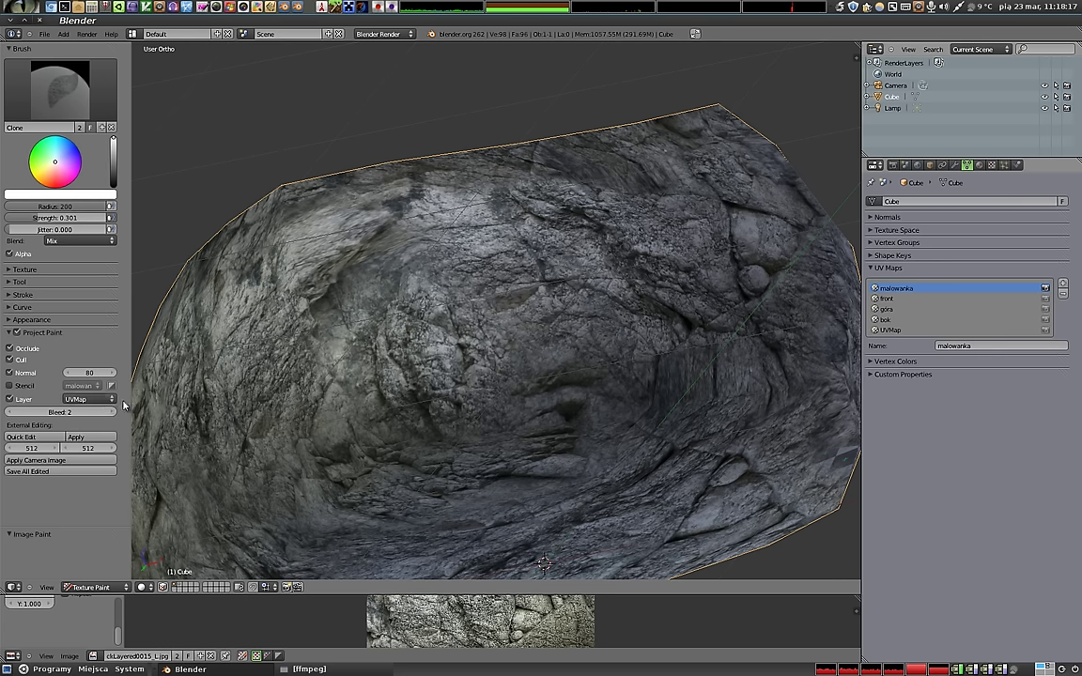
click(125, 400)
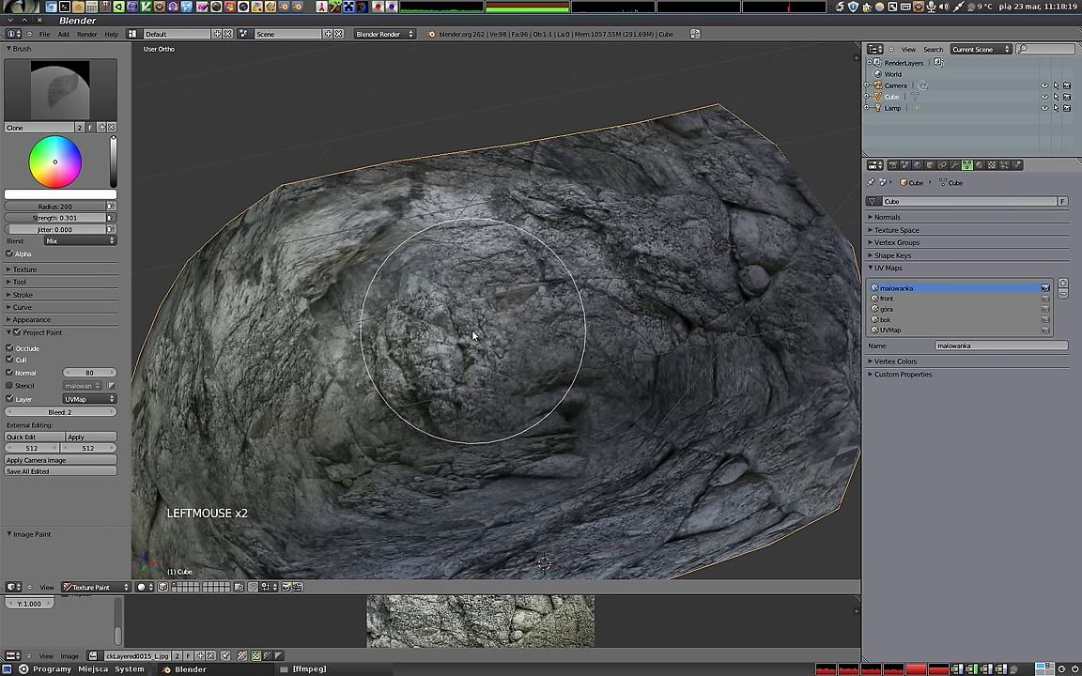
click(577, 400)
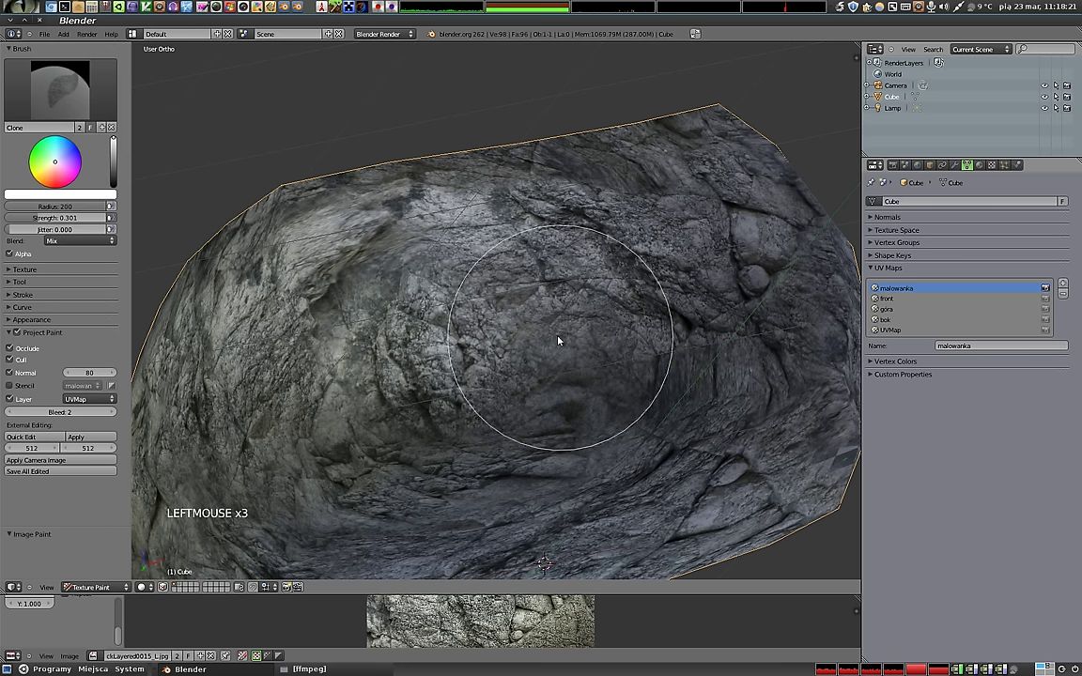
middle_click(543, 304)
click(466, 413)
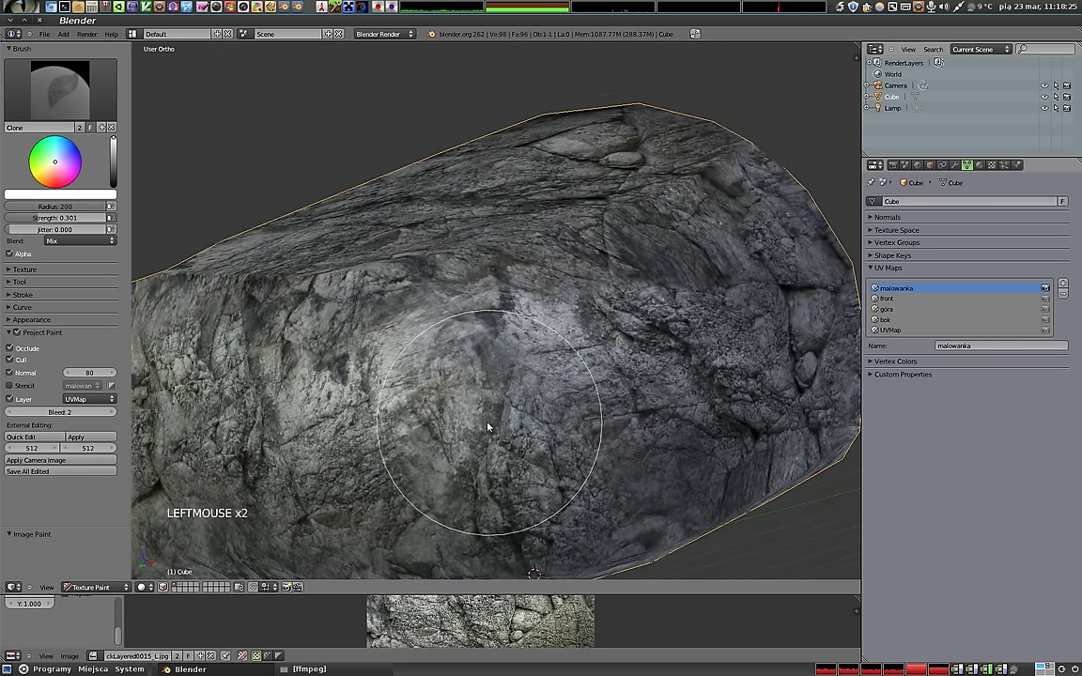
middle_click(377, 335)
middle_click(441, 389)
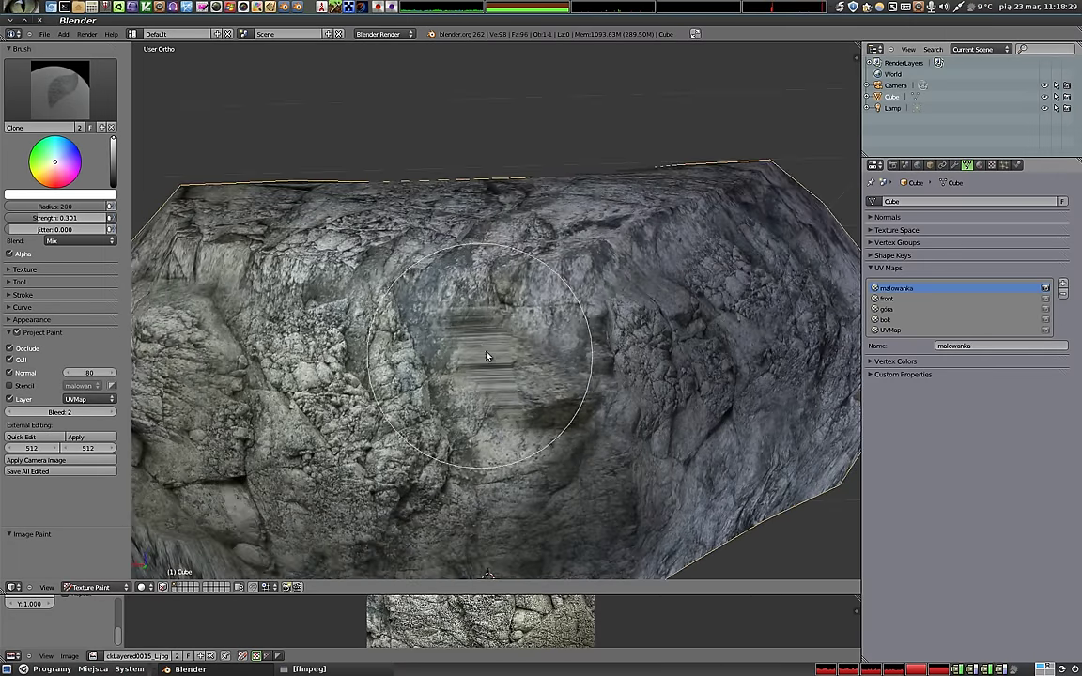
click(898, 336)
Re-project UVMap from the current view again and switch back to painting on malowanka.
key(Tab)
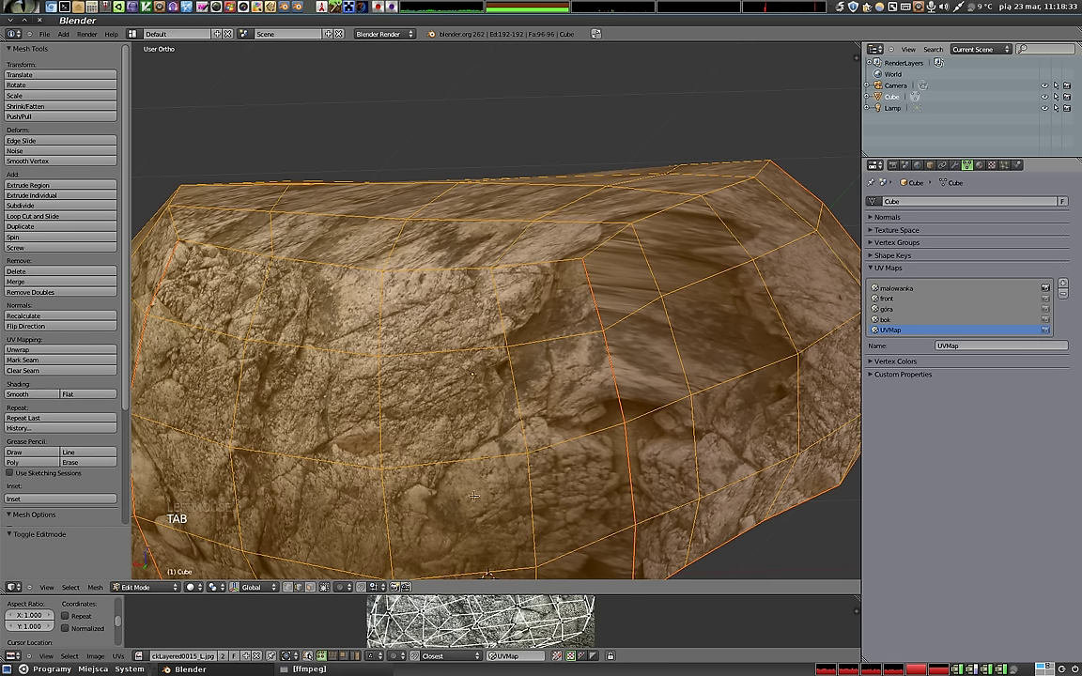
key(u)
key(Tab)
click(906, 290)
click(481, 365)
Clone rock detail onto the pebble, then orbit around it to find the next area to cover.
click(505, 350)
click(503, 386)
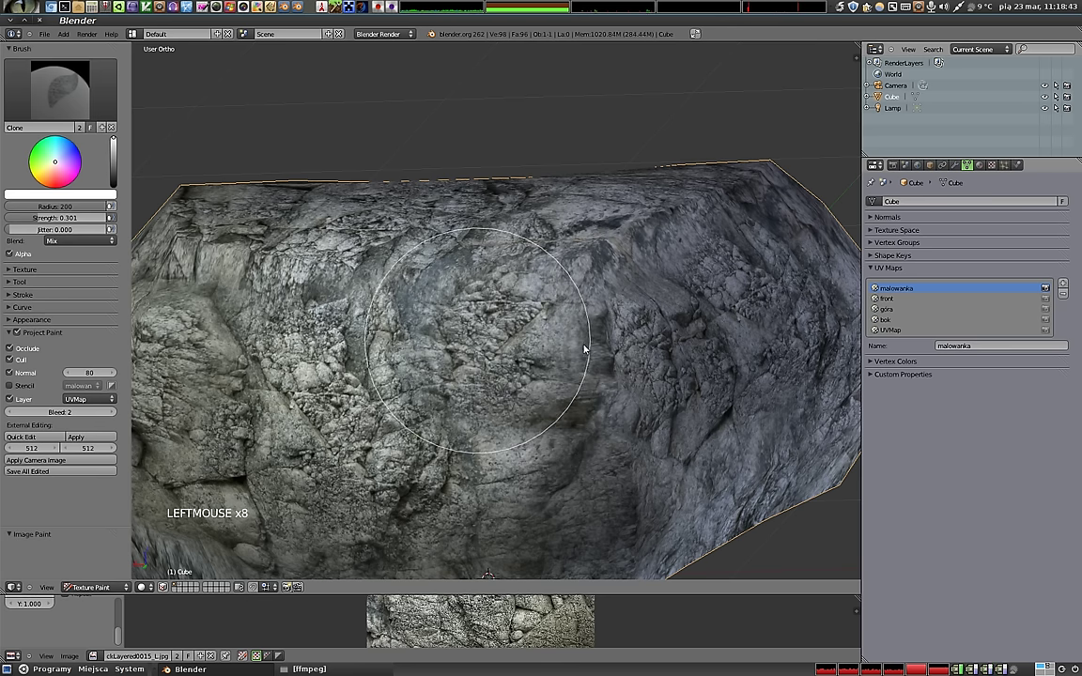
middle_click(662, 353)
middle_click(530, 391)
middle_click(602, 386)
middle_click(670, 433)
middle_click(458, 281)
scroll(up, 3)
scroll(down, 3)
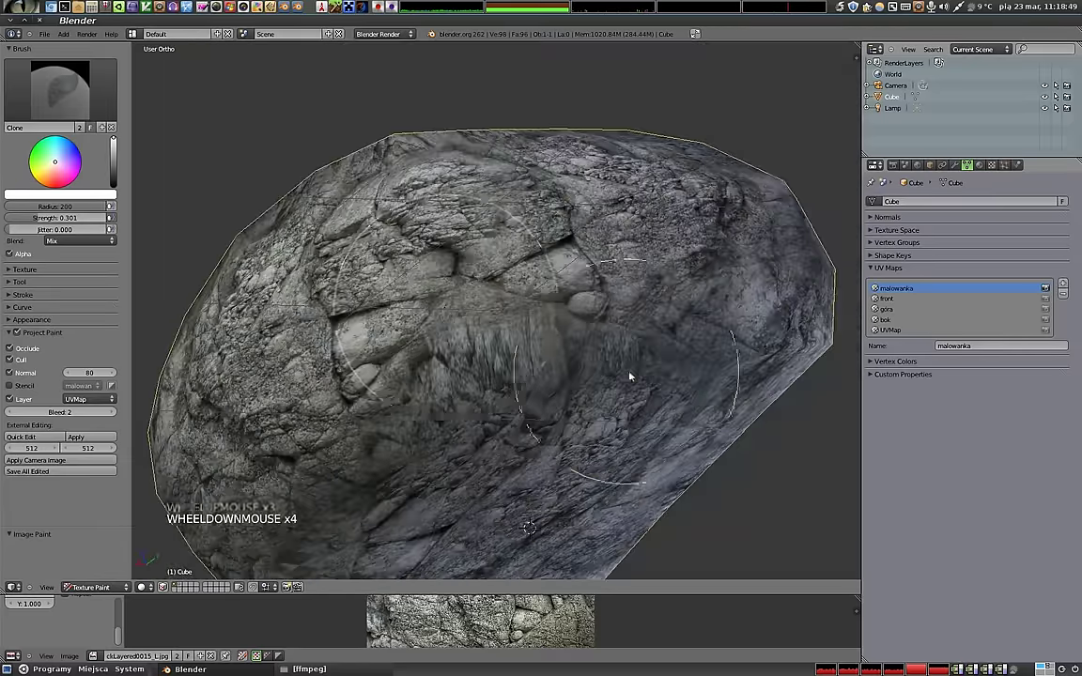
middle_click(437, 317)
middle_click(588, 394)
middle_click(422, 287)
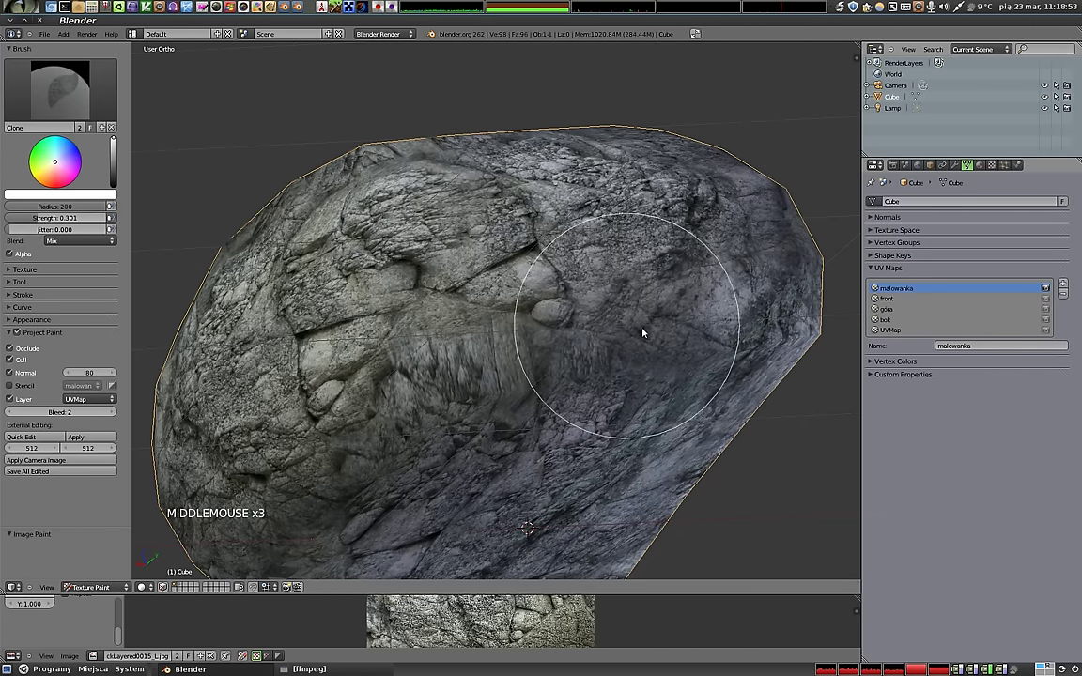
Re-project UVMap from this new viewing angle and return to malowanka for painting.
key(Tab)
click(896, 334)
key(u)
key(Tab)
click(902, 292)
Clone grey rock detail over a patch of the pebble with a series of strokes.
click(468, 330)
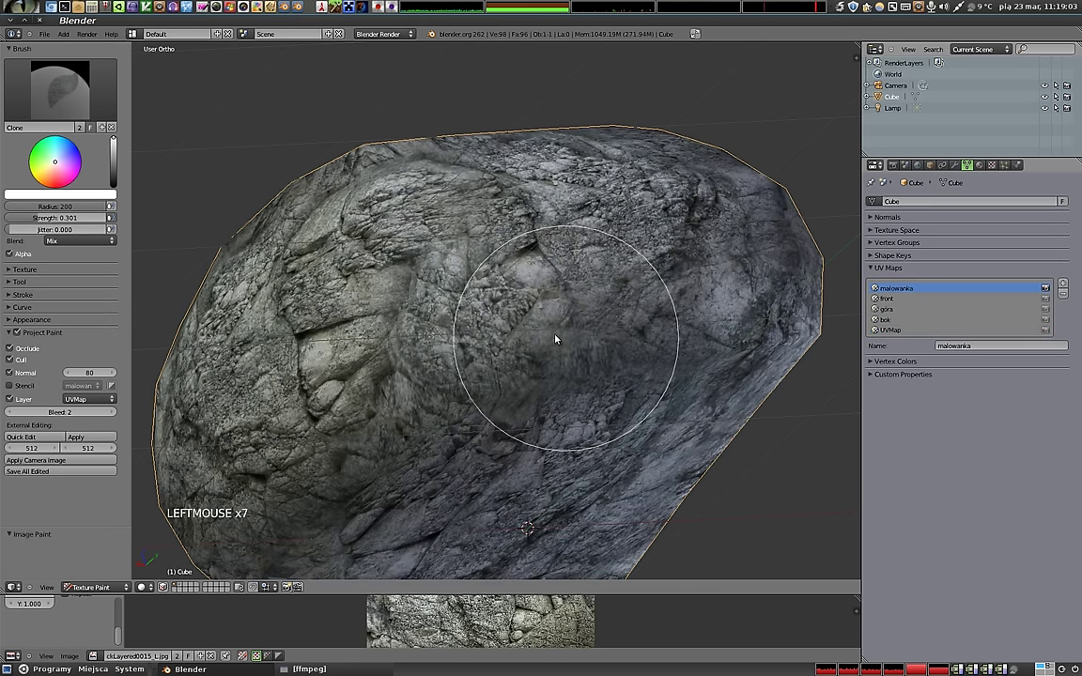
click(585, 331)
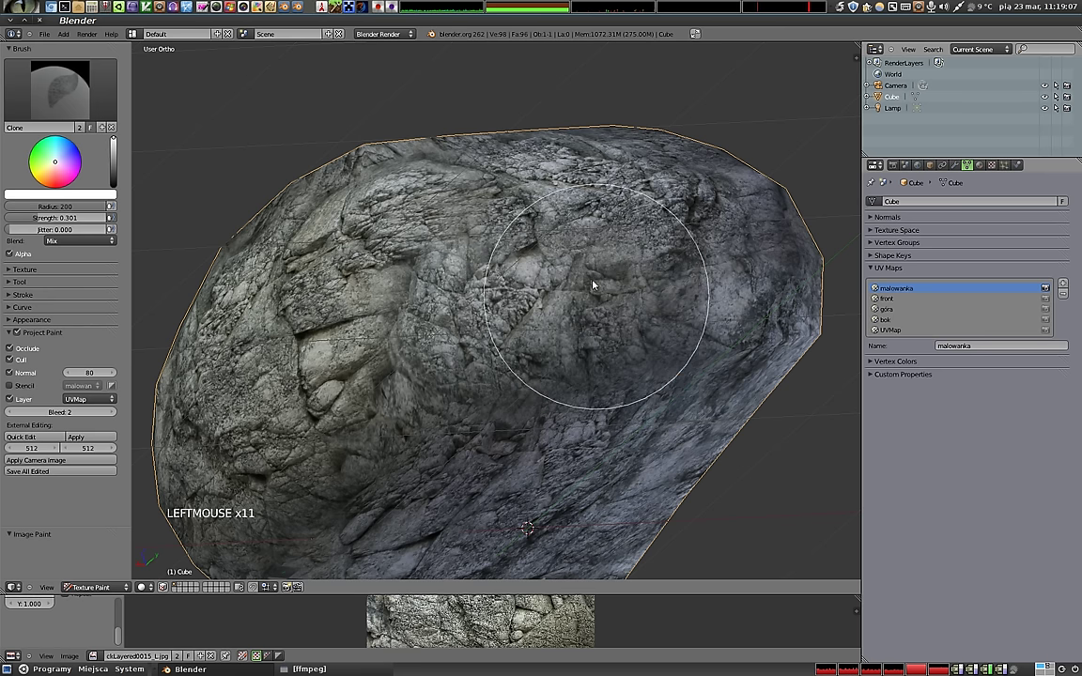
click(409, 324)
click(393, 324)
click(405, 317)
click(375, 334)
click(388, 324)
click(492, 207)
click(539, 280)
Orbit all around the pebble inspecting the texture and clone a few final strokes.
middle_click(511, 205)
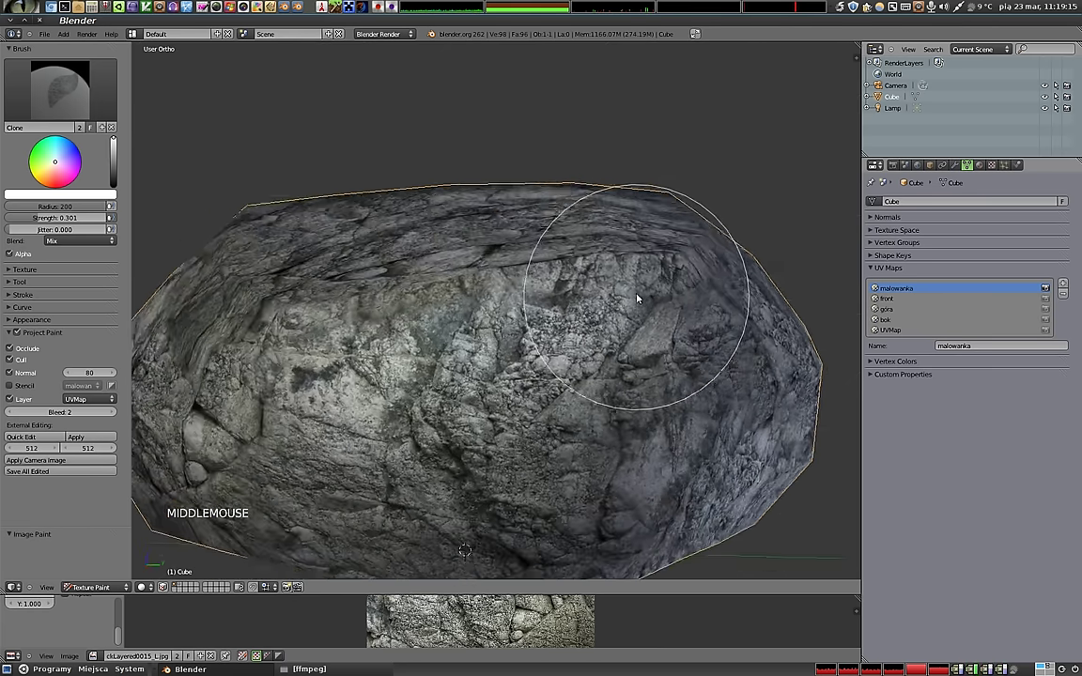
middle_click(593, 413)
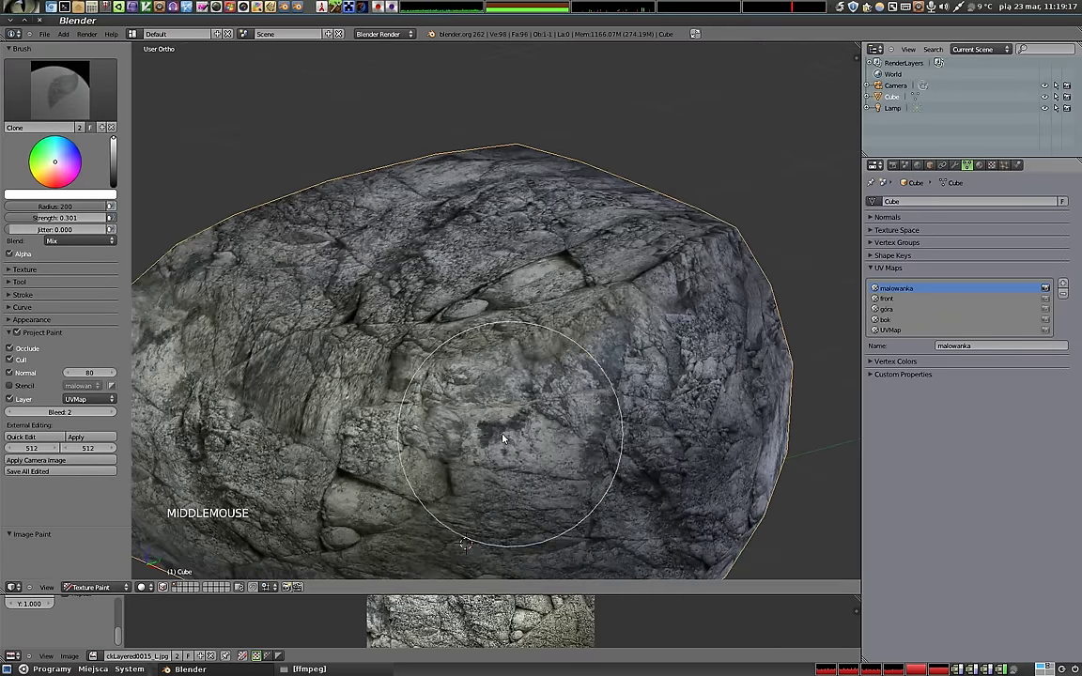
middle_click(499, 426)
middle_click(344, 430)
middle_click(497, 450)
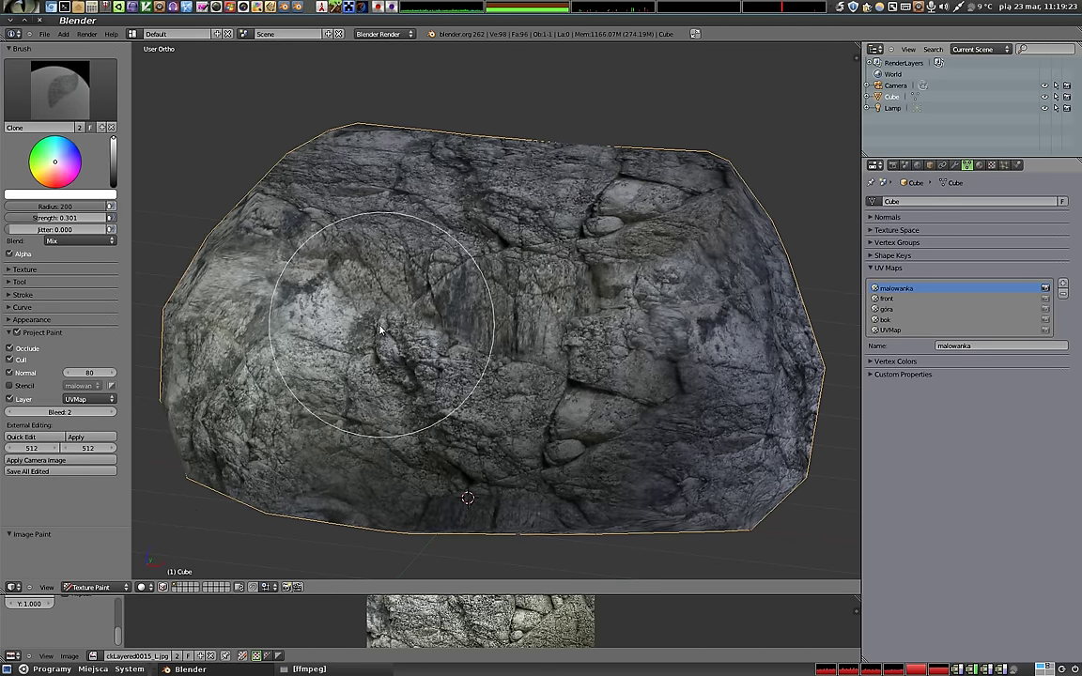
middle_click(439, 405)
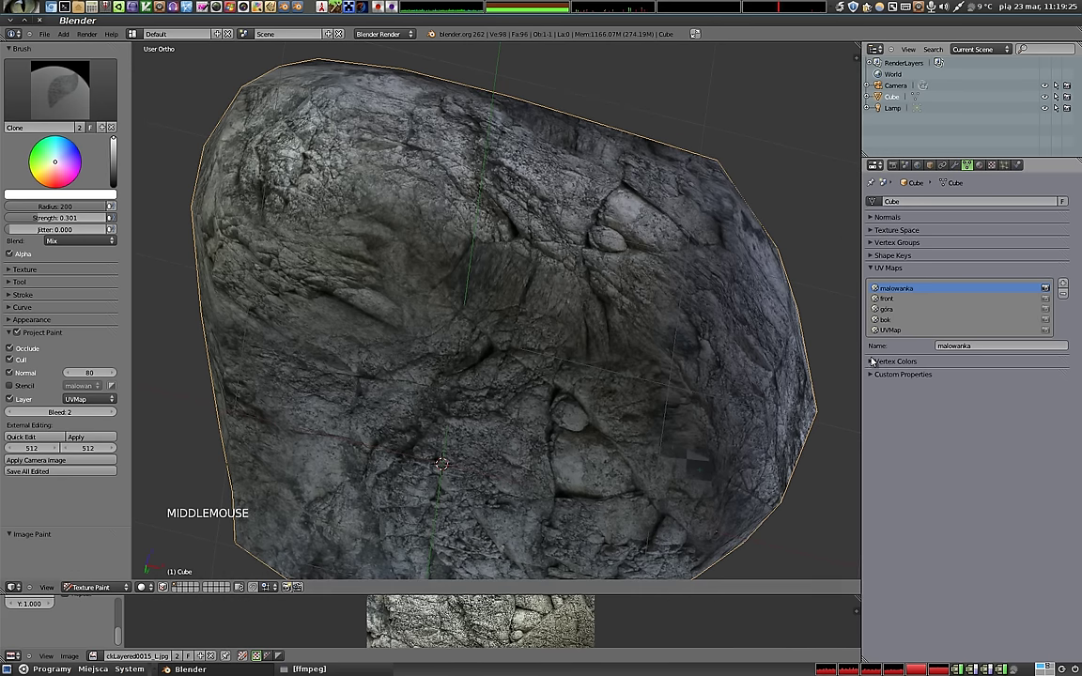
middle_click(311, 222)
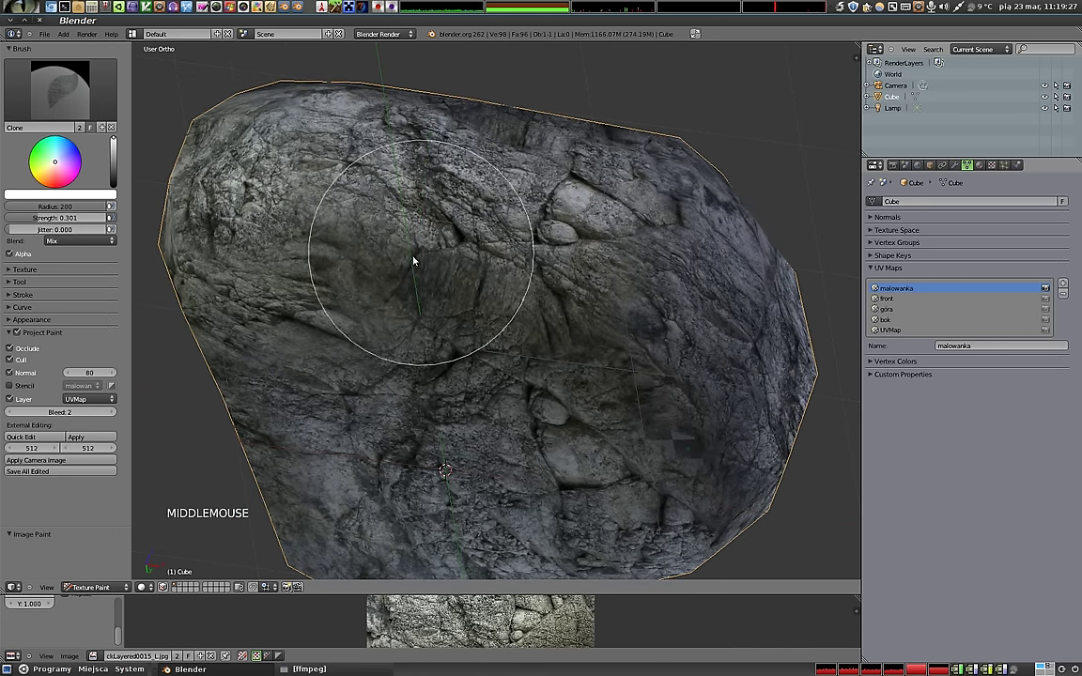
middle_click(449, 250)
middle_click(643, 424)
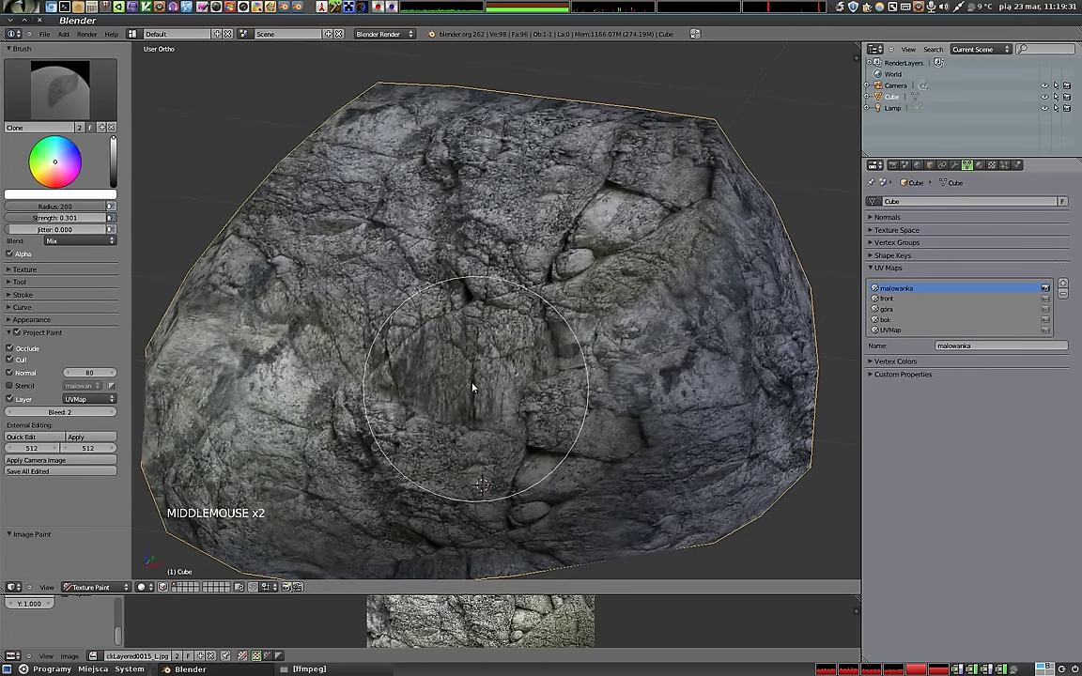
middle_click(502, 438)
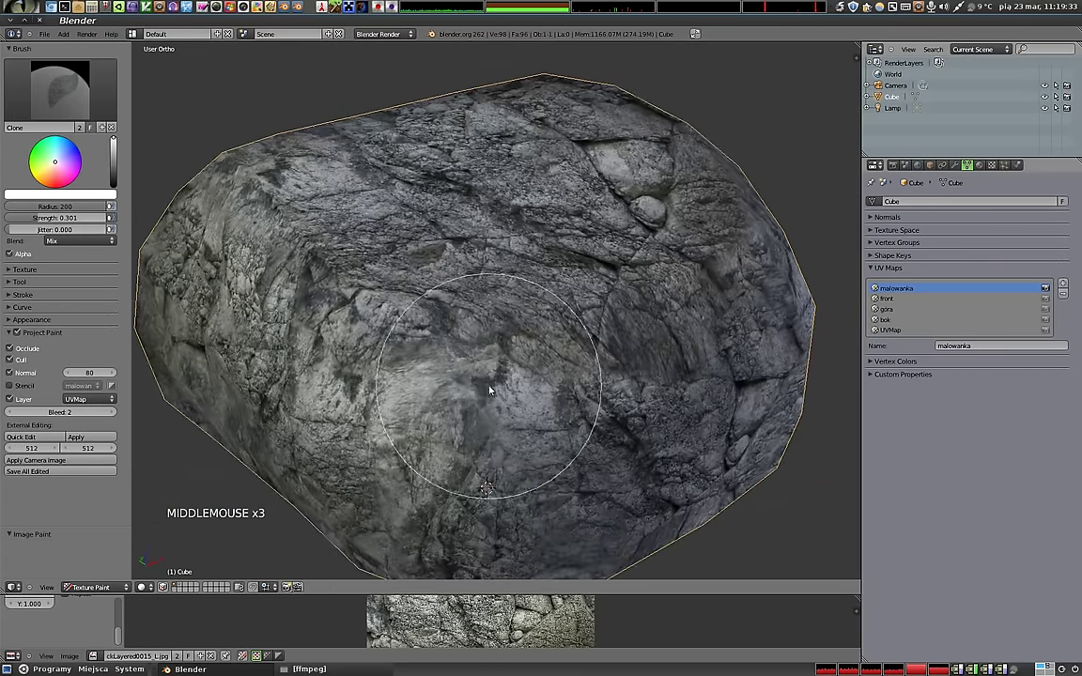
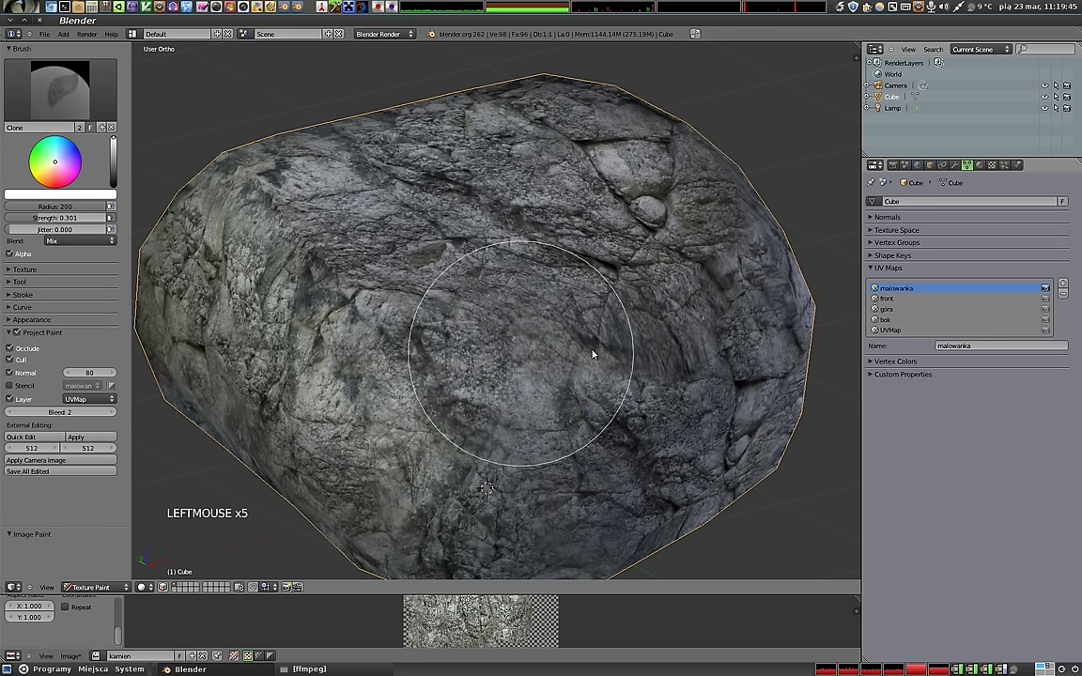
middle_click(532, 405)
middle_click(536, 385)
click(484, 330)
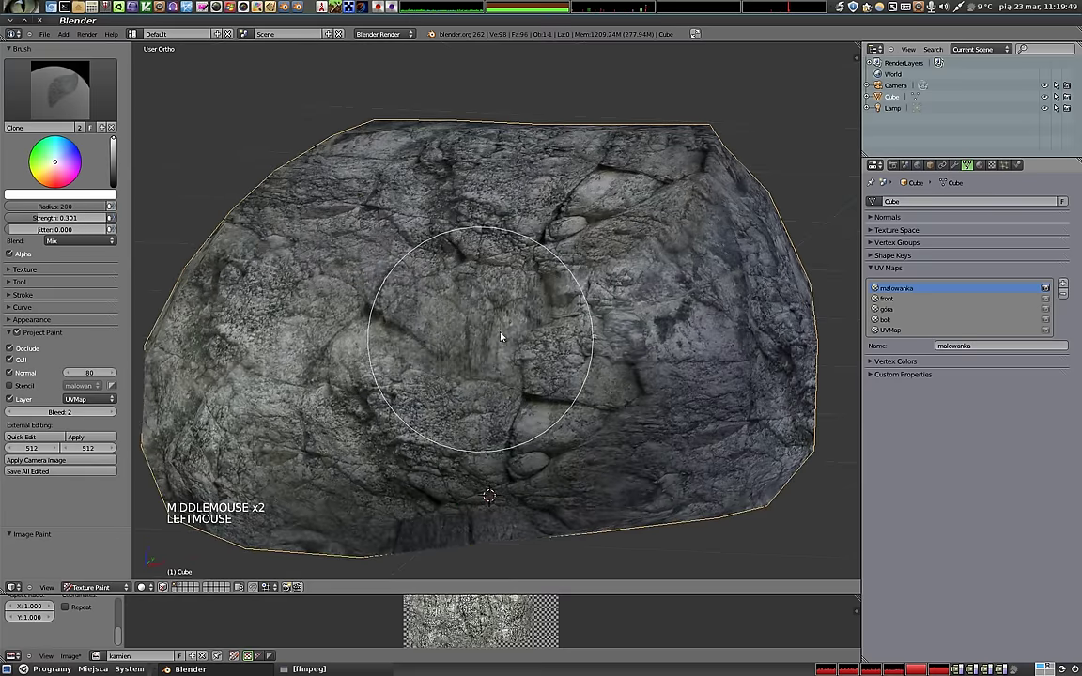
click(499, 350)
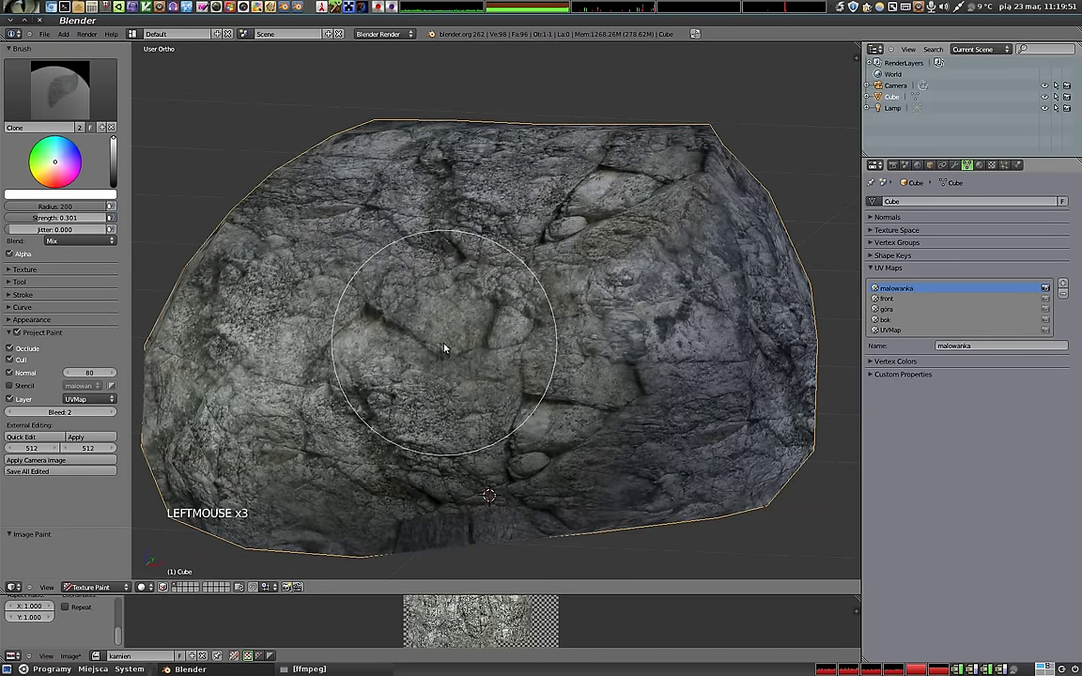
middle_click(580, 403)
scroll(down, 3)
middle_click(497, 371)
middle_click(508, 395)
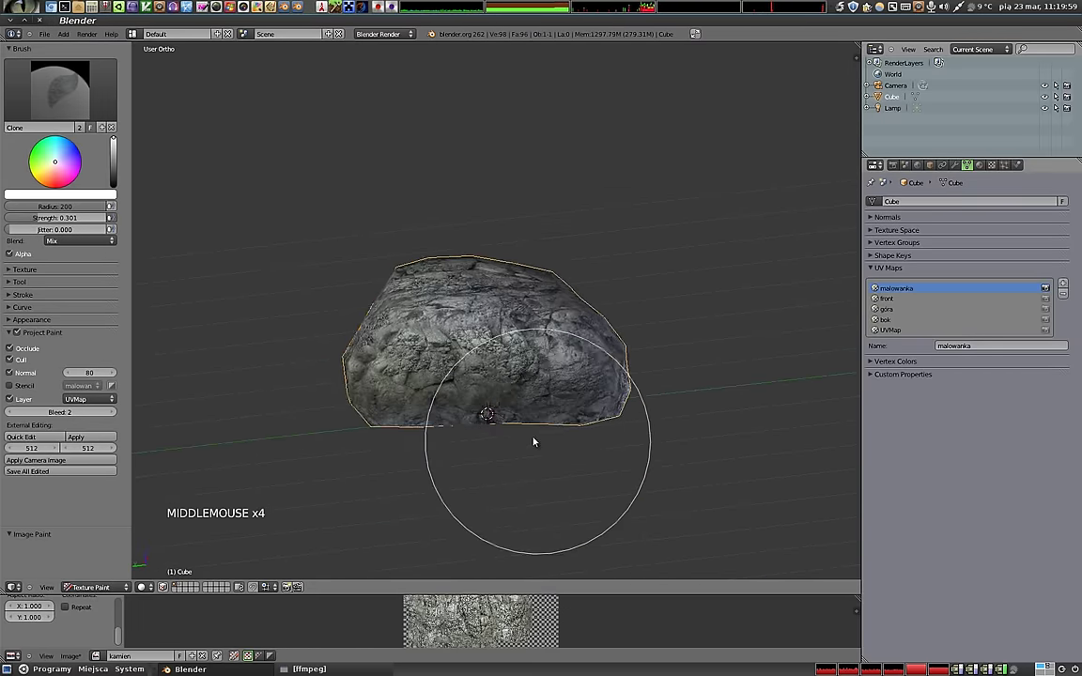
Enlarge the UV/Image Editor and compare the source rock photo with the painted malowanka texture.
key(Tab)
key(Tab)
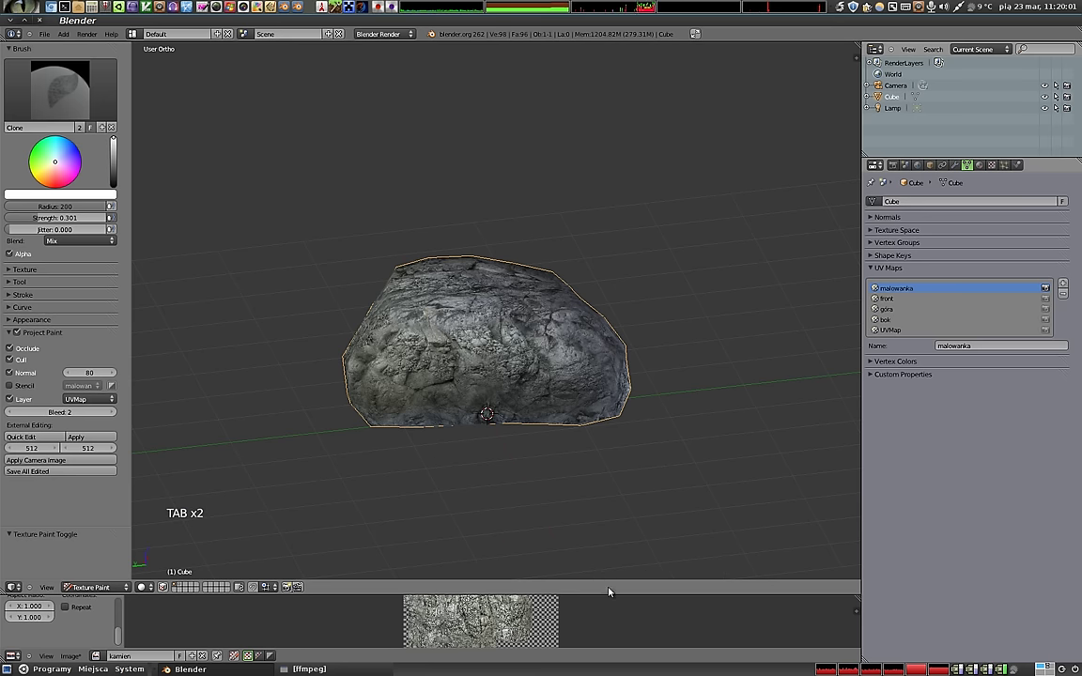
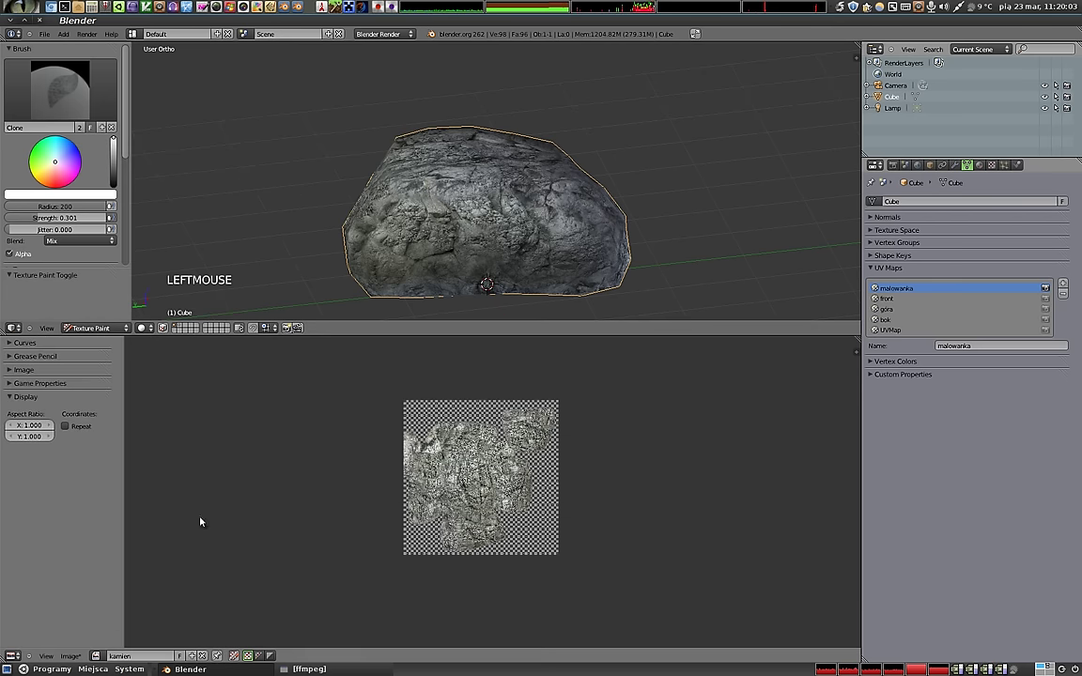
click(106, 661)
scroll(up, 3)
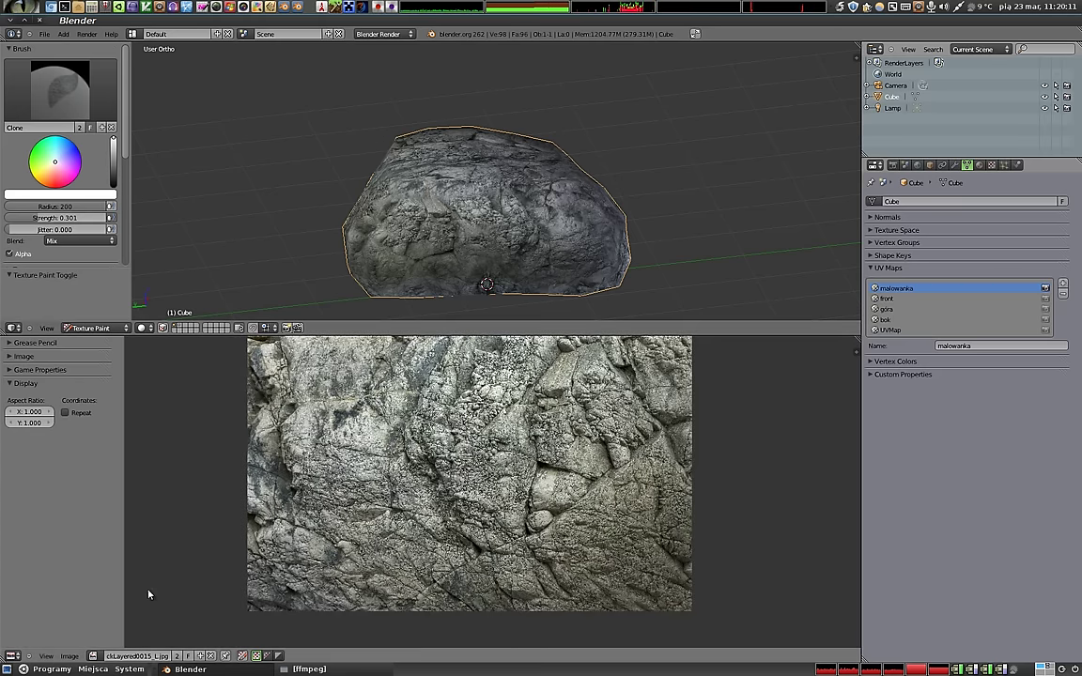
key(Tab)
key(Tab)
Orbit the pebble to look over the painted rock texture from several angles.
middle_click(531, 209)
middle_click(463, 214)
middle_click(604, 245)
middle_click(536, 139)
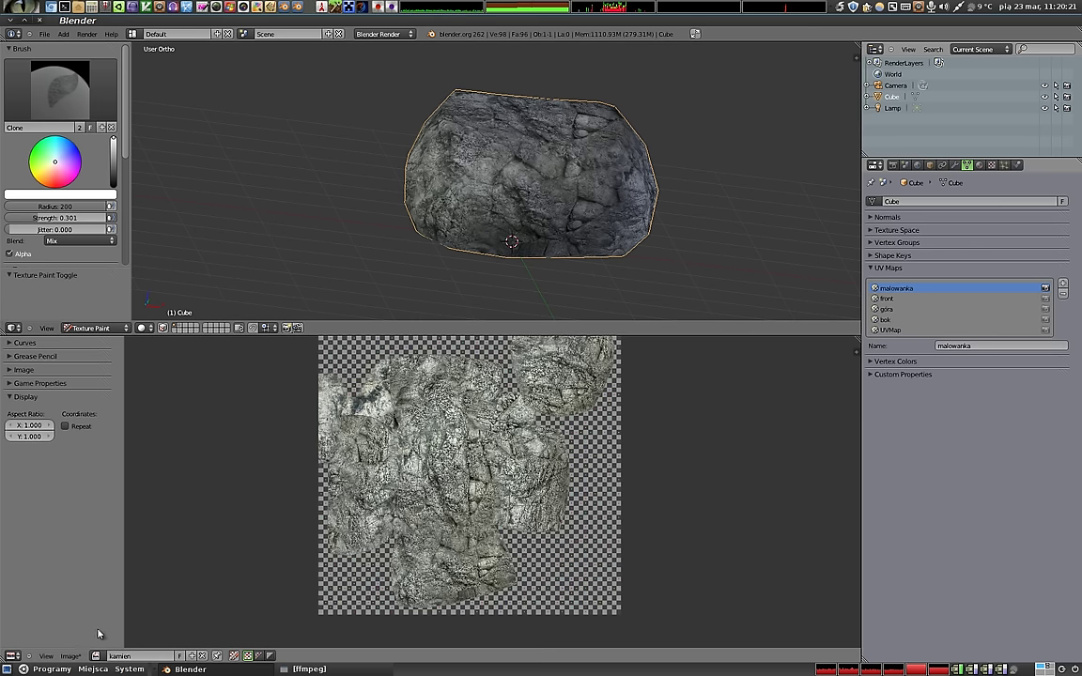
Save the painted texture as an image named kamien in the home folder.
click(73, 656)
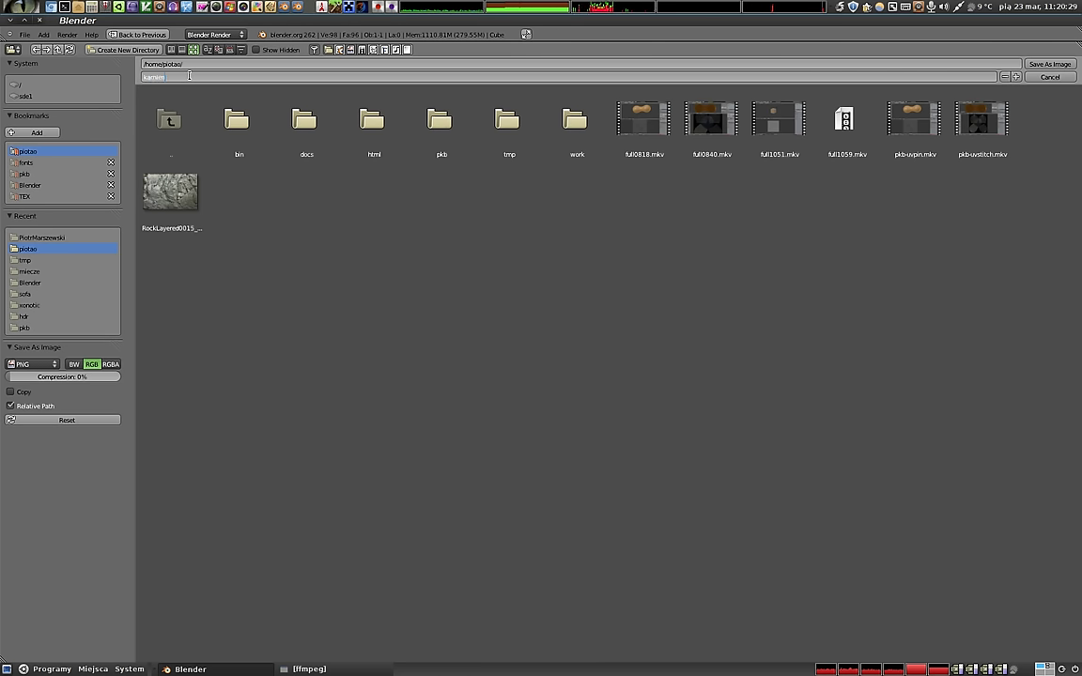
key(Return)
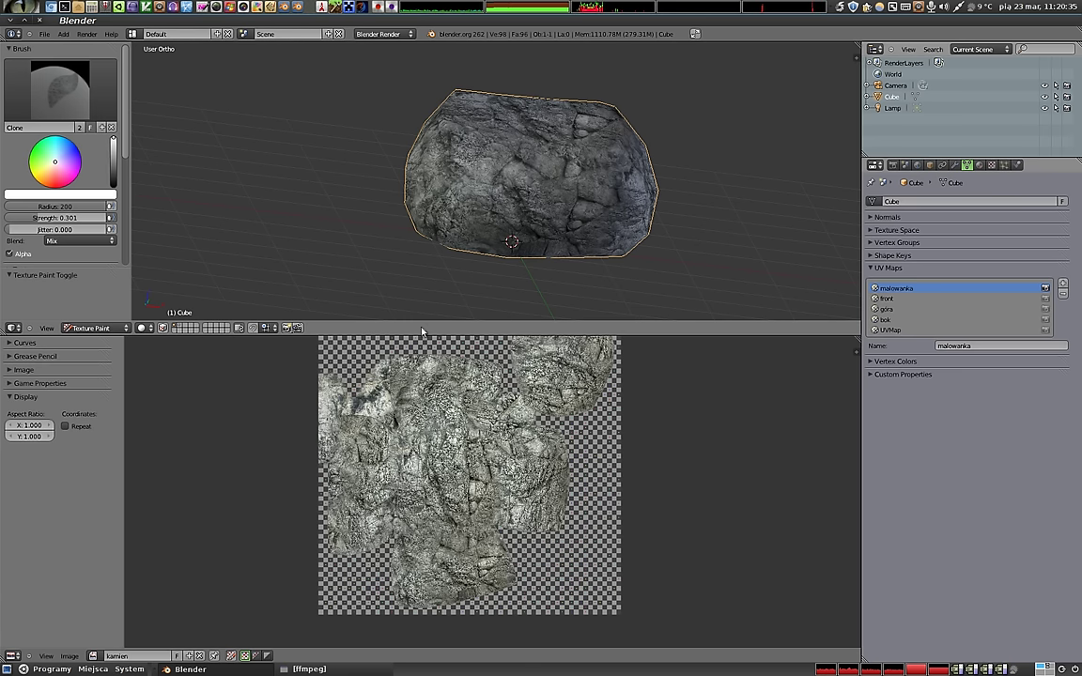
click(109, 331)
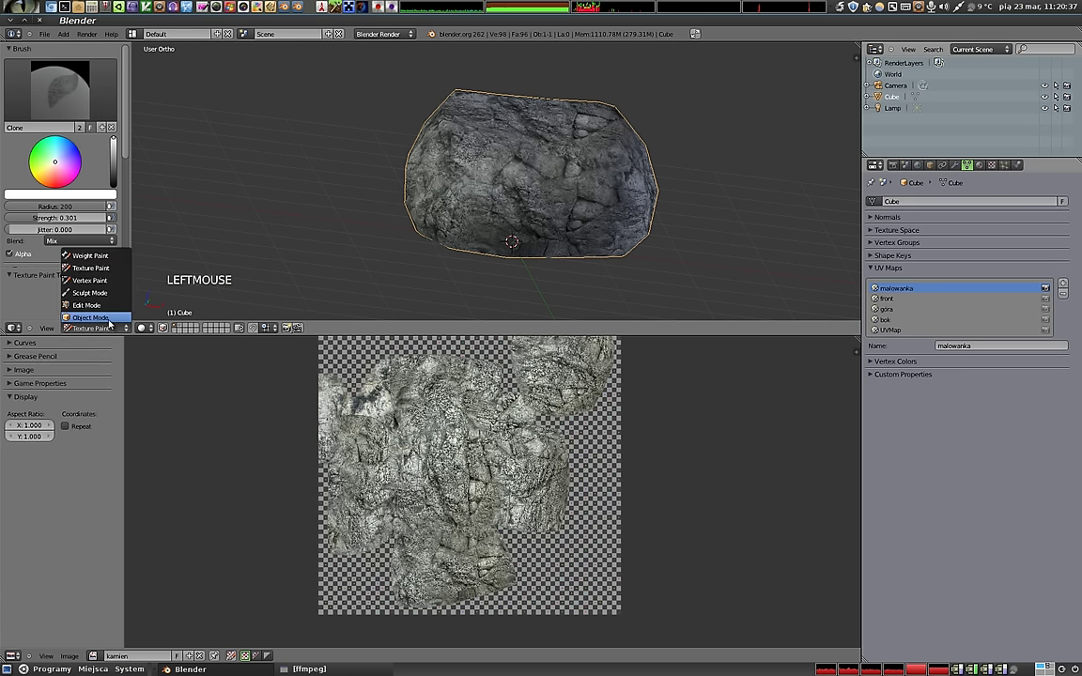
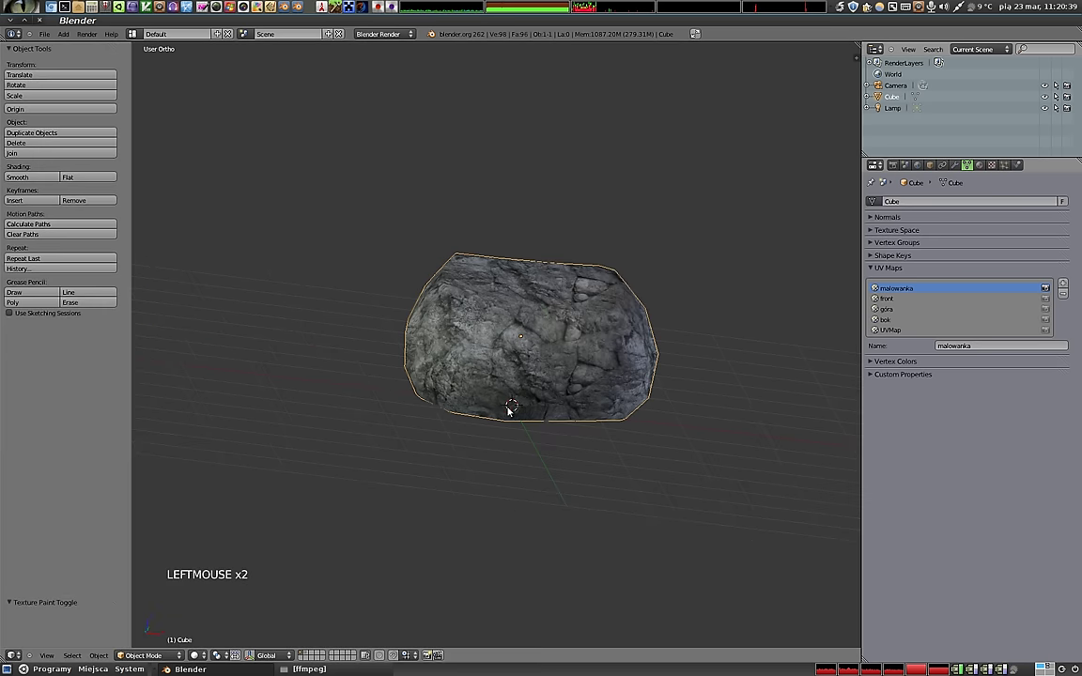
Hide the Tool Shelf to give the 3D view full width and orbit around the pebble.
key(t)
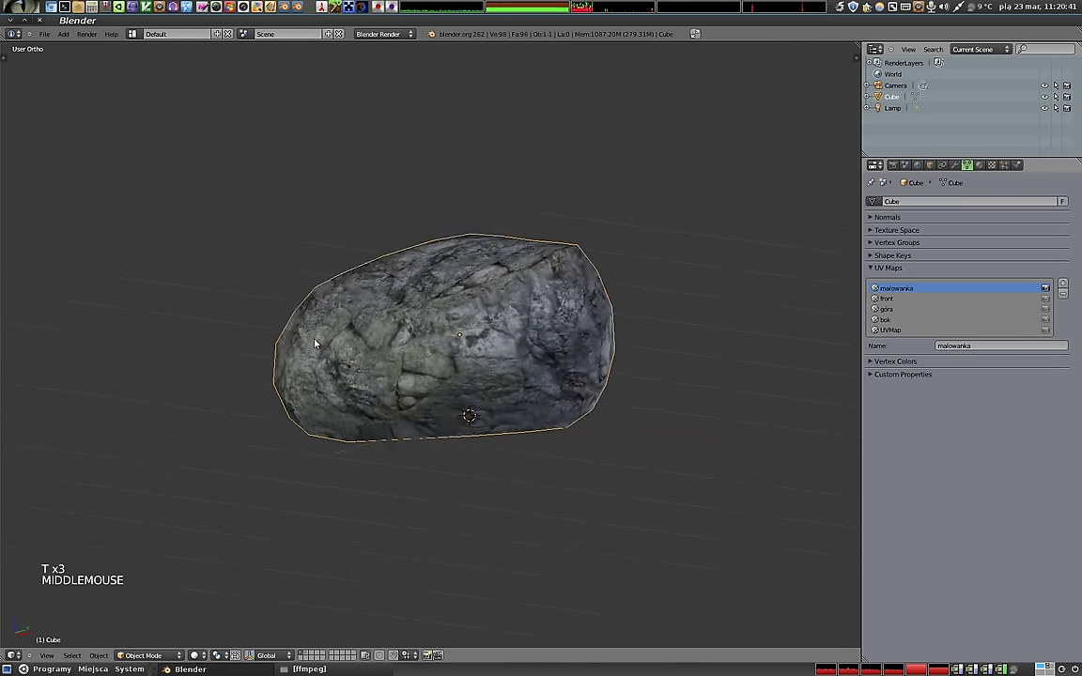
middle_click(393, 386)
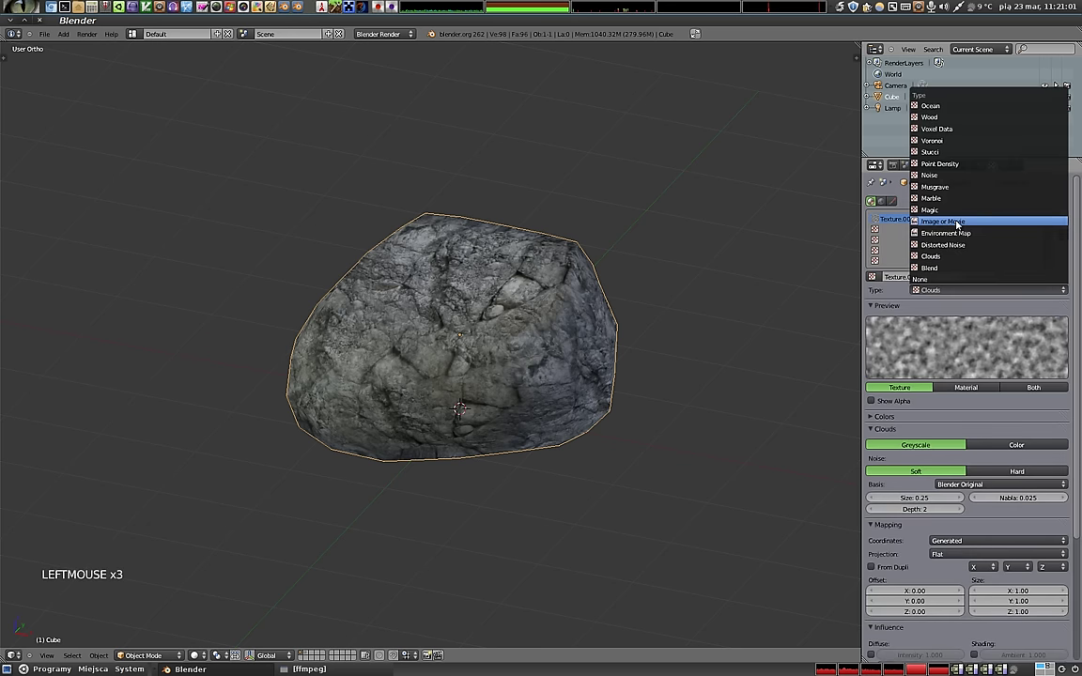
Load kamien.png as the texture image and map it through UV coordinates on malowanka.
click(1017, 446)
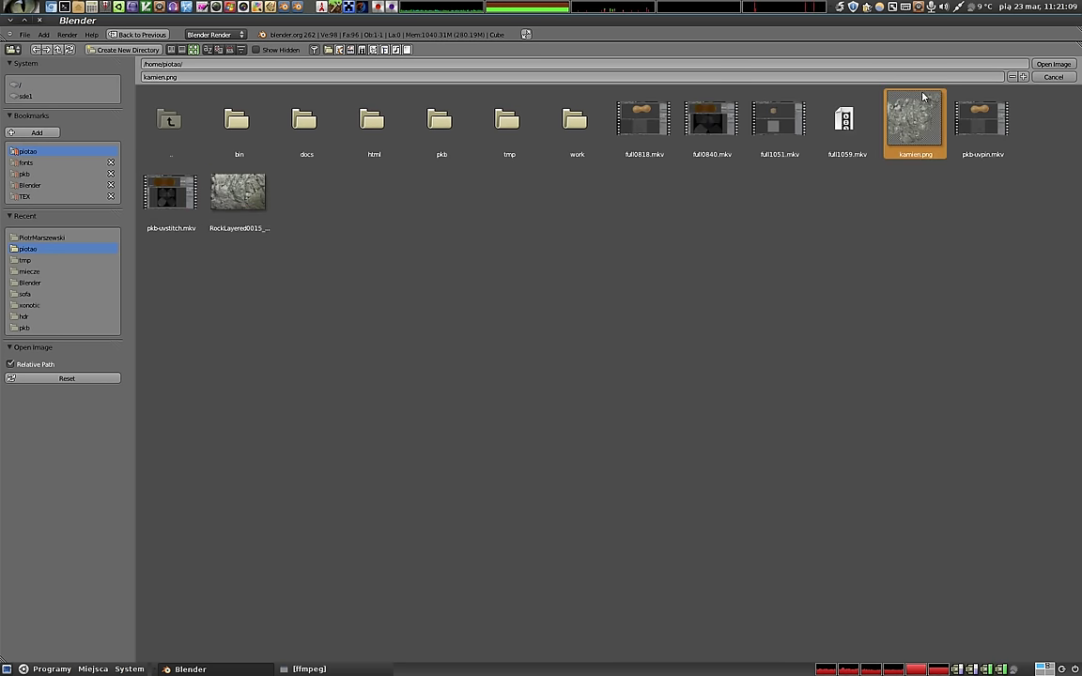
click(1055, 67)
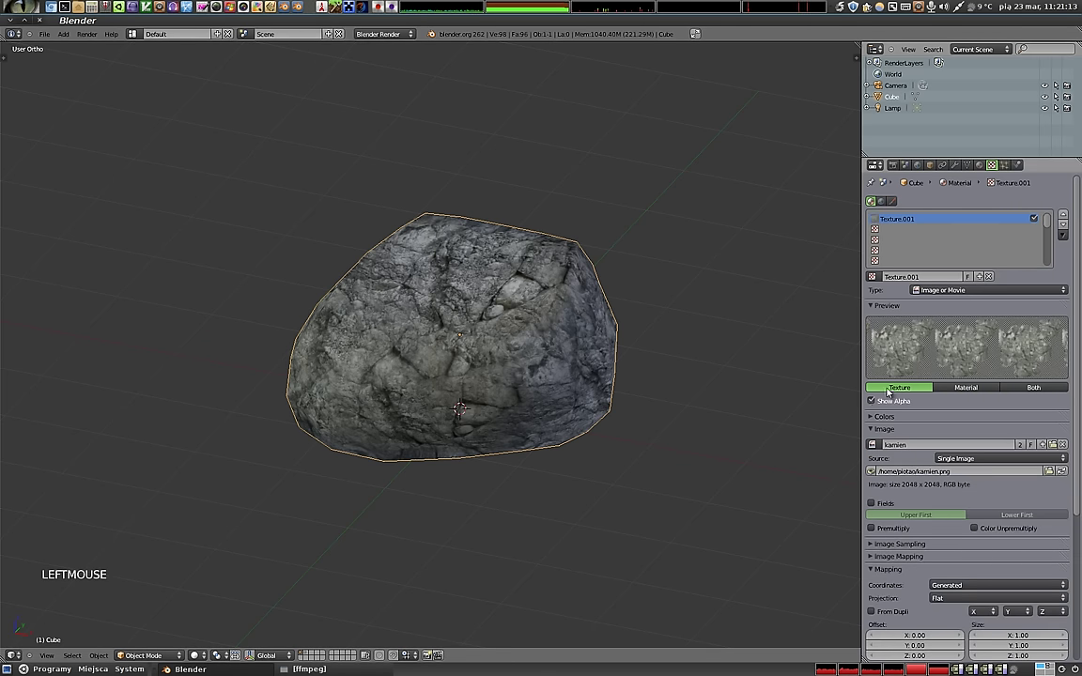
scroll(down, 3)
scroll(down, 3)
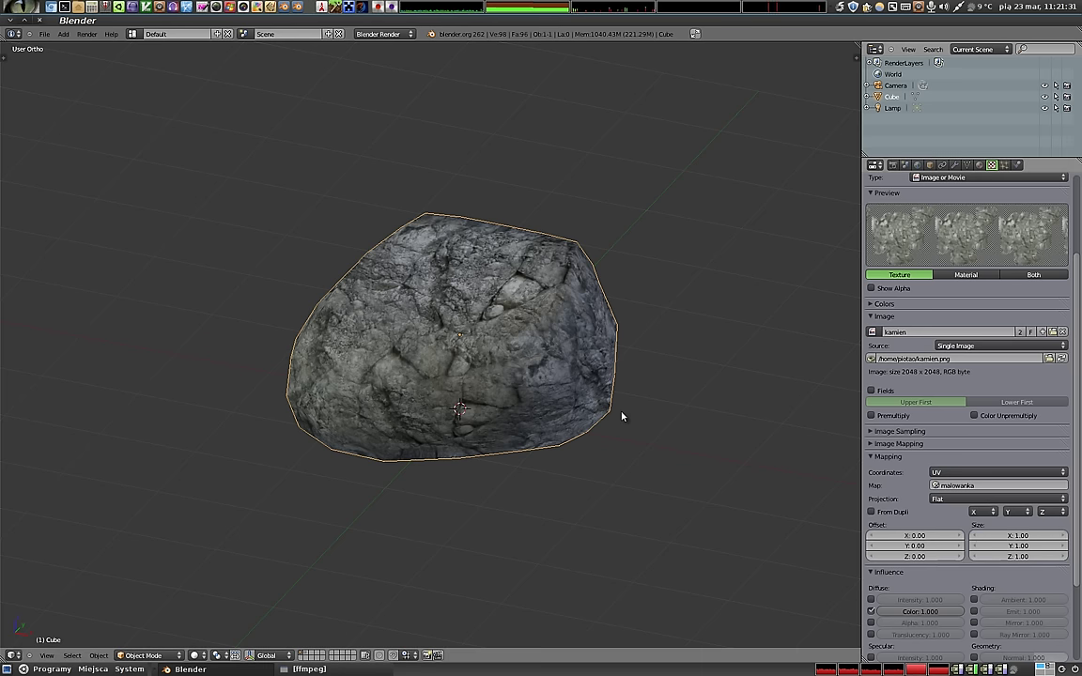
scroll(down, 3)
Duplicate the lamp twice into Lamp.001 and Lamp.002 through the camera view and render the pebble.
key(m)
key(1)
key(KP_0)
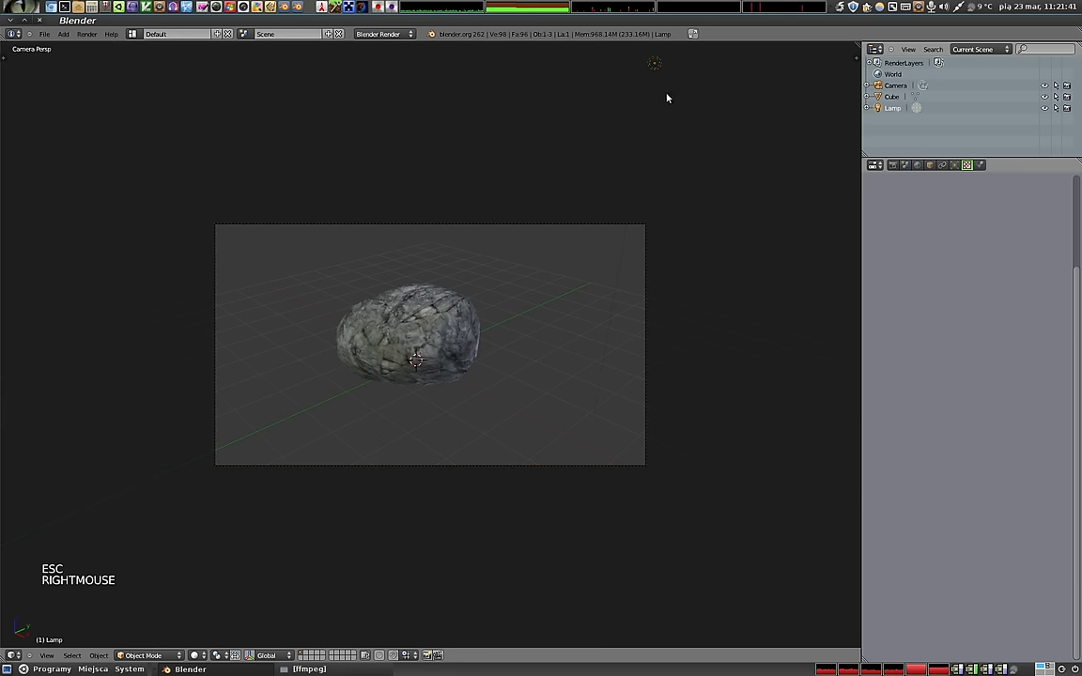
key(shift+d)
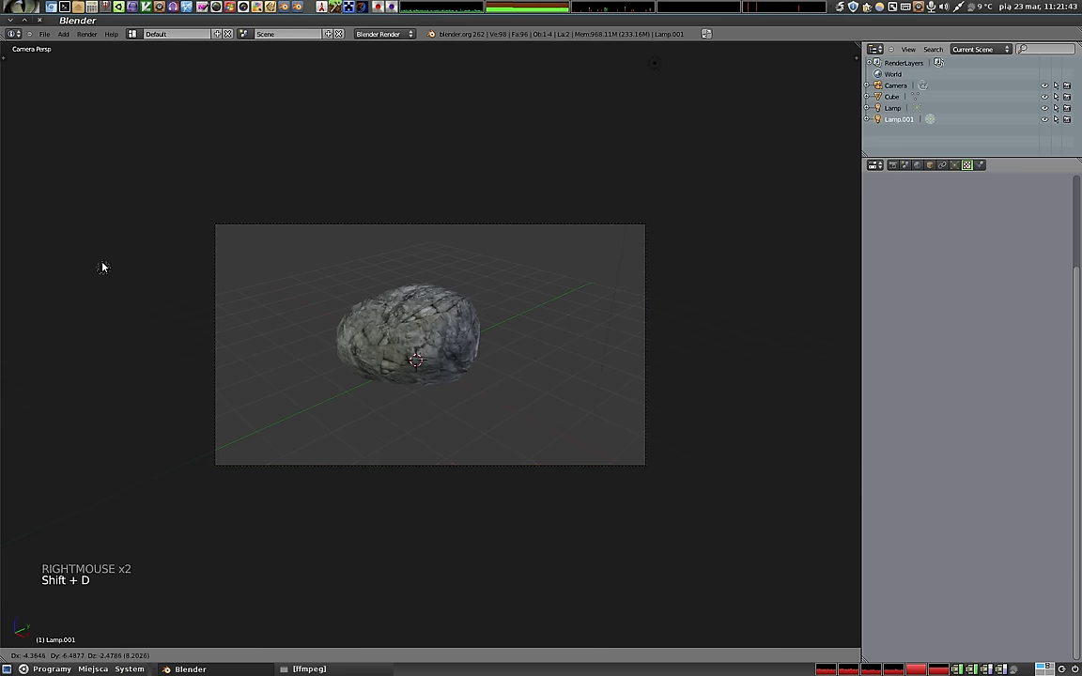
key(shift+d)
click(709, 622)
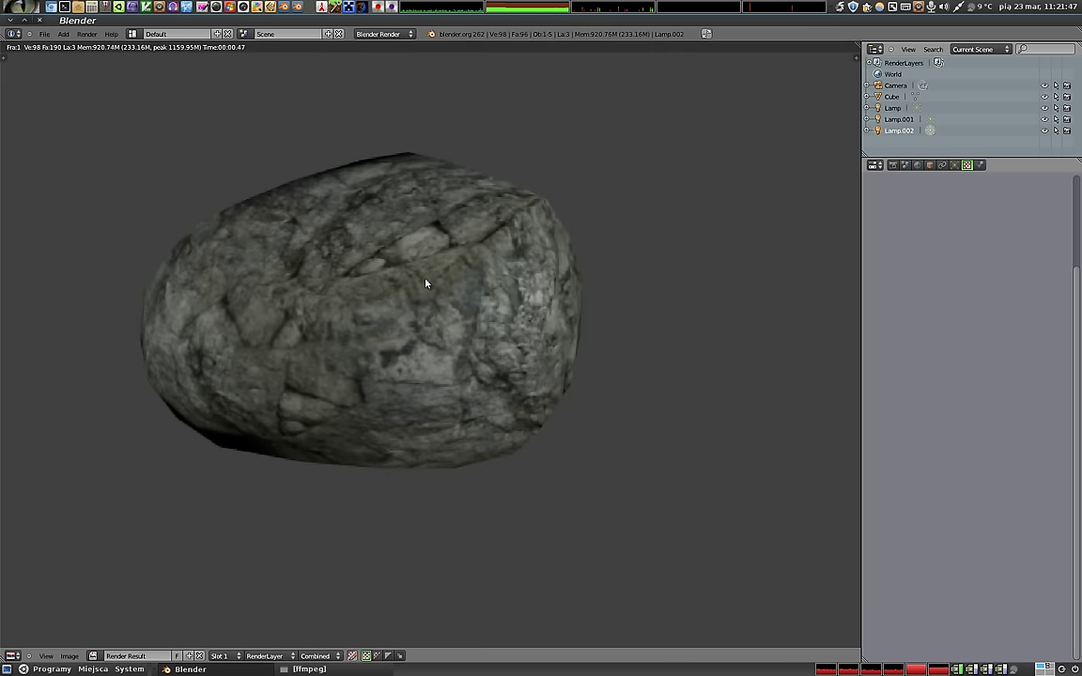
key(Escape)
Enable Geometry Normal influence so the kamien texture bumps the surface at 1.366.
scroll(down, 3)
key(KP_0)
key(KP_0)
key(g)
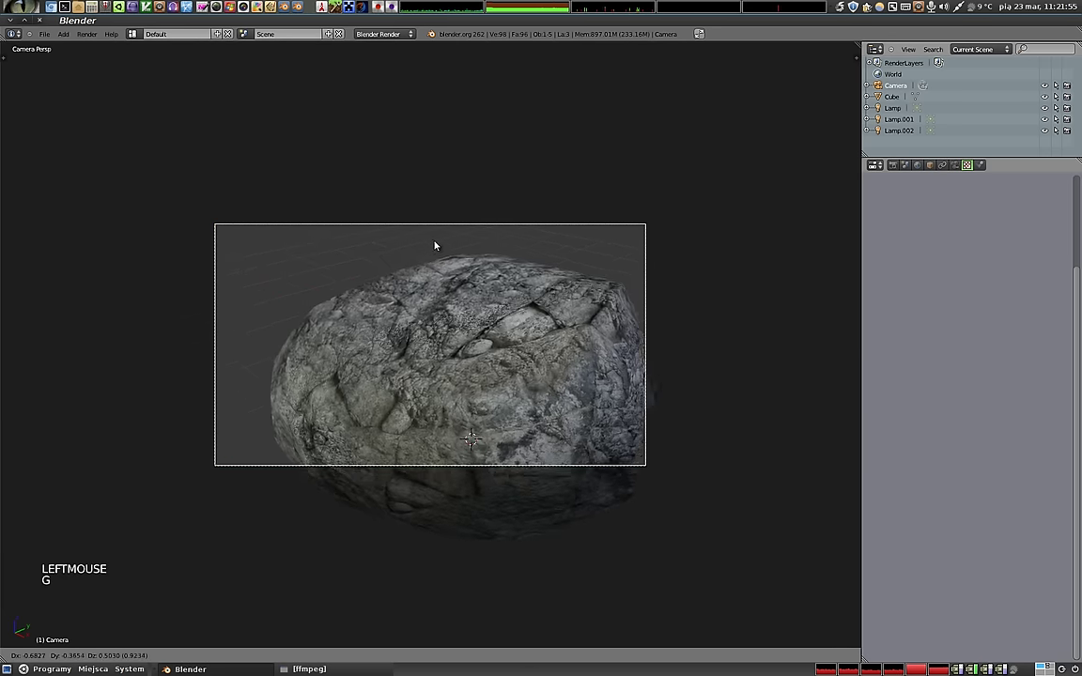
click(456, 245)
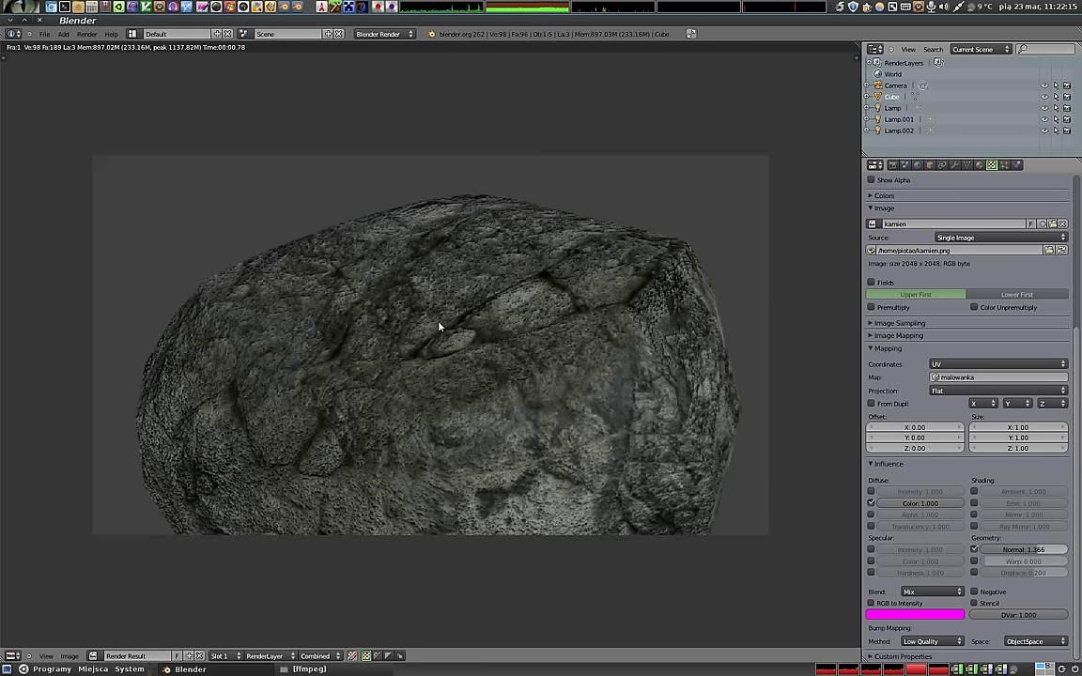
Delete the extra lamp Lamp.001 from the scene after closing the render.
key(Escape)
scroll(down, 3)
middle_click(463, 378)
right_click(422, 332)
key(x)
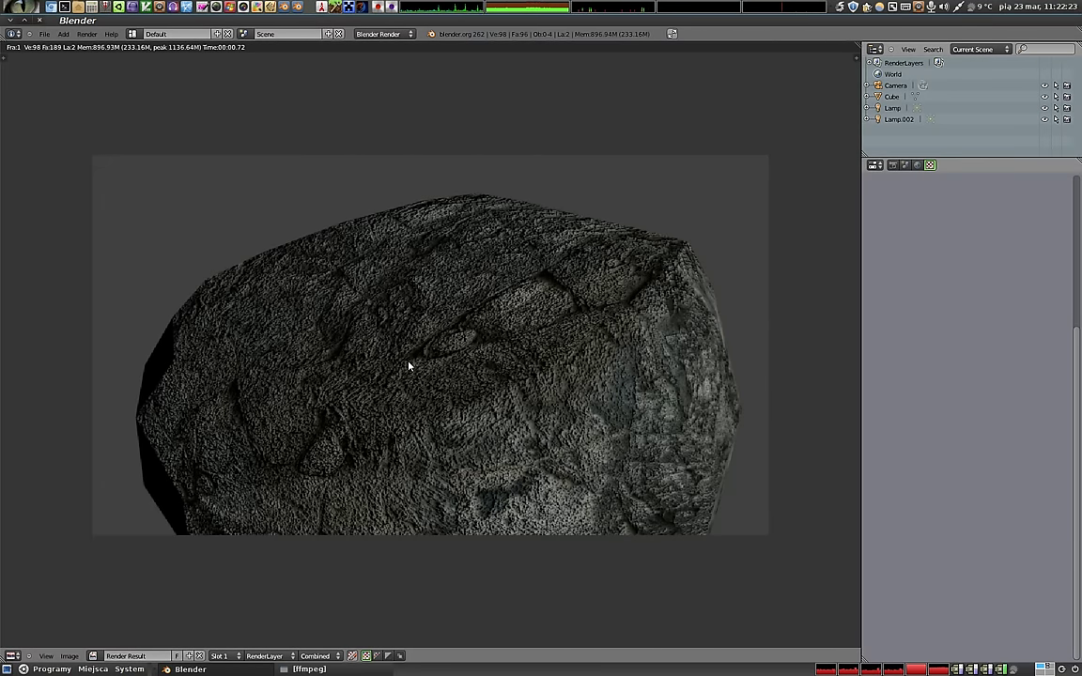
key(Escape)
scroll(up, 3)
scroll(up, 3)
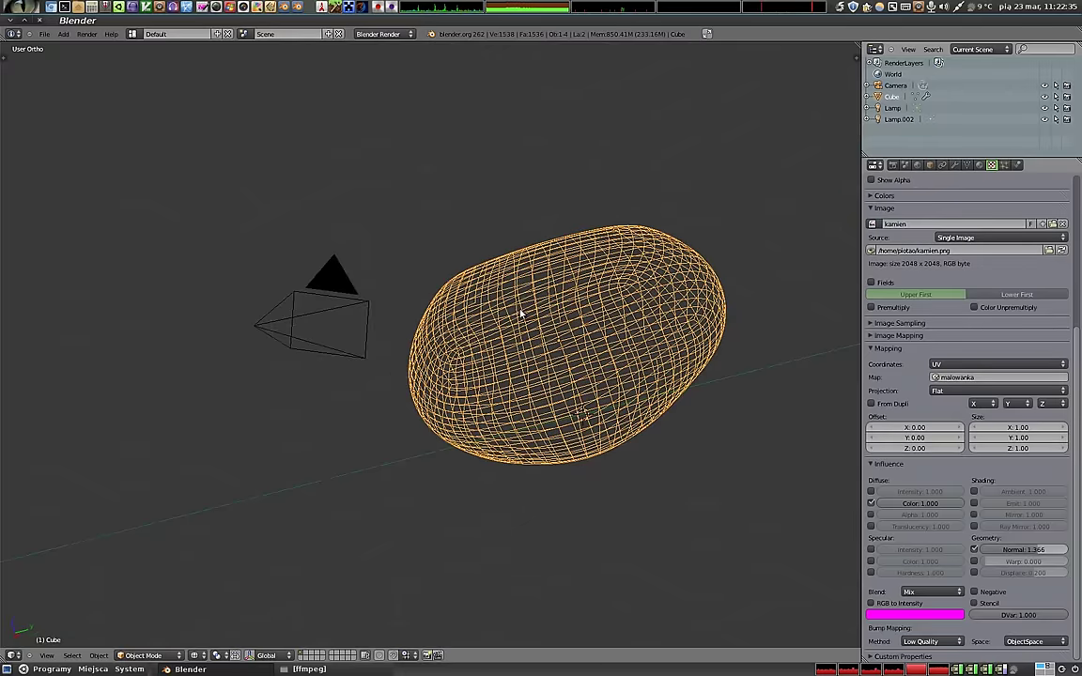
Enter mesh editing on the pebble to inspect its coarse base mesh.
middle_click(578, 370)
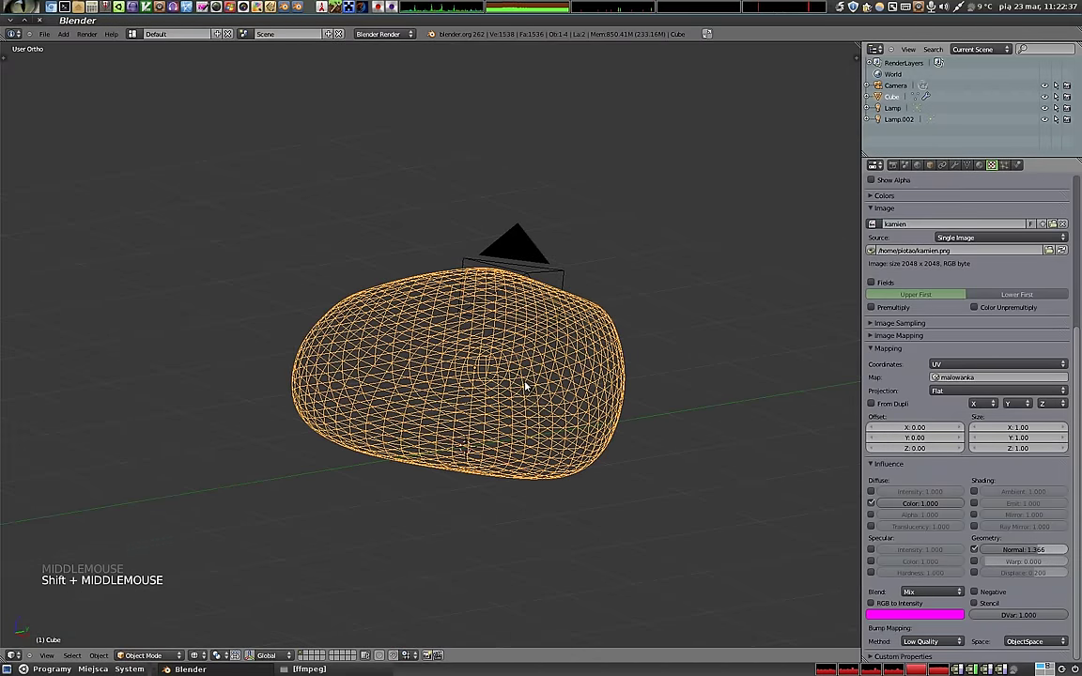
key(Tab)
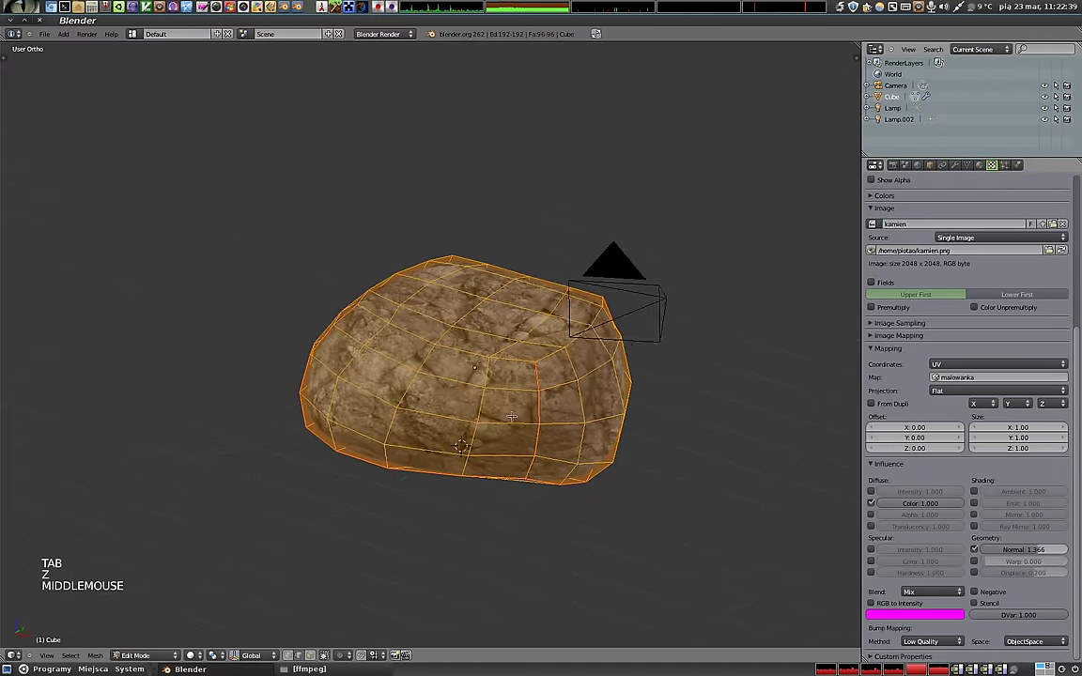
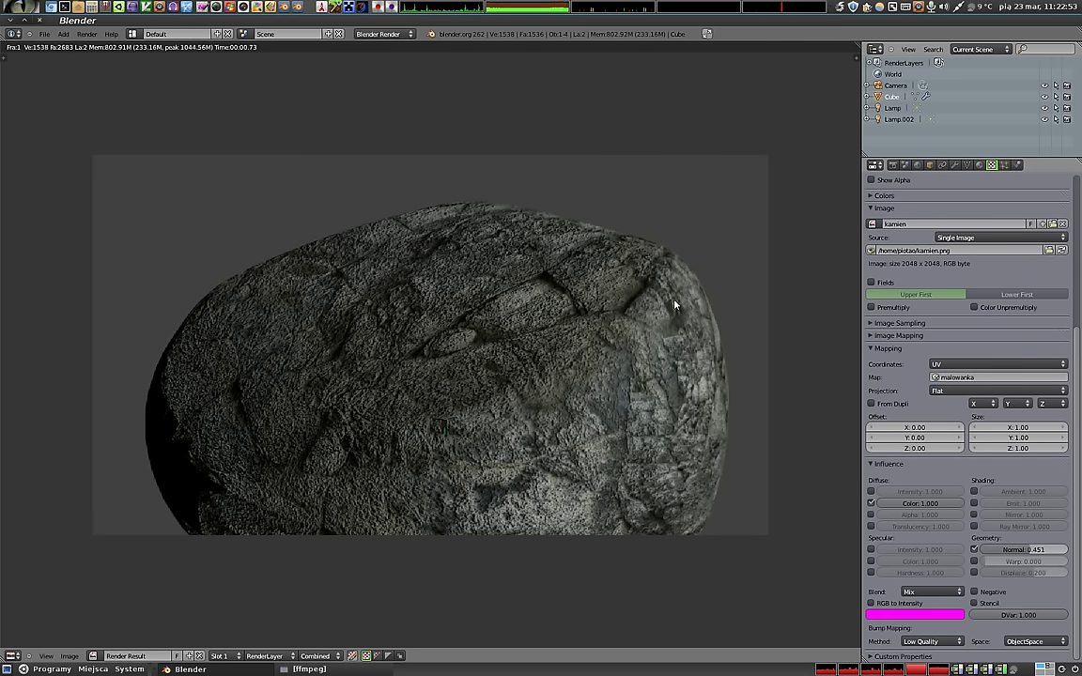
Close the render and orbit around the smoothed pebble to inspect its rock texture.
key(Escape)
scroll(down, 3)
scroll(down, 3)
middle_click(529, 456)
middle_click(457, 442)
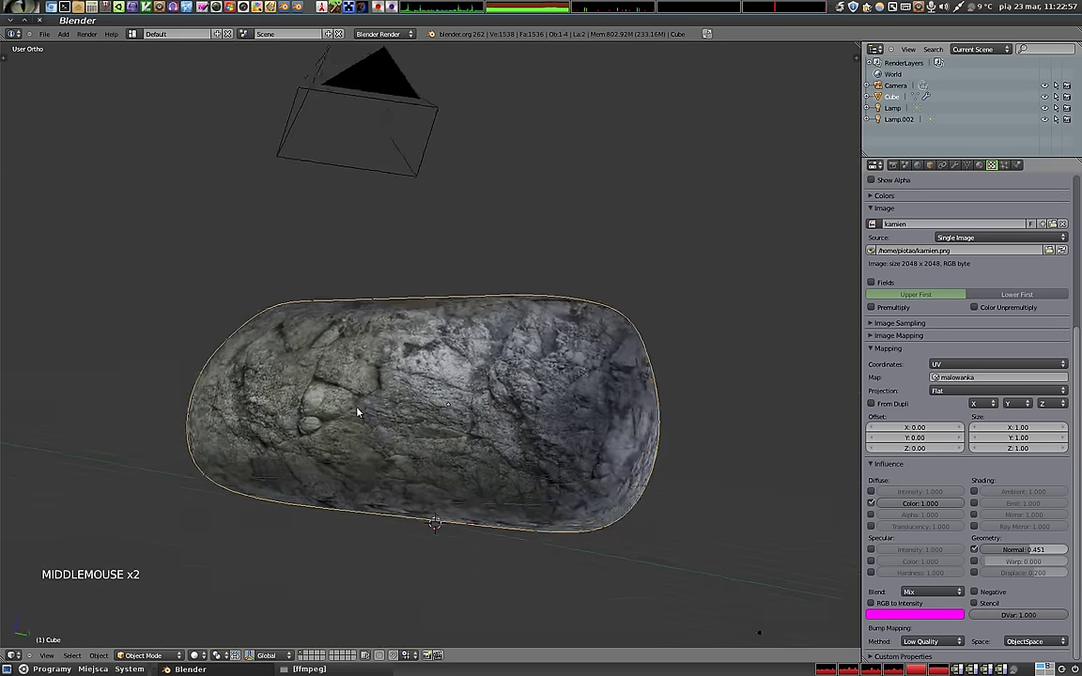
middle_click(588, 335)
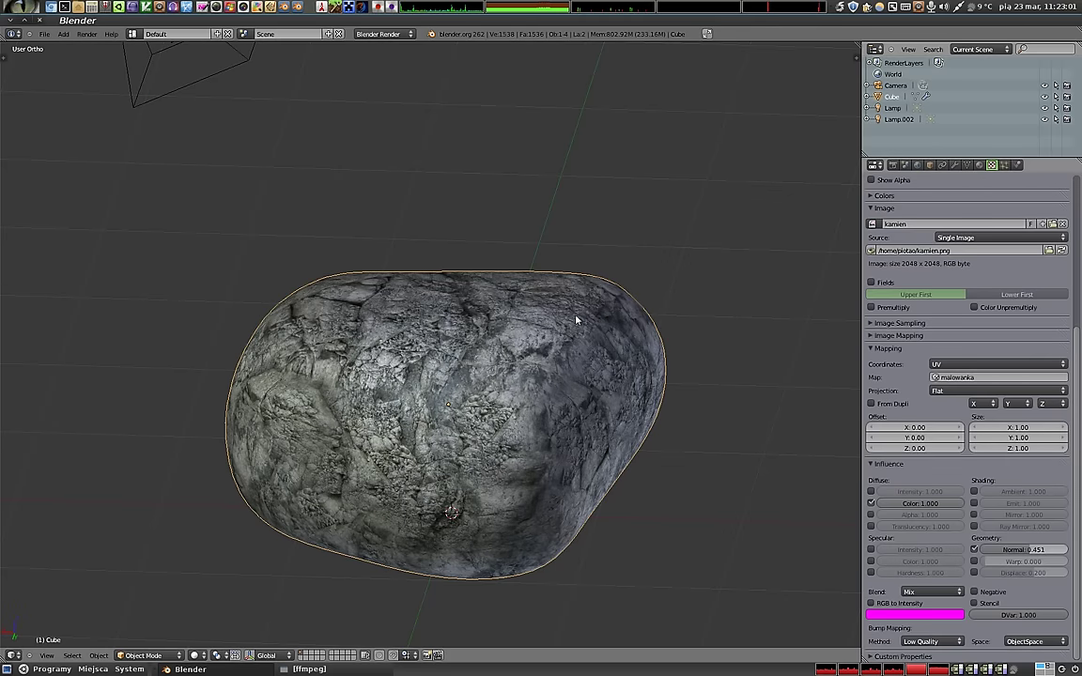
middle_click(377, 498)
middle_click(271, 407)
middle_click(366, 243)
middle_click(441, 392)
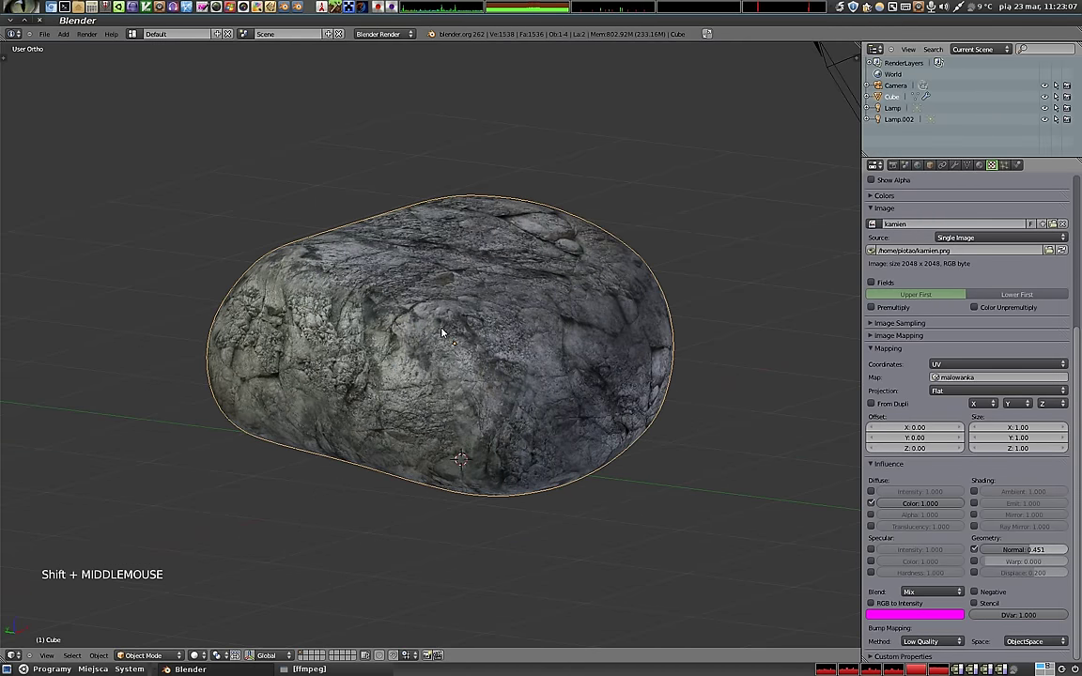